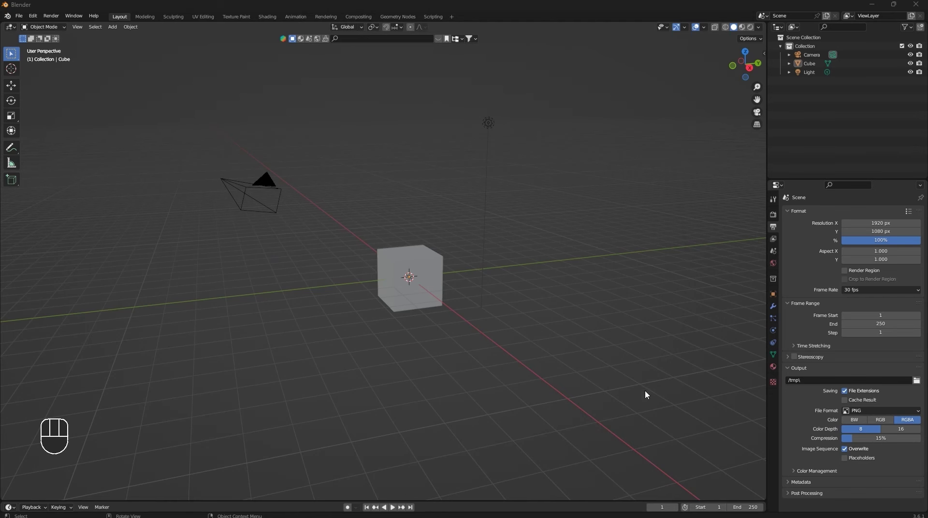
Orbit, pan and zoom around the default scene to frame the cube.
drag(211, 399, 353, 295)
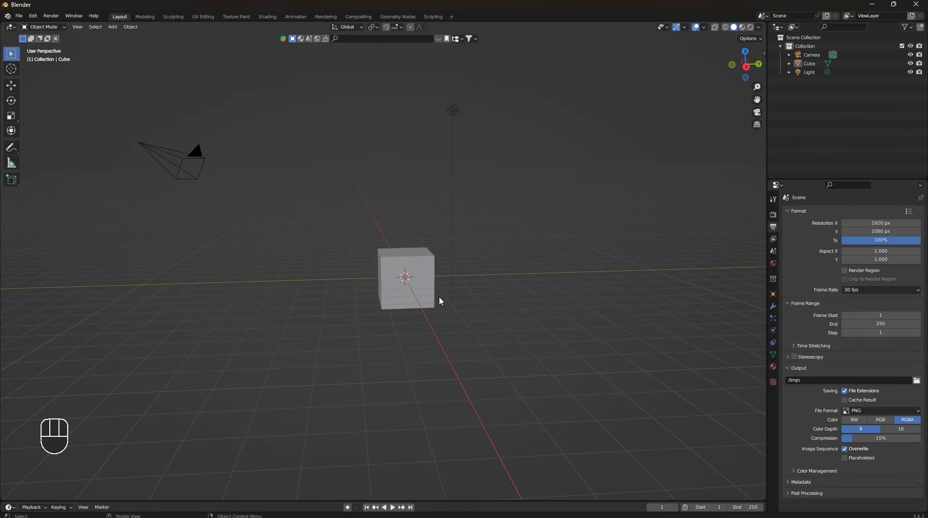
scroll(up, 3)
scroll(down, 3)
drag(406, 320, 409, 312)
drag(404, 329, 386, 331)
scroll(down, 3)
drag(395, 344, 461, 340)
drag(438, 322, 409, 315)
scroll(up, 3)
drag(415, 331, 390, 329)
scroll(up, 3)
scroll(down, 3)
scroll(up, 3)
scroll(down, 3)
scroll(up, 3)
drag(469, 337, 528, 345)
drag(523, 347, 435, 341)
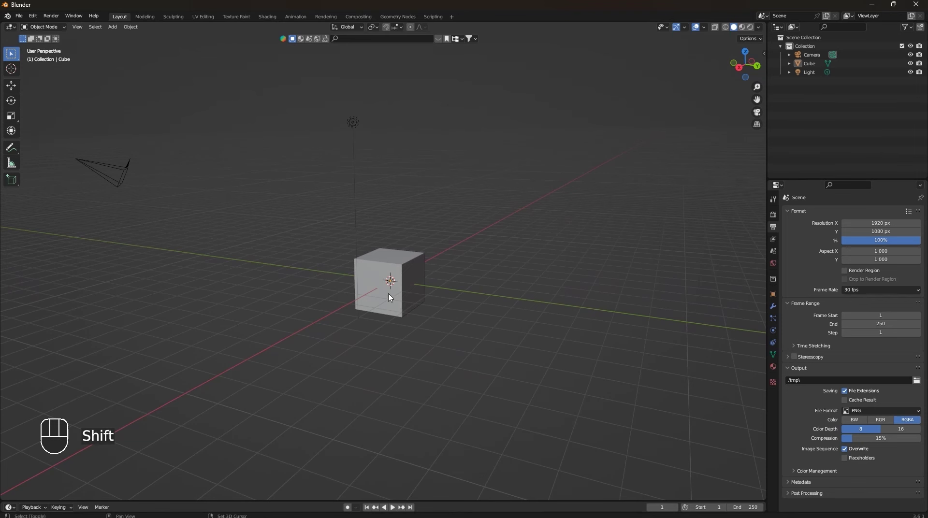
drag(389, 294, 408, 284)
drag(398, 265, 366, 227)
drag(388, 263, 423, 272)
drag(408, 267, 376, 289)
drag(463, 328, 435, 349)
scroll(up, 3)
drag(411, 358, 426, 262)
middle_click(419, 280)
drag(415, 308, 415, 333)
drag(407, 310, 401, 280)
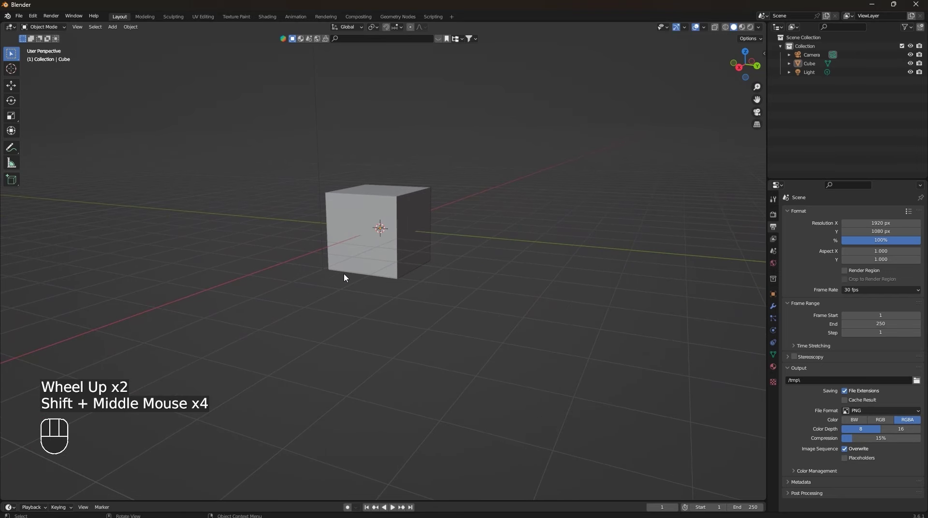
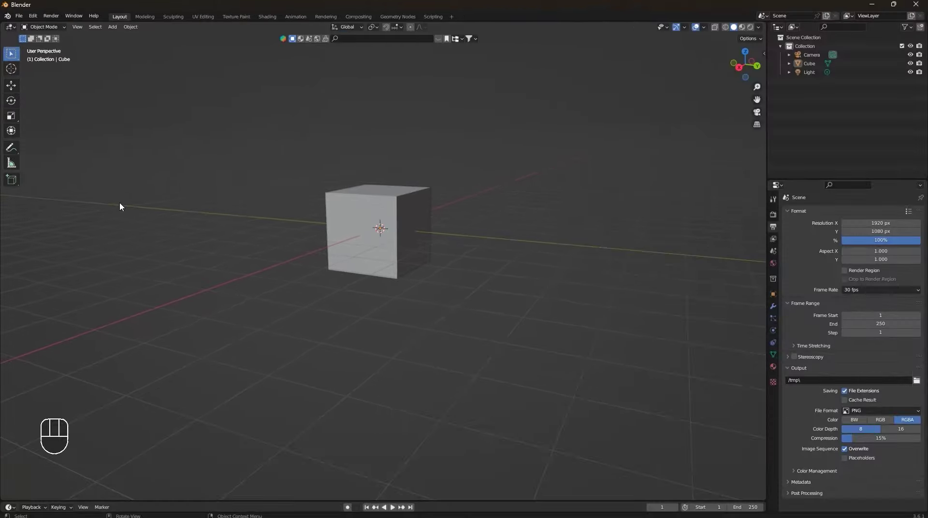
drag(139, 211, 162, 218)
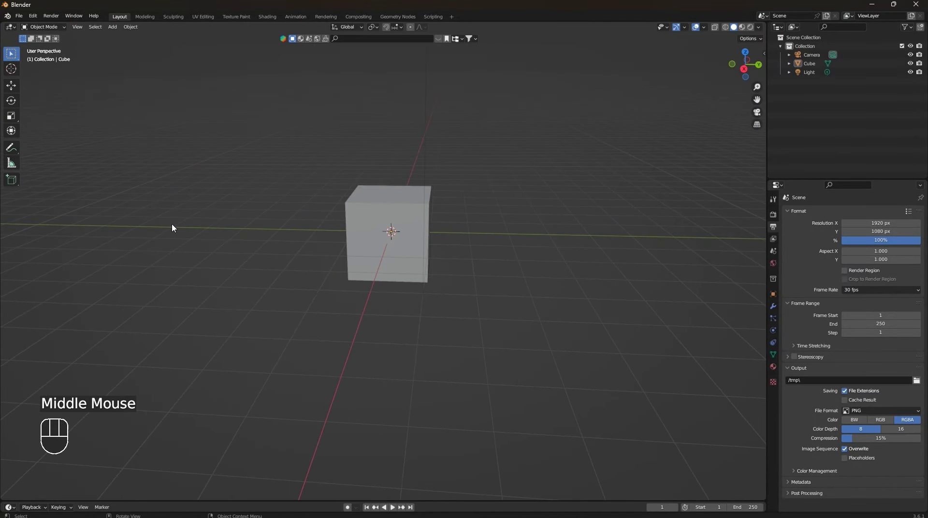
drag(335, 235, 318, 209)
drag(356, 218, 392, 221)
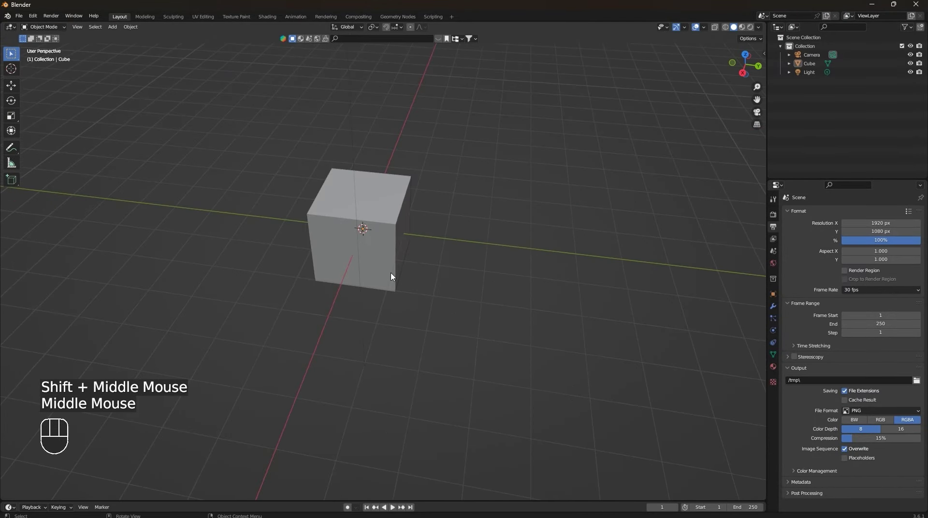
Select the default cube, start a free move with G and cancel it so it stays put.
click(382, 212)
drag(461, 275, 442, 260)
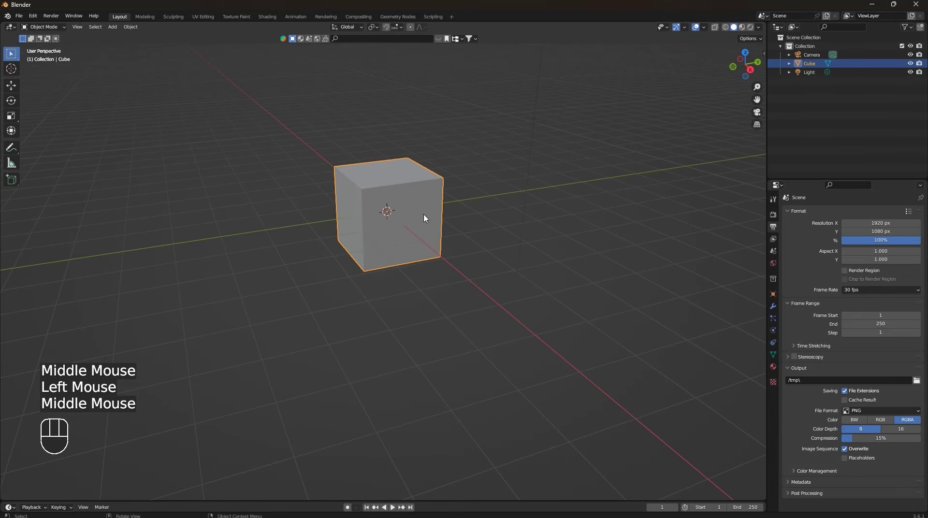
key(g)
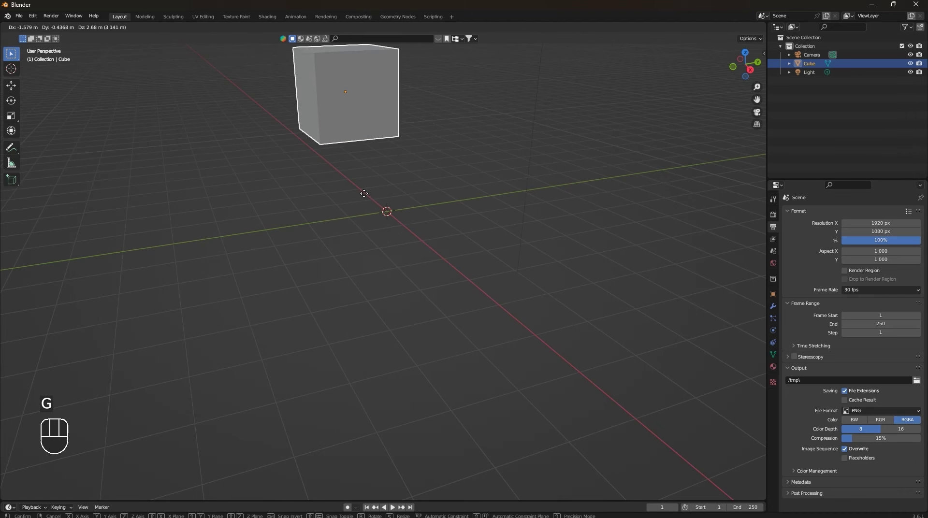
right_click(432, 234)
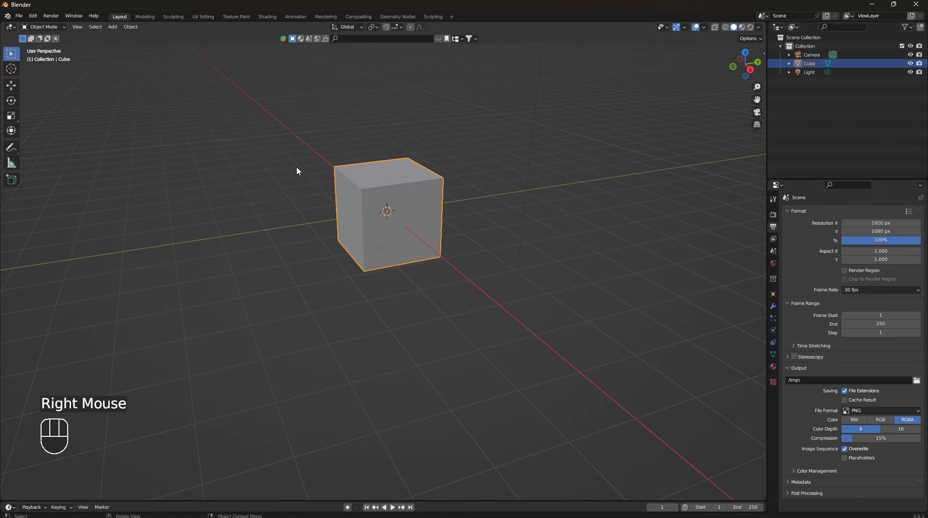
drag(384, 221, 422, 220)
Try moving the cube constrained to X, then Y, then Z, leaving it in place.
key(g)
key(x)
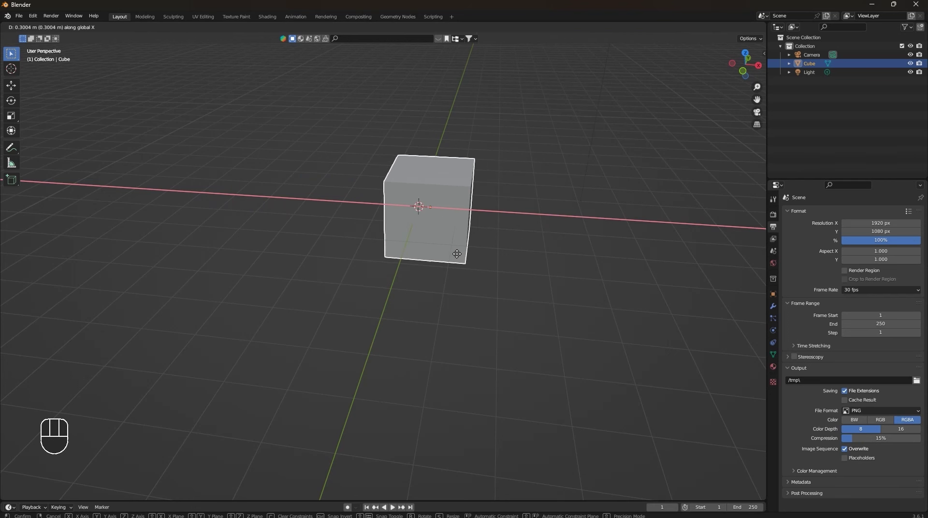
key(y)
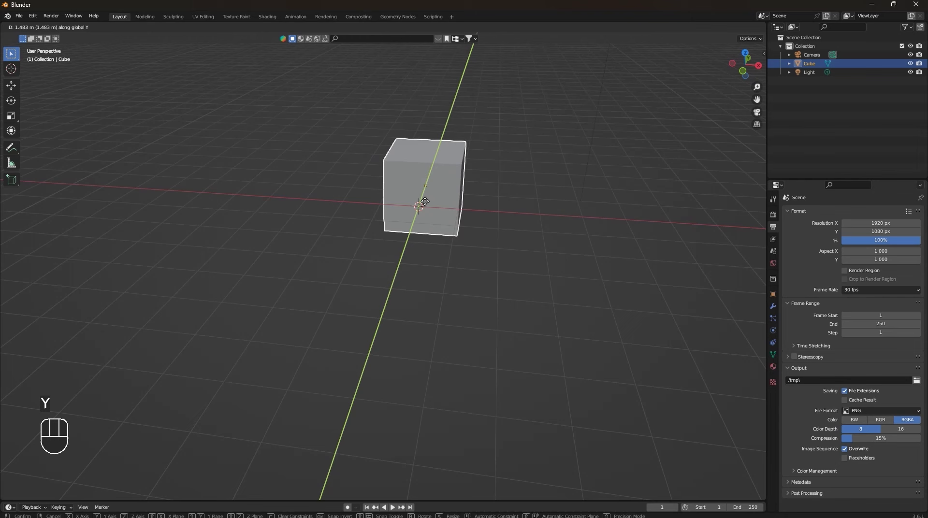
key(z)
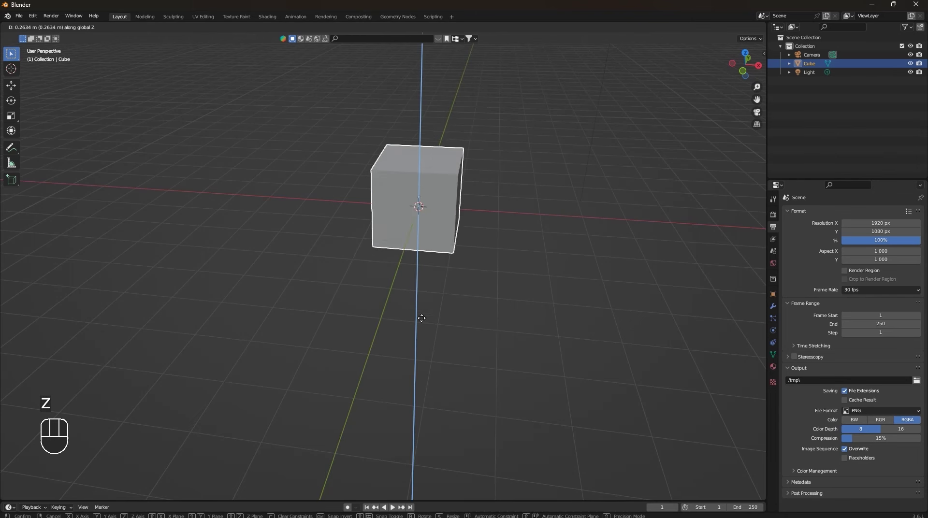
drag(417, 209, 618, 284)
drag(618, 284, 595, 270)
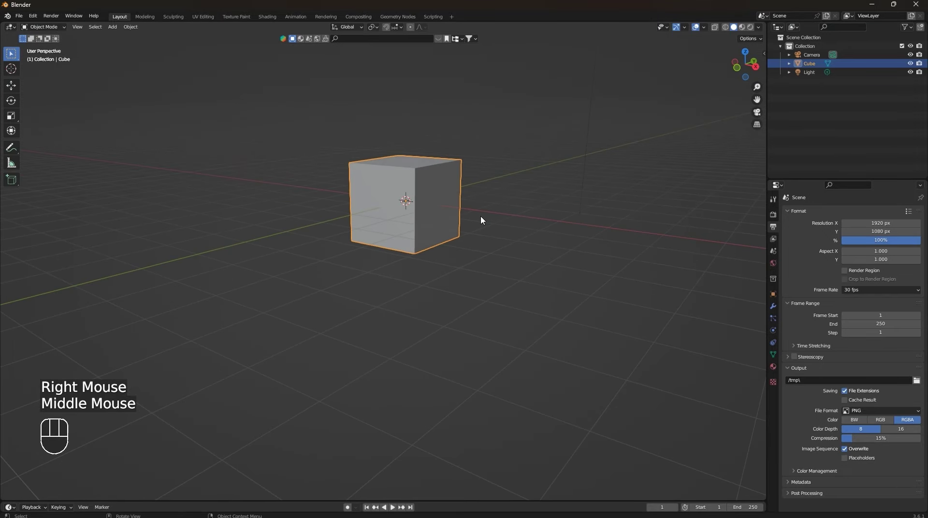
key(s)
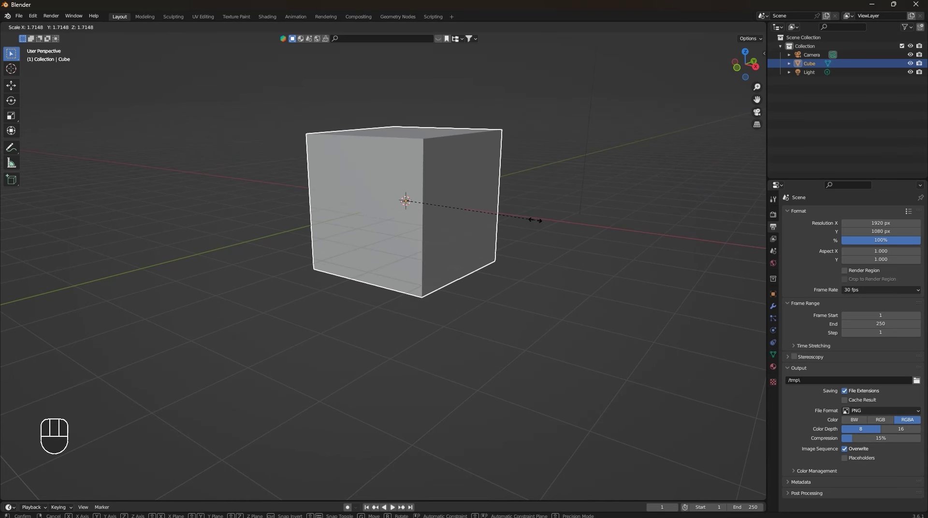
key(x)
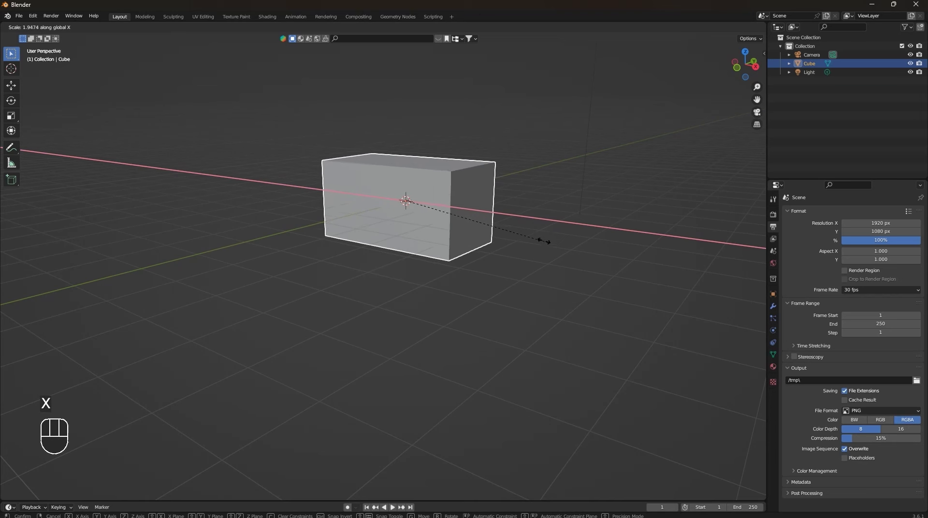
key(y)
key(z)
drag(515, 235, 549, 187)
drag(549, 202, 552, 244)
scroll(up, 3)
drag(525, 291, 494, 267)
key(r)
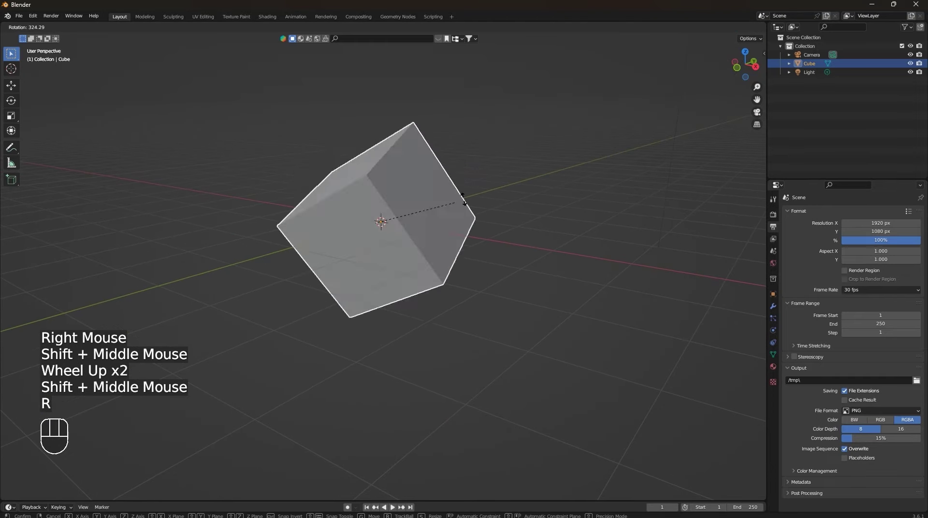
key(x)
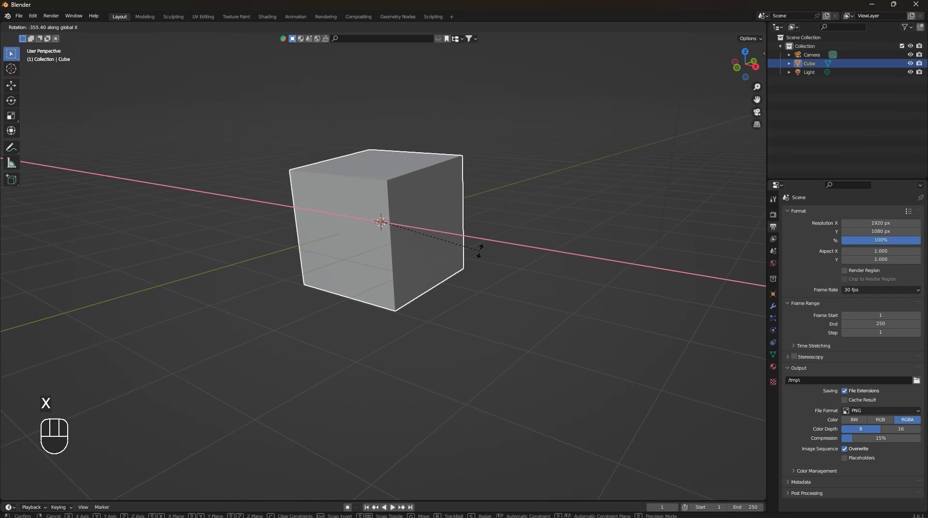
key(y)
key(z)
drag(478, 266, 238, 260)
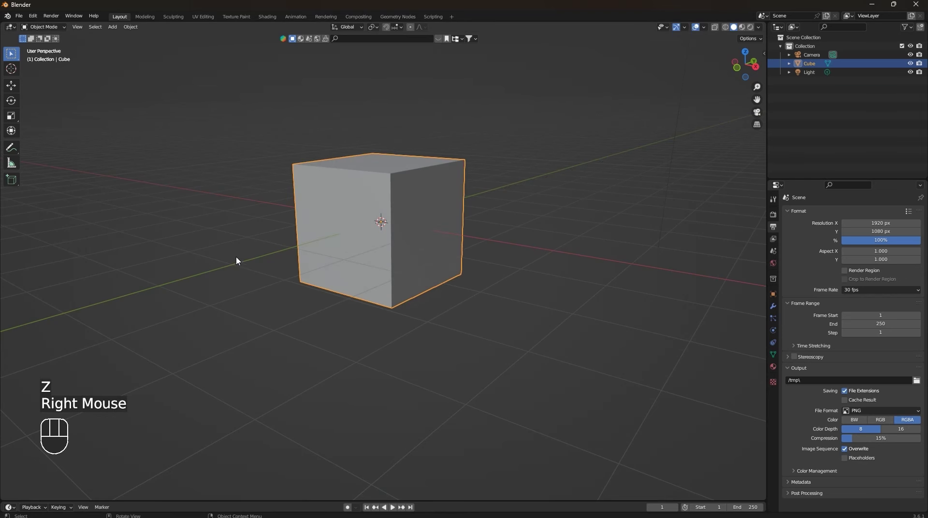
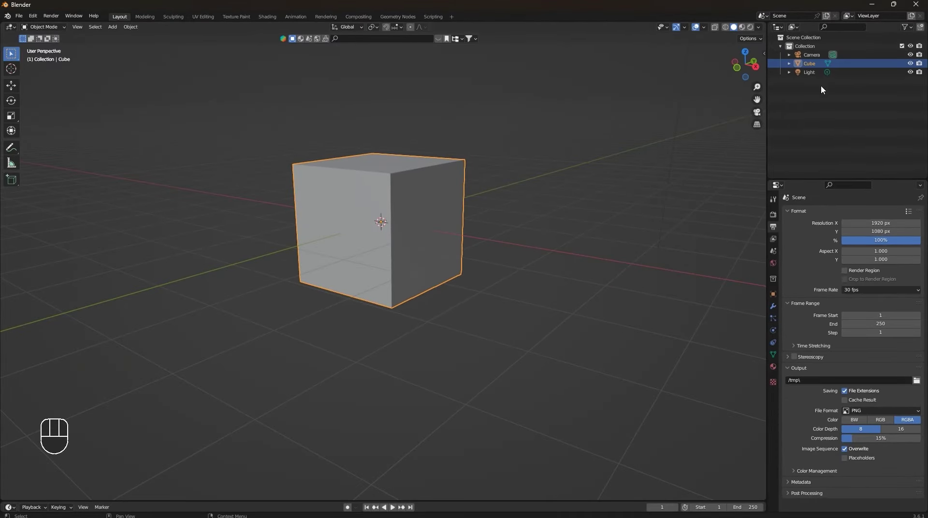
drag(552, 315, 533, 297)
scroll(down, 3)
drag(571, 265, 600, 245)
drag(508, 266, 563, 242)
drag(559, 249, 559, 288)
drag(559, 314, 546, 321)
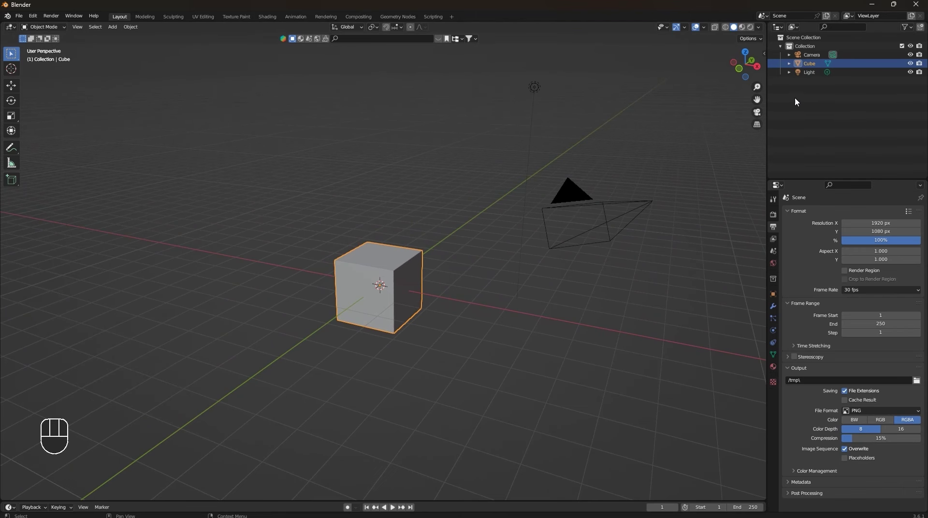
scroll(down, 3)
drag(492, 289, 500, 291)
scroll(up, 3)
drag(481, 285, 478, 260)
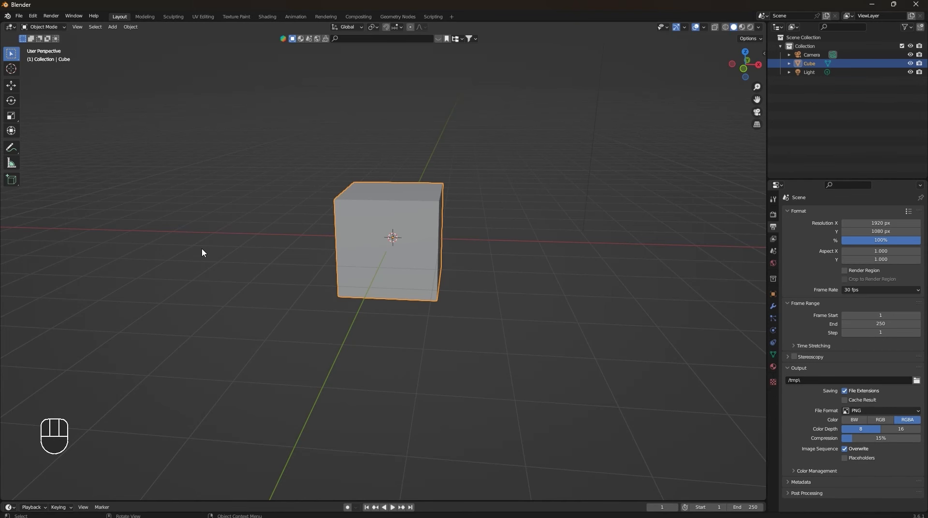
scroll(down, 3)
drag(392, 289, 414, 293)
drag(392, 298, 365, 281)
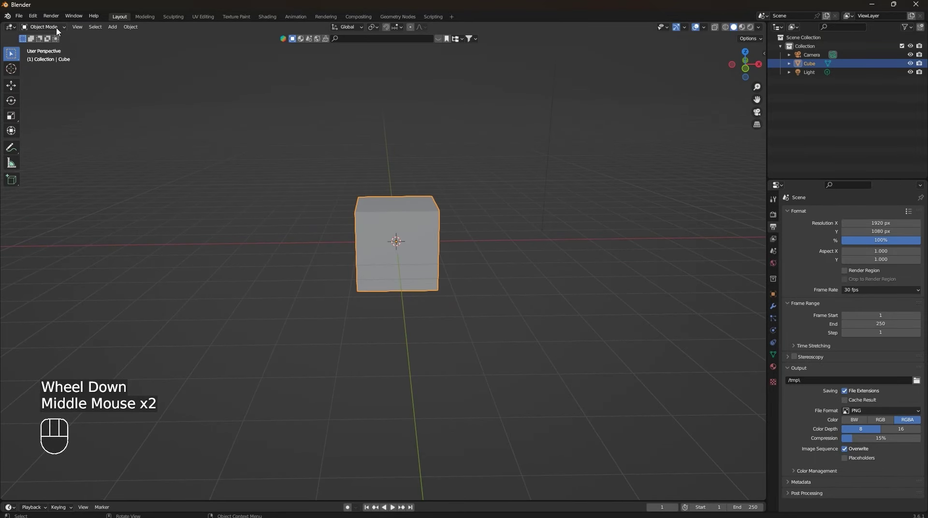
Bring up and dismiss the mode pie, then show the cube's empty Modifier Properties.
click(59, 31)
scroll(up, 3)
drag(388, 273, 396, 313)
drag(432, 344, 382, 292)
drag(437, 267, 481, 291)
key(Tab)
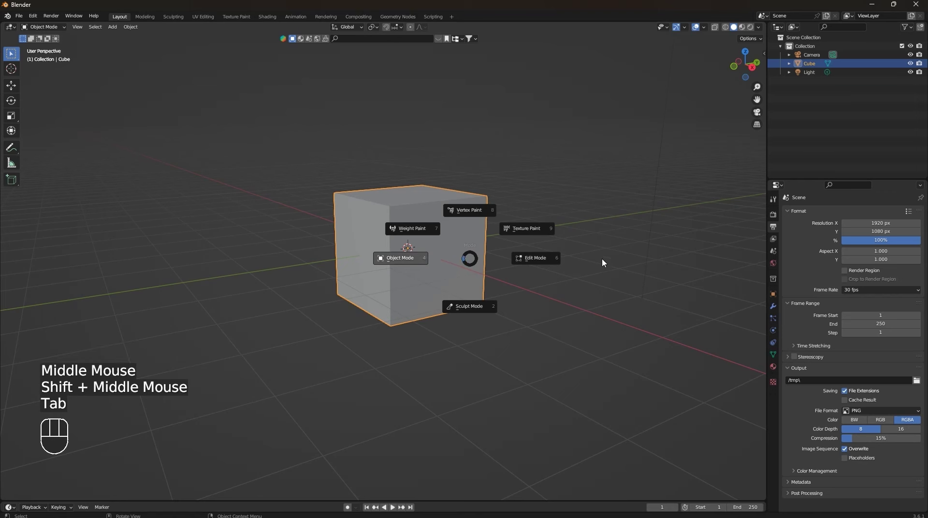
drag(386, 255, 394, 244)
drag(416, 256, 437, 279)
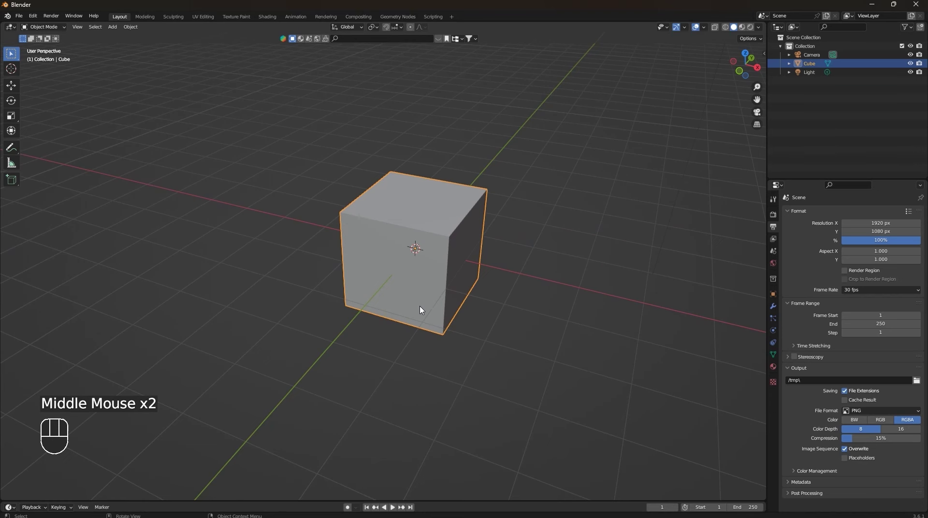
drag(533, 254, 524, 298)
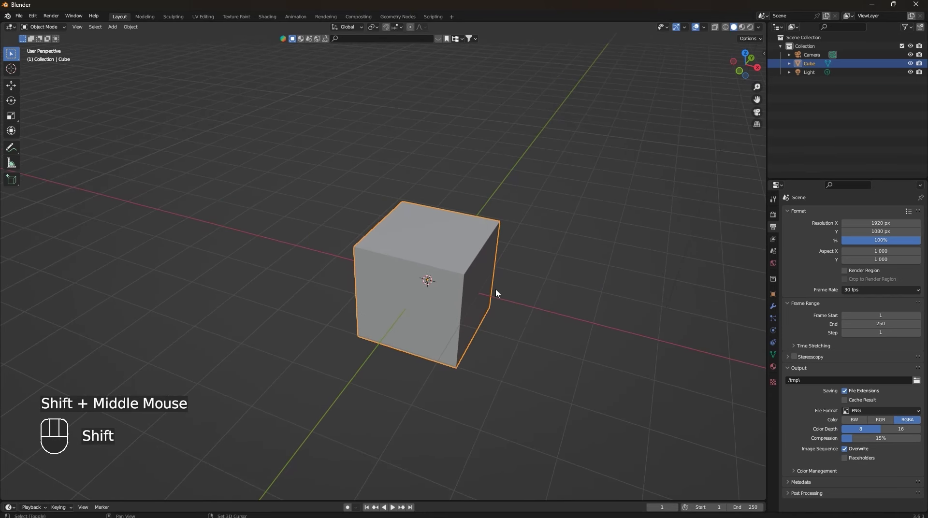
drag(482, 268, 468, 254)
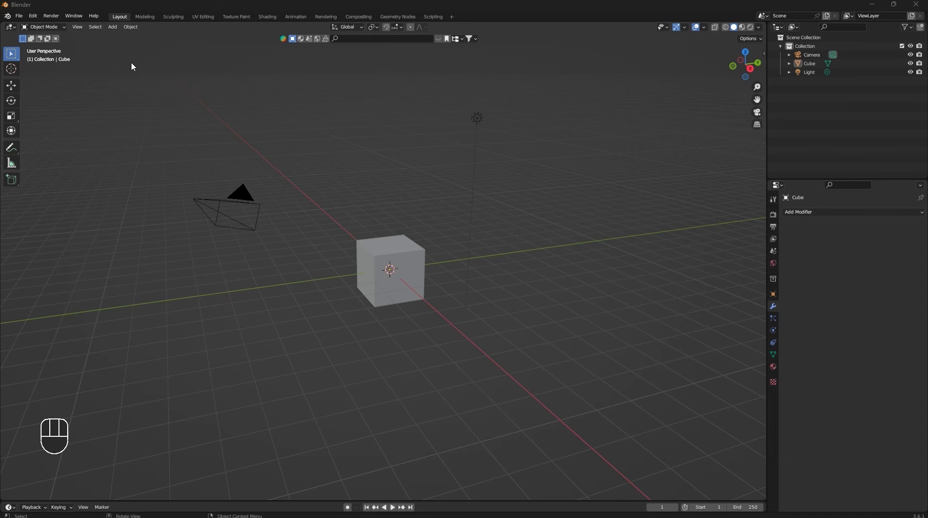
Box-select the camera, cube and light and delete them, leaving an empty scene.
drag(133, 65, 658, 422)
scroll(down, 3)
scroll(up, 3)
key(x)
scroll(up, 3)
Use Shift+A to add a Single Vert mesh object at the origin.
drag(448, 273, 443, 254)
middle_click(428, 263)
scroll(up, 3)
key(shift+a)
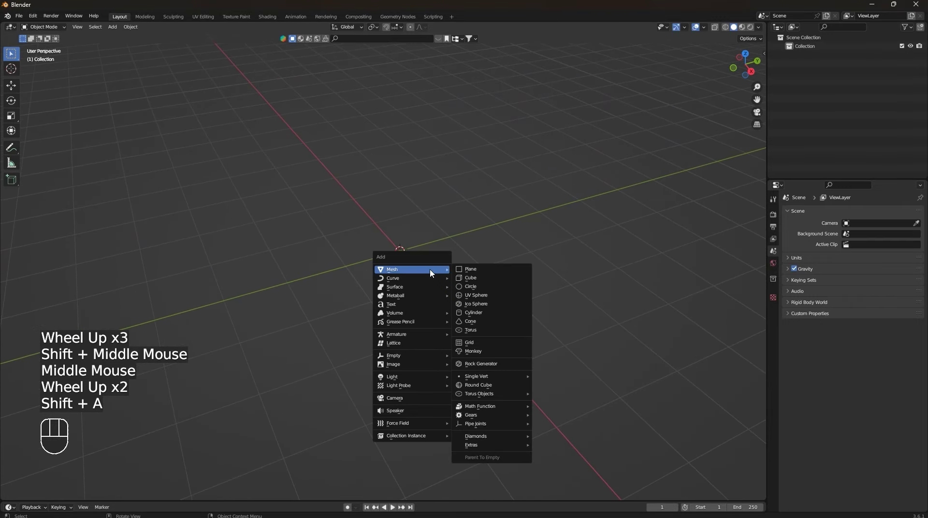
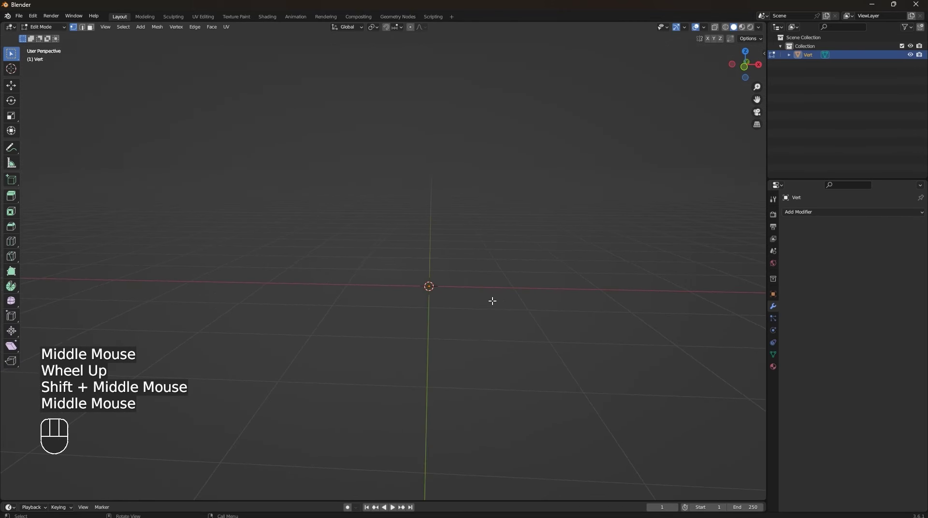
In front orthographic view, start moving the single vertex along X to begin the profile.
key(KP_1)
scroll(up, 3)
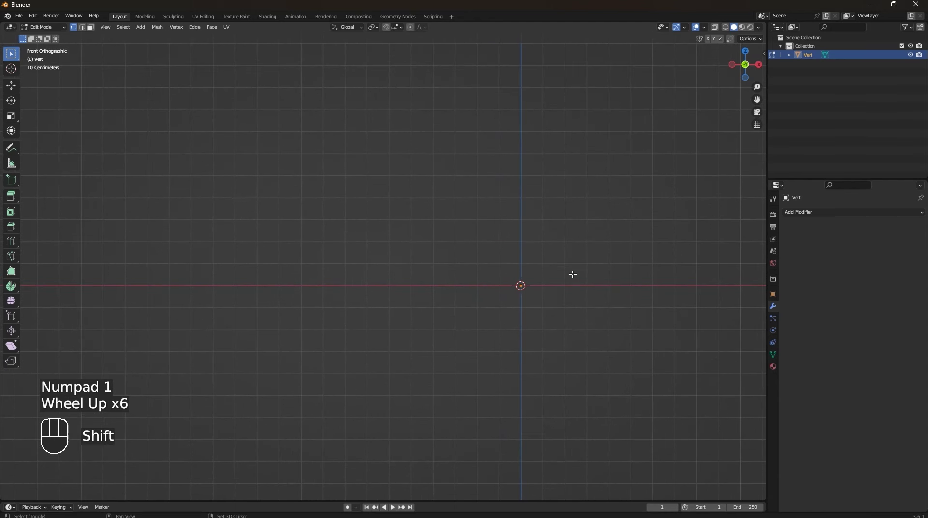
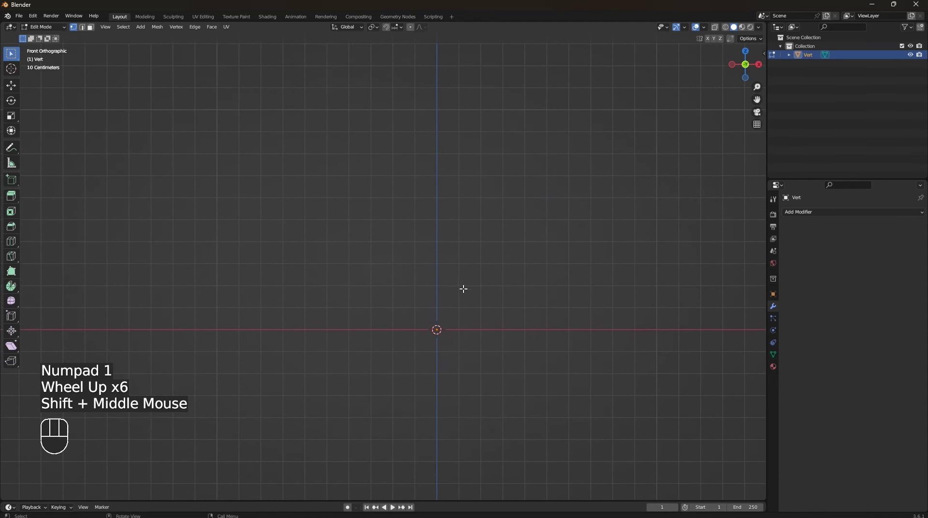
scroll(down, 3)
key(KP_1)
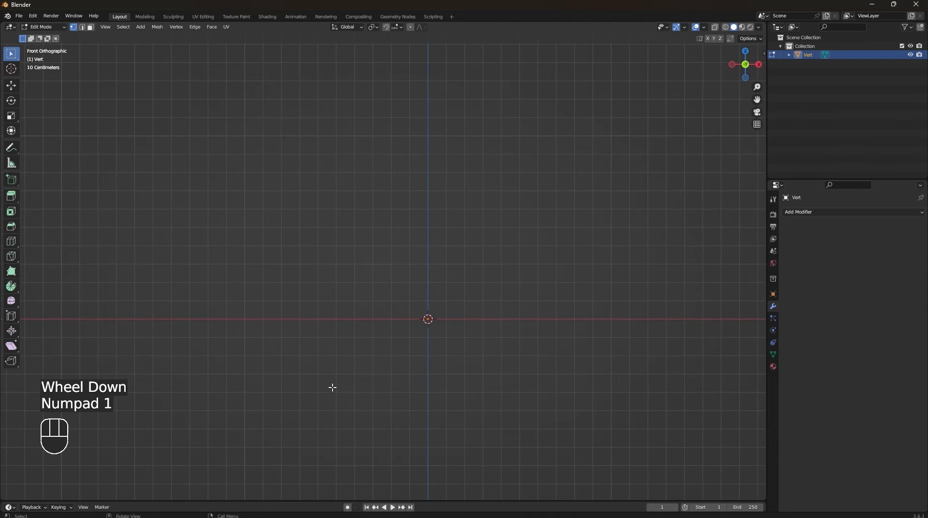
scroll(up, 3)
key(g)
key(x)
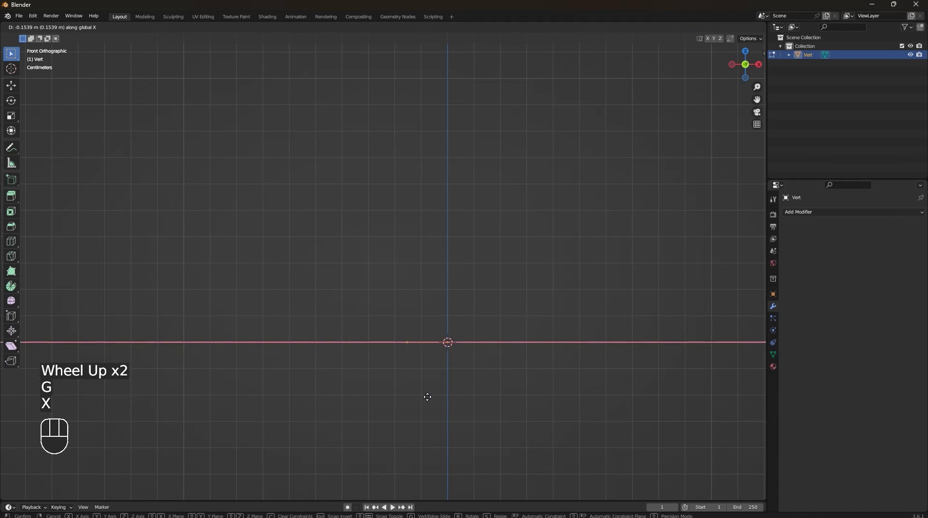
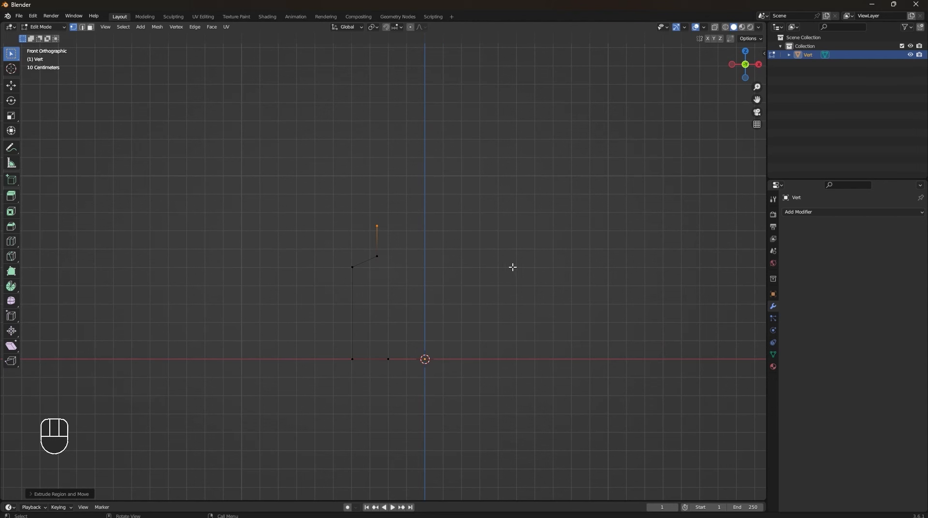
Add a Screw modifier revolving the profile 360° around Z and lower its viewport steps.
key(Tab)
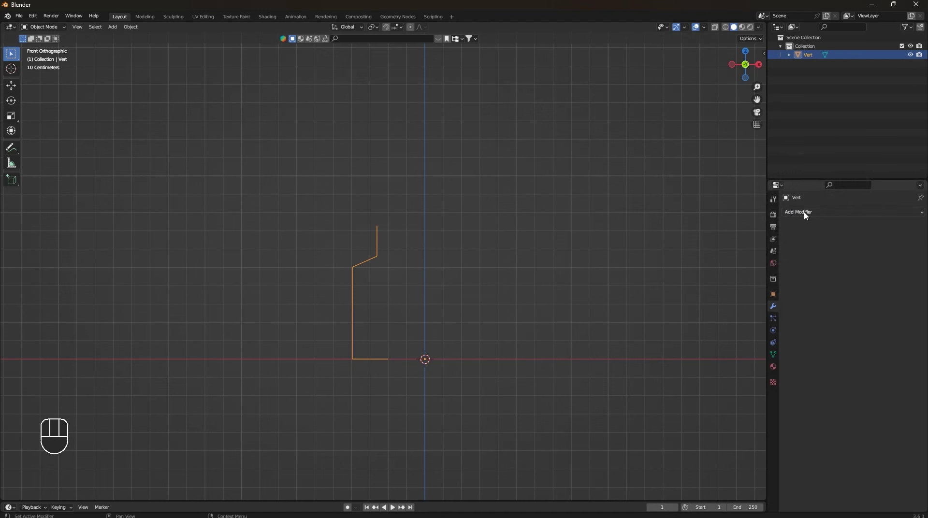
drag(807, 215, 758, 340)
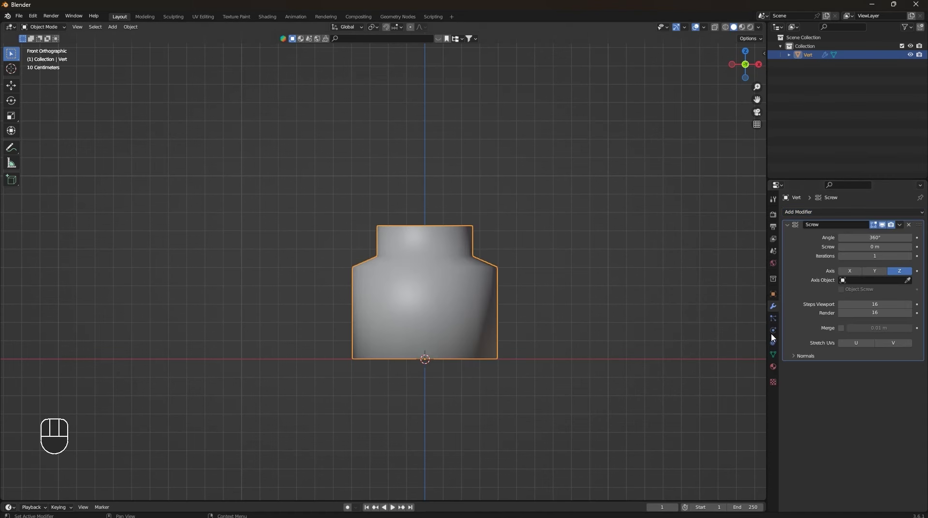
scroll(down, 3)
drag(502, 289, 510, 318)
scroll(up, 3)
drag(470, 343, 438, 272)
drag(447, 309, 436, 227)
drag(441, 237, 449, 314)
scroll(up, 3)
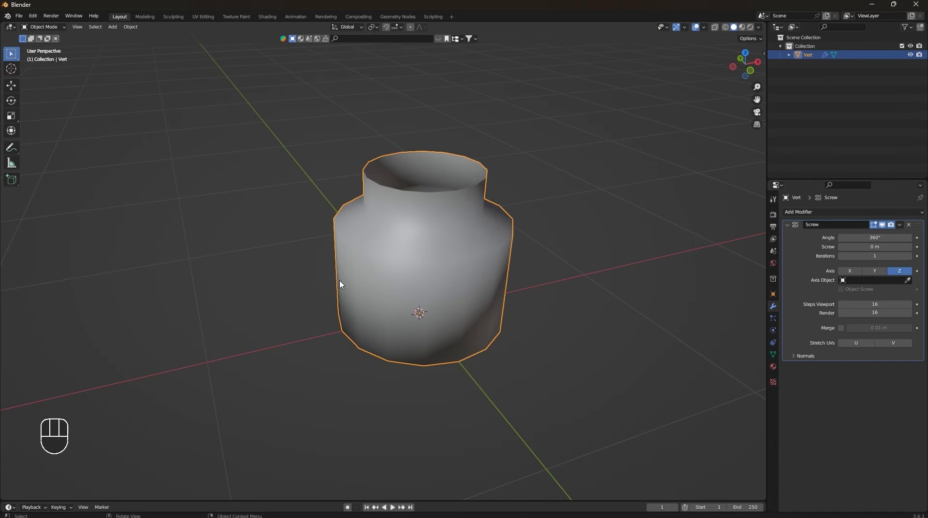
drag(630, 394, 684, 357)
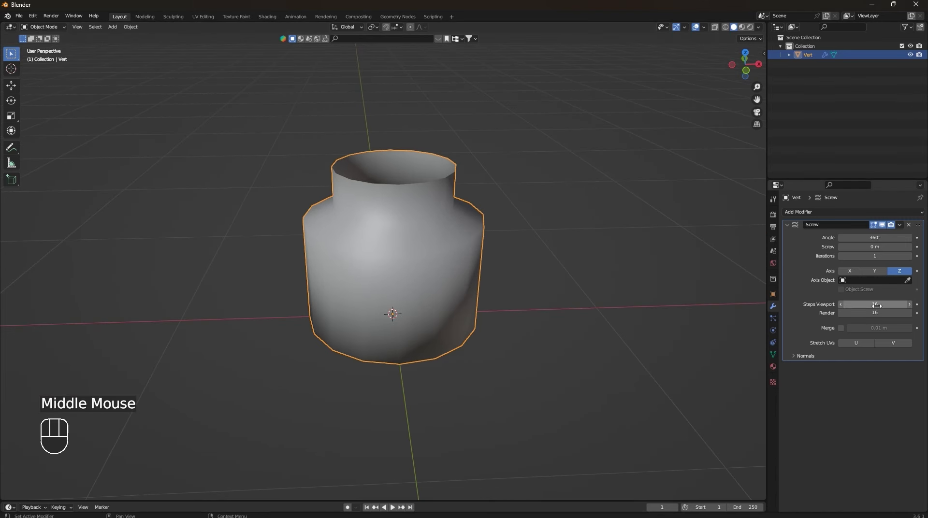
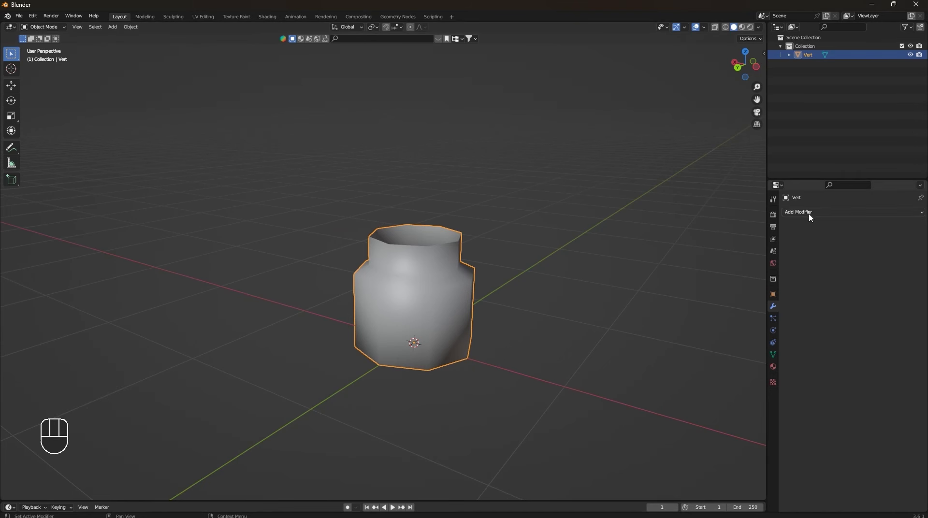
Add a Subdivision Surface modifier at viewport level 2 and inspect the smoothed jar.
drag(814, 219, 765, 371)
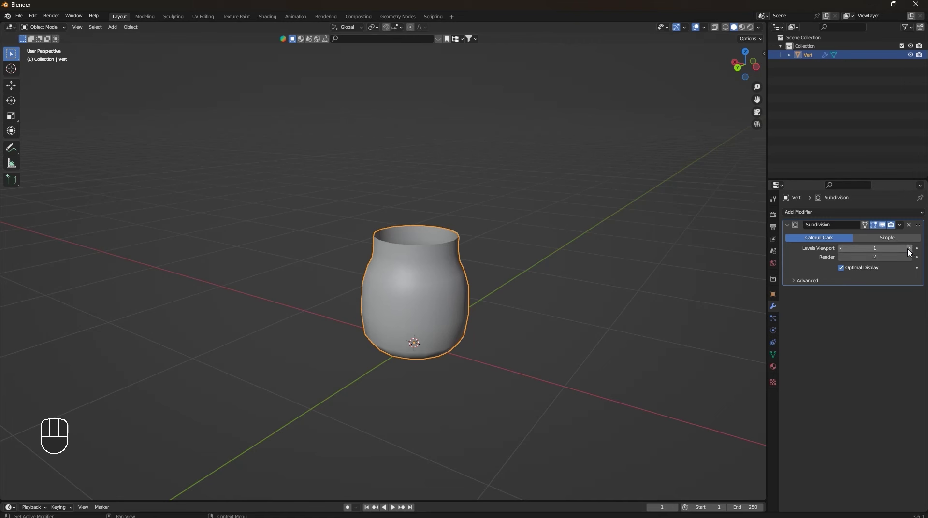
click(911, 251)
scroll(up, 3)
drag(513, 319, 474, 298)
drag(424, 278, 416, 200)
scroll(down, 3)
middle_click(446, 207)
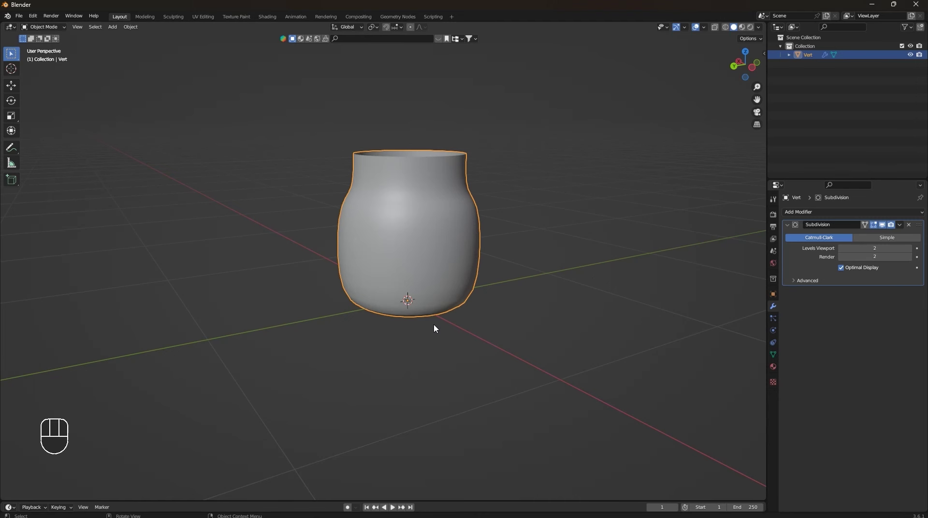
middle_click(470, 301)
Enter Edit Mode on the jar and view it straight from the front.
key(KP_1)
scroll(up, 3)
middle_click(501, 281)
drag(534, 330, 487, 306)
middle_click(467, 343)
key(Tab)
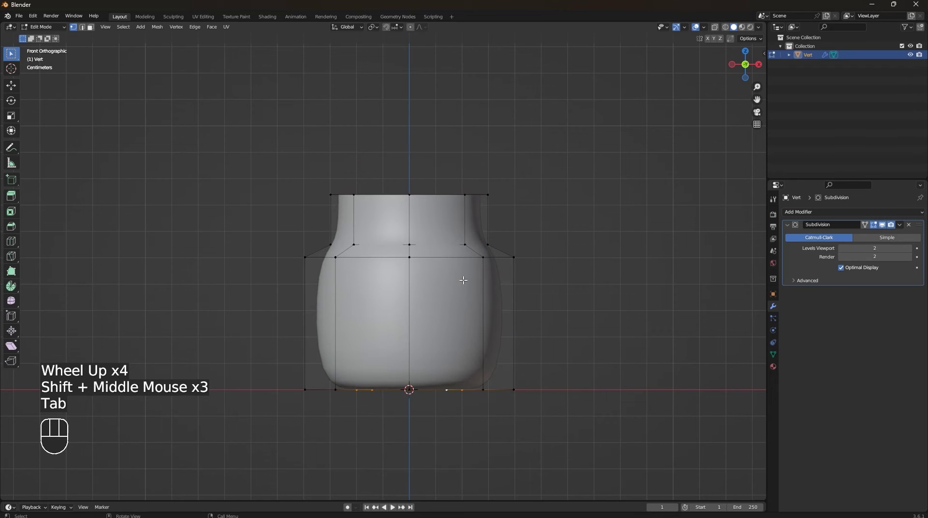
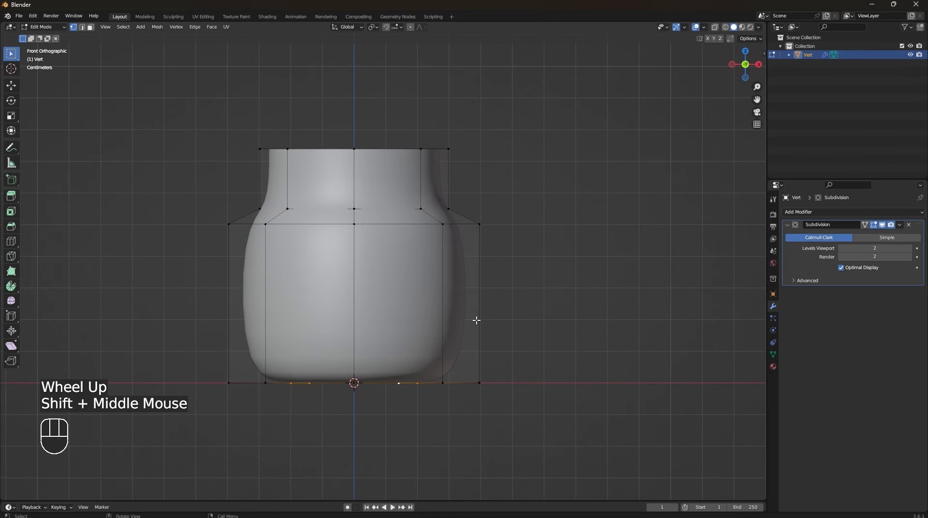
Cut a loop across the body, bevel it into two loops, and cut another near the neck.
key(ctrl+r)
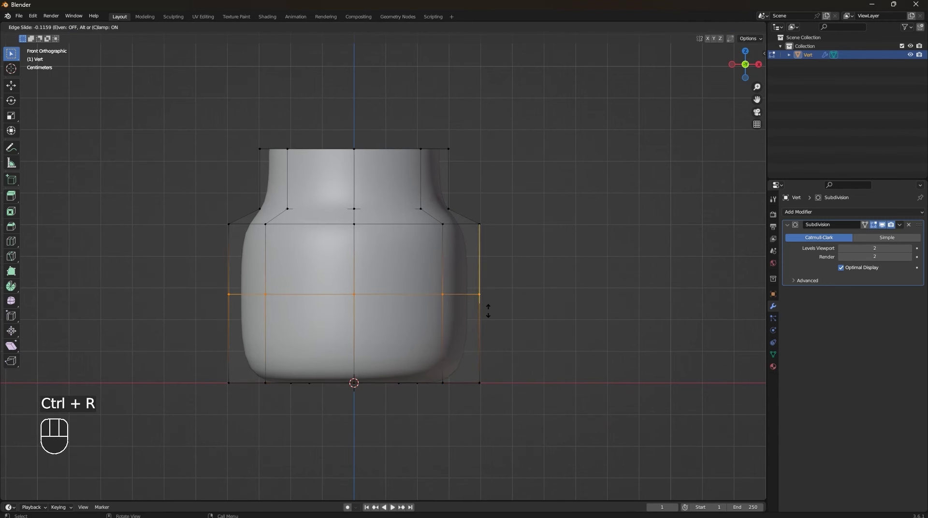
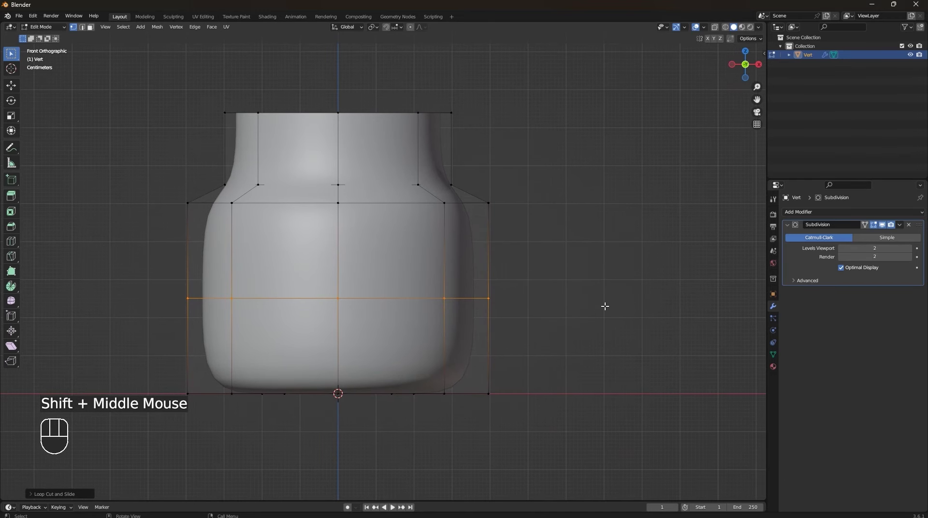
key(ctrl+b)
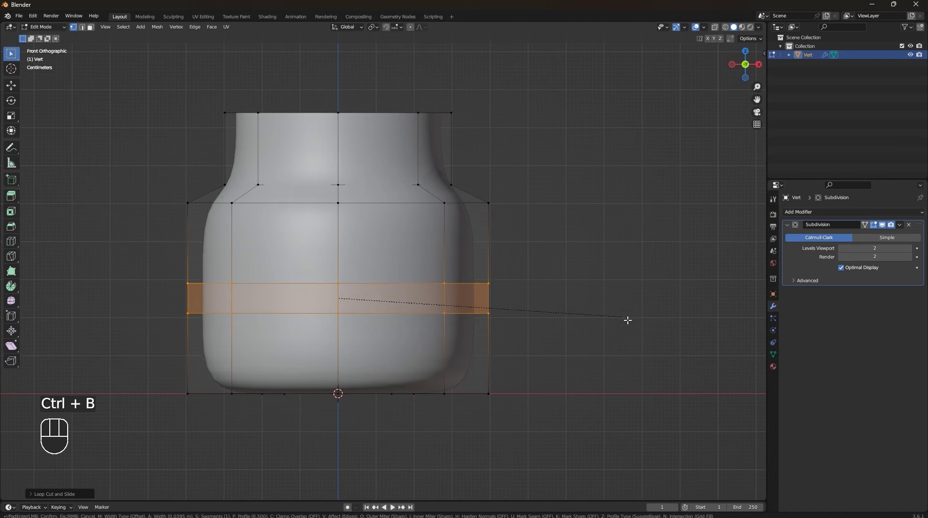
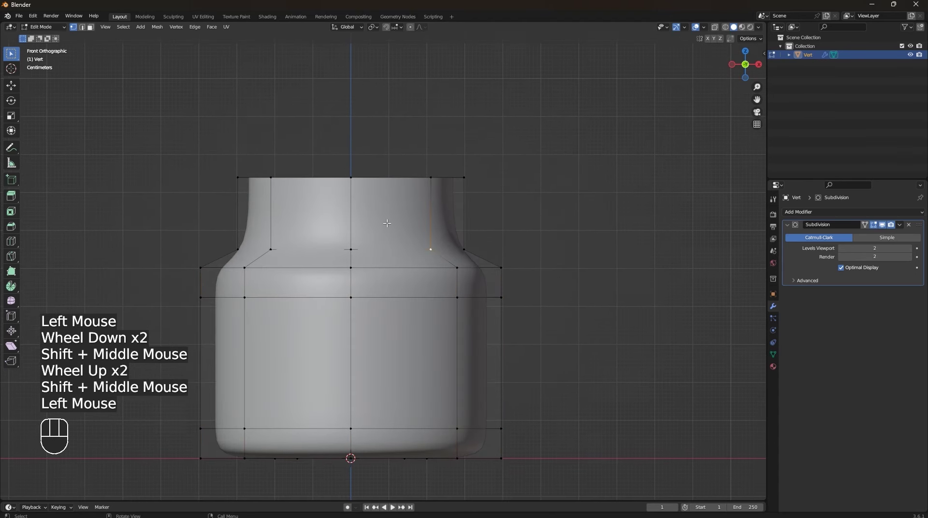
key(ctrl+r)
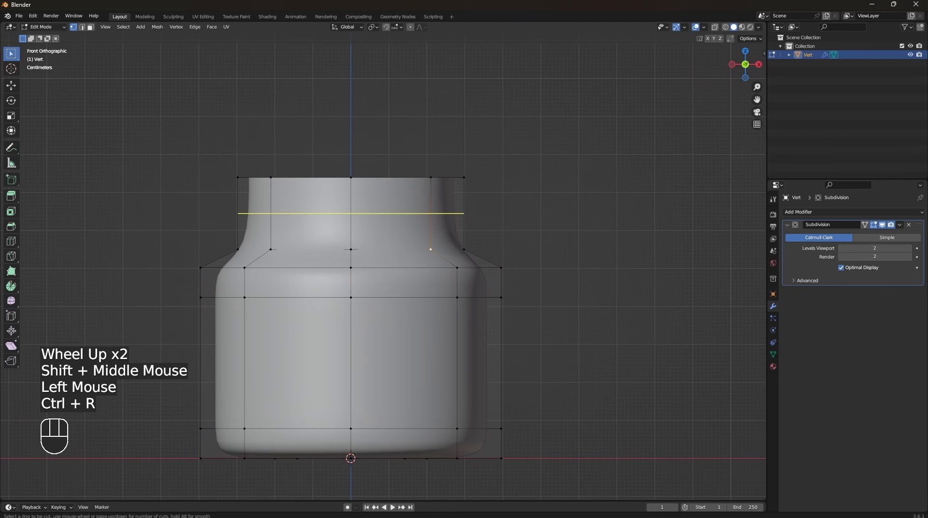
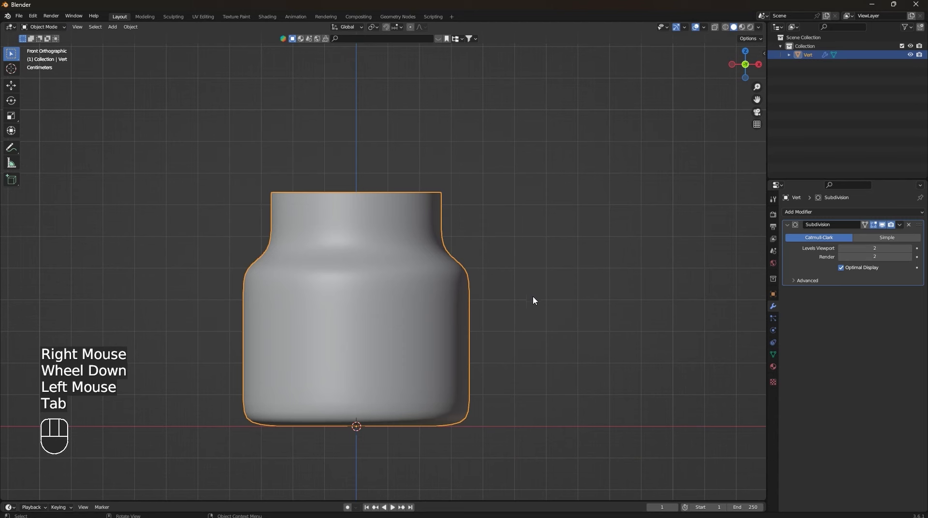
Add a Solidify modifier with 0.01 m thickness, offset -1, moved above the Subdivision.
key(Tab)
scroll(down, 3)
drag(513, 295, 470, 302)
drag(488, 284, 460, 306)
scroll(up, 3)
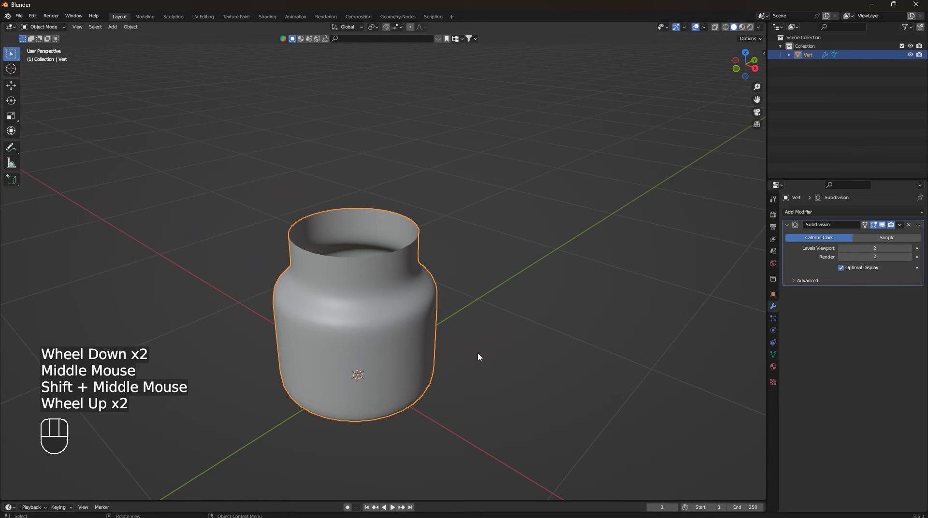
drag(821, 214, 768, 359)
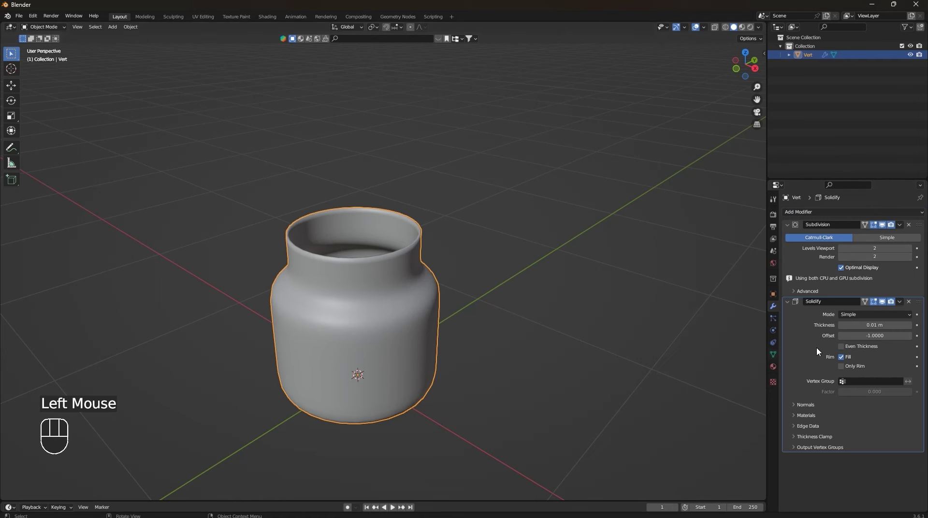
drag(920, 301, 917, 207)
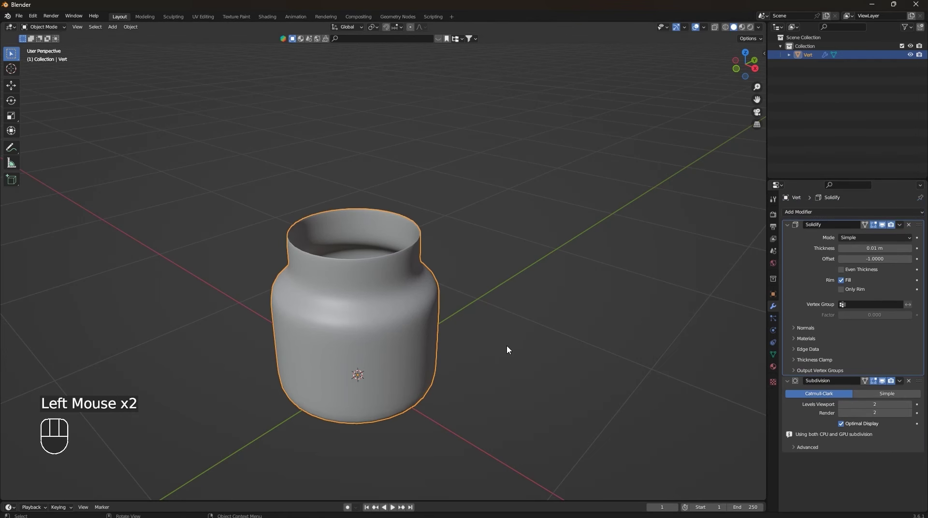
Orbit around and down into the jar to check the new wall thickness.
drag(440, 335, 511, 322)
drag(396, 351, 524, 285)
drag(543, 316, 485, 318)
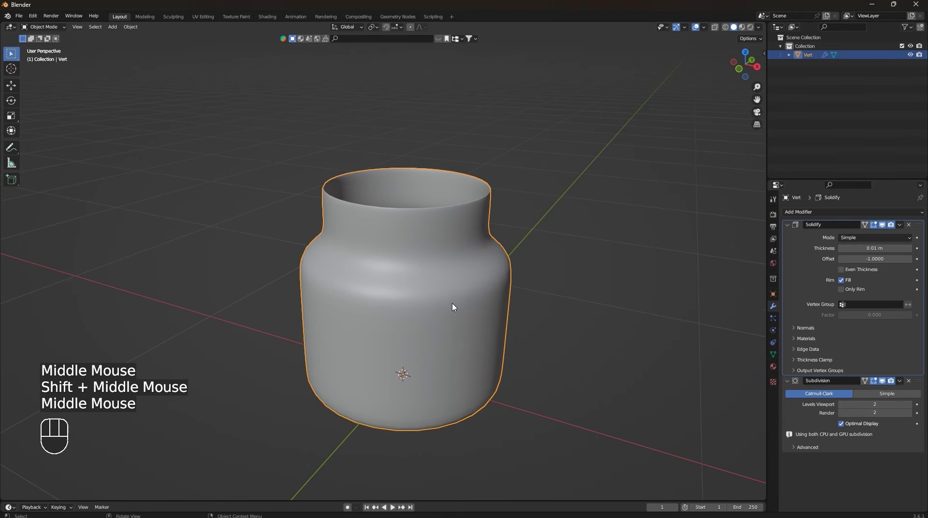
drag(554, 314, 537, 295)
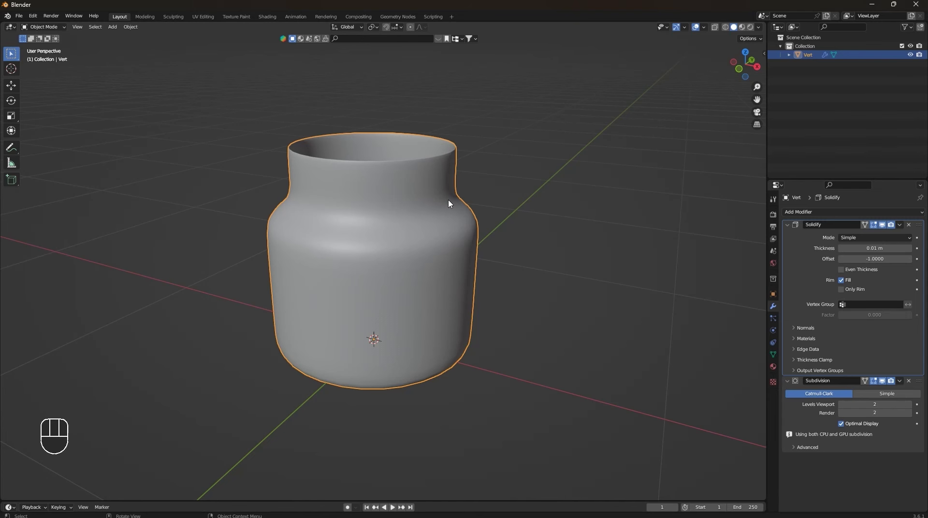
middle_click(437, 201)
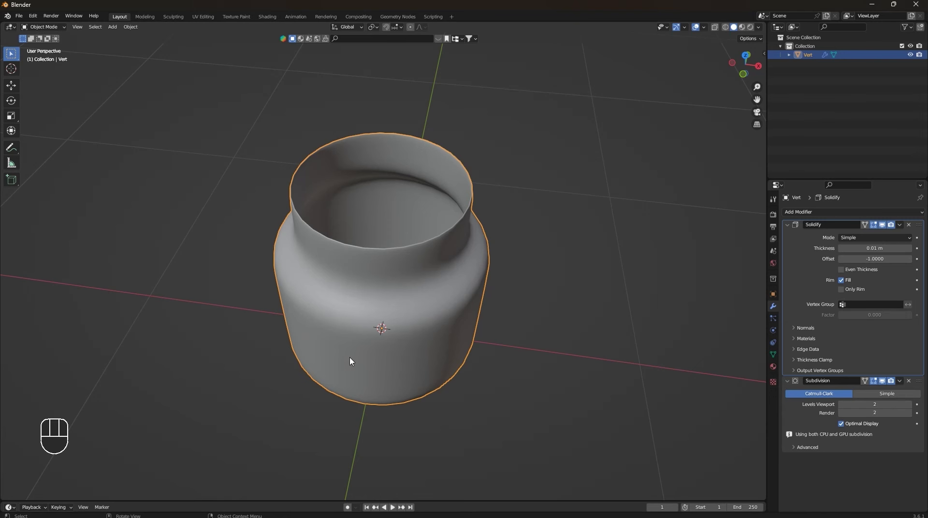
drag(399, 351, 369, 305)
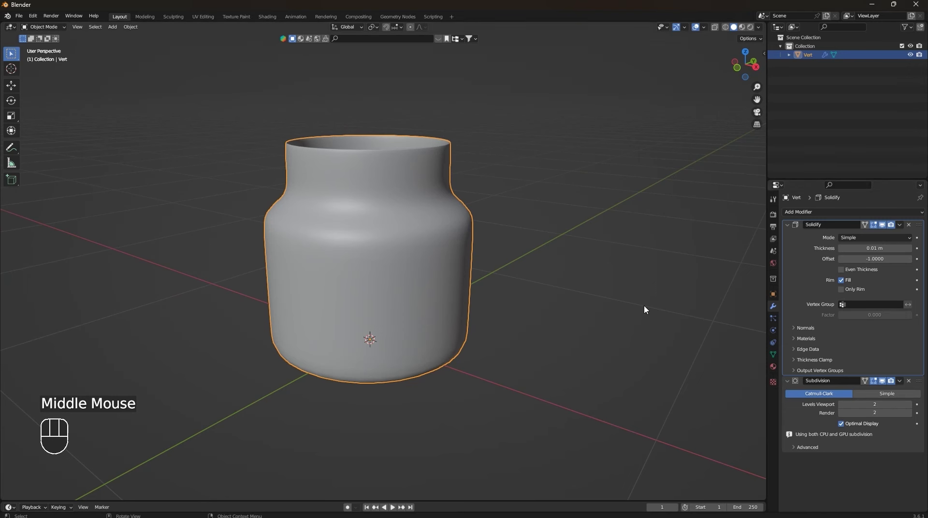
drag(436, 295, 809, 317)
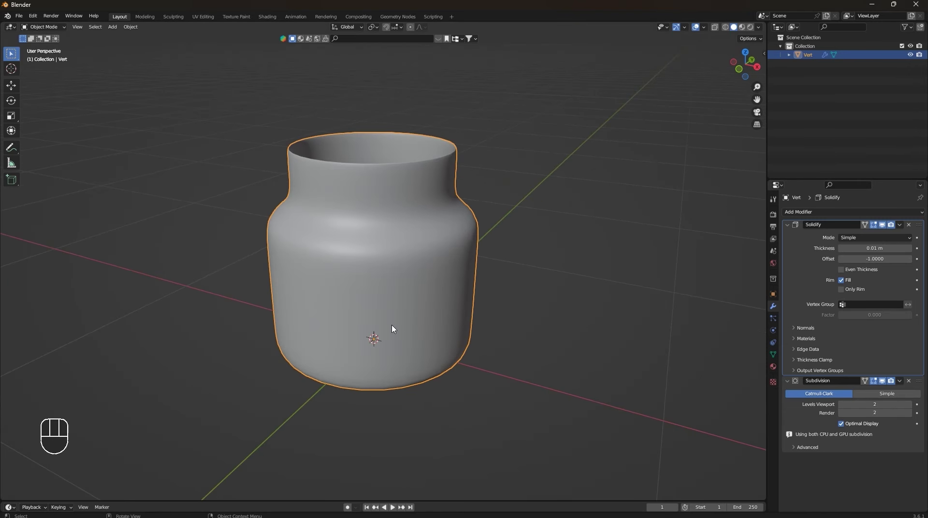
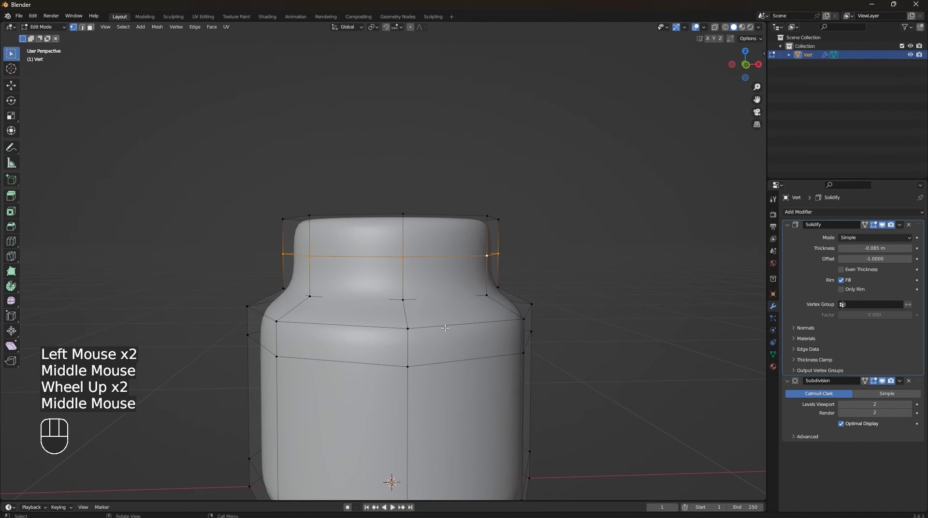
Bevel the neck loop into a band, extrude it along normals and scale it outward into a lip.
key(ctrl+b)
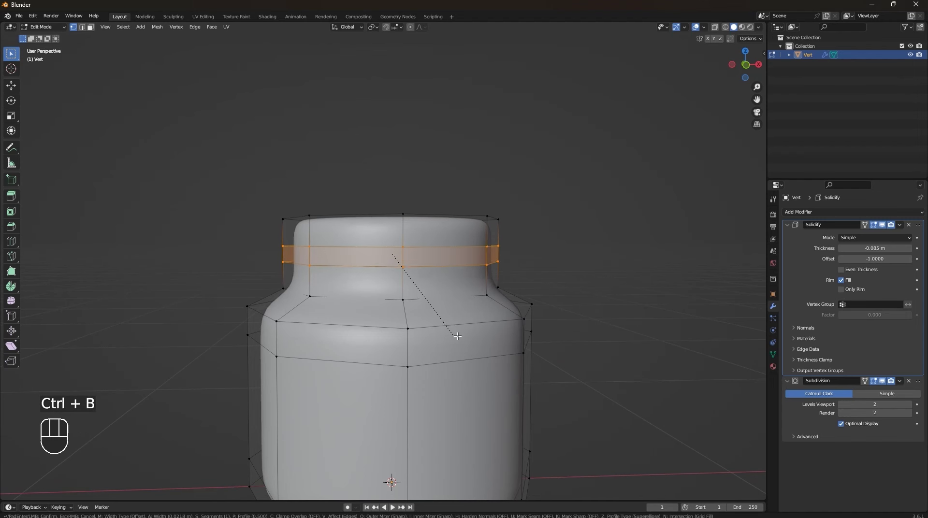
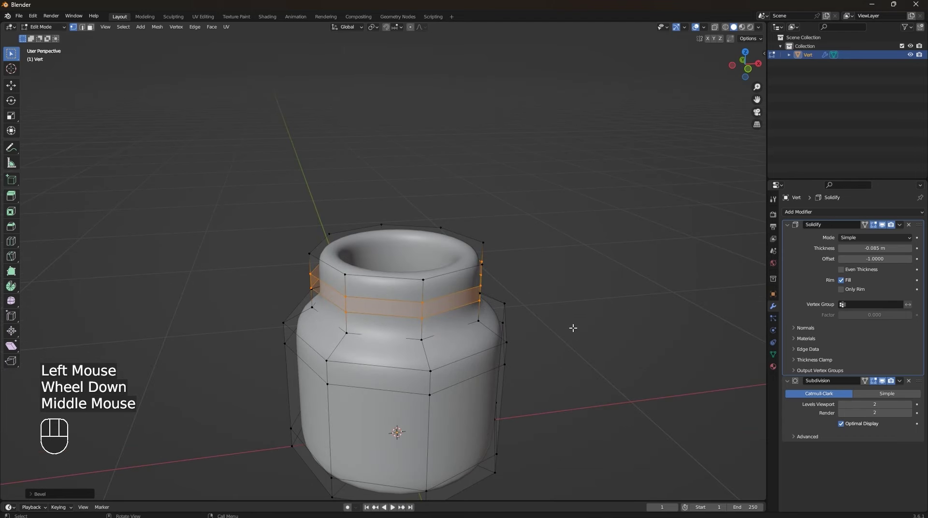
key(e)
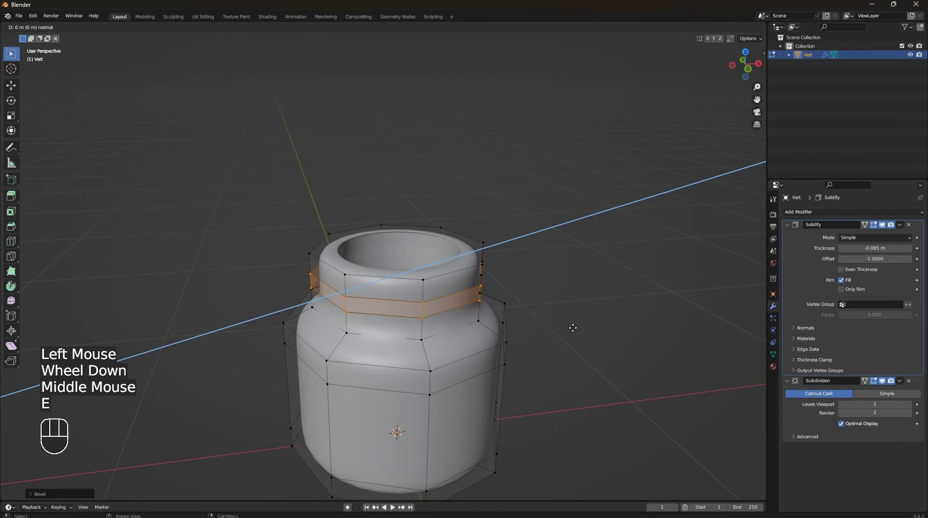
key(s)
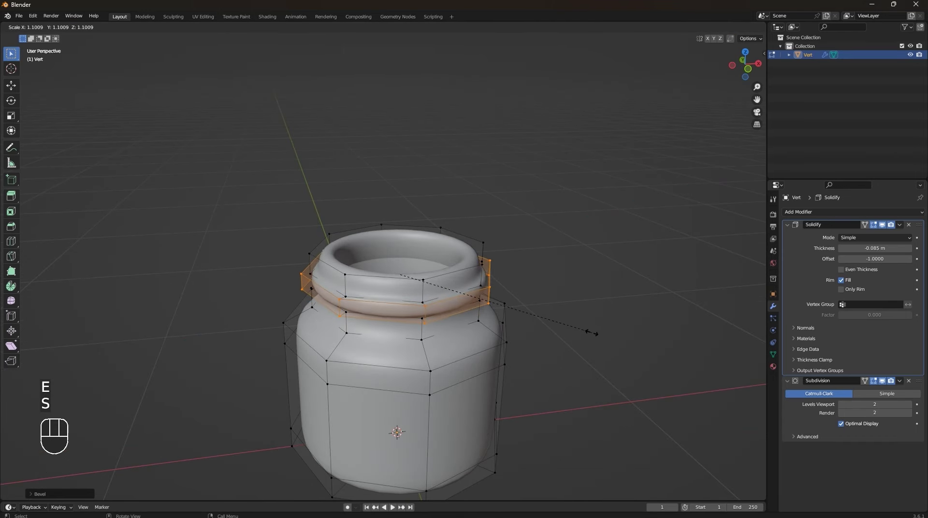
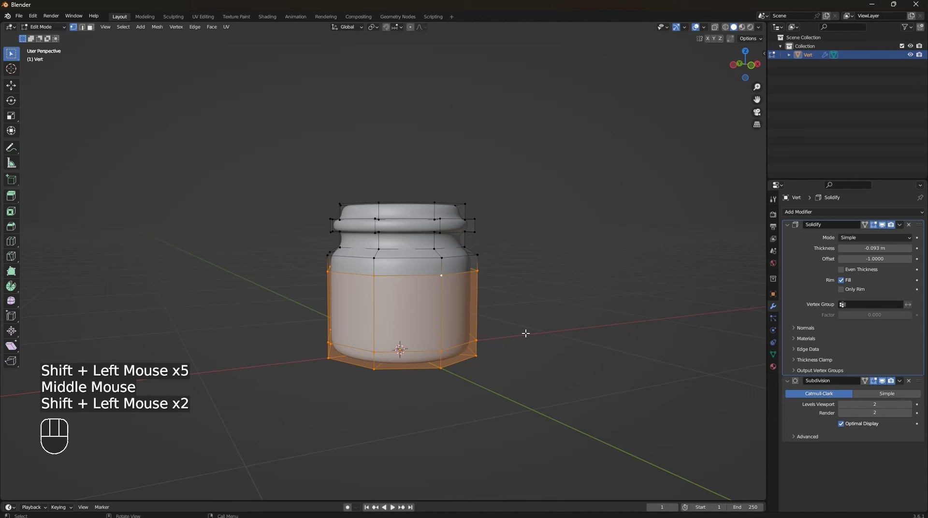
Duplicate the lower body faces and separate them into a new object, Vert.001.
key(shift+d)
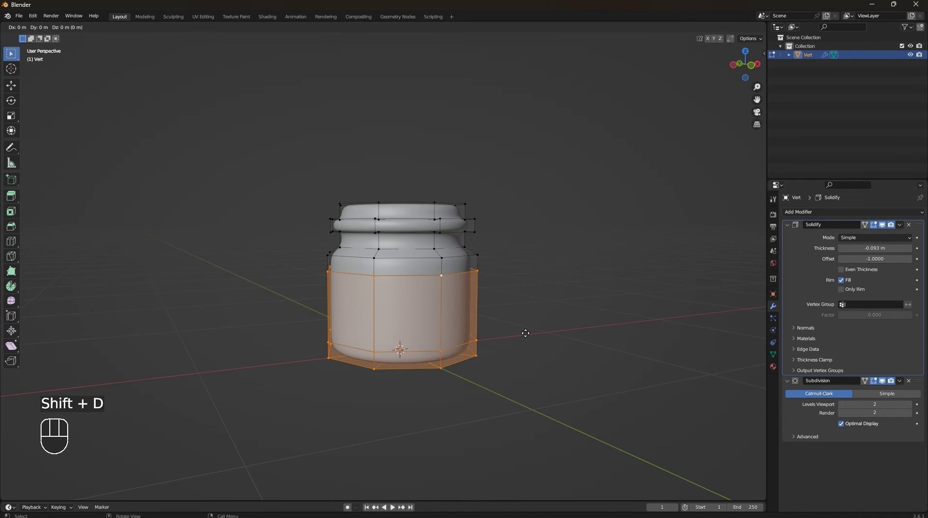
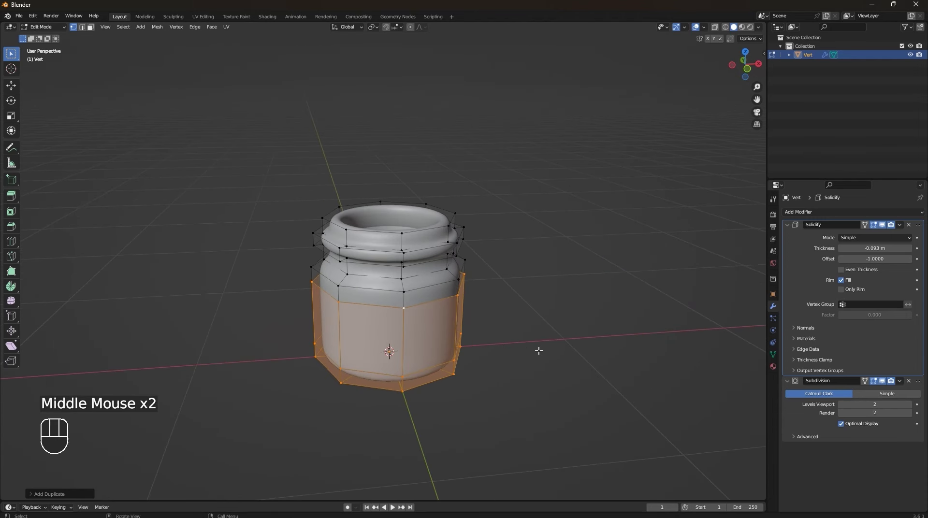
key(p)
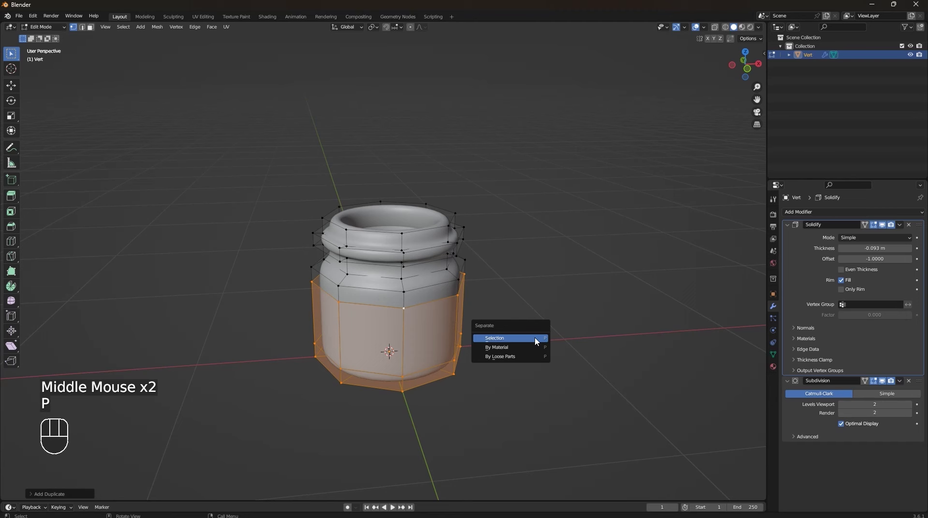
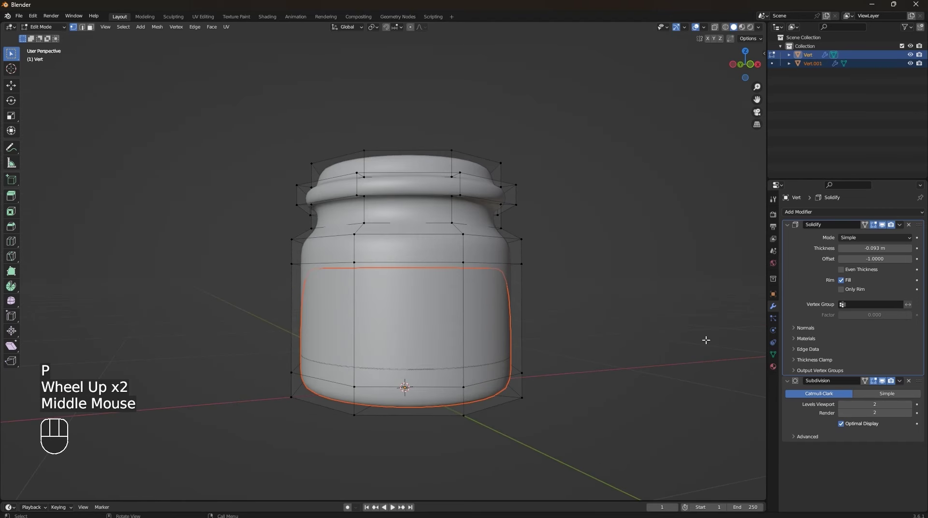
Back in Object Mode, select the separated Vert.001 piece and face the jar from the front.
key(Tab)
click(812, 65)
drag(628, 246, 621, 295)
drag(477, 357, 543, 262)
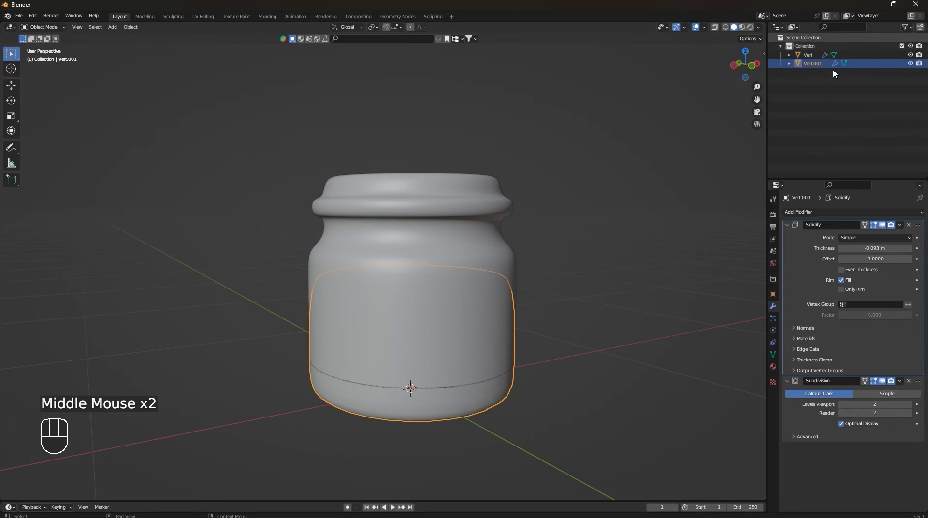
scroll(down, 3)
scroll(up, 3)
drag(476, 270, 476, 300)
scroll(up, 3)
middle_click(490, 333)
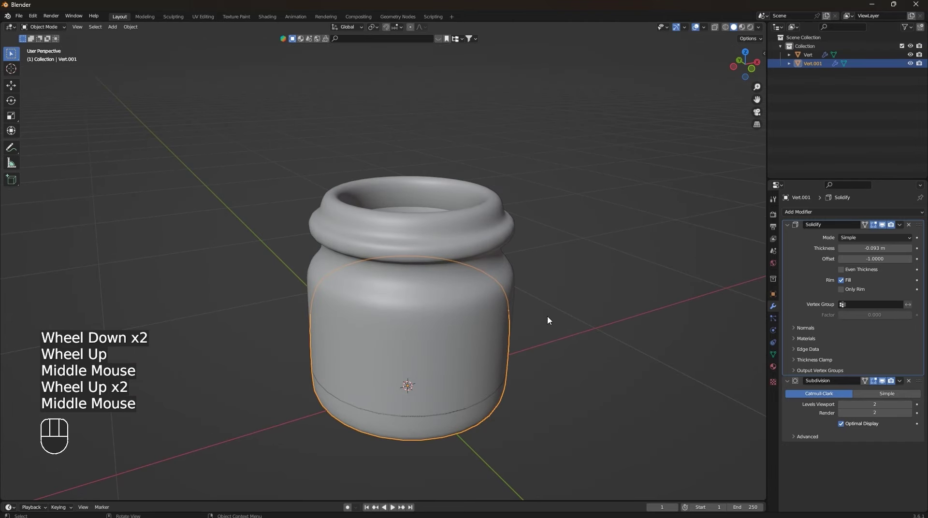
key(KP_1)
scroll(up, 3)
middle_click(558, 322)
Scale Vert.001 down slightly, in two passes, so it fits within the jar walls.
key(s)
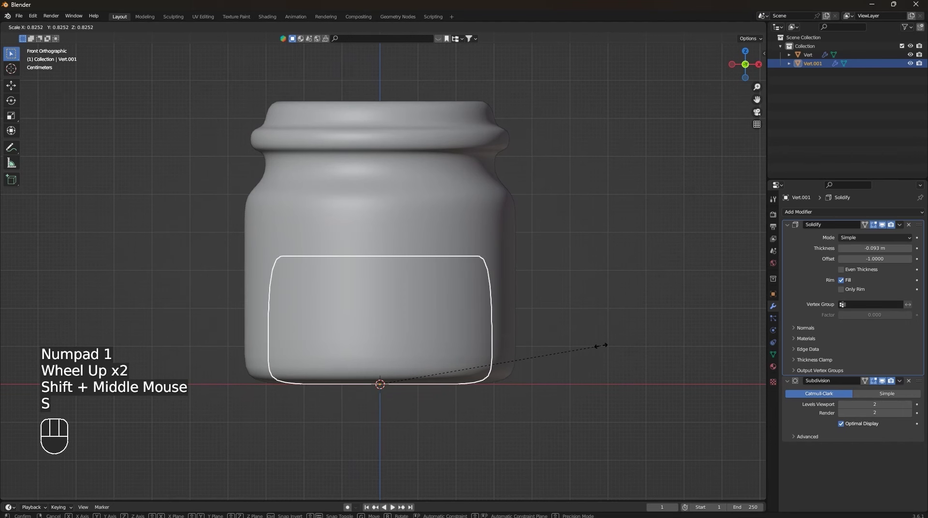
click(617, 349)
click(718, 32)
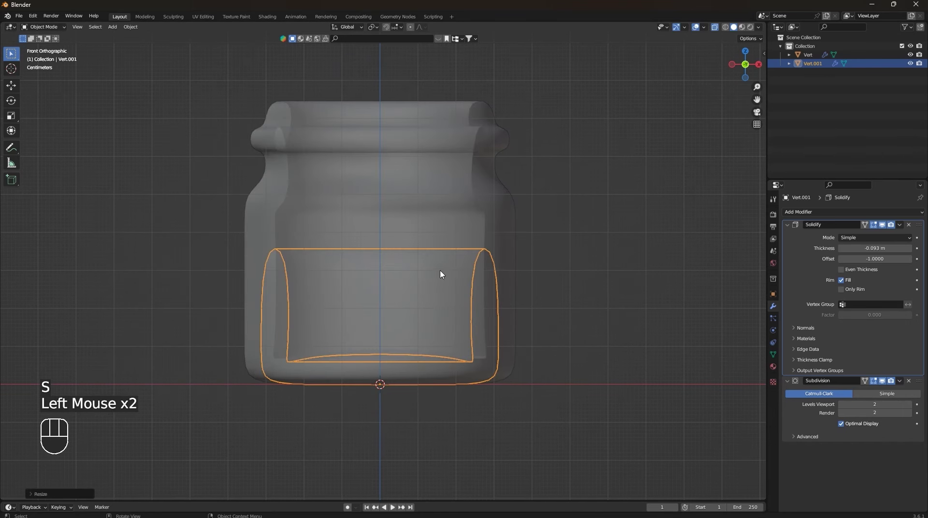
key(s)
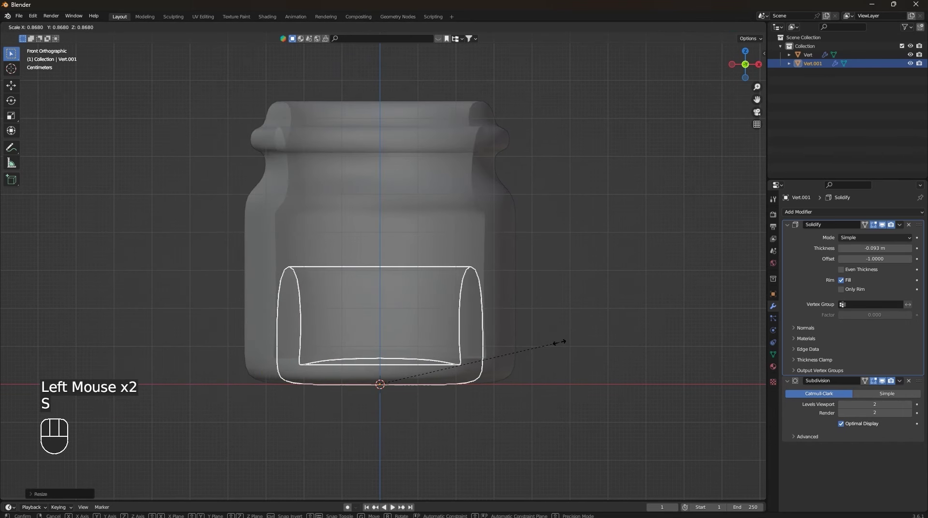
click(565, 344)
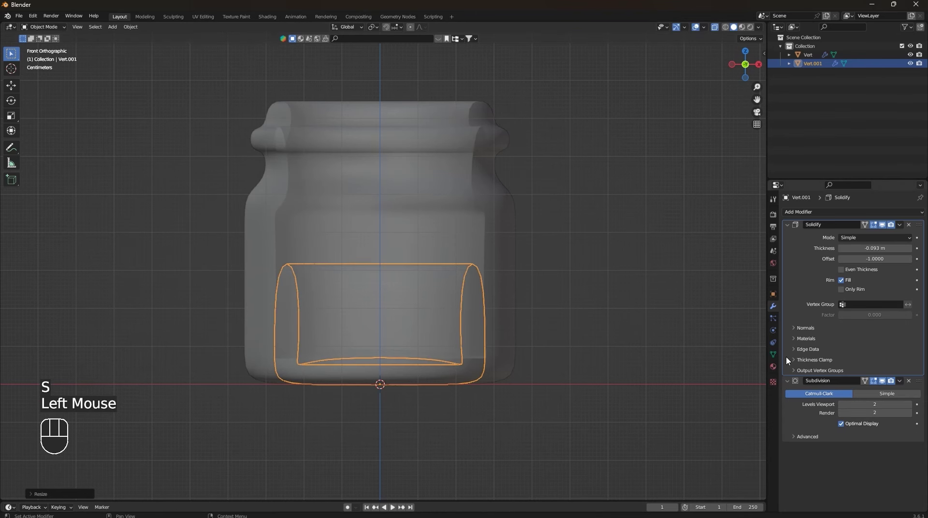
Raise the shrunken piece along Z so it sits inside the jar as the jam filling.
key(g)
key(z)
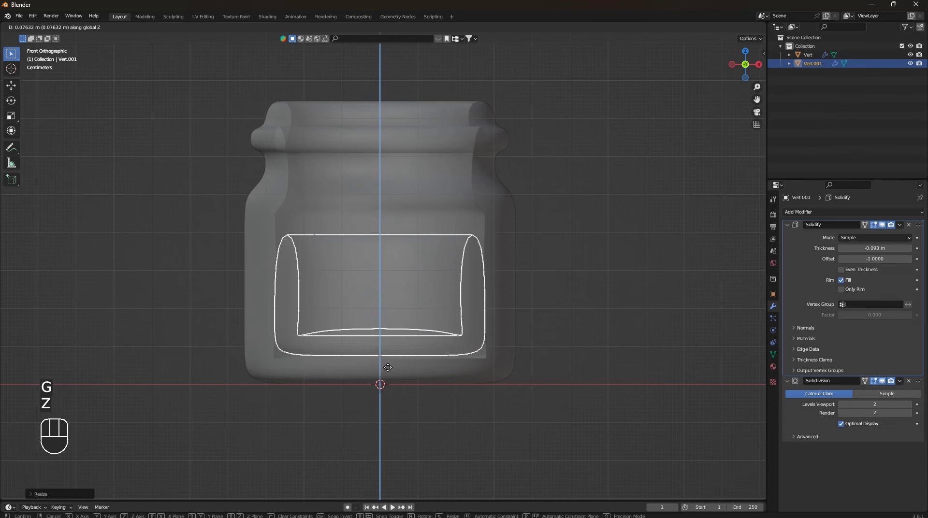
click(391, 369)
drag(439, 237, 455, 282)
key(Tab)
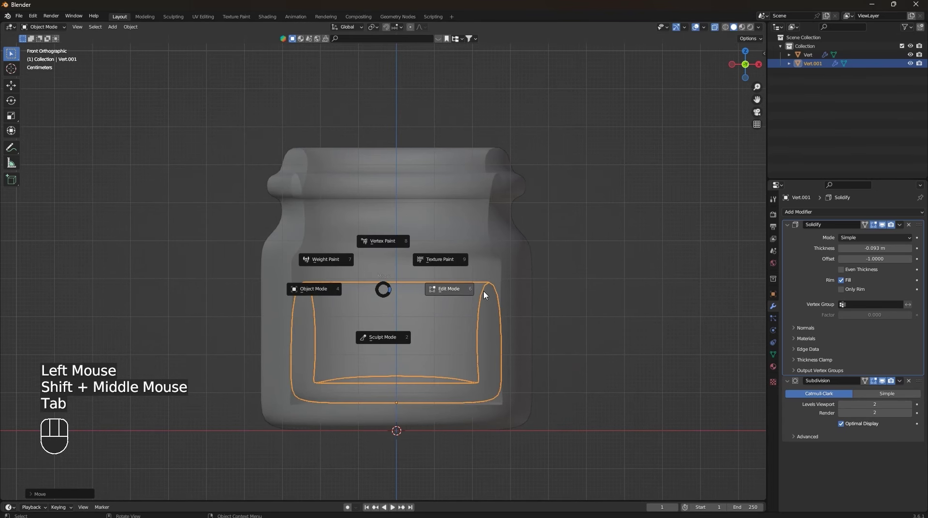
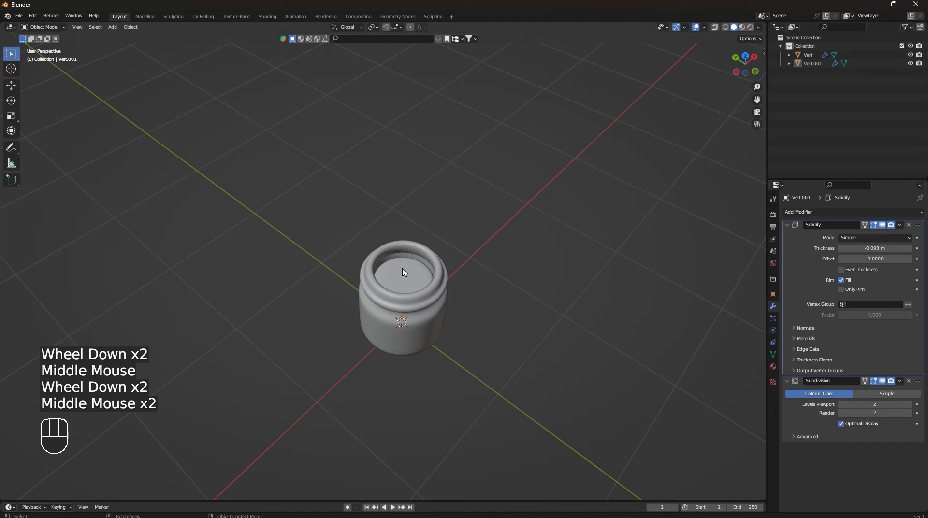
Rename the jar body object to jar and the Vert.001 piece to jam in the Outliner.
click(454, 325)
click(423, 339)
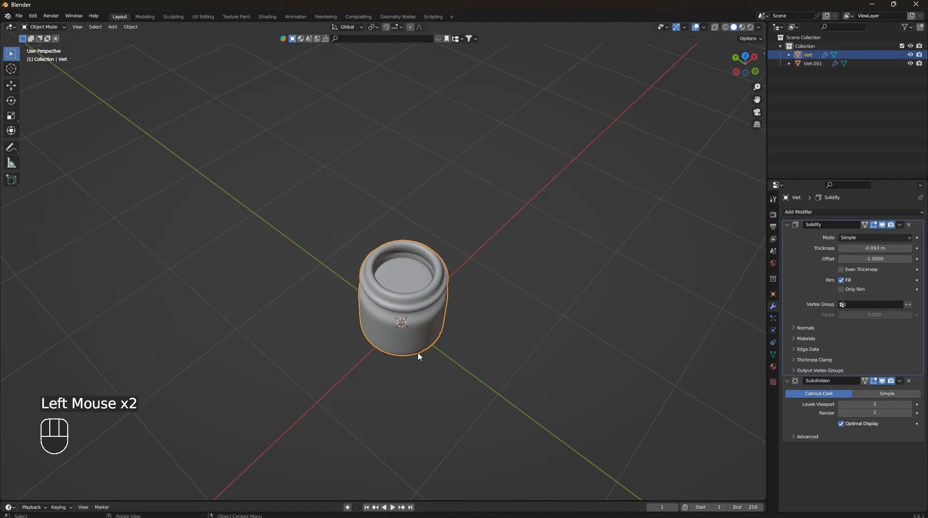
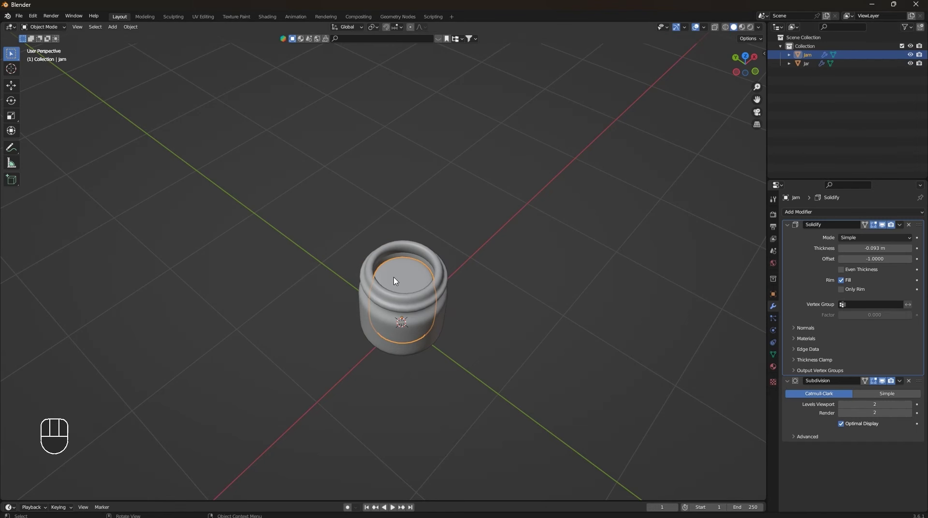
click(444, 327)
Move jam and jar together into a new collection named jam jar.
drag(472, 313, 462, 304)
key(m)
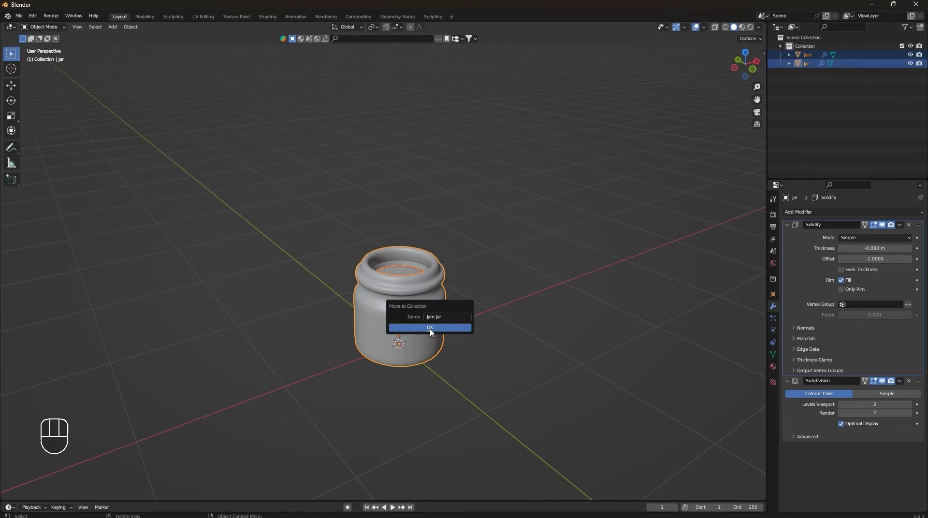
scroll(up, 3)
click(546, 279)
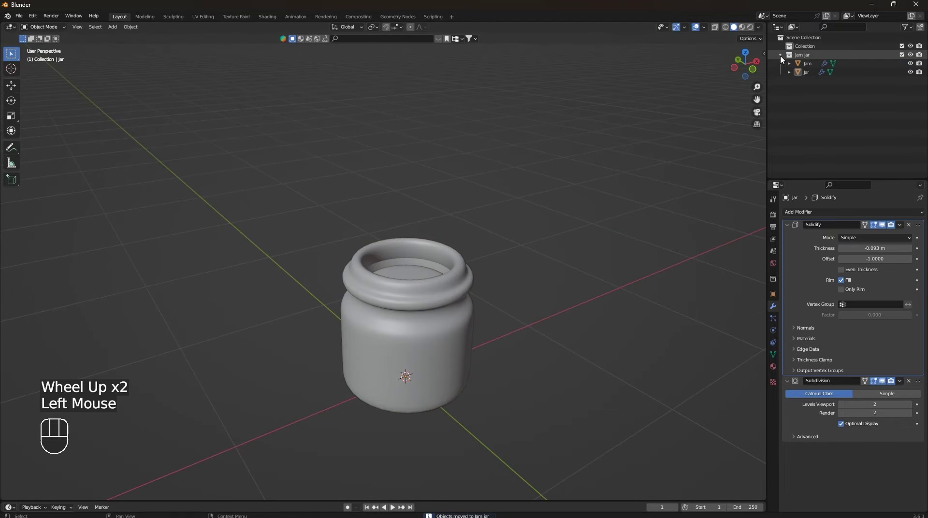
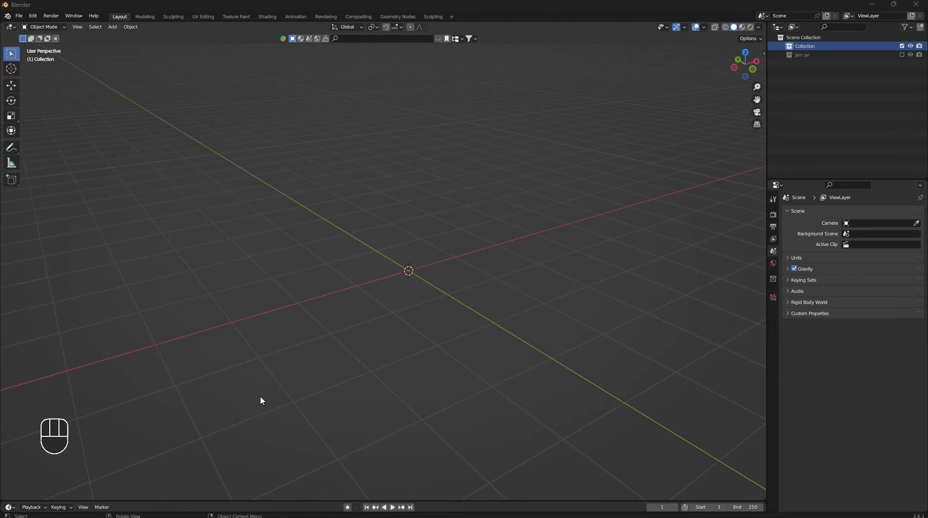
Add a mesh plane at the origin and view it from the top.
middle_click(451, 346)
scroll(up, 3)
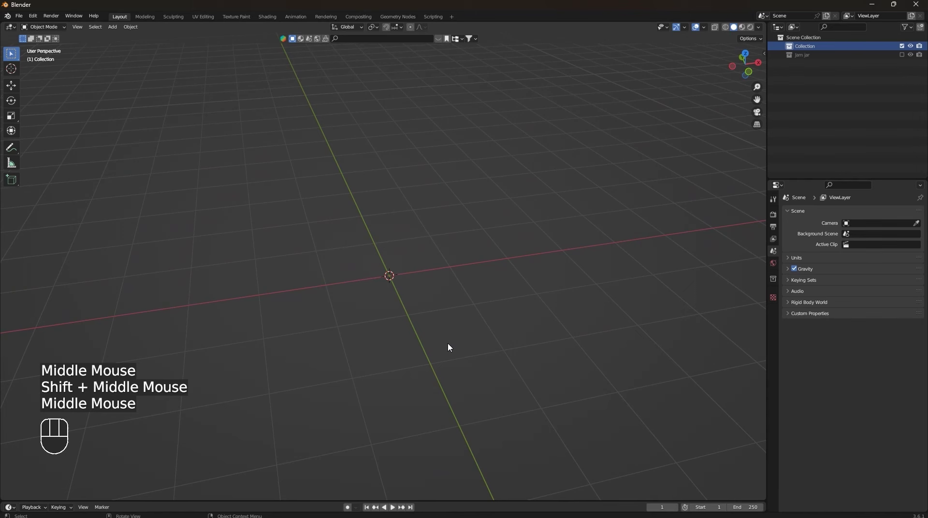
key(shift+a)
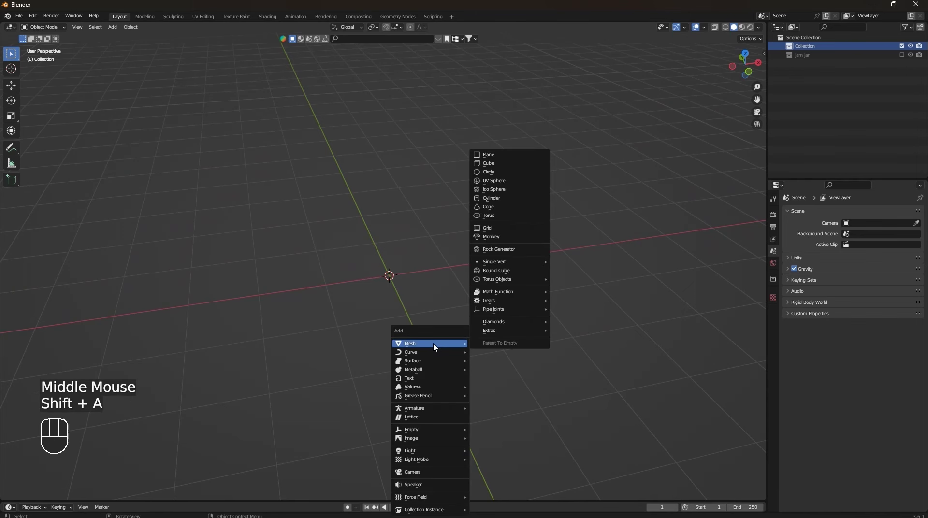
drag(525, 340, 522, 372)
drag(506, 349, 511, 316)
middle_click(529, 341)
key(KP_7)
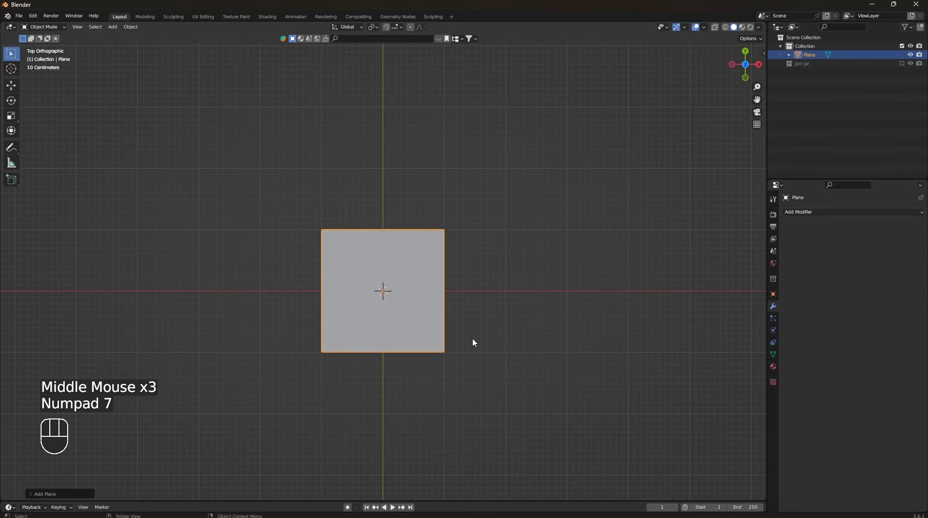
scroll(up, 3)
drag(520, 359, 502, 346)
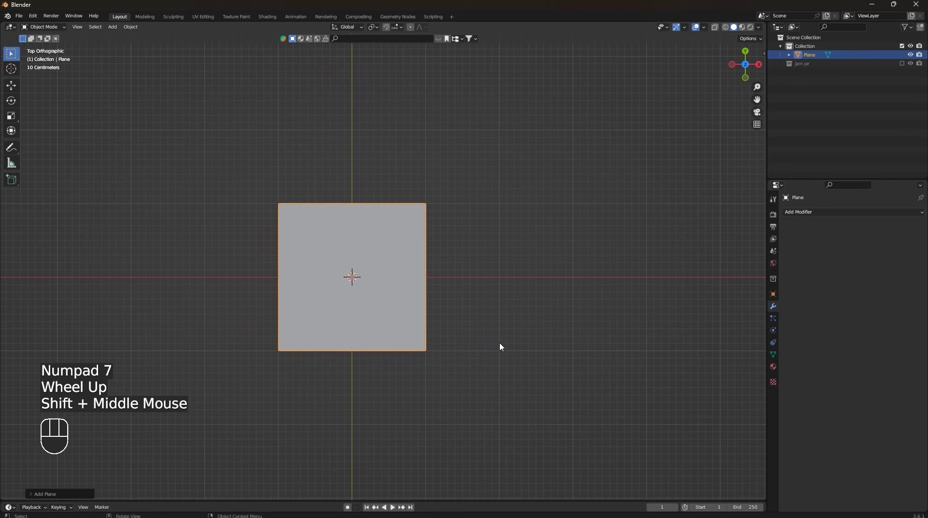
Stretch the plane along X into a wide rectangle and enter Edit Mode on it.
key(s)
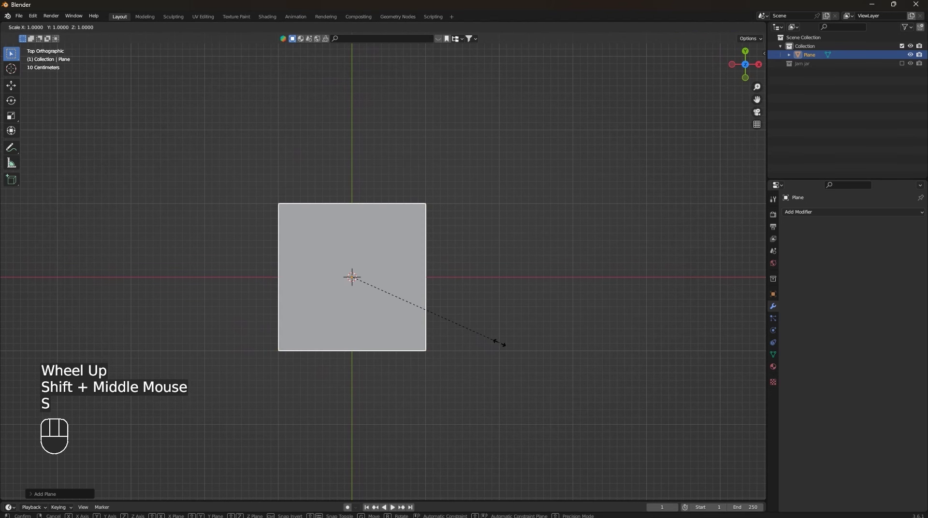
key(x)
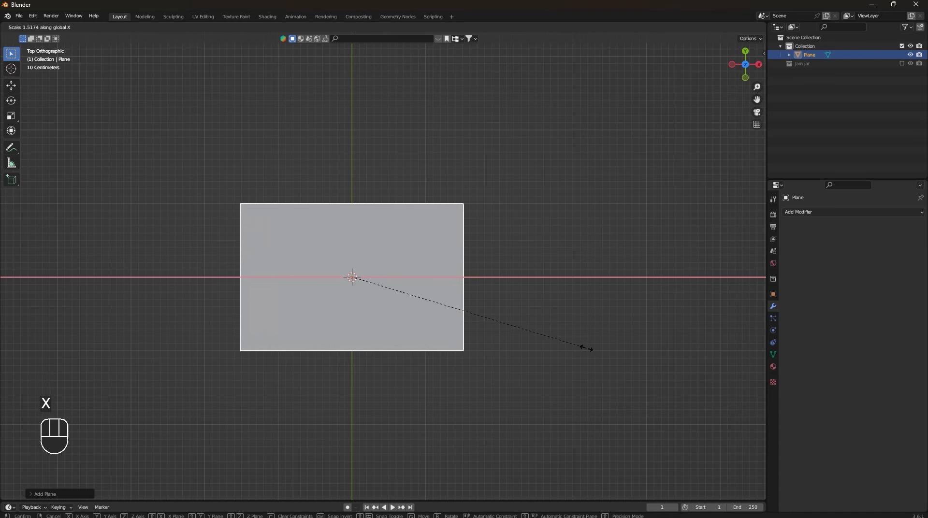
click(588, 350)
scroll(down, 3)
drag(445, 386, 446, 318)
scroll(up, 3)
drag(438, 304, 464, 323)
key(Tab)
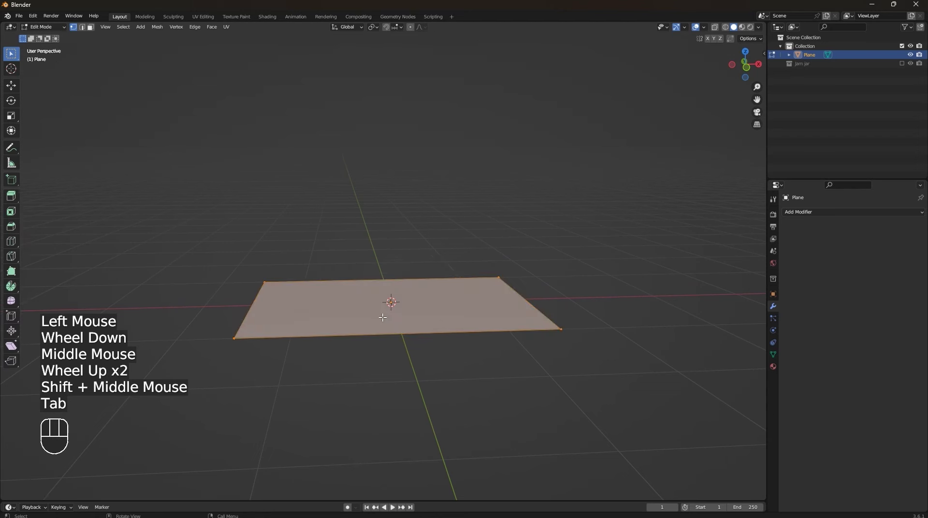
Extrude the plane up for thickness, bevel its edges round and add loop cuts near the ends.
scroll(down, 3)
key(e)
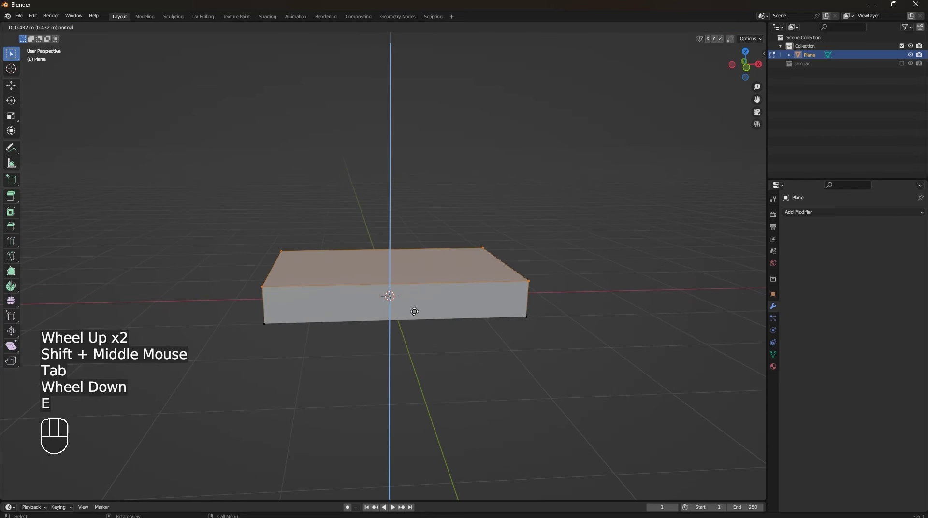
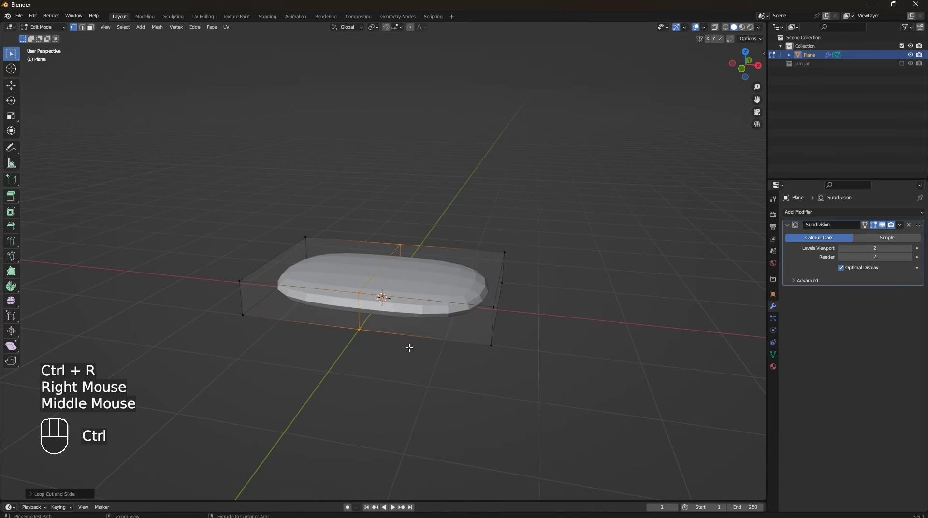
key(ctrl+b)
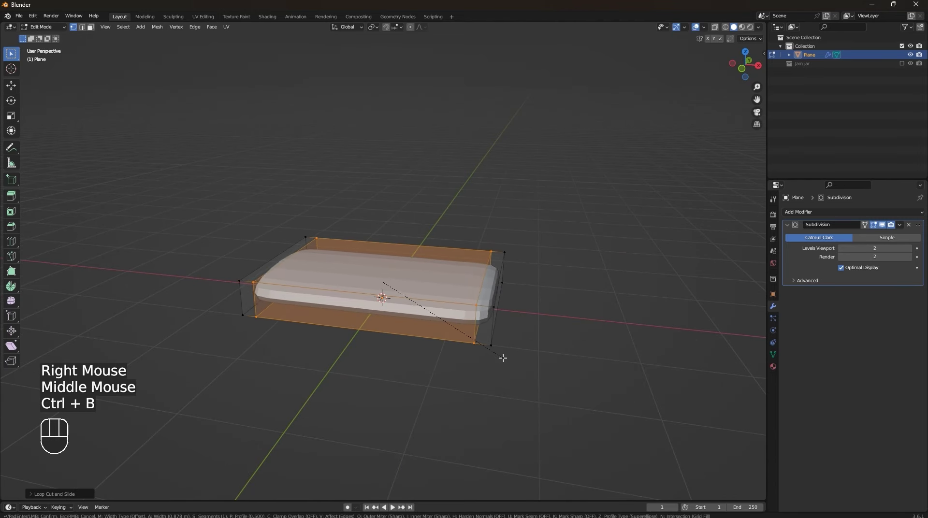
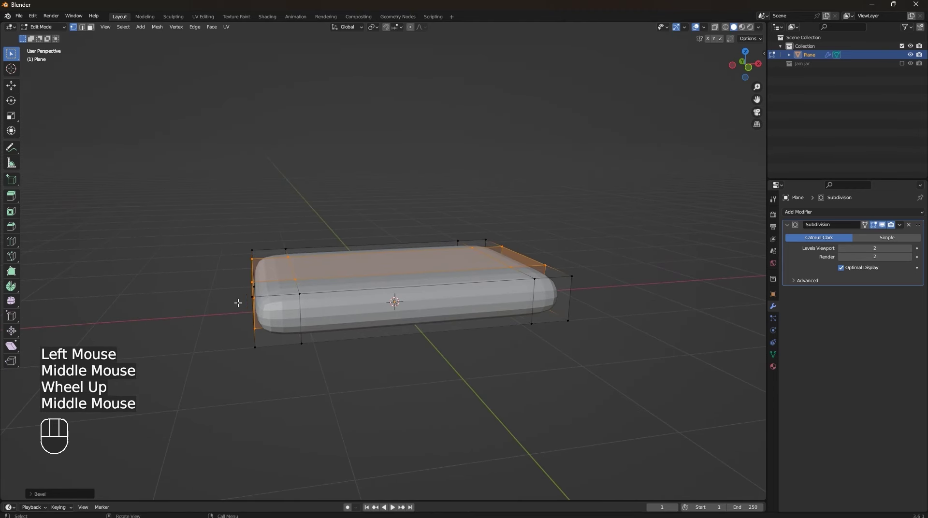
key(ctrl+r)
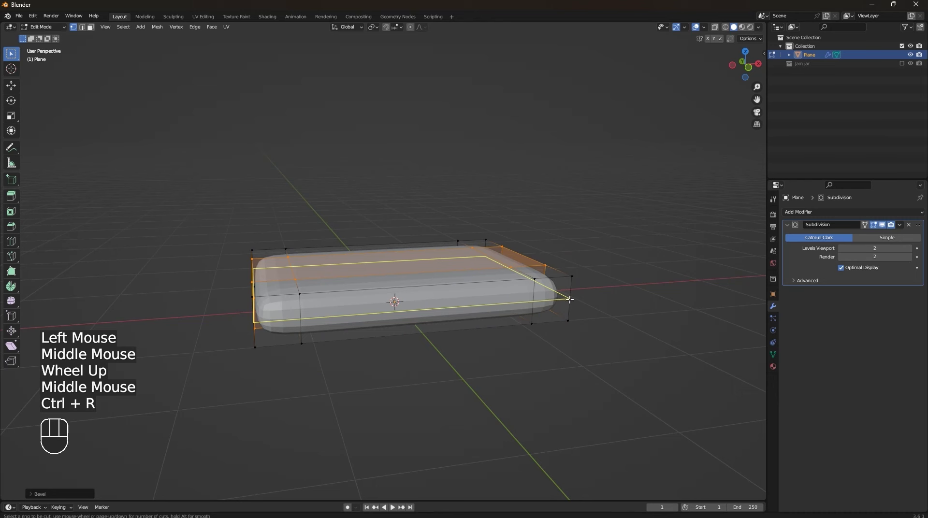
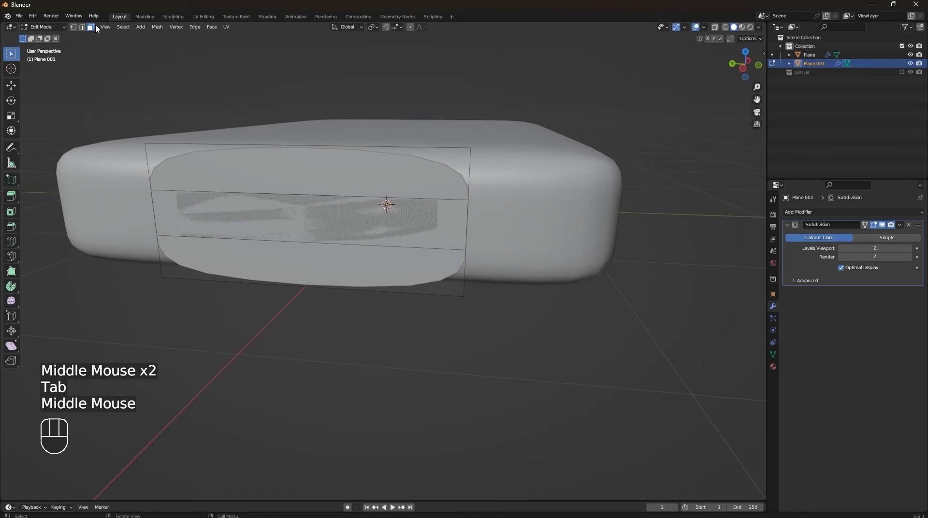
In face select, scale Plane.001's faces down to about 0.85 before extruding the handle.
click(86, 30)
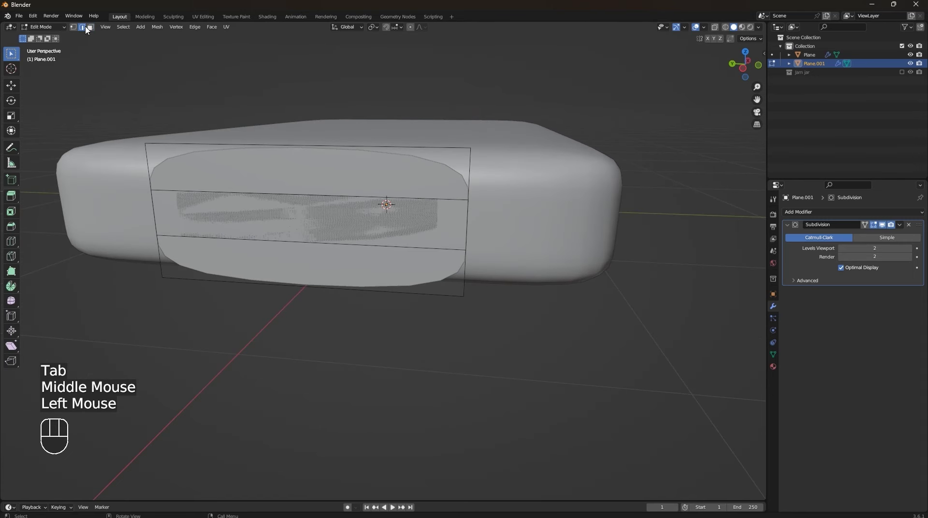
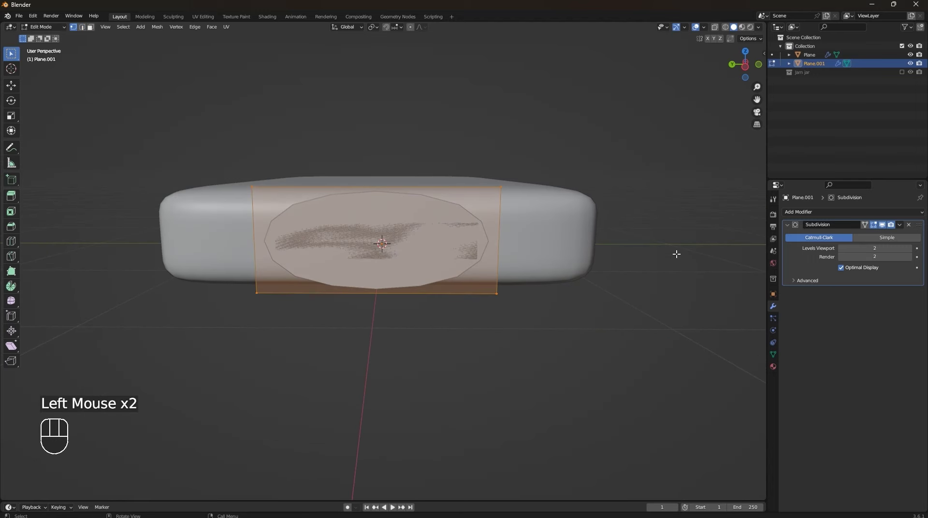
key(s)
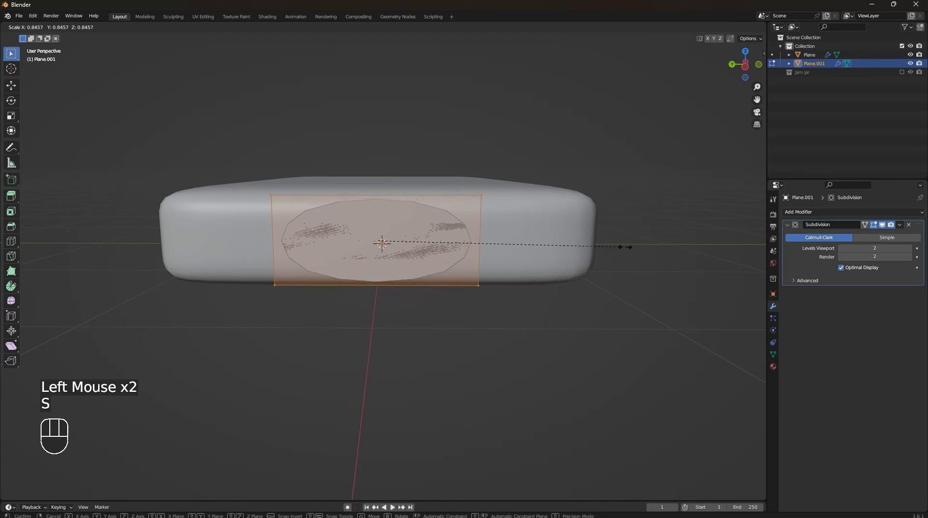
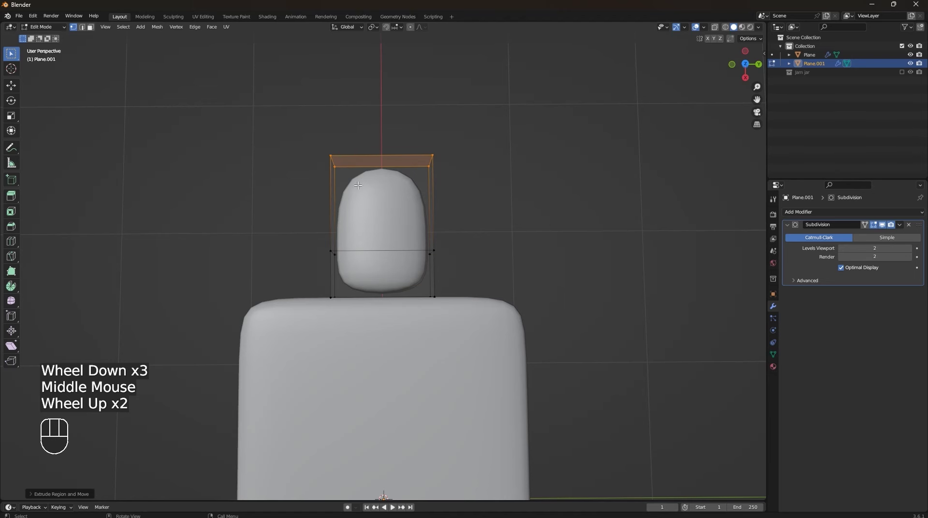
From the top view, add a loop cut tightening the handle piece's end.
key(KP_7)
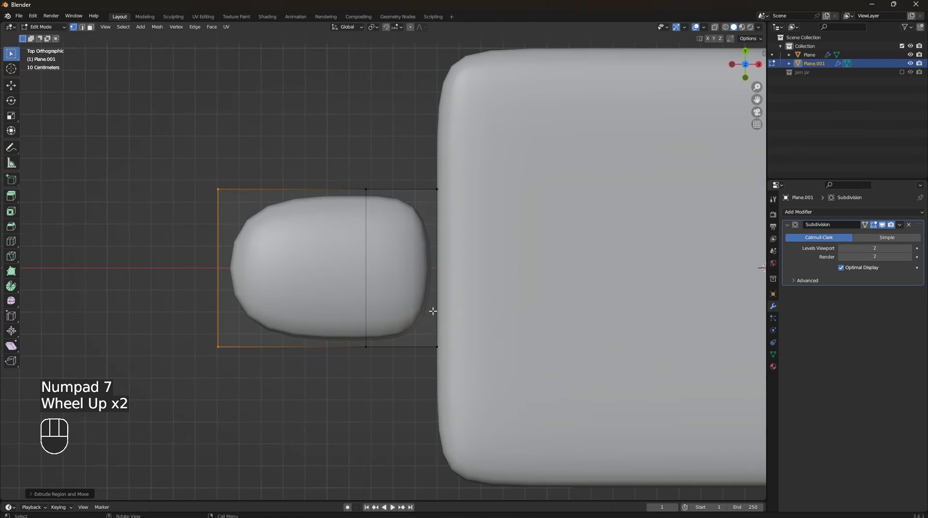
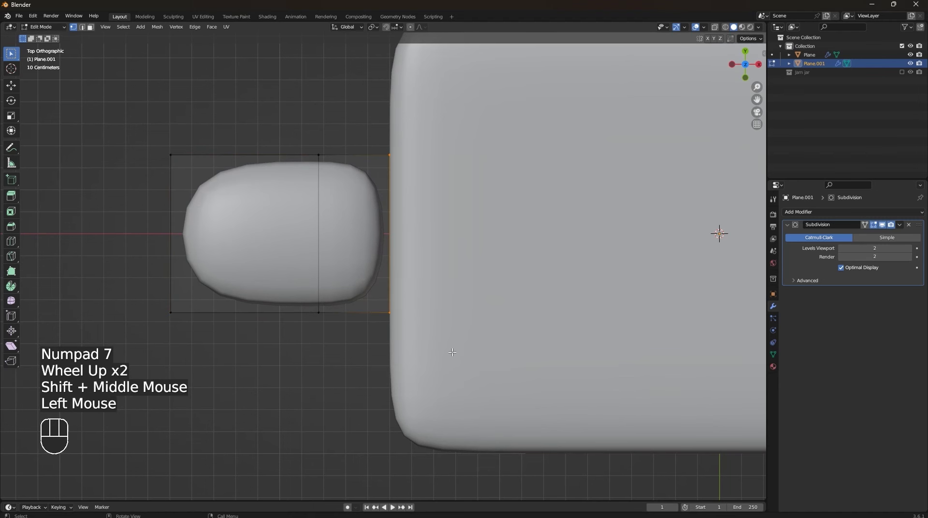
key(ctrl+r)
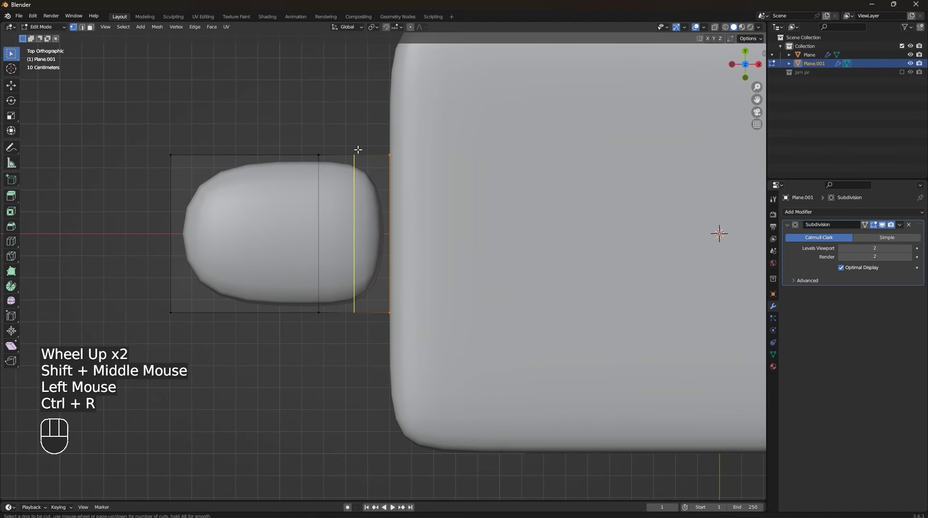
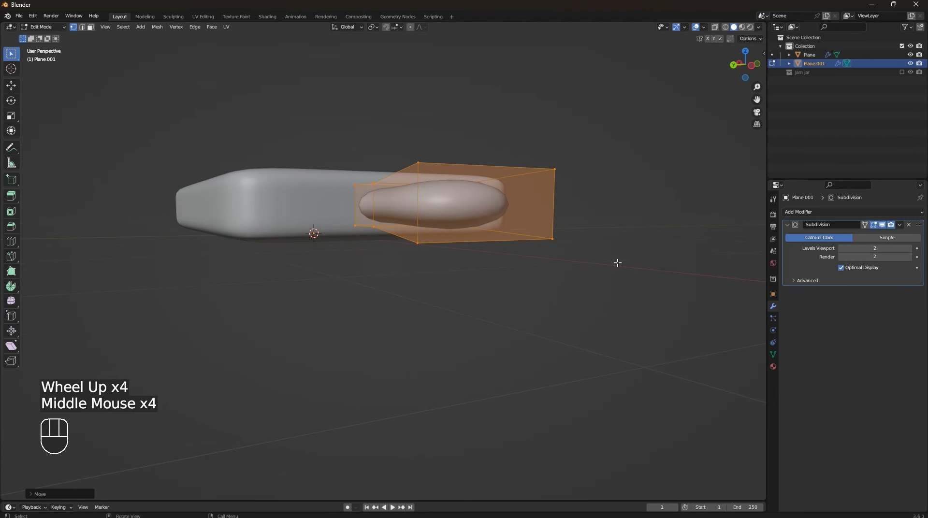
Scale the handle piece slightly taller along Z, then select the main Plane board in Object Mode.
key(s)
key(z)
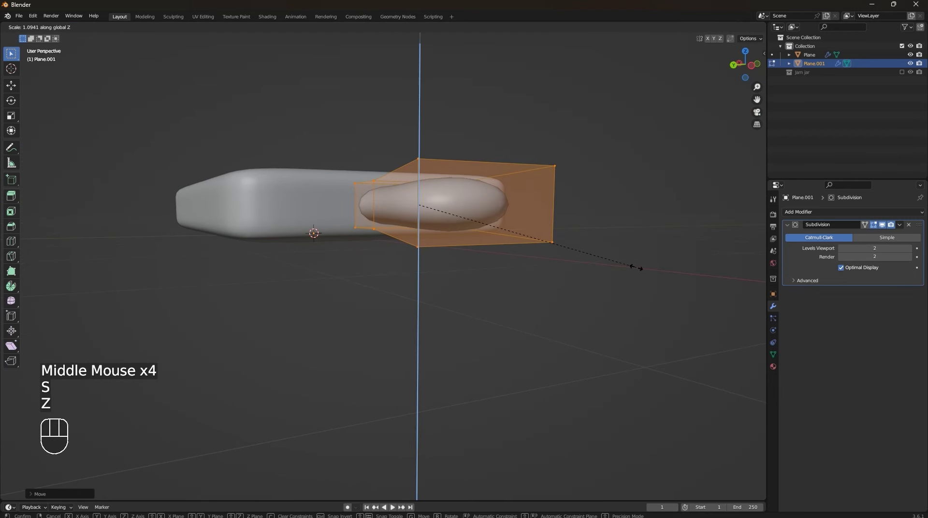
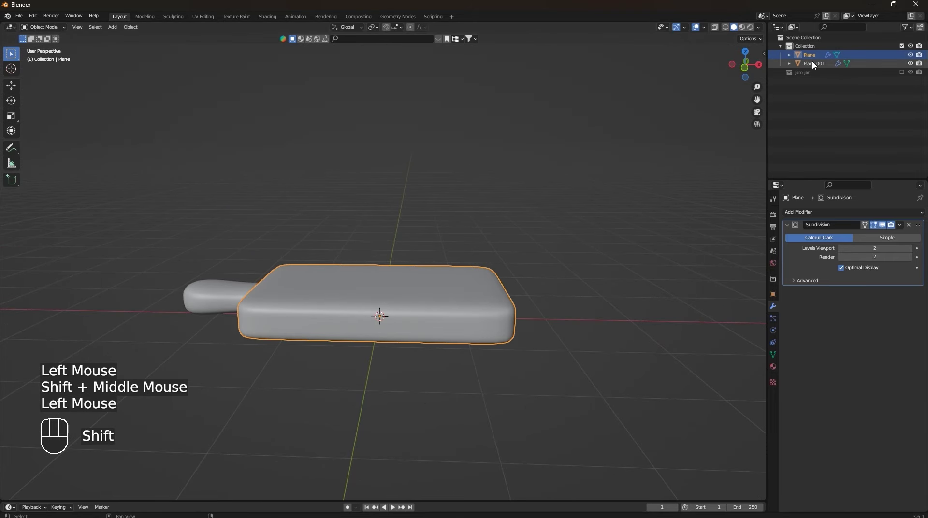
click(816, 66)
Rename Plane to Board and Plane.001 to Board part in the Outliner.
click(817, 59)
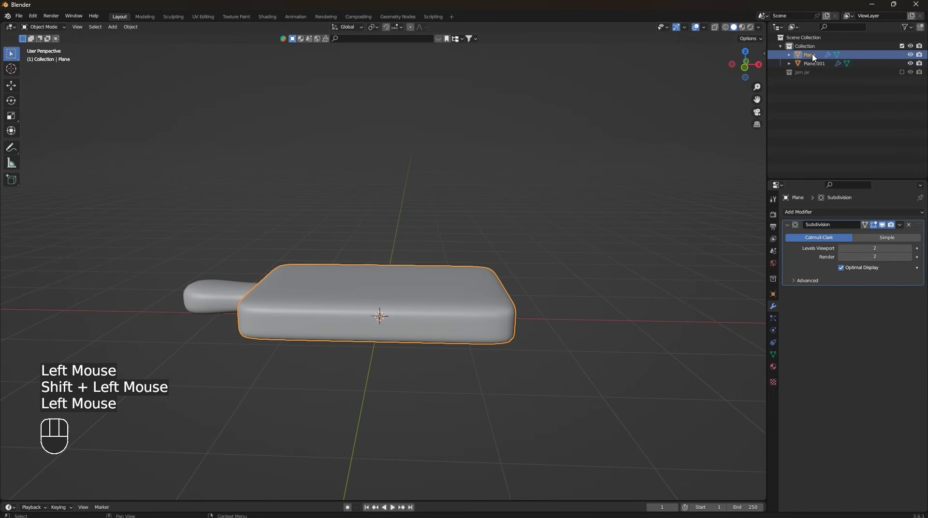
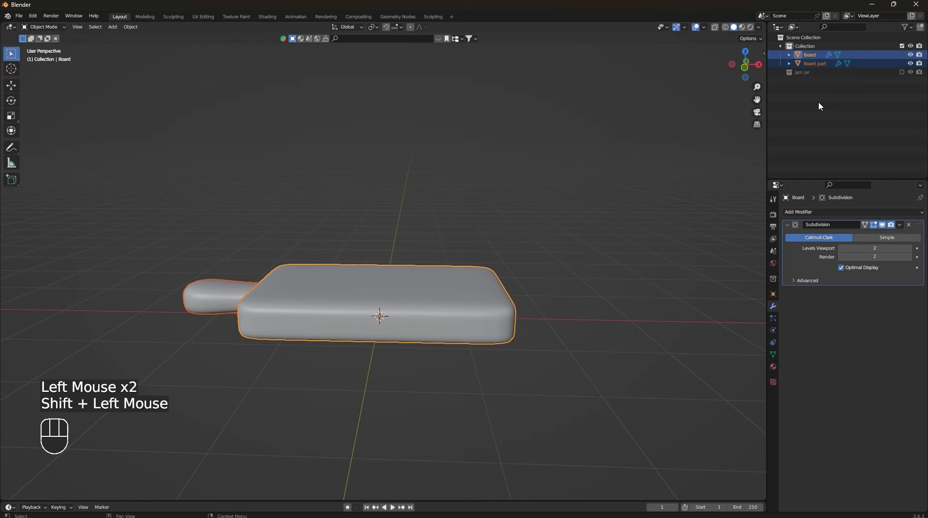
click(822, 120)
middle_click(461, 289)
scroll(down, 3)
middle_click(390, 397)
scroll(up, 3)
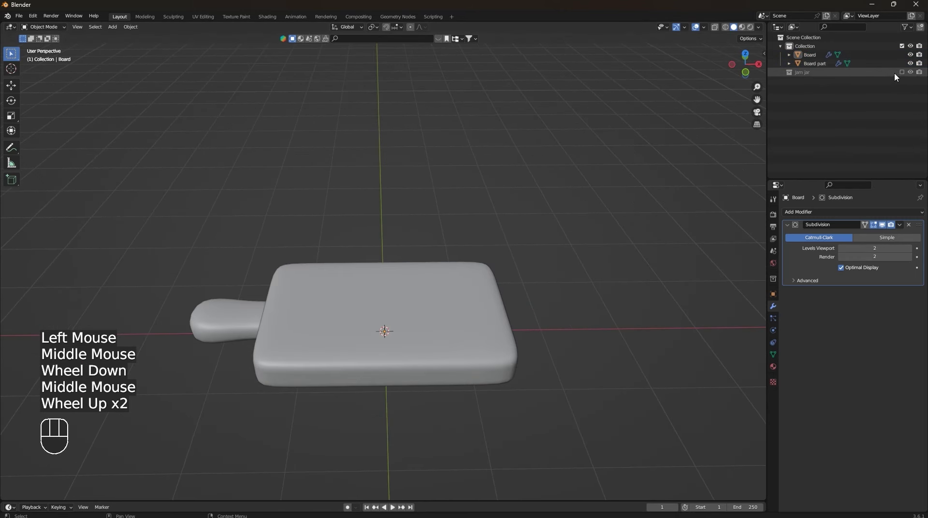
Unhide the jam jar collection and select both jam and jar, viewed from the front.
click(905, 75)
click(880, 77)
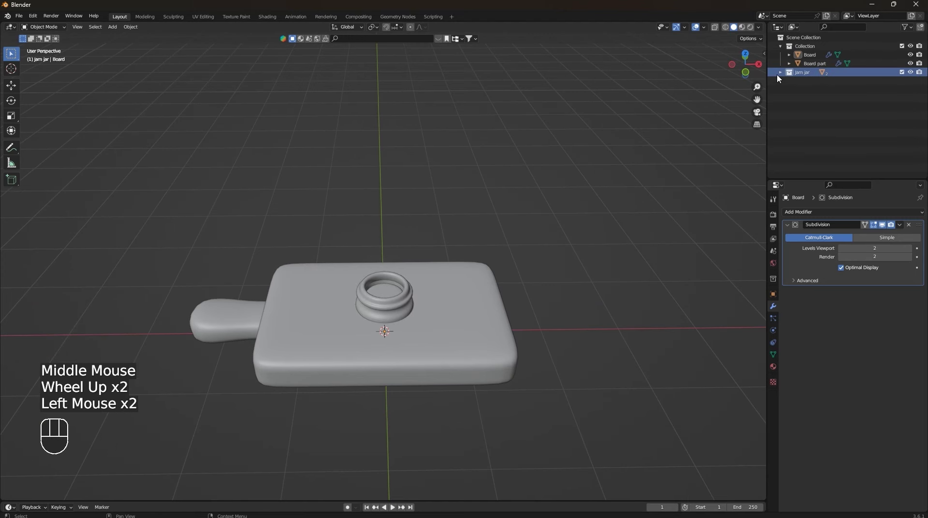
click(782, 76)
click(804, 84)
click(809, 91)
scroll(down, 3)
drag(448, 324, 436, 313)
scroll(up, 3)
key(KP_1)
scroll(up, 3)
drag(464, 292, 464, 317)
Move jam and jar down along Z so the jar rests on top of the board.
key(g)
key(z)
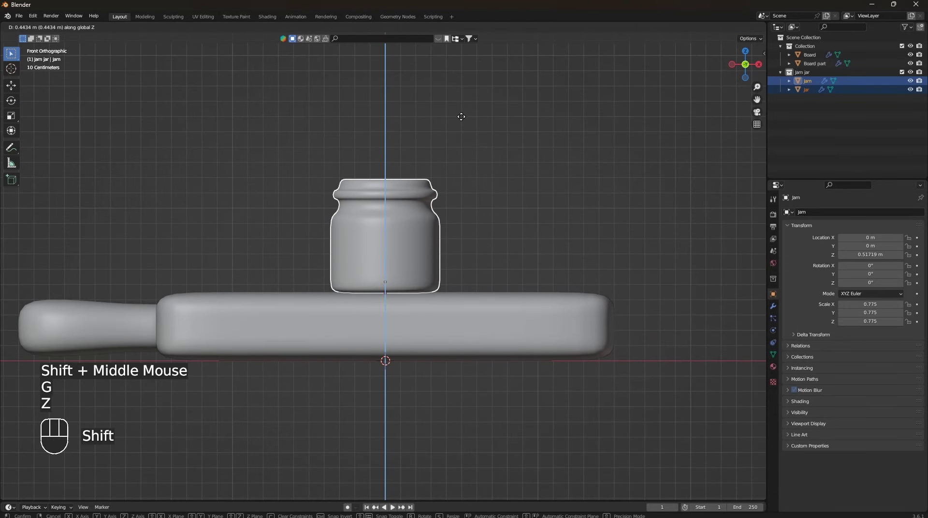
click(462, 121)
scroll(down, 3)
drag(442, 287, 457, 277)
scroll(down, 3)
drag(510, 328, 529, 342)
drag(485, 345, 456, 369)
scroll(up, 3)
middle_click(466, 382)
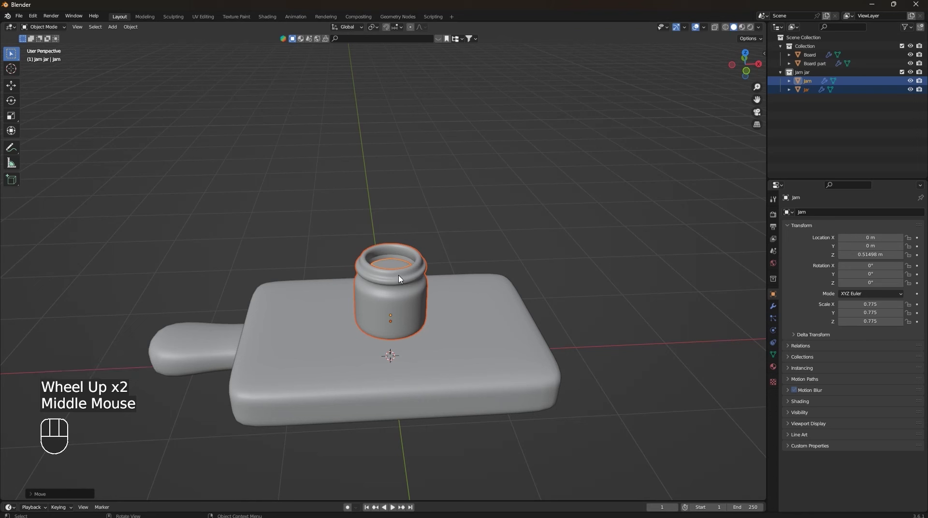
Widen the jam with a Shift+Z scale, then scale it evenly so it fills the jar.
key(s)
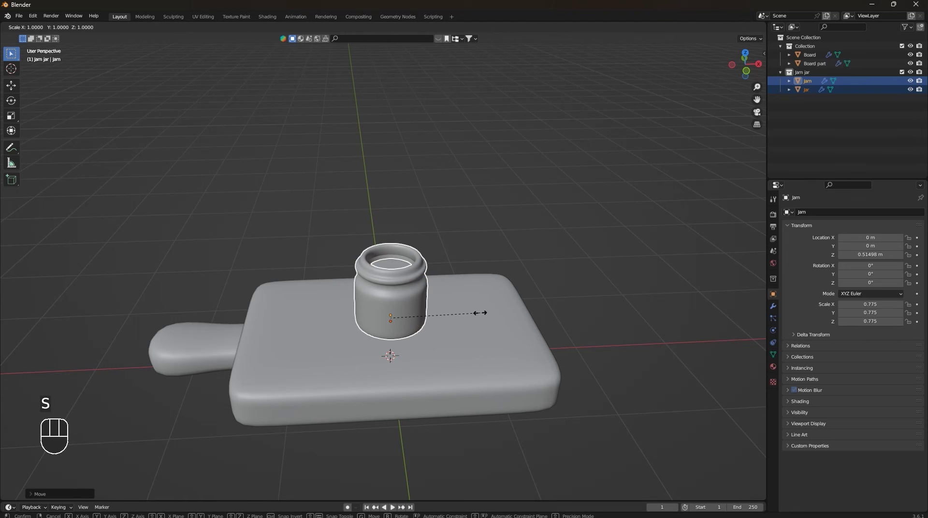
key(z)
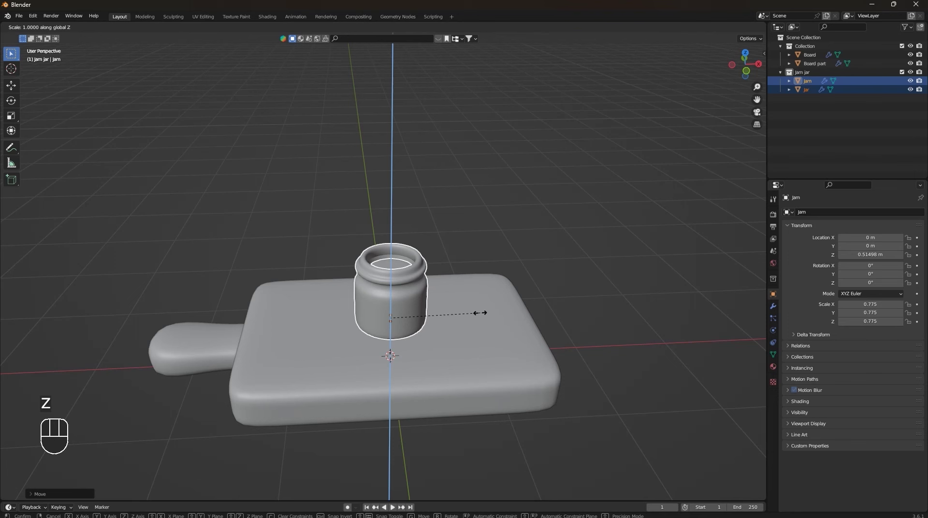
key(shift+z)
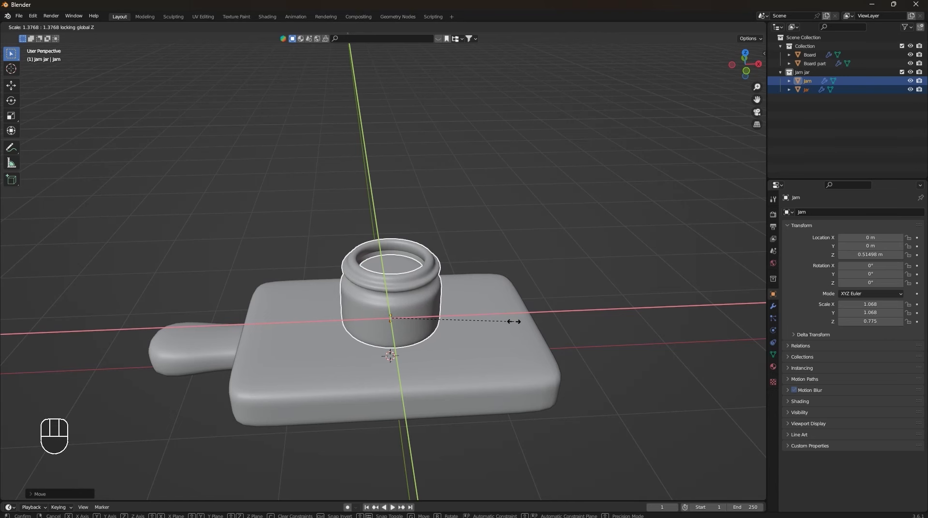
click(518, 323)
drag(484, 315, 512, 300)
middle_click(522, 311)
key(s)
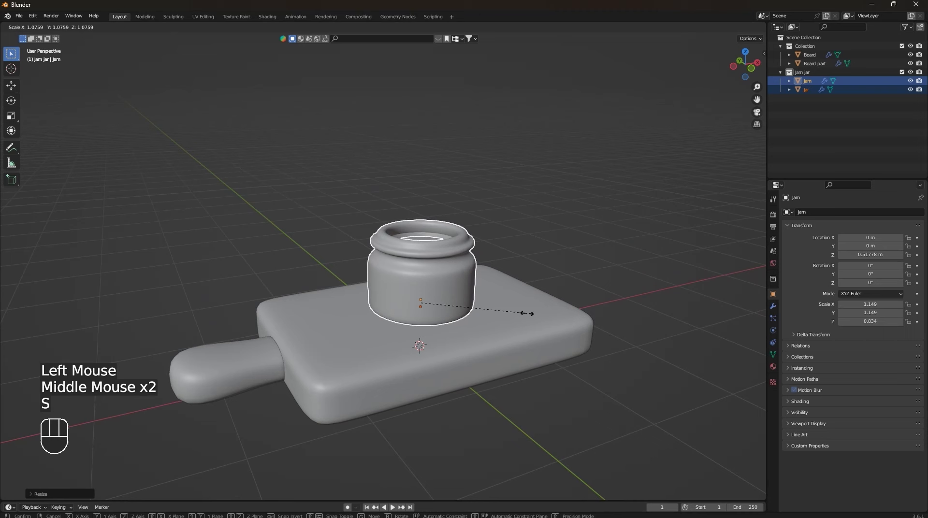
click(531, 314)
drag(518, 327, 496, 315)
From the front view, lower the jam along Z to settle it at the jar's base.
key(KP_1)
scroll(up, 3)
key(g)
key(z)
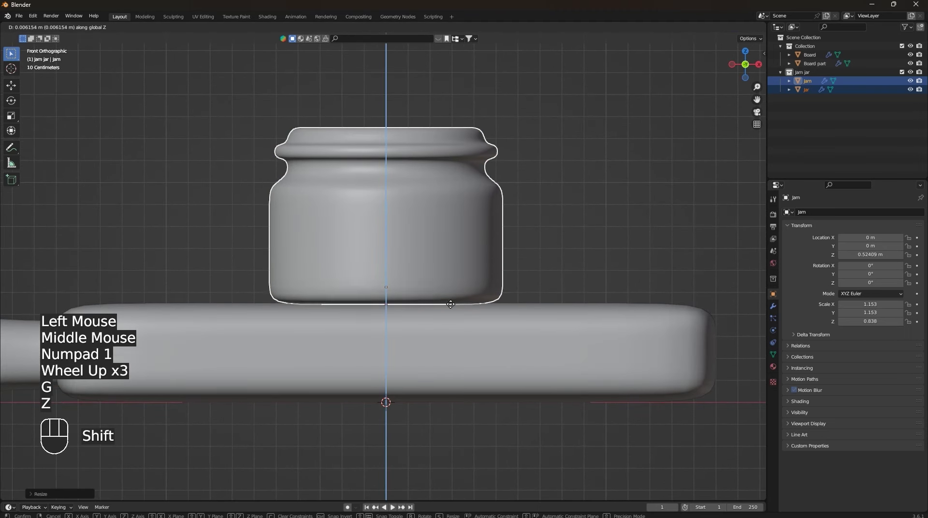
click(461, 308)
From the top view, slide the jam jar off-centre on the cutting board and check it in perspective.
key(KP_7)
scroll(down, 3)
drag(435, 334, 438, 284)
key(g)
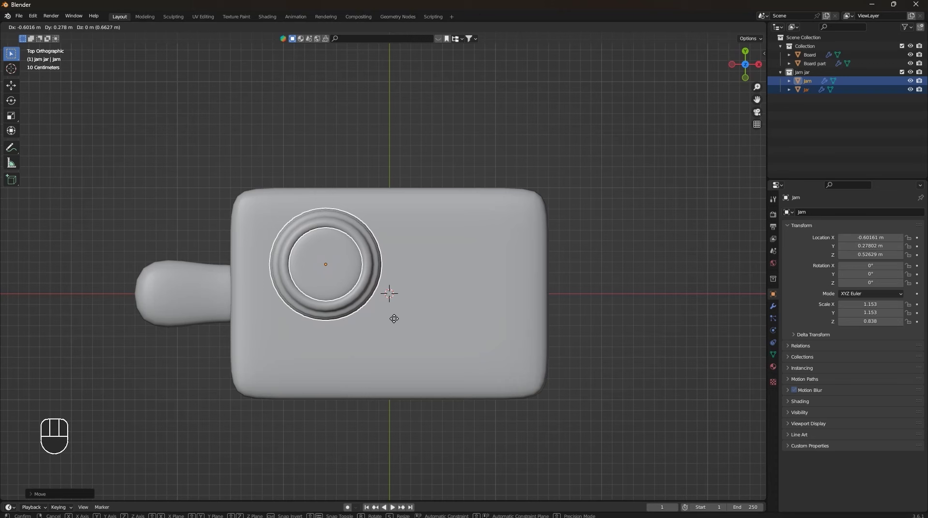
click(406, 336)
scroll(down, 3)
drag(470, 386, 495, 323)
scroll(up, 3)
click(572, 365)
drag(578, 375, 414, 349)
drag(311, 314, 467, 305)
scroll(down, 3)
drag(569, 349, 534, 385)
click(466, 290)
scroll(down, 3)
drag(448, 356, 440, 337)
scroll(up, 3)
drag(517, 296, 568, 295)
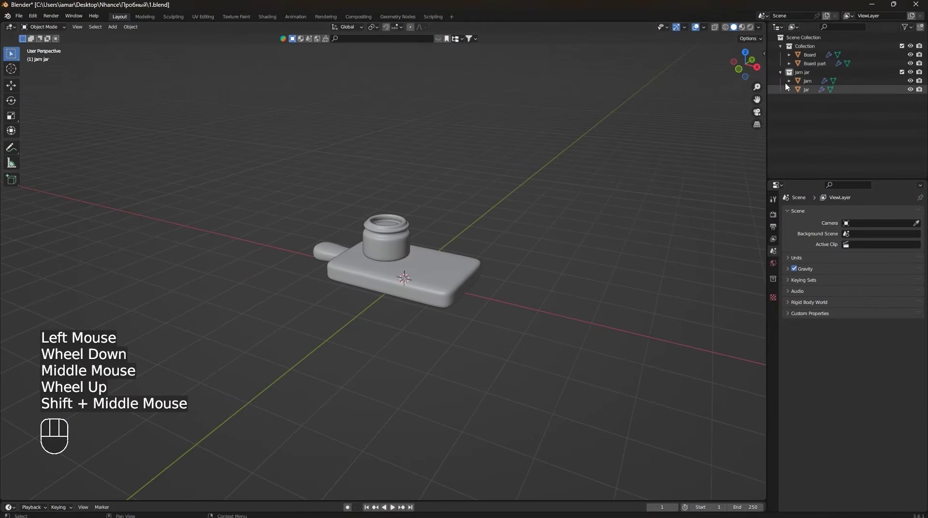
Move Board and Board part into a new collection named board, then hide both collections.
click(438, 290)
click(340, 252)
key(m)
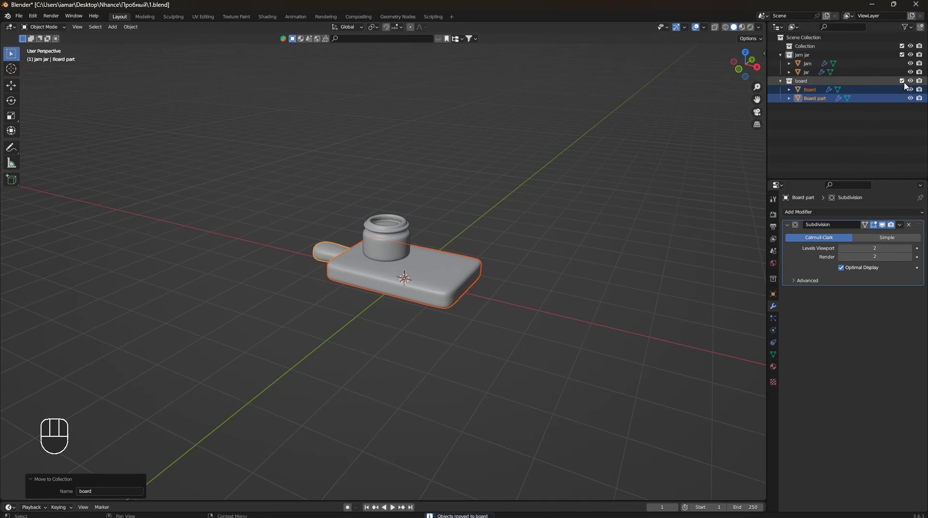
click(907, 85)
click(905, 56)
scroll(up, 3)
middle_click(396, 305)
drag(446, 269, 449, 310)
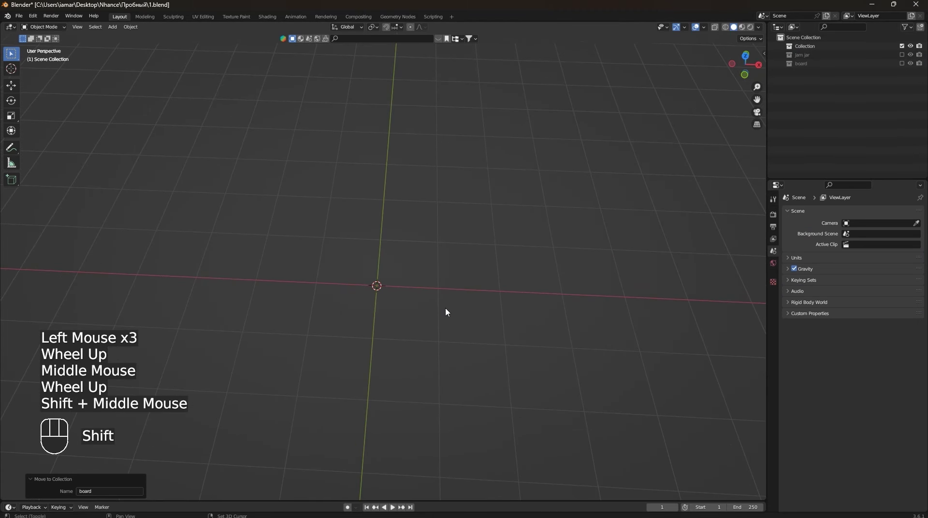
Add a low-poly Circle mesh, view it from directly above and enter Edit Mode.
key(shift+a)
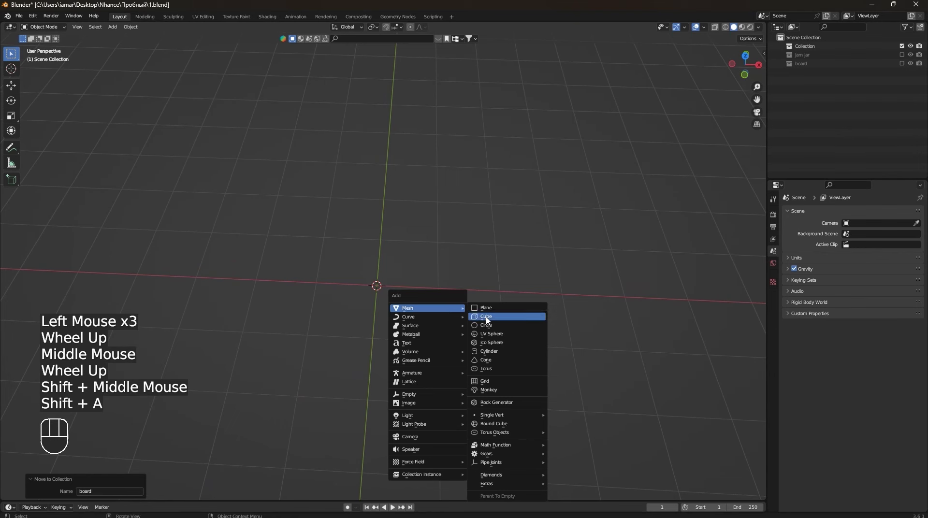
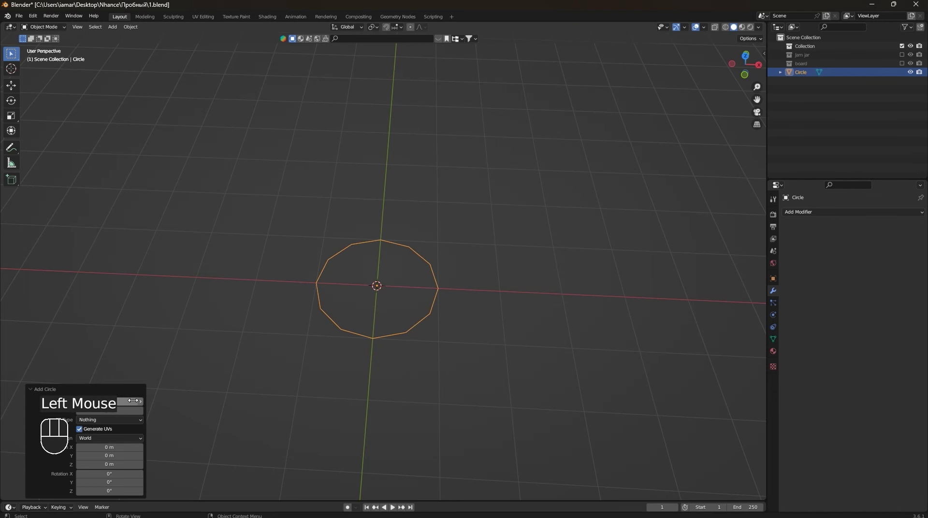
scroll(down, 3)
drag(450, 331, 440, 322)
scroll(up, 3)
drag(473, 289, 457, 307)
key(KP_7)
scroll(up, 3)
key(Tab)
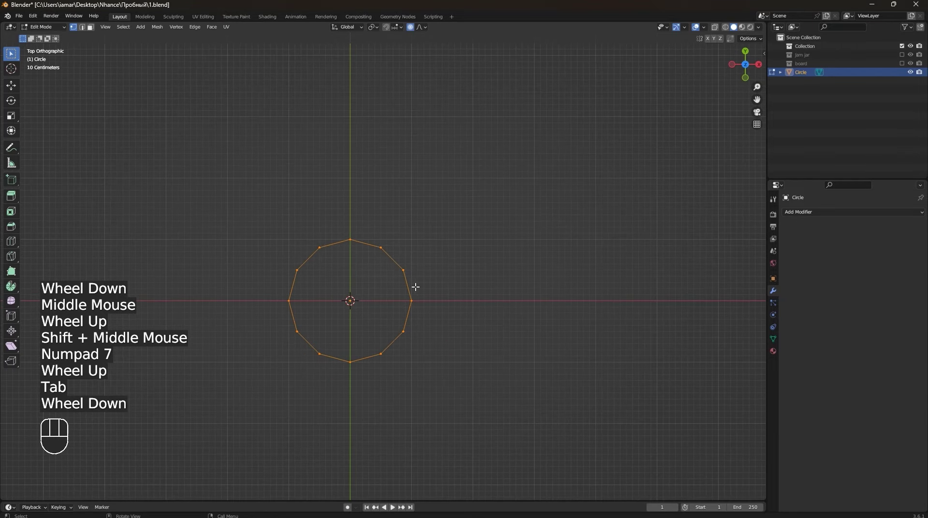
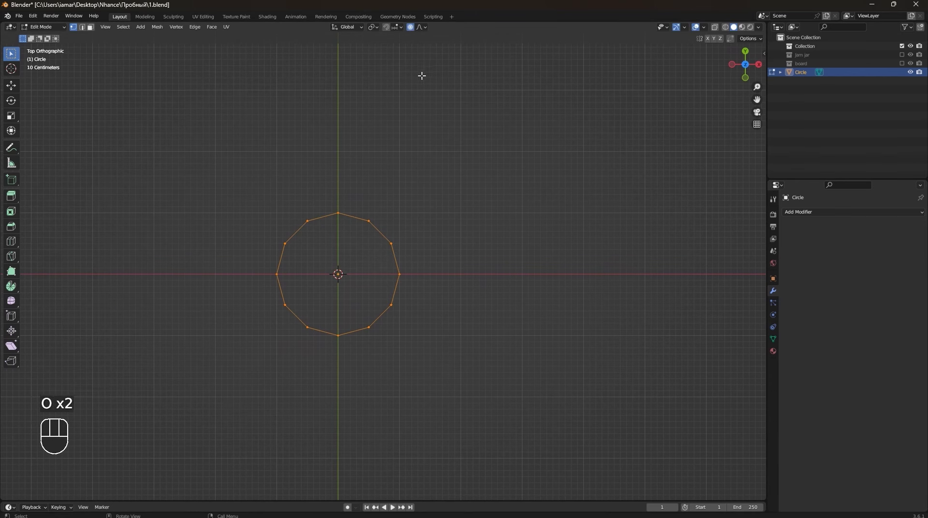
Stretch the circle's vertices slightly along the Y axis.
click(412, 32)
click(412, 32)
double_click(412, 32)
click(413, 32)
scroll(down, 3)
scroll(up, 3)
key(s)
key(y)
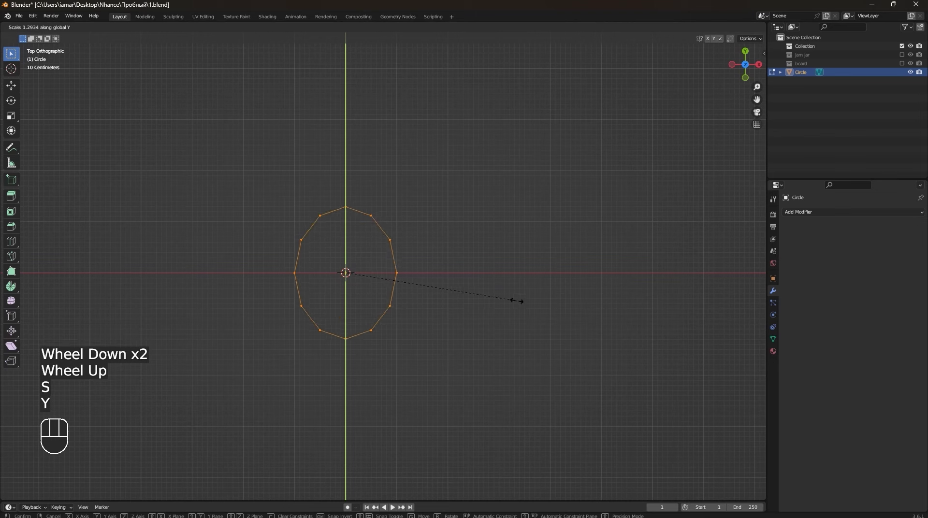
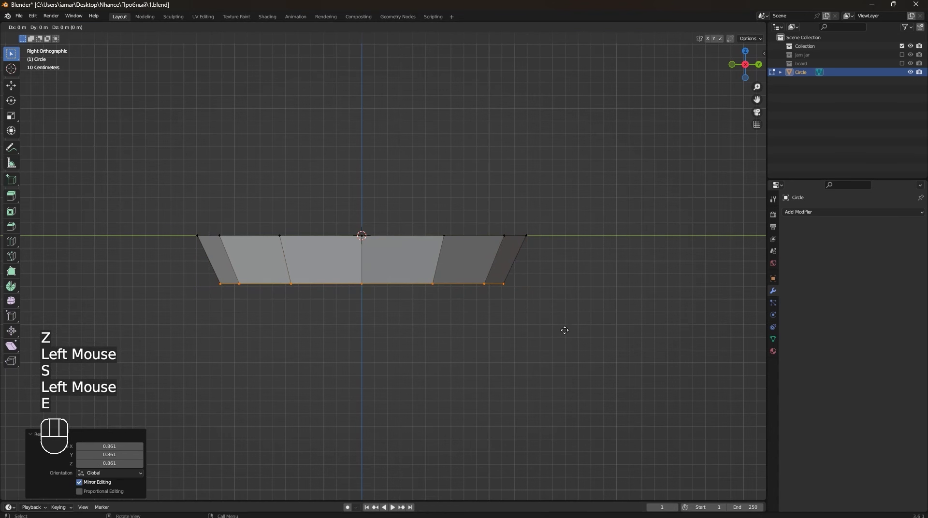
Extrude rings downward and shift the inner ring's height to form a shallow rounded bowl.
key(z)
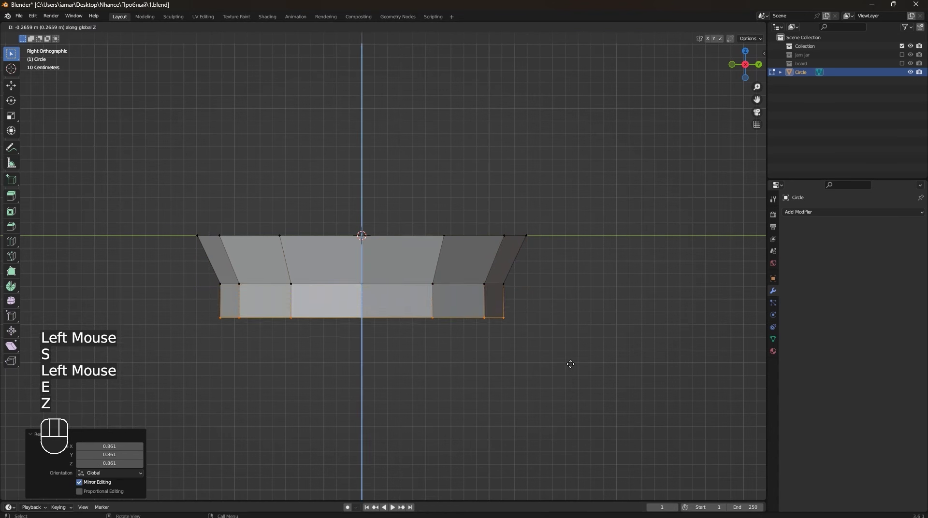
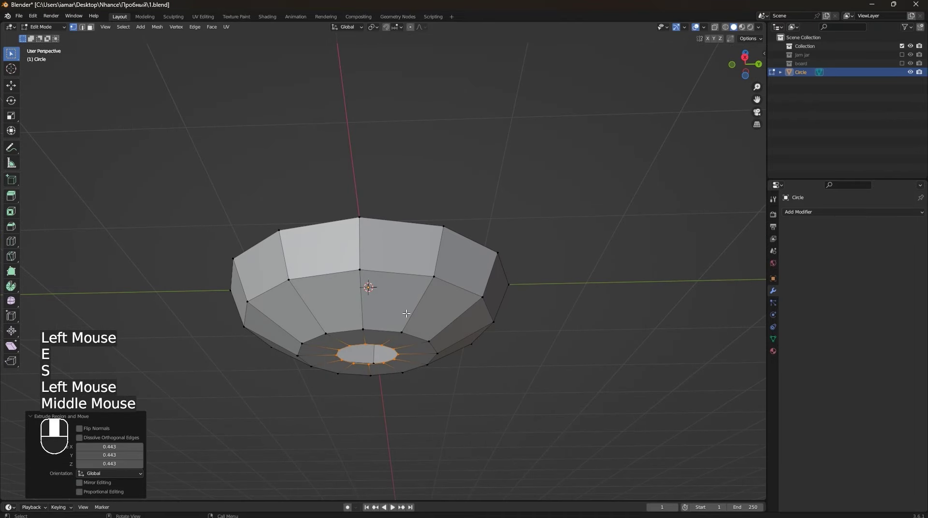
key(g)
key(z)
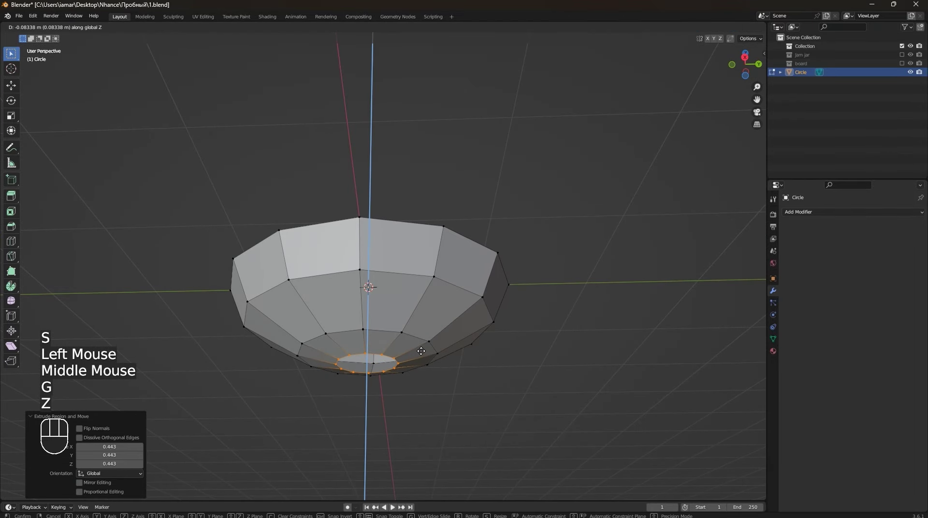
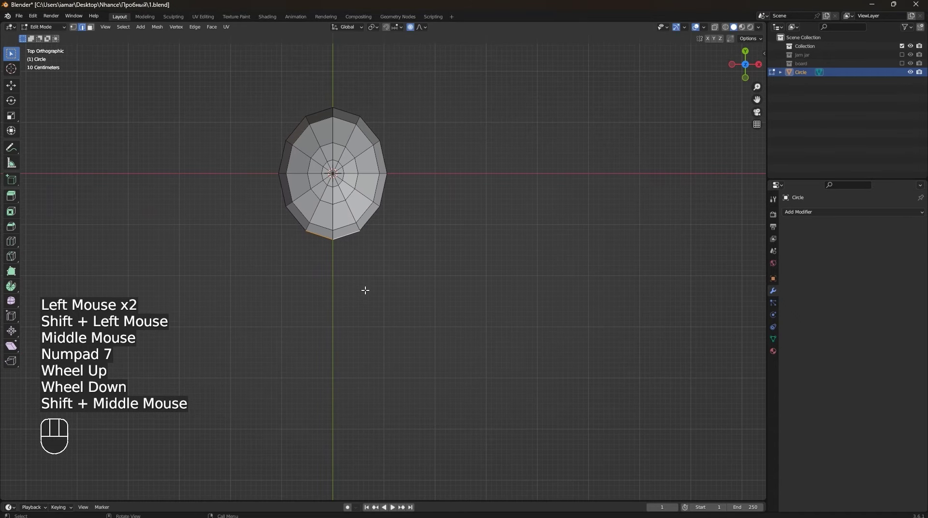
Extrude the bowl's edge along Y into a long handle and taper it with proportional editing.
key(e)
key(z)
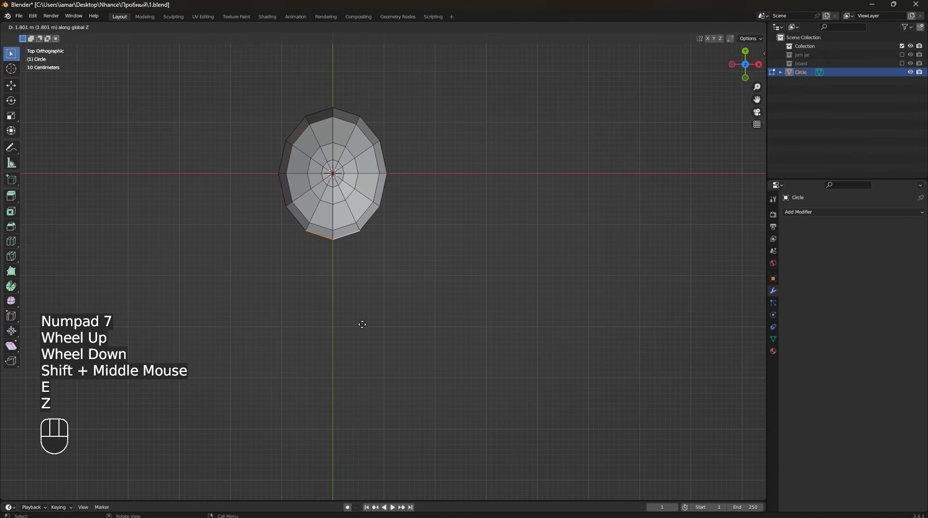
key(y)
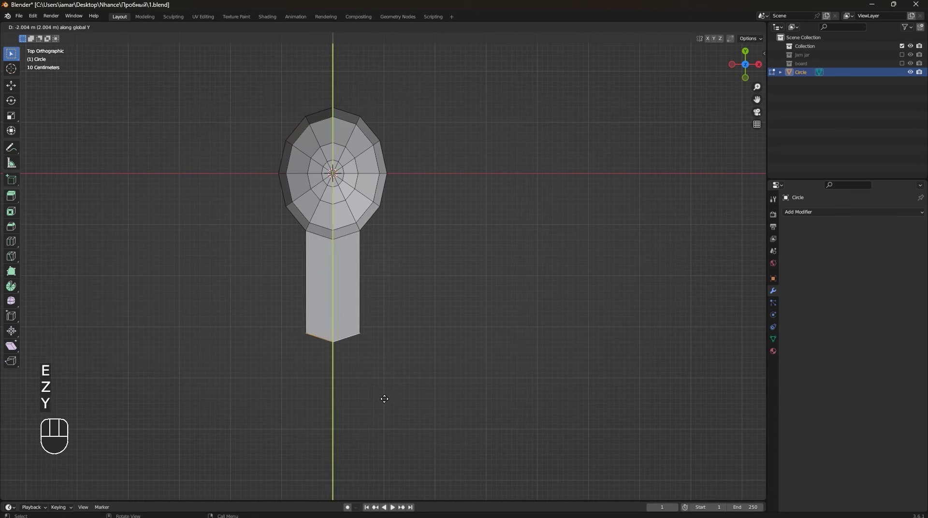
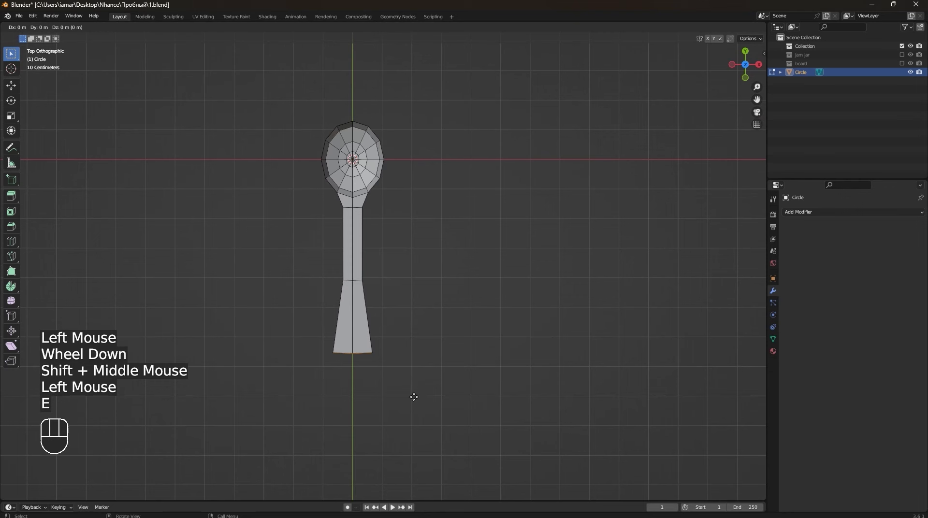
key(y)
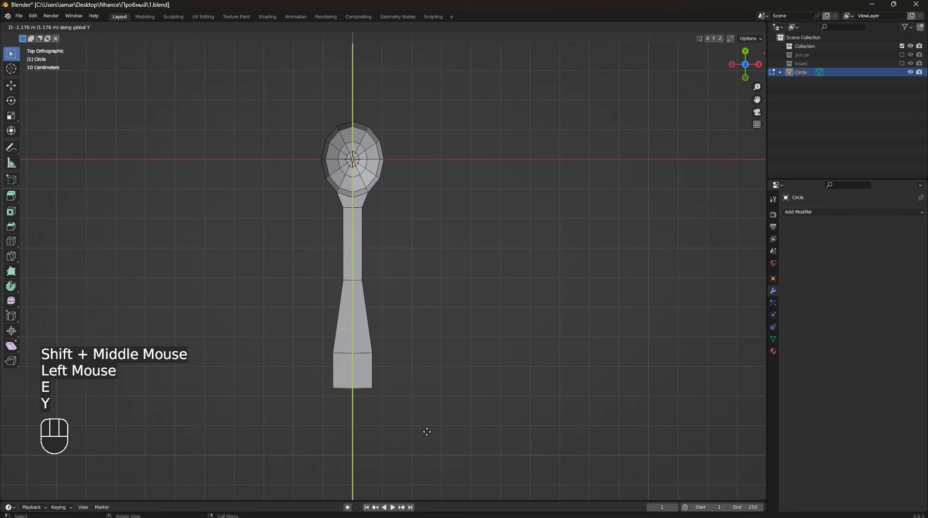
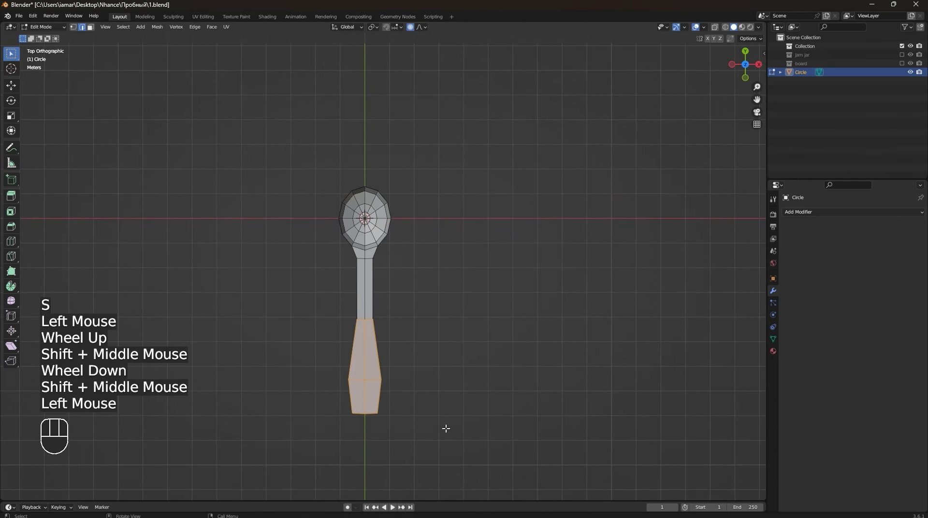
key(g)
key(y)
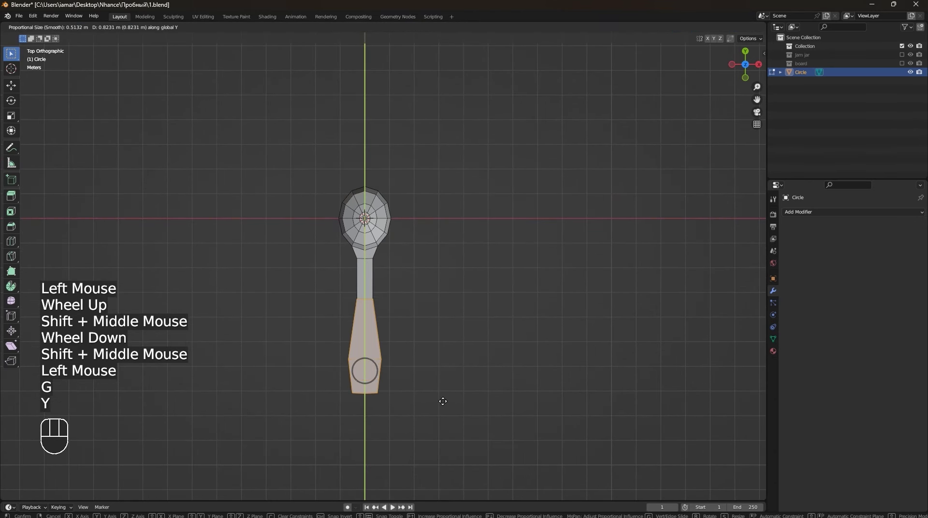
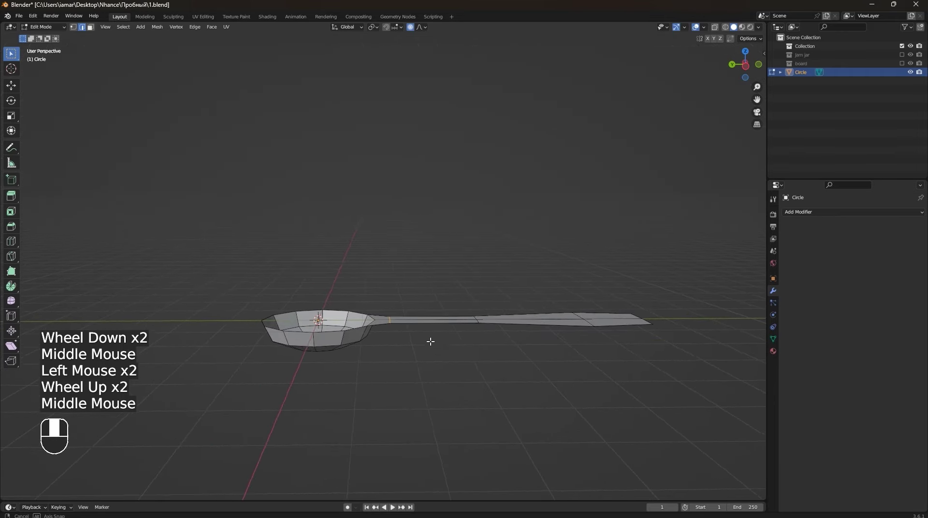
Lift the handle tip along Z with proportional falloff to give the handle a gentle curve.
key(g)
key(z)
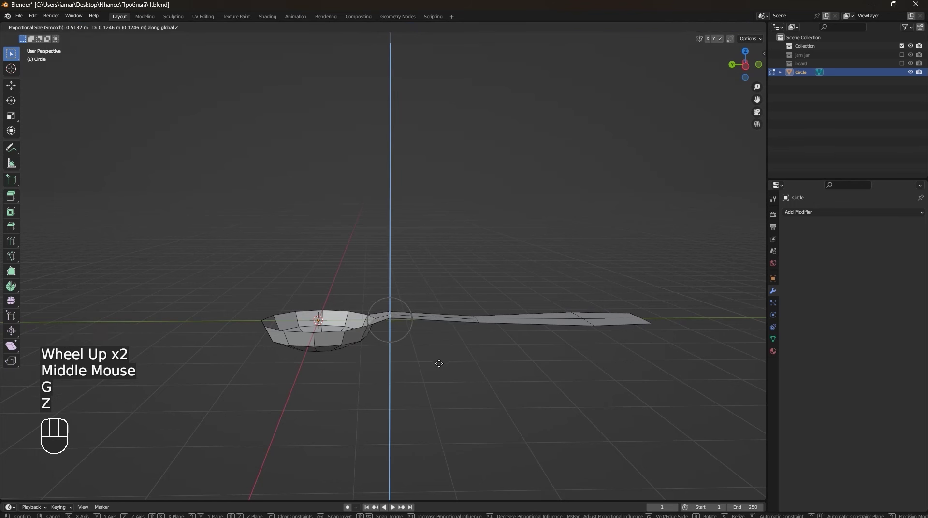
scroll(down, 3)
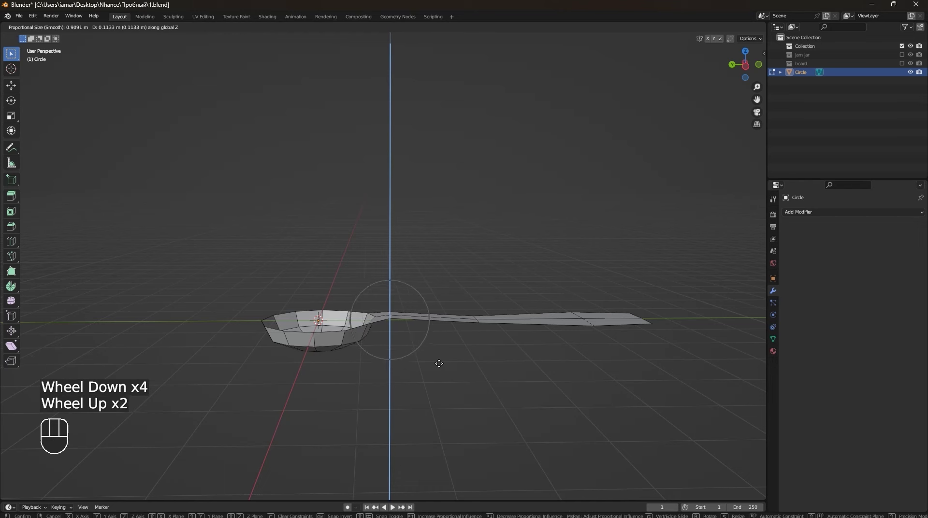
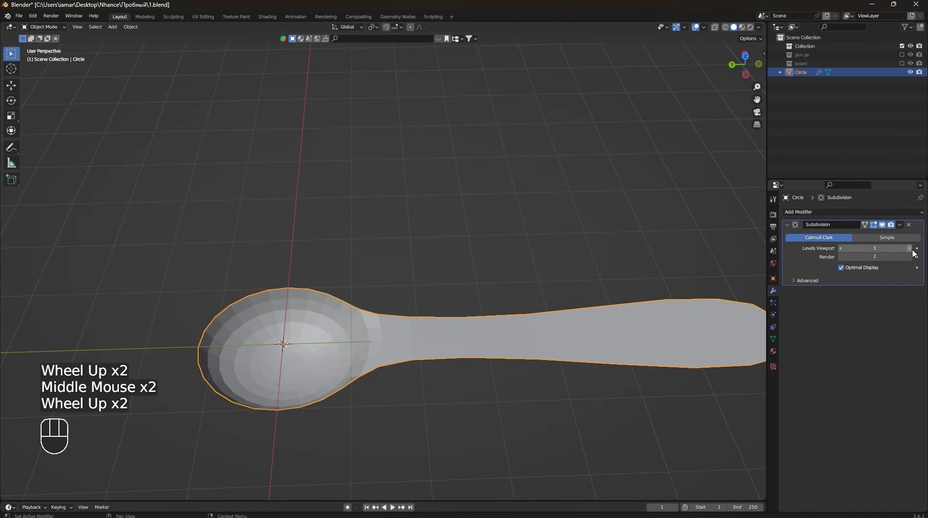
Order the Solidify modifier before Subdivision Surface and raise its thickness so the spoon becomes solid.
click(915, 251)
drag(423, 352, 390, 363)
drag(384, 371, 373, 348)
scroll(down, 3)
middle_click(511, 368)
drag(812, 215, 761, 361)
drag(433, 355, 449, 378)
scroll(up, 3)
drag(460, 371, 478, 356)
scroll(up, 3)
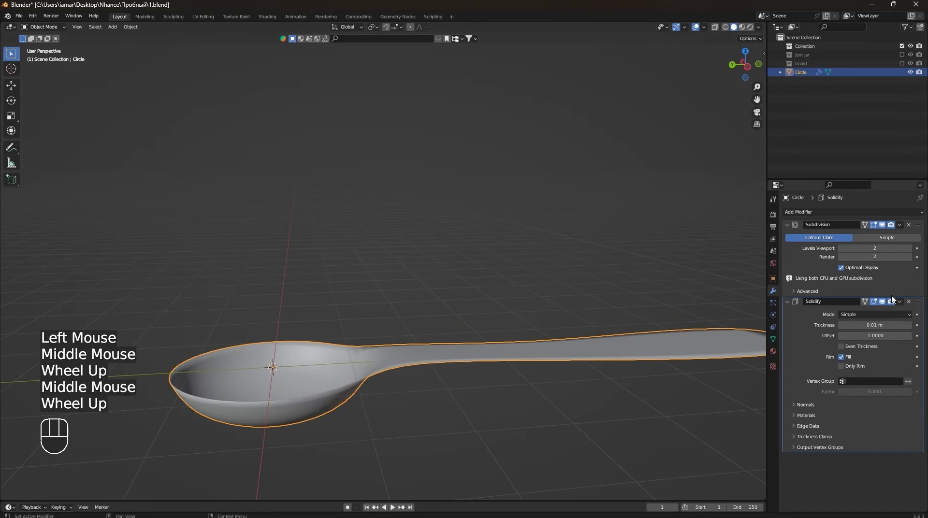
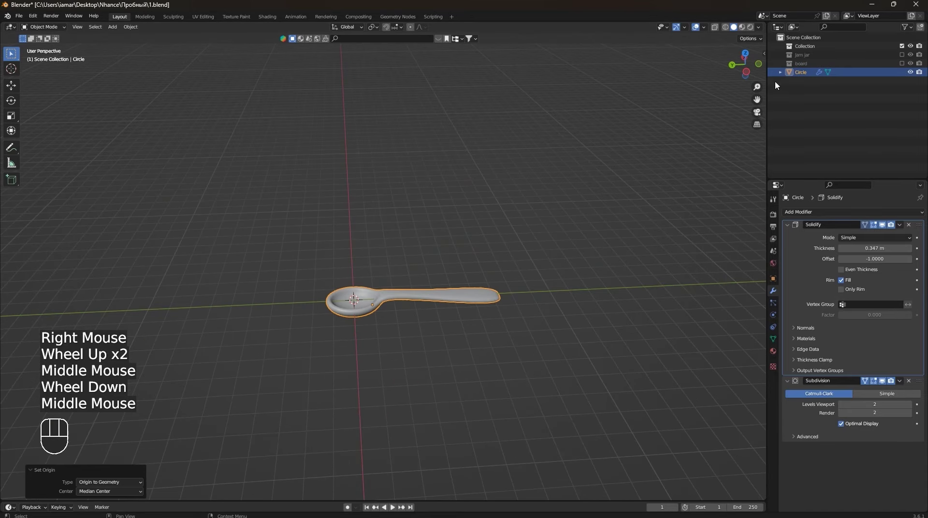
Reveal the jam jar and board collections, select the spoon and scale it down to about 0.29.
click(906, 59)
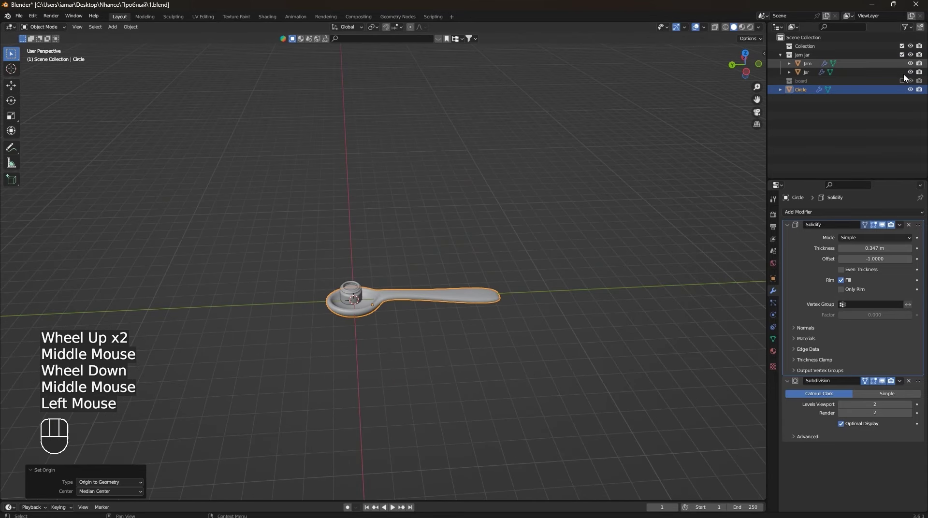
click(905, 83)
scroll(up, 3)
drag(453, 346, 440, 350)
click(461, 348)
key(s)
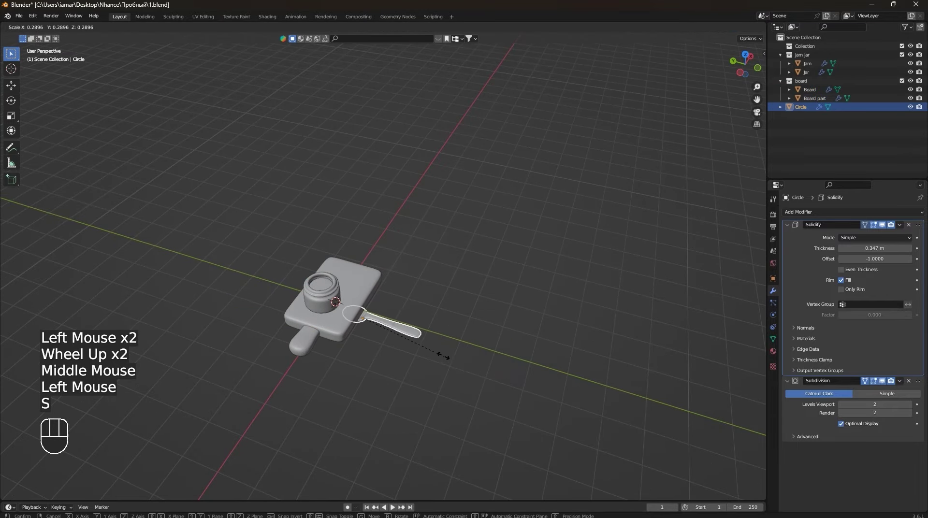
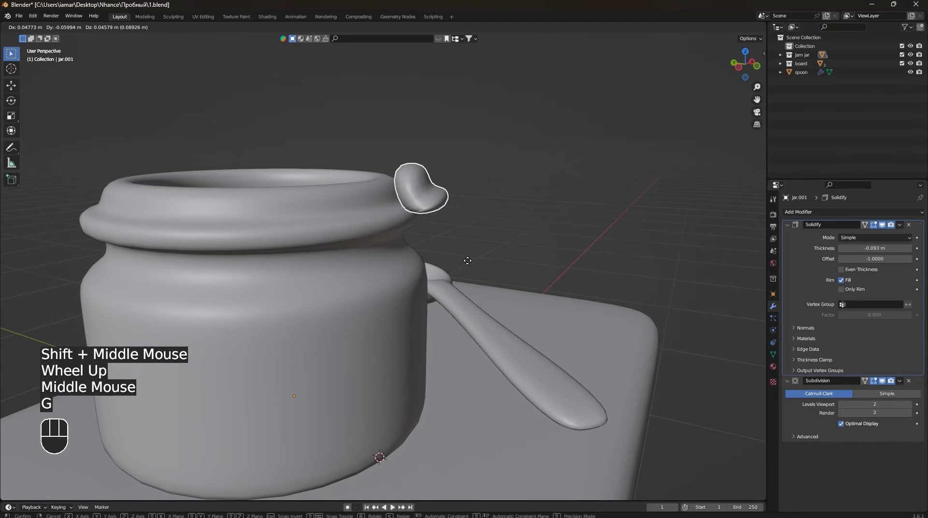
Confirm the jar.001 blob's position on the rim and orbit around the jar and spoon.
click(465, 267)
drag(452, 274, 348, 258)
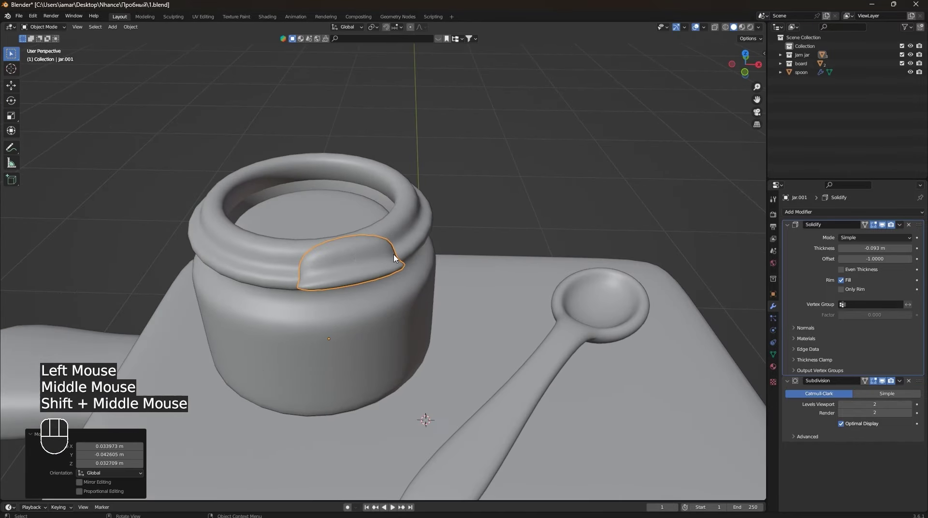
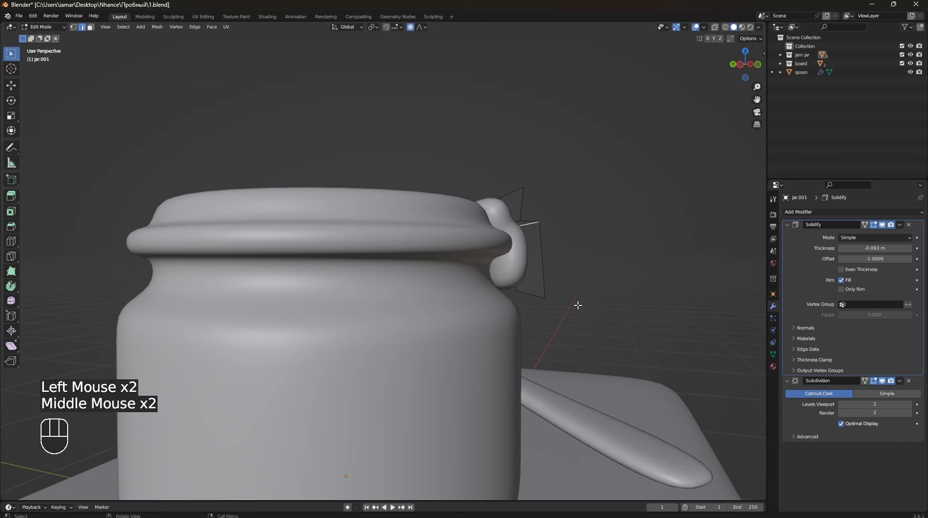
Reshape the jar.001 drip over the rim with smooth proportional moves.
key(ctrl+z)
key(g)
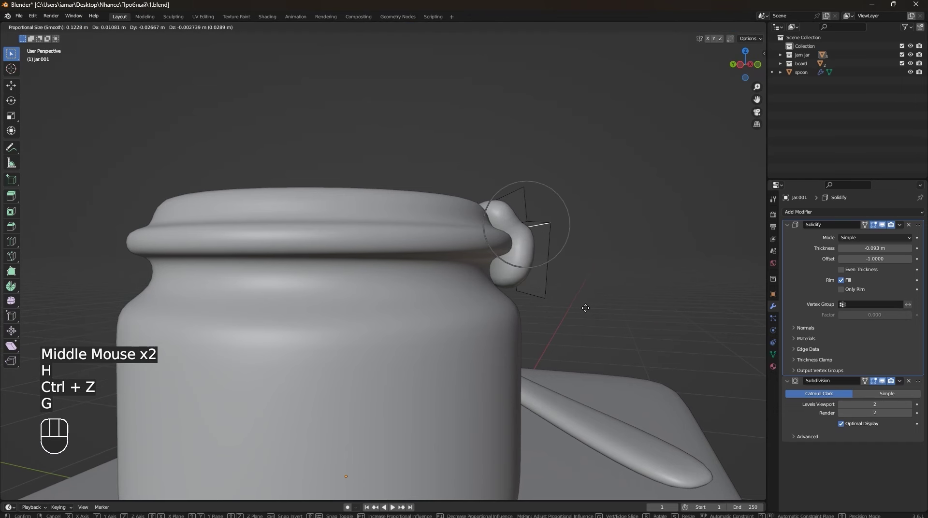
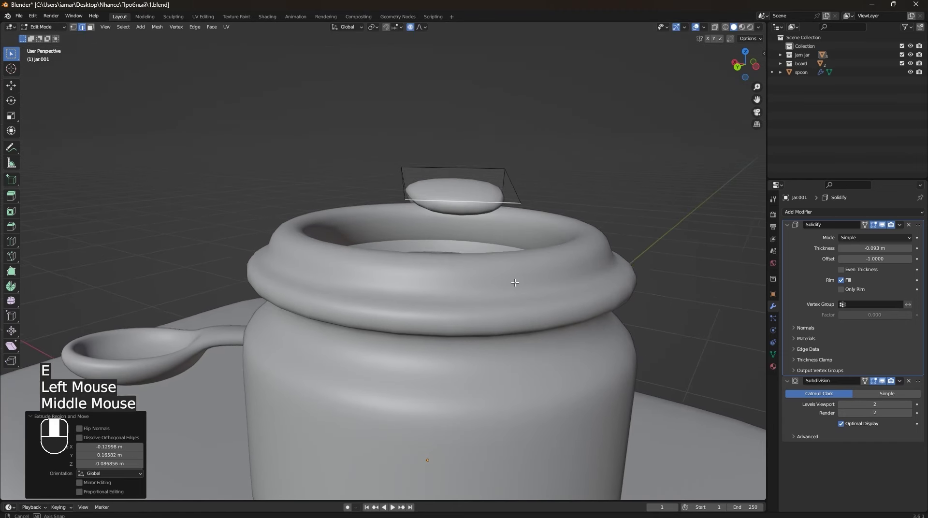
key(g)
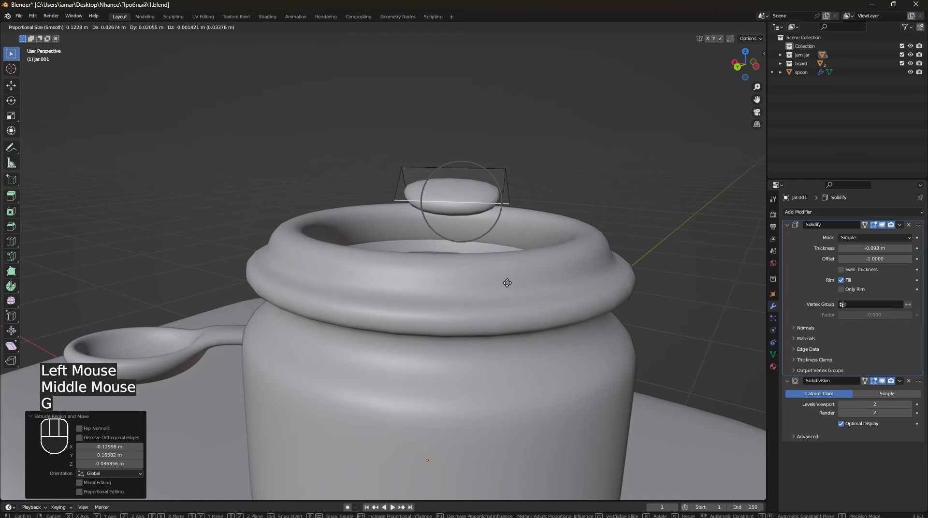
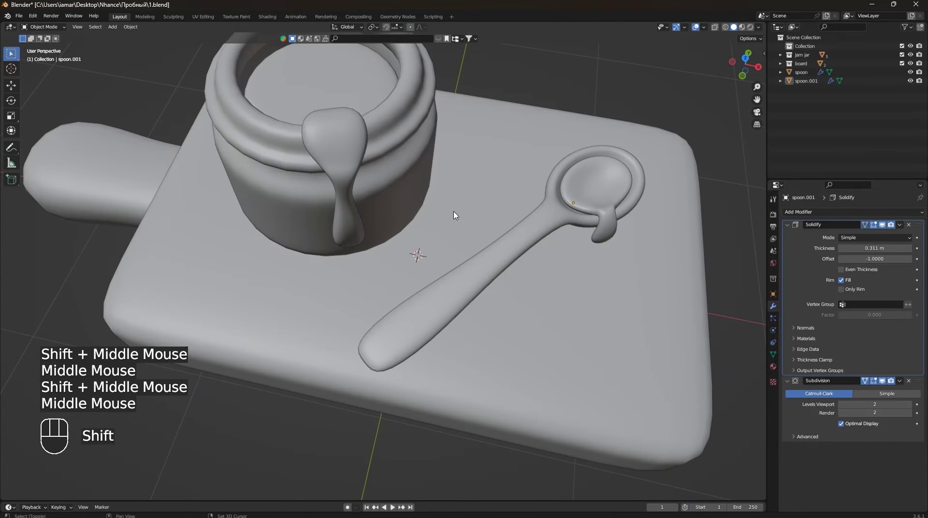
Add a small Plane mesh near the spoon and scale it down into a droplet.
click(457, 213)
right_click(457, 213)
scroll(up, 3)
drag(523, 301, 456, 365)
key(shift+a)
middle_click(457, 316)
key(s)
Give the droplet Solidify and Subdivision modifiers with Solidify placed first.
drag(410, 239, 402, 269)
scroll(up, 3)
drag(437, 283, 457, 346)
middle_click(459, 301)
middle_click(482, 384)
drag(812, 218, 803, 332)
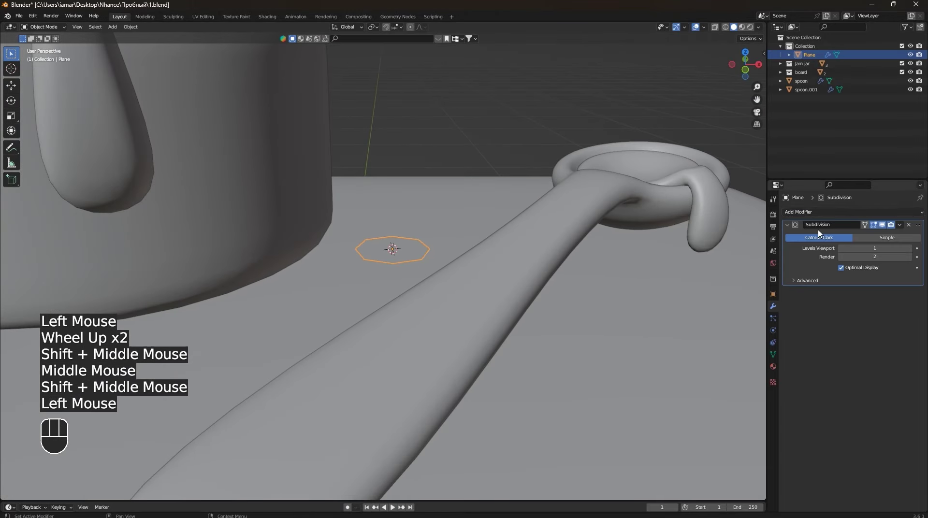
drag(818, 219, 803, 344)
drag(918, 265, 918, 190)
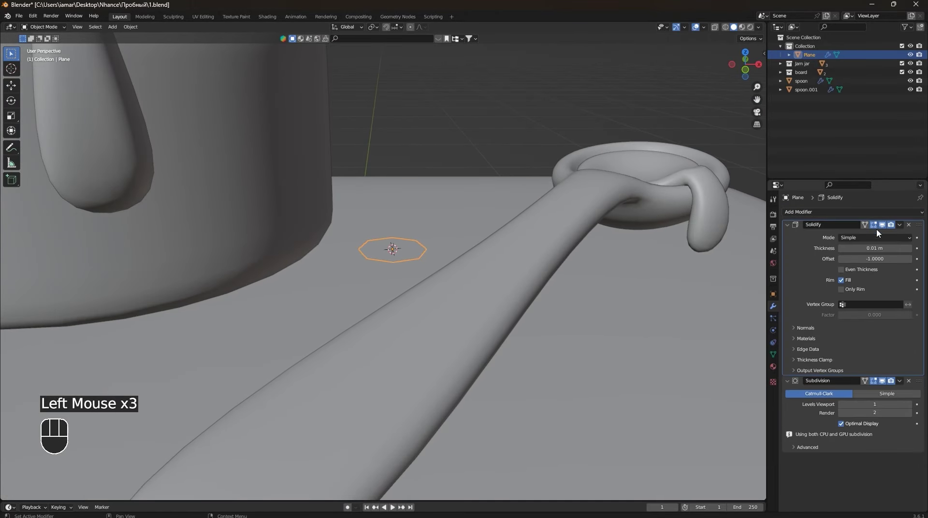
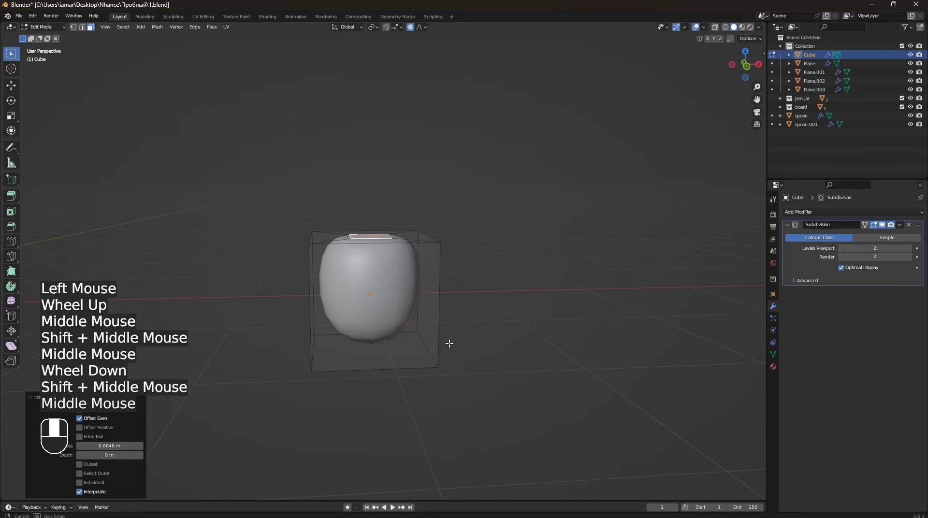
Push the cube's top down along Z with an enlarged proportional falloff into a squat form.
key(g)
key(z)
scroll(down, 3)
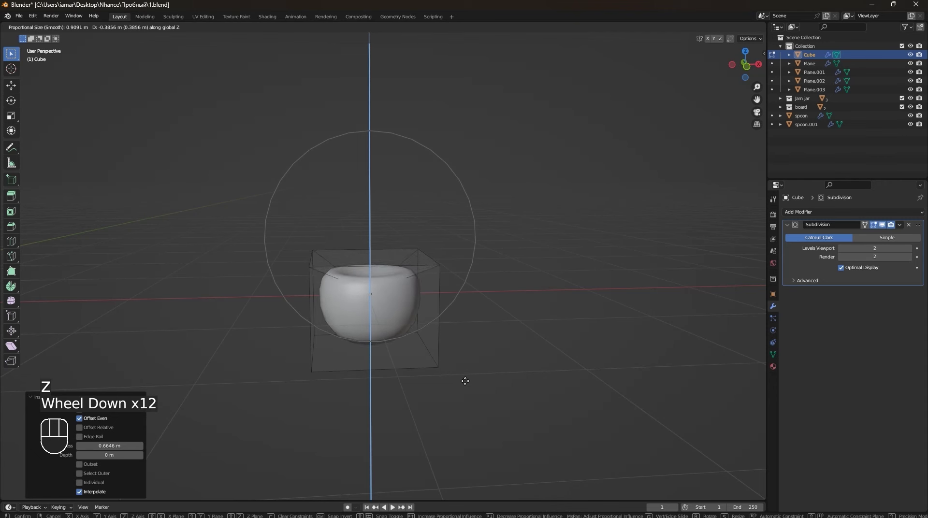
scroll(down, 3)
scroll(up, 3)
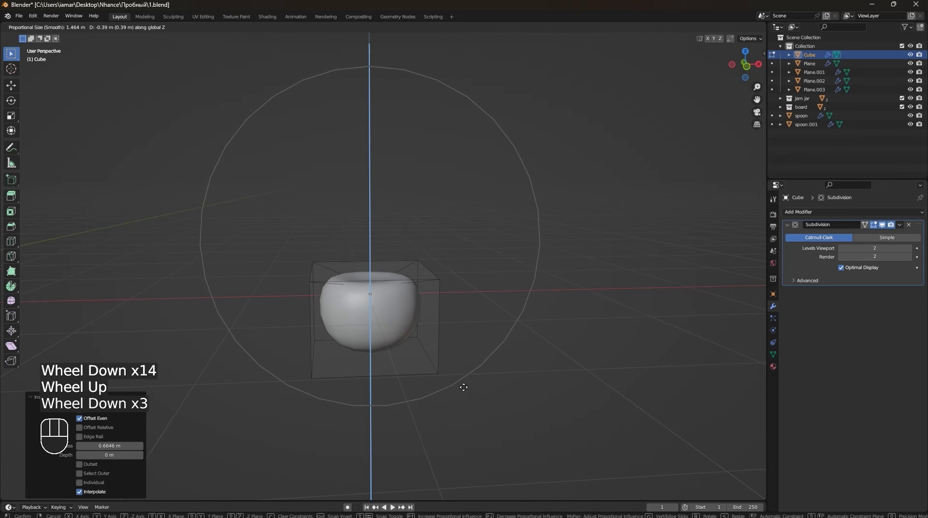
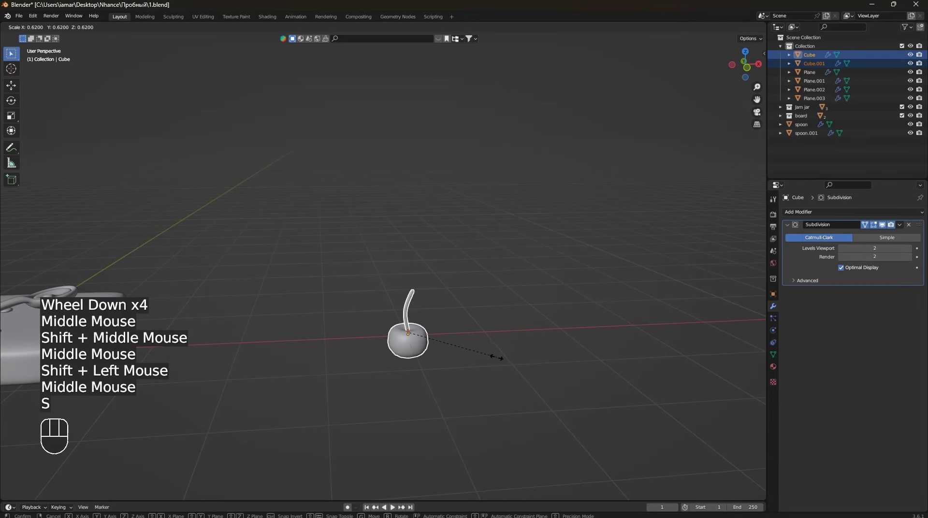
Confirm the cherry's smaller size and inspect it with its curved stem from several angles.
click(491, 360)
scroll(up, 3)
drag(450, 404, 405, 358)
drag(422, 384, 484, 412)
click(484, 413)
scroll(down, 3)
middle_click(391, 399)
drag(379, 353, 353, 317)
Add a new Plane mesh (Shift+A) and slide it along the X axis beside the cherry.
key(shift+a)
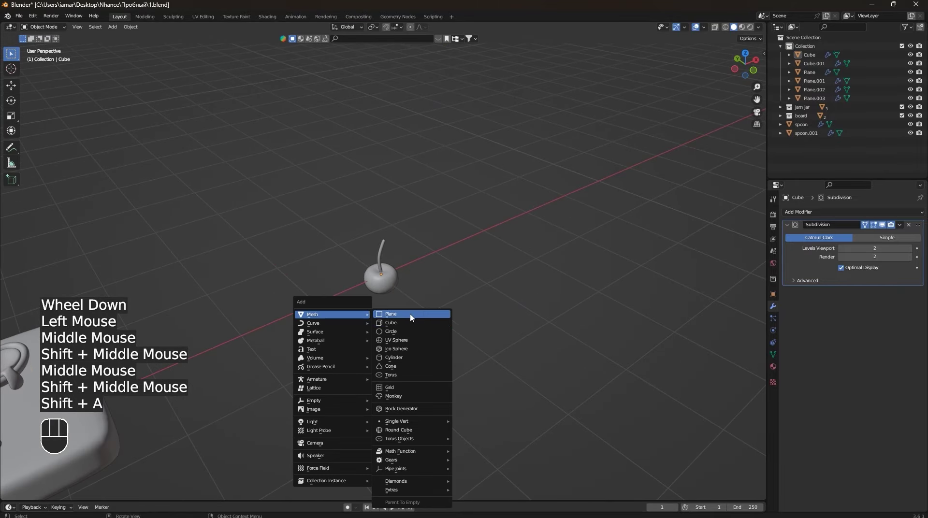
drag(519, 385, 495, 383)
key(g)
key(x)
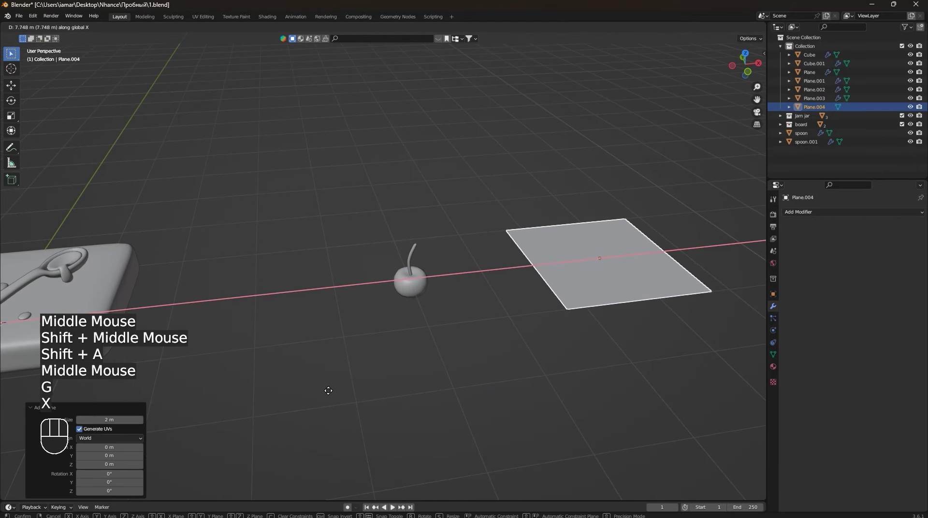
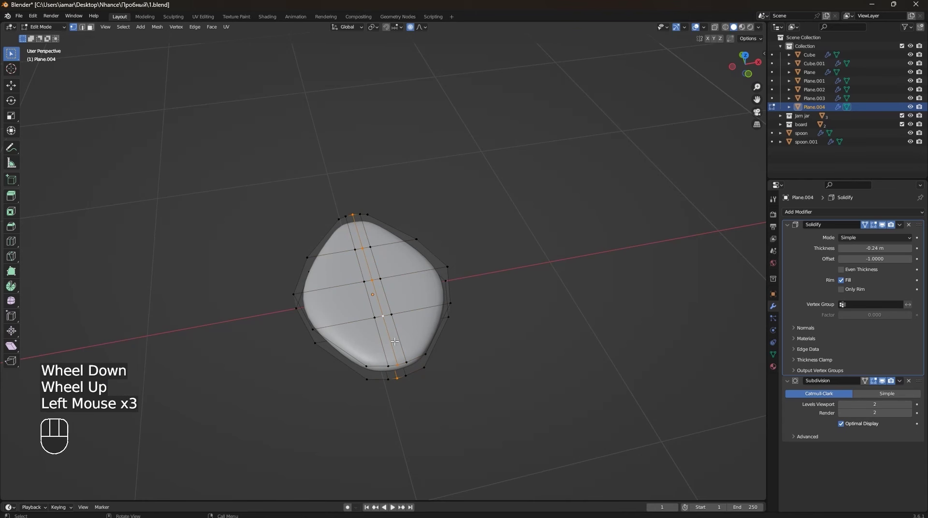
Move the leaf vertices vertically and rotate part of the leaf around X from side view.
key(g)
key(z)
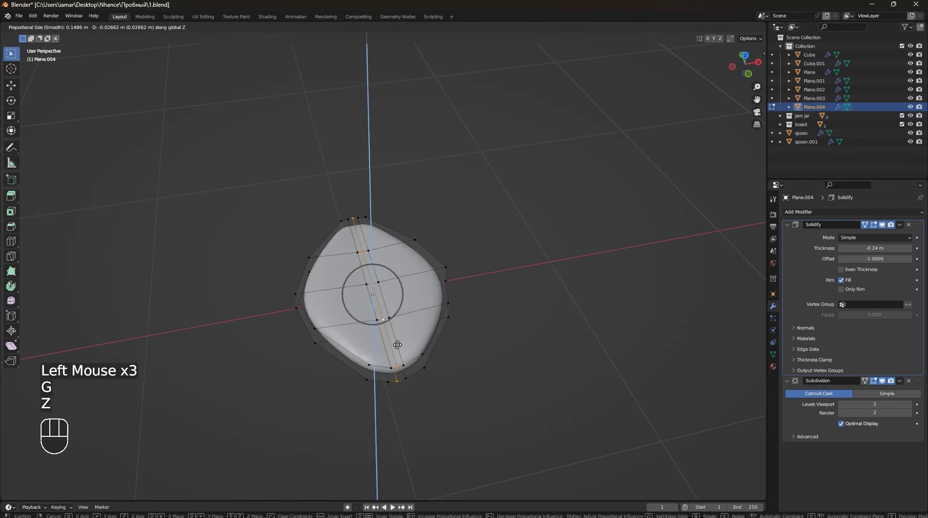
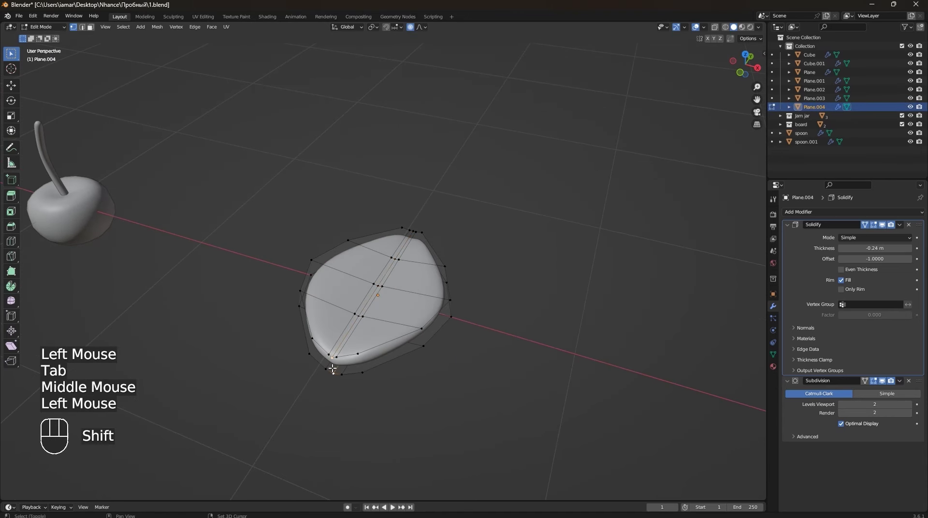
key(shift+s)
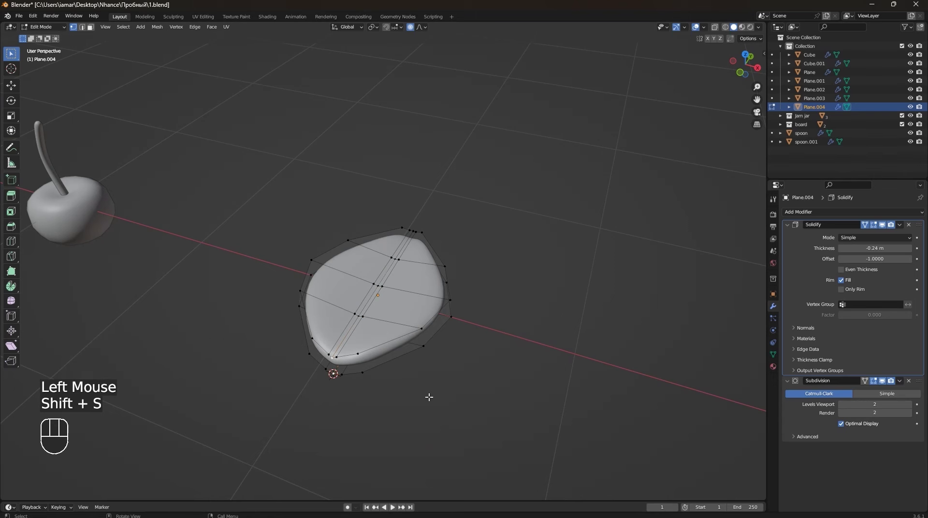
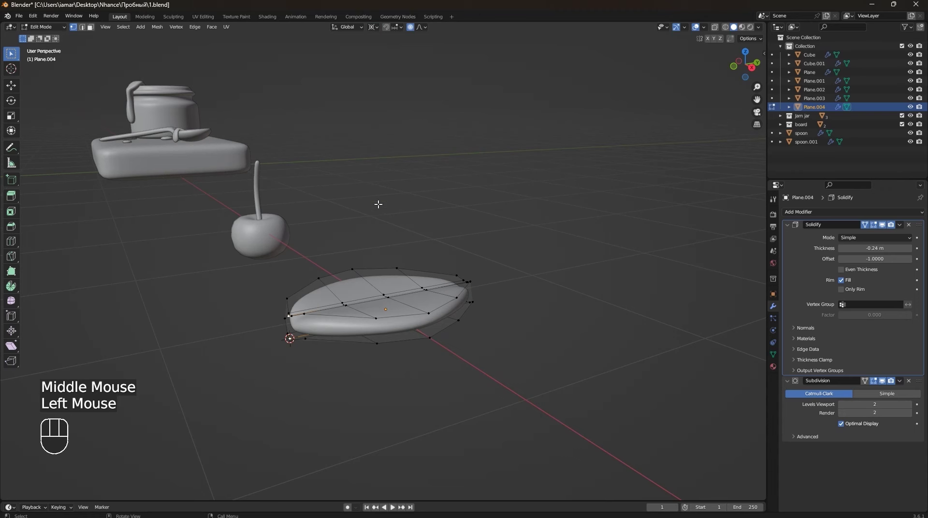
key(KP_3)
scroll(up, 3)
key(r)
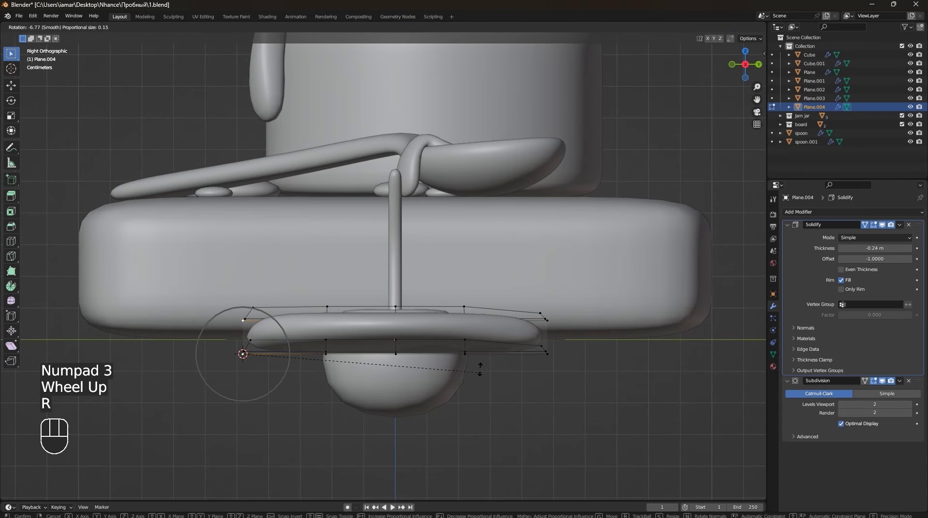
scroll(down, 3)
key(y)
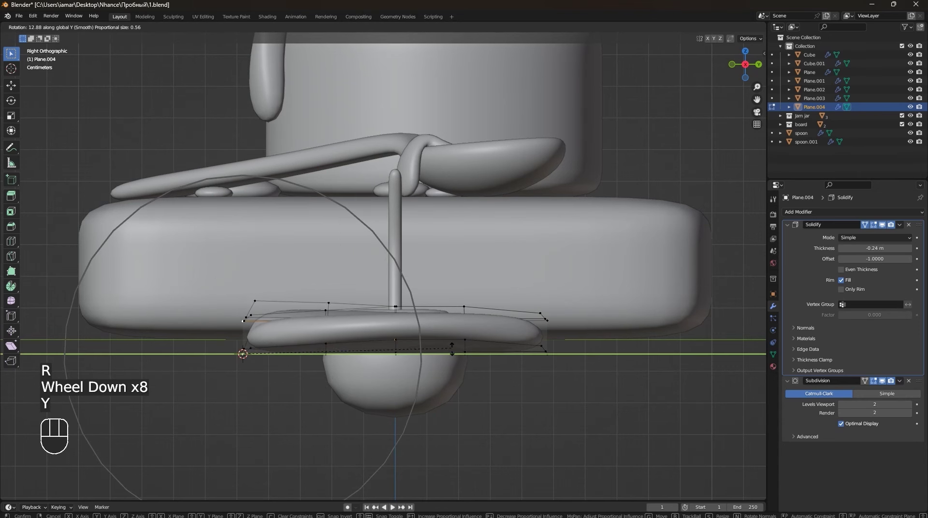
key(x)
scroll(down, 3)
scroll(down, 3)
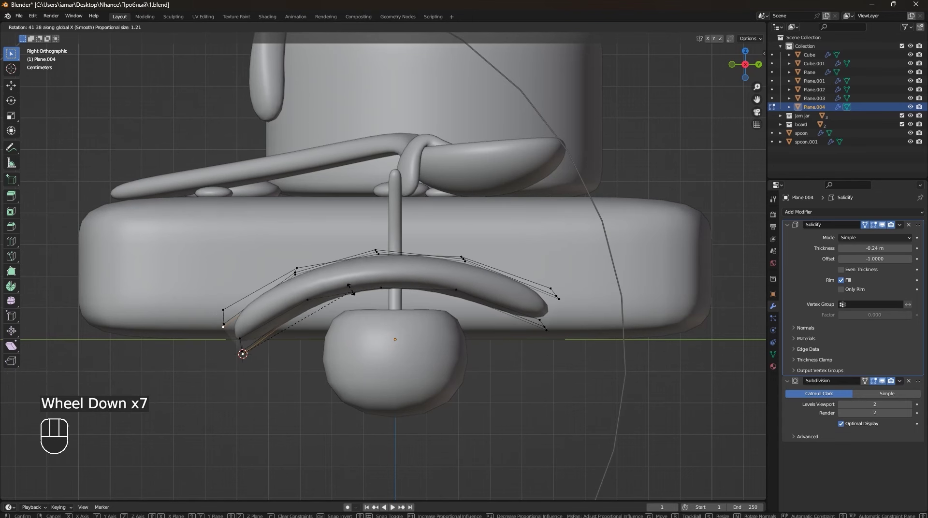
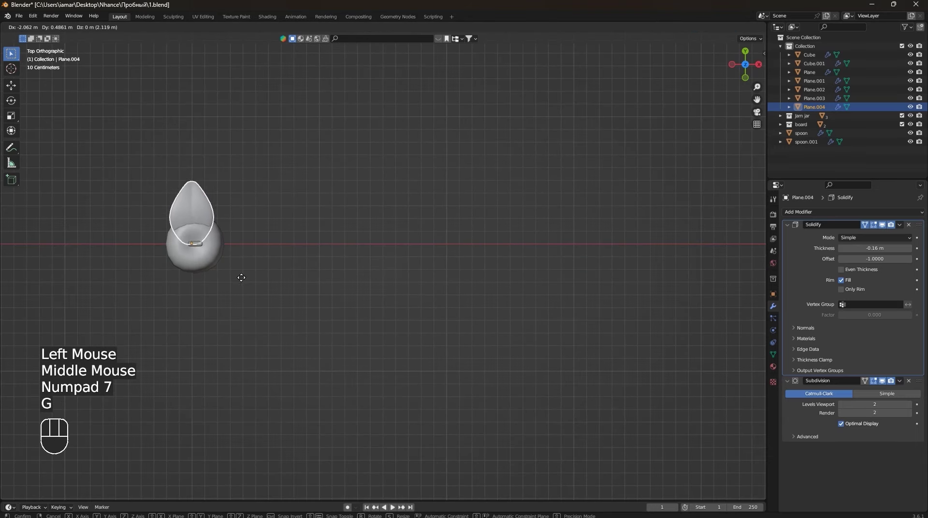
click(248, 280)
Raise the curled Plane.004 piece along Z to sit at the top of the cherry stem.
scroll(up, 3)
drag(318, 280, 482, 323)
drag(425, 317, 495, 280)
drag(456, 344, 504, 335)
key(g)
key(z)
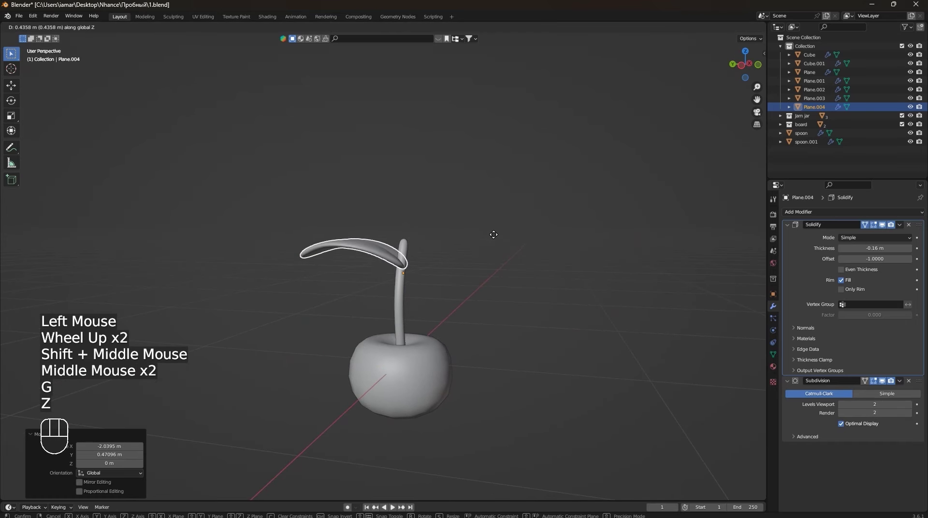
click(497, 237)
drag(488, 245, 511, 245)
middle_click(510, 247)
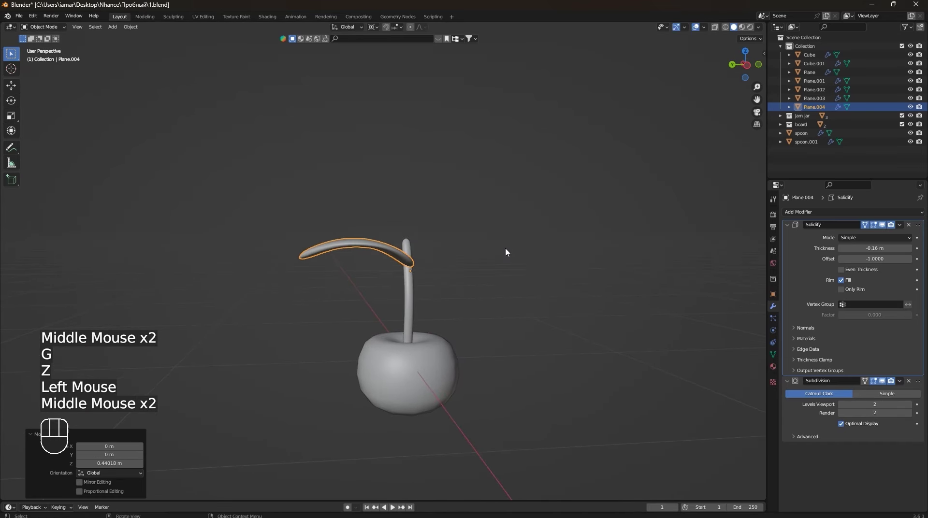
key(s)
right_click(514, 269)
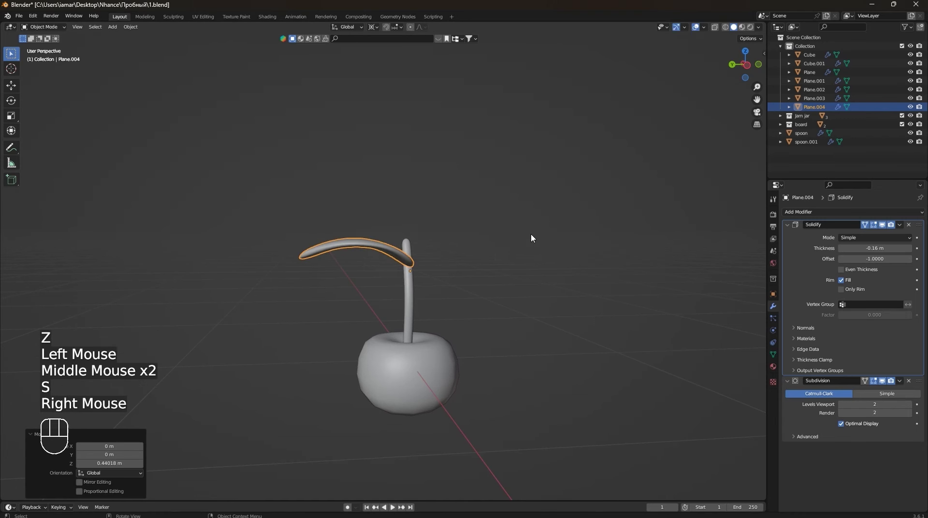
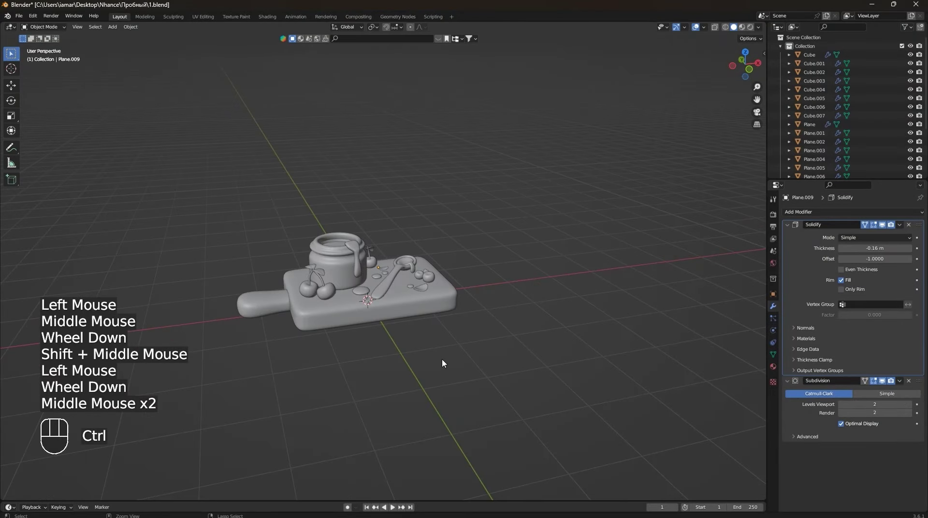
Save the file and bring the cutting board closer into view.
key(ctrl+s)
scroll(up, 3)
drag(443, 340, 488, 344)
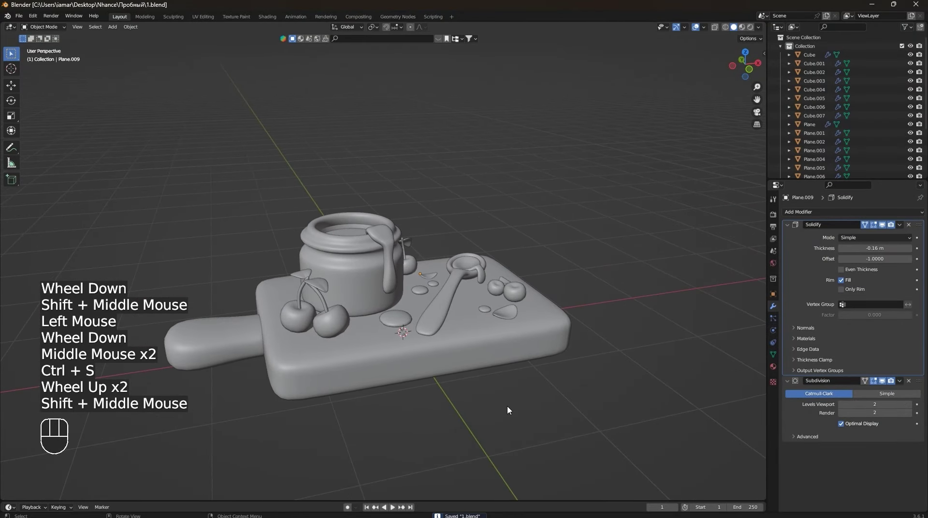
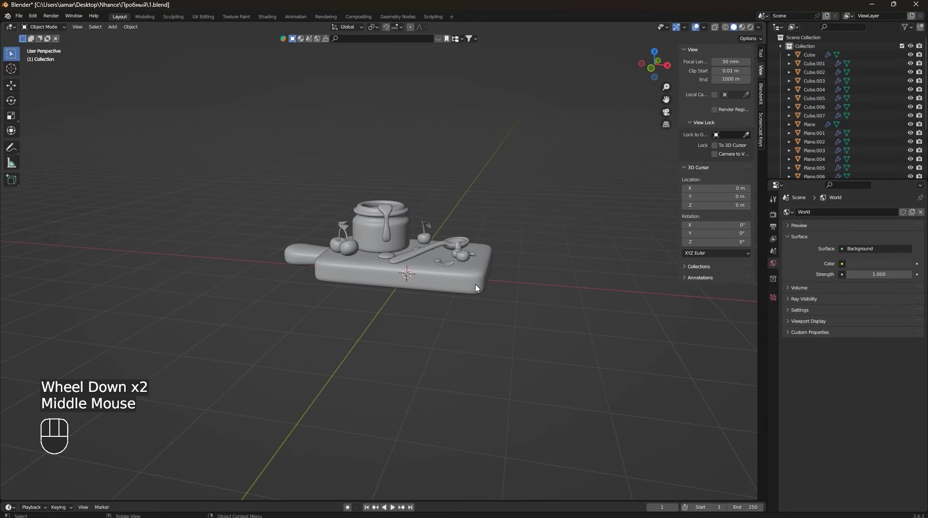
Add a Camera and align it to the current view of the board (Ctrl+Alt+Numpad 0).
key(shift+a)
scroll(down, 3)
drag(521, 315, 525, 314)
scroll(down, 3)
drag(481, 301, 434, 300)
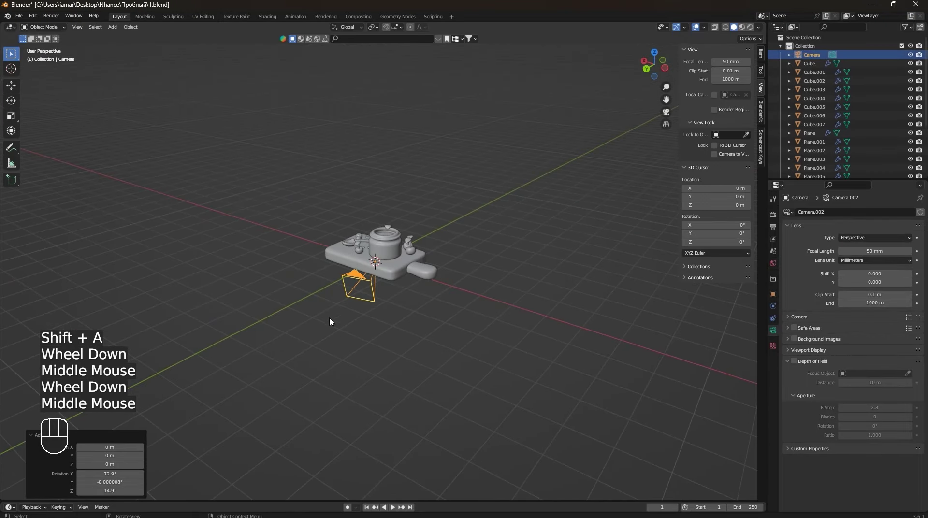
drag(553, 281, 281, 336)
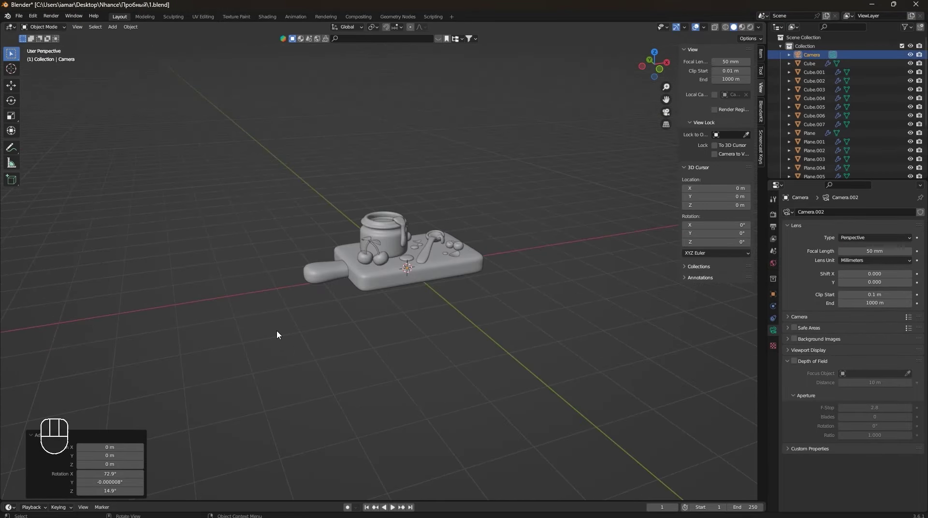
scroll(down, 3)
middle_click(465, 321)
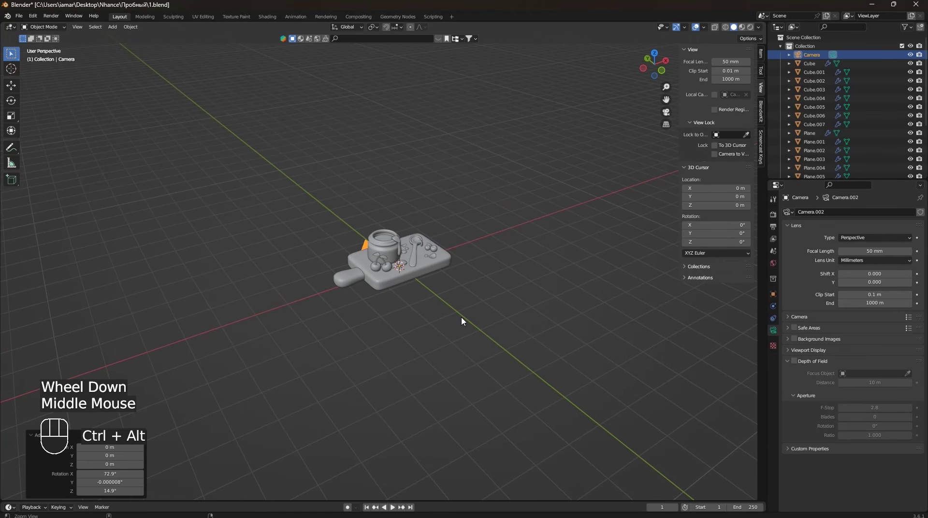
key(ctrl+alt+KP_0)
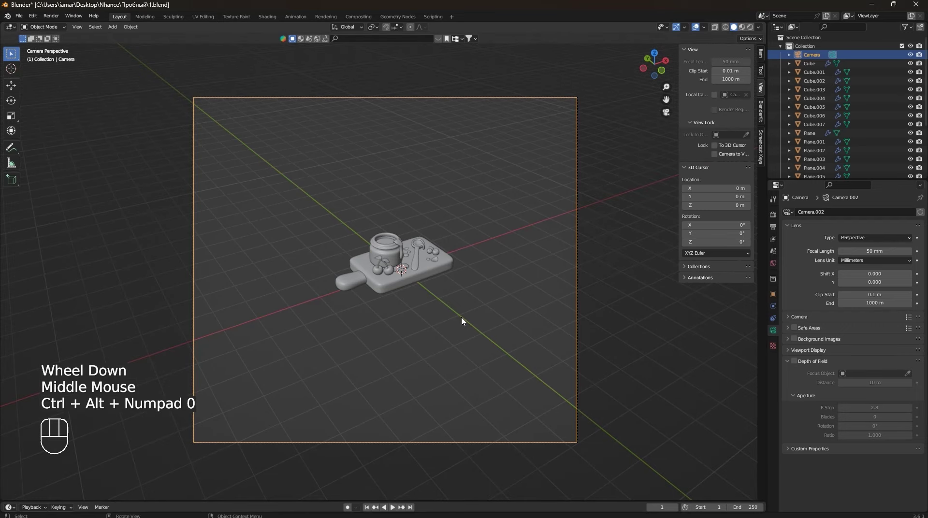
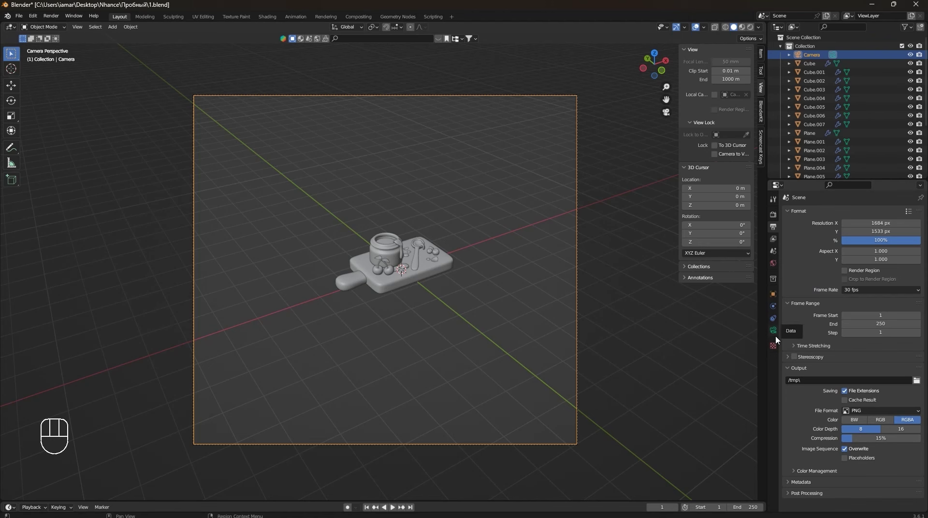
Set the camera Type to Orthographic and enable Camera to View in the sidebar.
click(775, 336)
drag(880, 240, 866, 258)
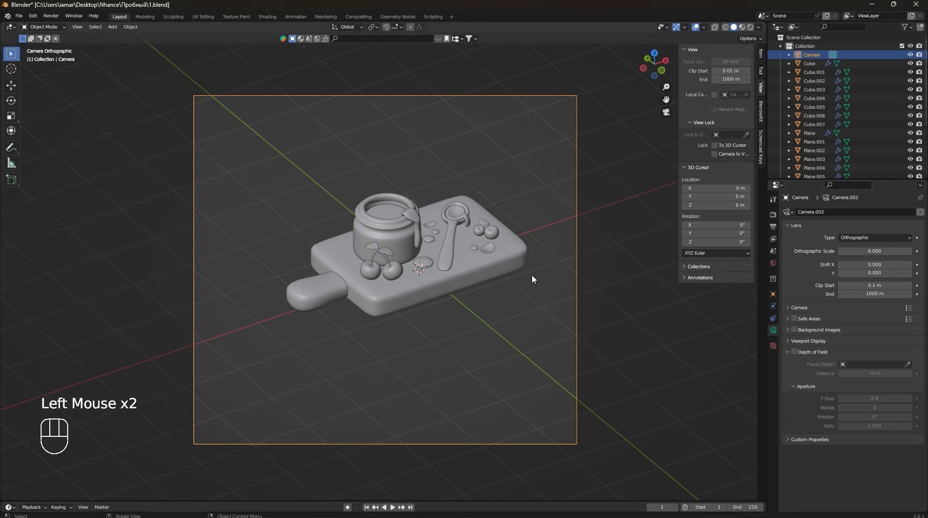
scroll(down, 3)
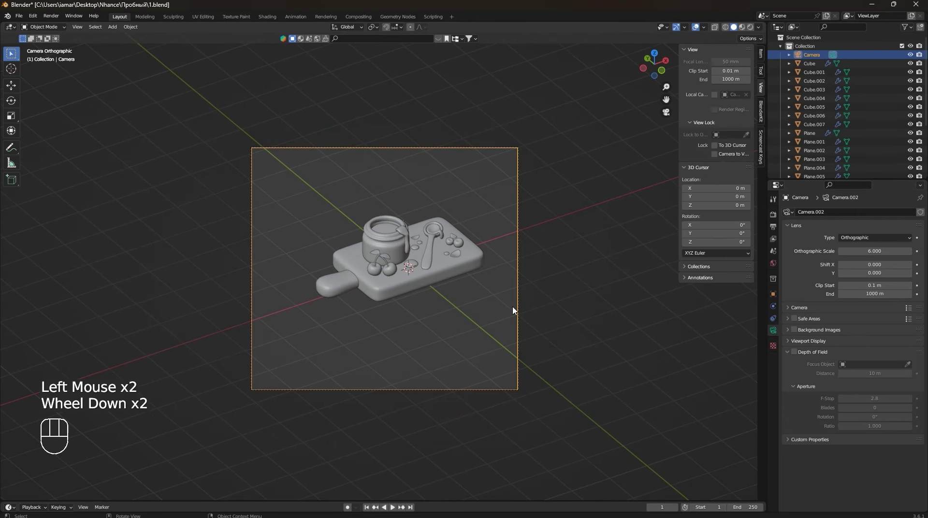
key(n)
key(n)
key(n)
key(n)
key(n)
click(733, 158)
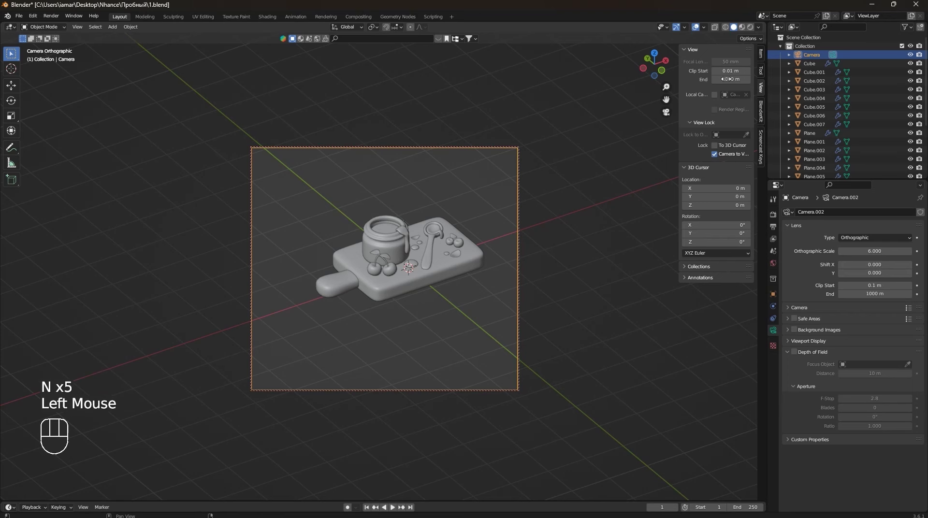
Swing the locked camera around to frame the cutting board tightly, orthographic scale about 4.69.
scroll(down, 3)
drag(465, 310, 422, 311)
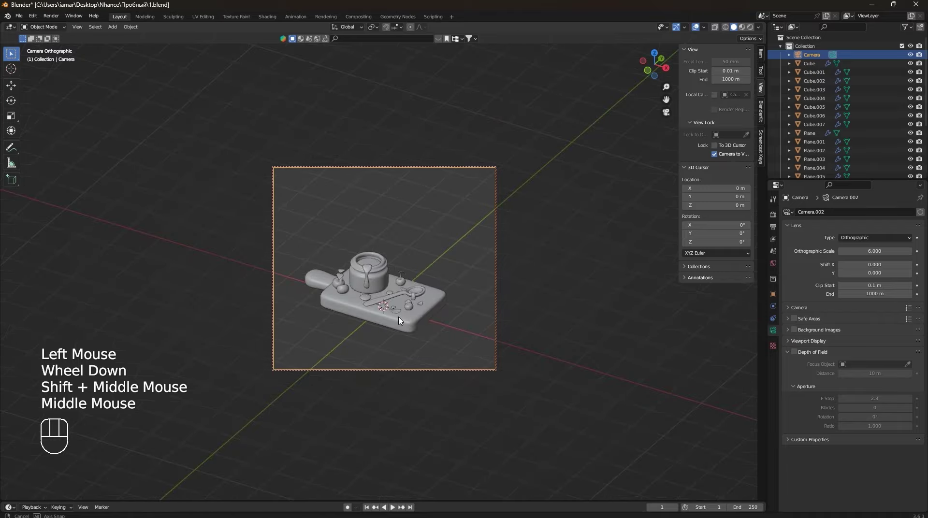
drag(385, 319, 399, 335)
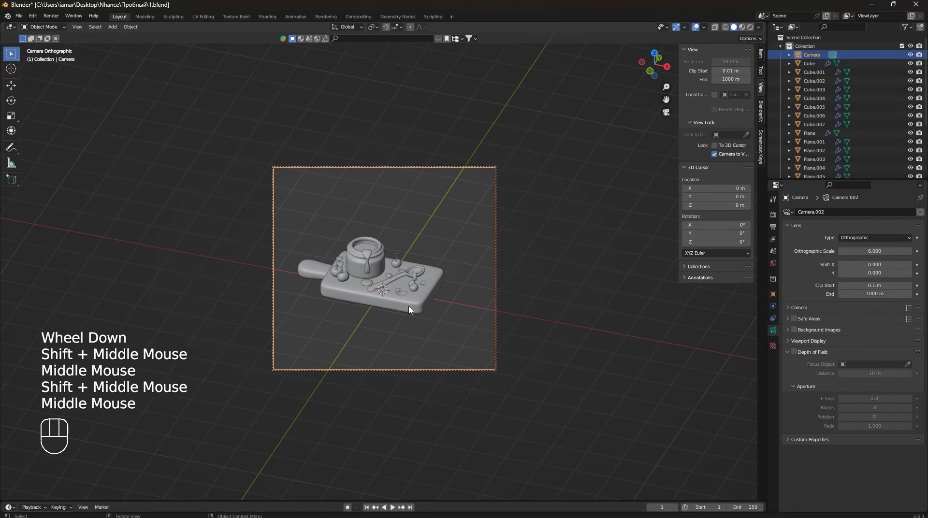
middle_click(408, 312)
middle_click(410, 298)
drag(413, 310, 387, 333)
drag(379, 293, 430, 288)
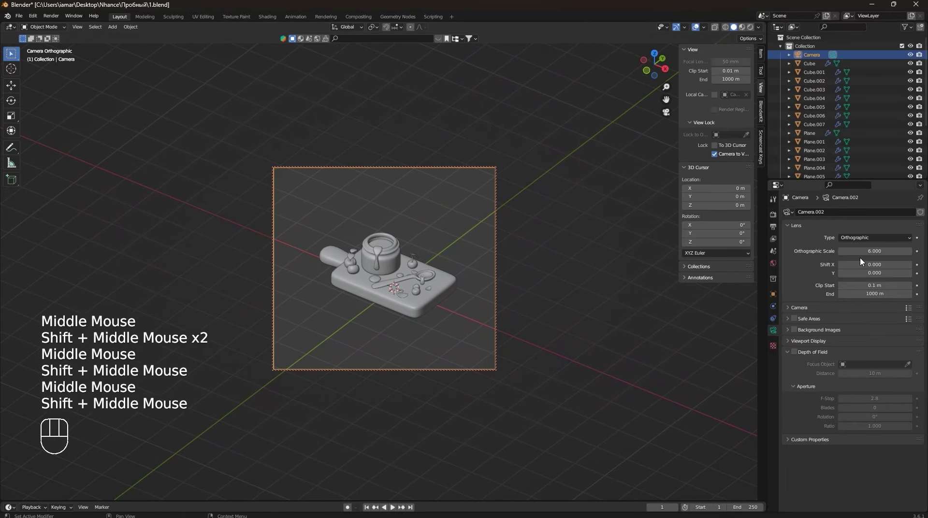
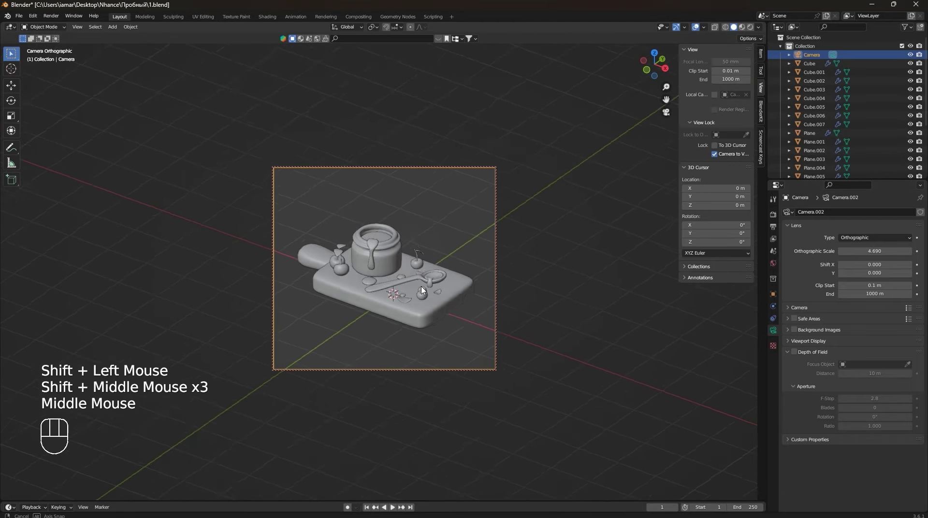
middle_click(430, 289)
middle_click(424, 292)
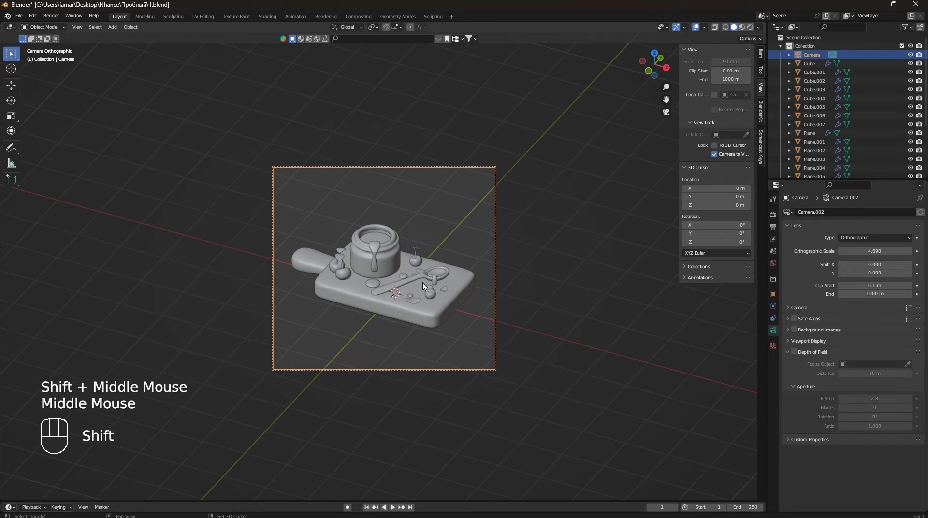
middle_click(430, 283)
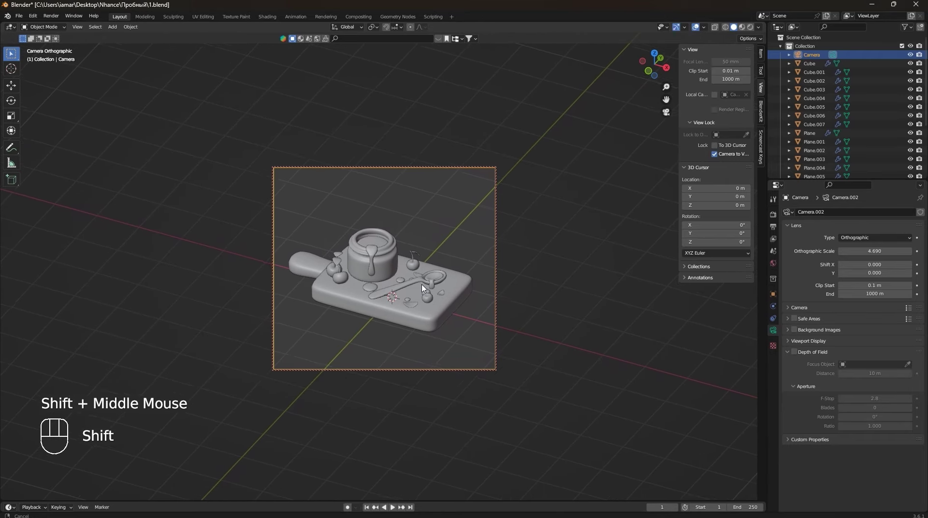
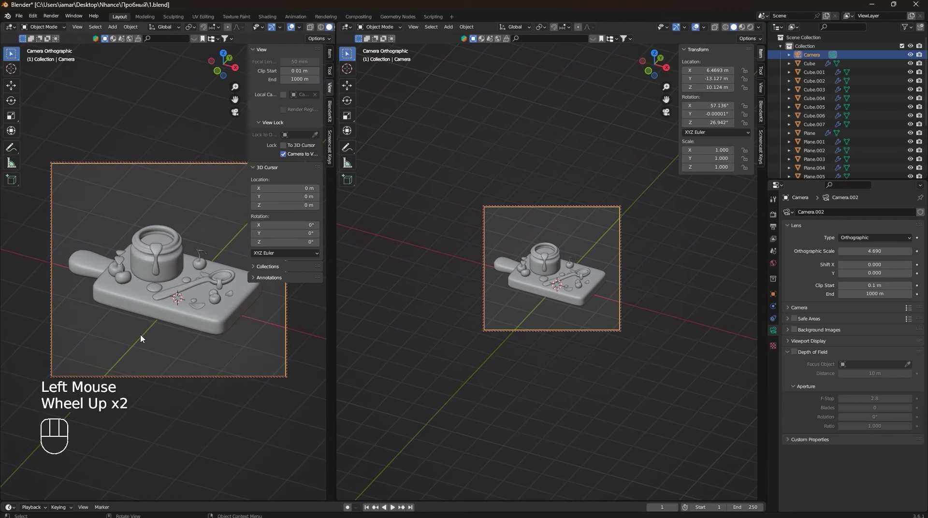
Split the 3D viewport into two side-by-side views and free the right one from the camera.
key(n)
key(t)
scroll(up, 3)
scroll(down, 3)
scroll(up, 3)
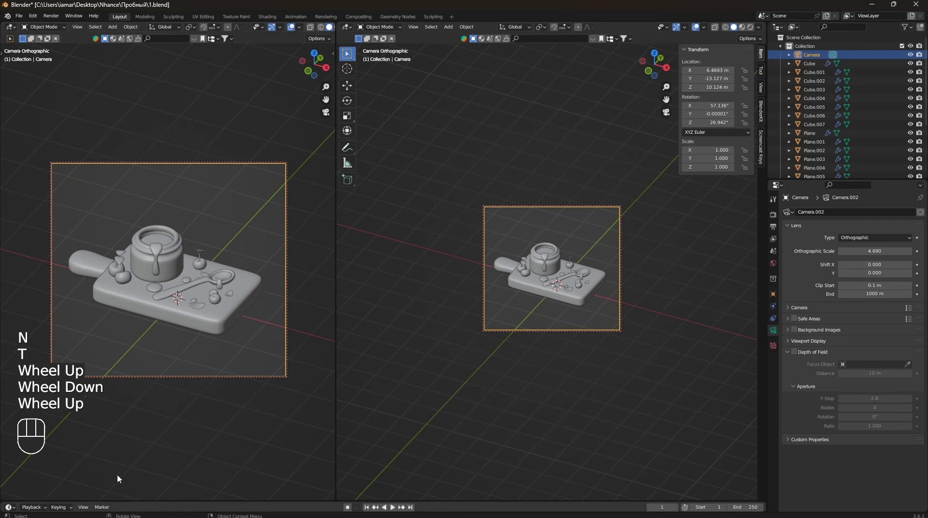
scroll(down, 3)
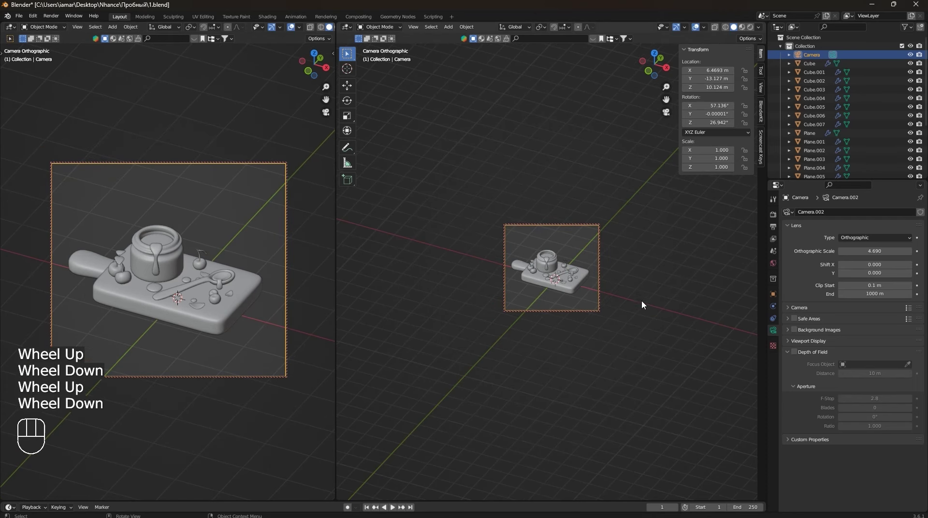
scroll(down, 3)
click(763, 88)
drag(735, 156, 601, 301)
scroll(down, 3)
drag(570, 322, 562, 312)
scroll(up, 3)
scroll(down, 3)
Set the render engine to Cycles with GPU Compute as the device.
click(690, 251)
middle_click(690, 250)
click(775, 218)
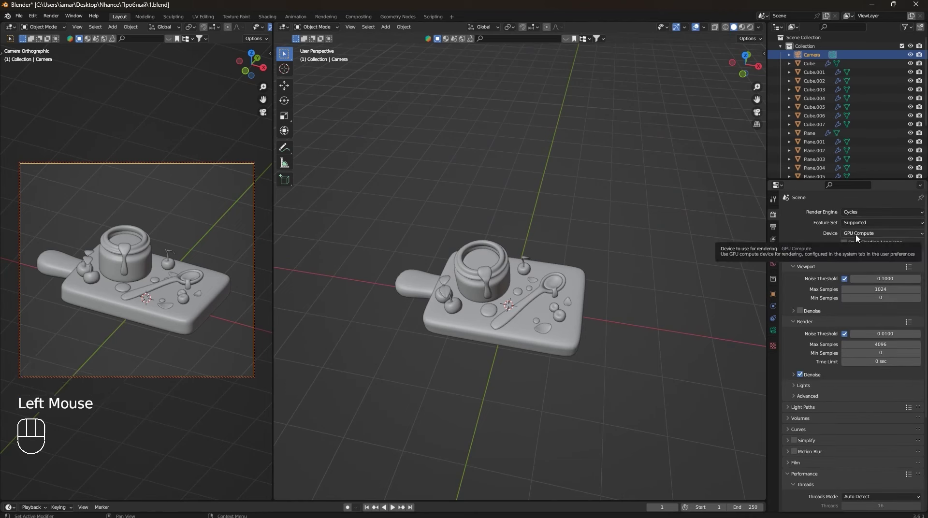
Switch the camera viewport to Rendered shading for a live preview, orbiting the right view low.
drag(859, 237, 856, 234)
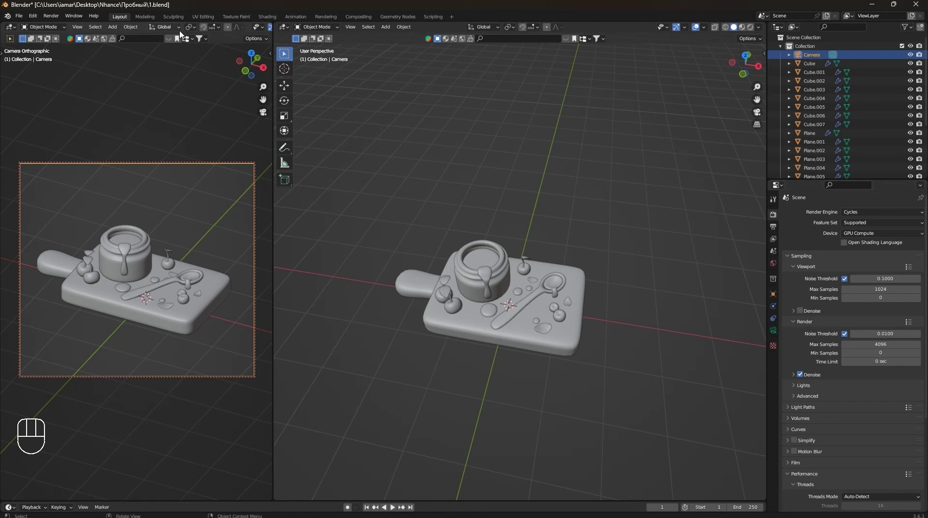
scroll(down, 3)
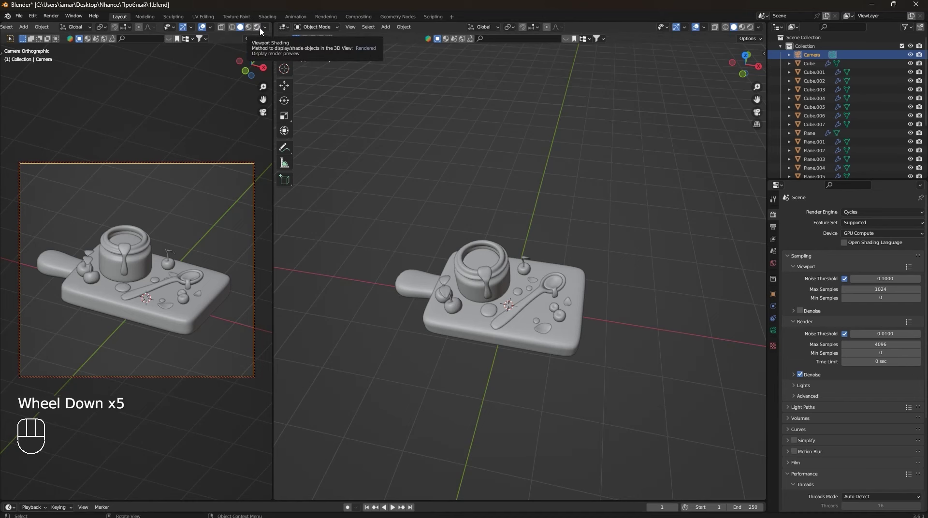
drag(263, 31, 222, 105)
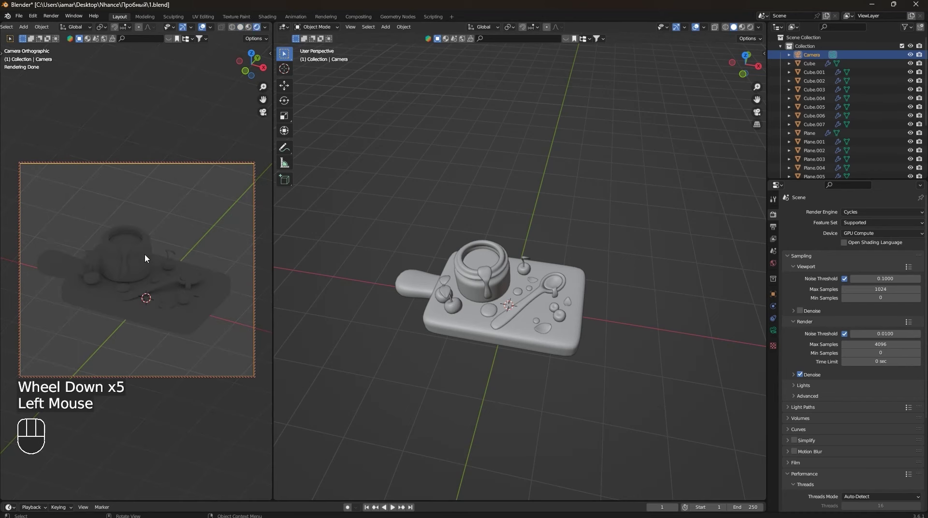
scroll(down, 3)
scroll(up, 3)
scroll(down, 3)
drag(548, 318, 560, 299)
scroll(up, 3)
Add a Sun light via Shift+A and lift it along Z above the board.
click(546, 315)
key(shift+a)
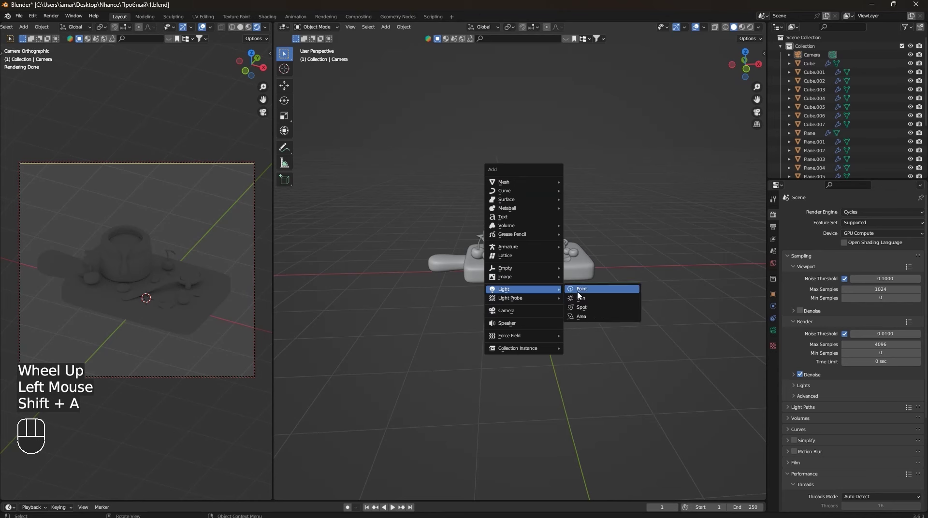
key(g)
key(z)
drag(545, 133, 601, 219)
scroll(down, 3)
drag(589, 244, 527, 275)
middle_click(512, 274)
scroll(up, 3)
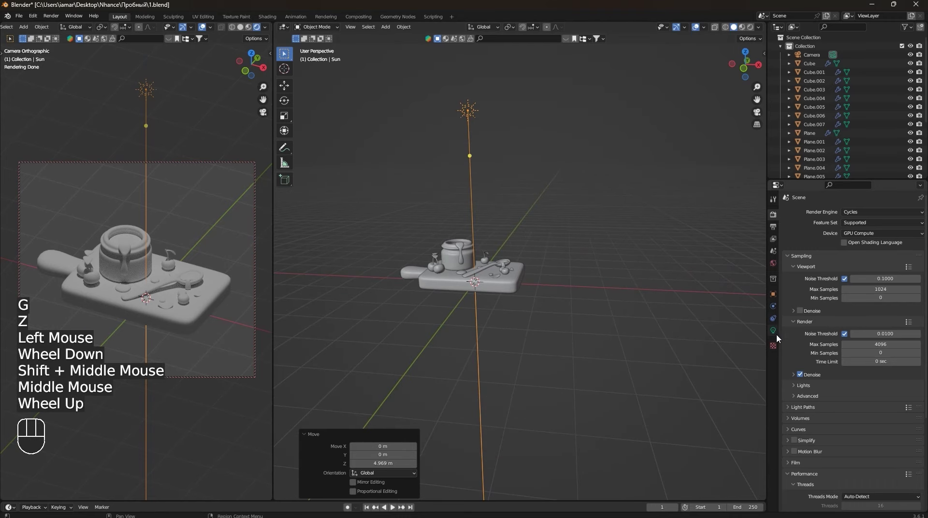
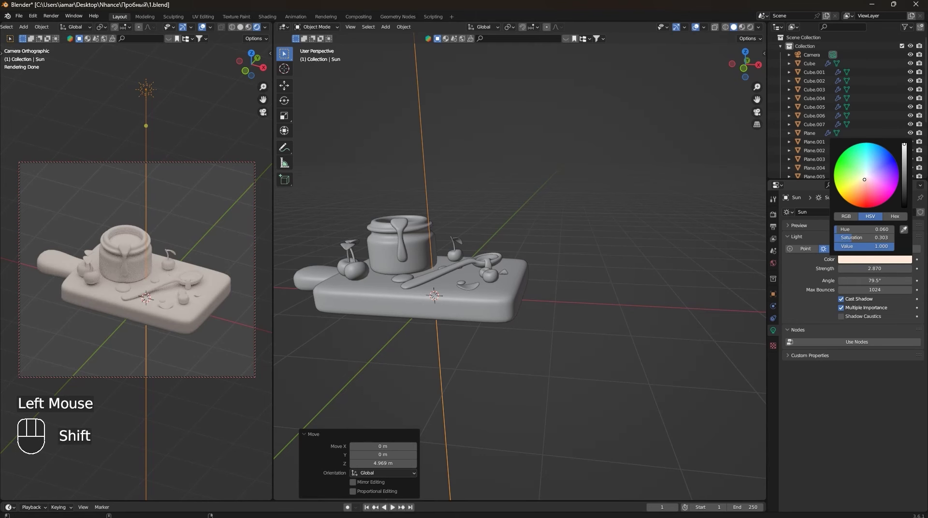
Give the sun light a pale warm peach colour in its light settings.
click(590, 301)
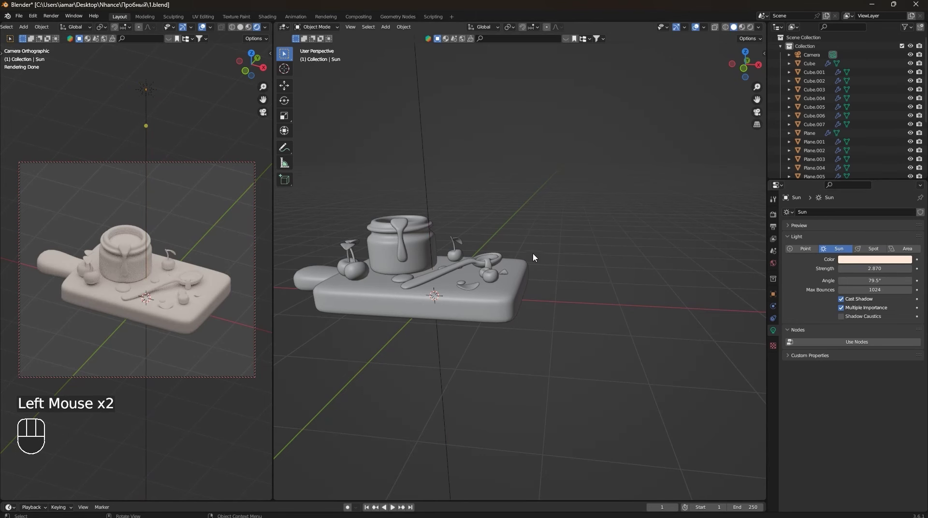
scroll(up, 3)
drag(570, 268, 614, 265)
scroll(down, 3)
scroll(up, 3)
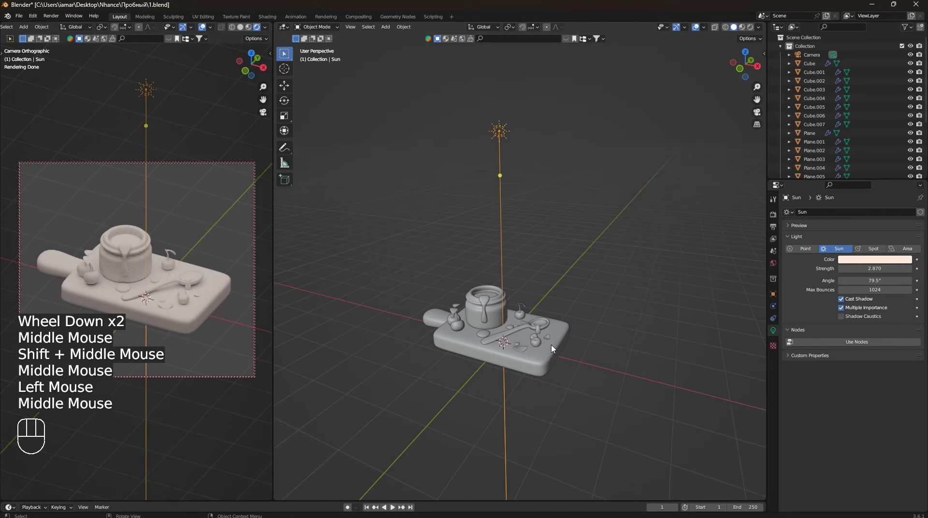
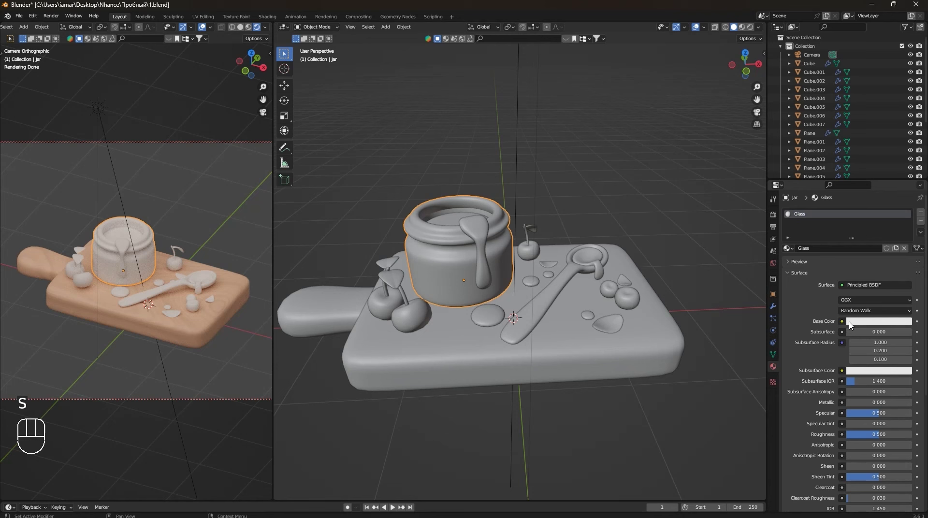
Frame the jar, set Glass transmission roughness to about 0.27 and tint its base colour faint blue.
scroll(down, 3)
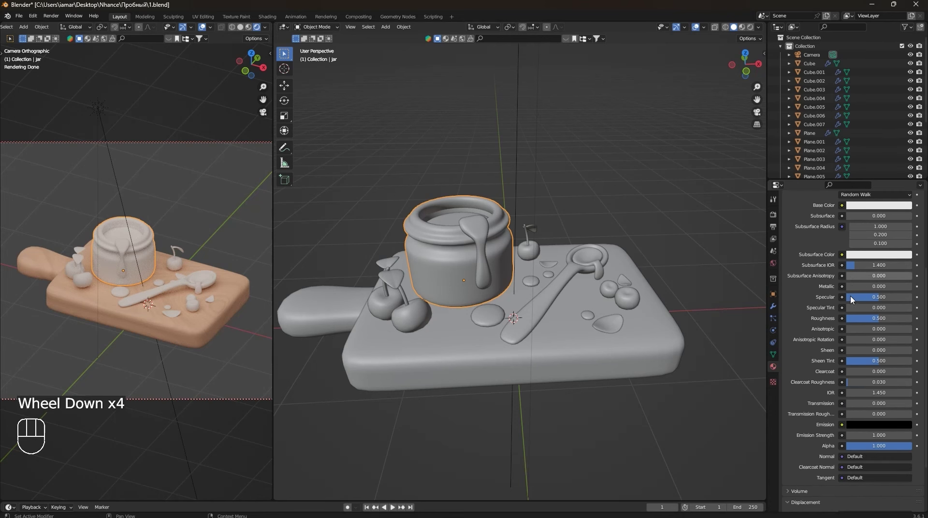
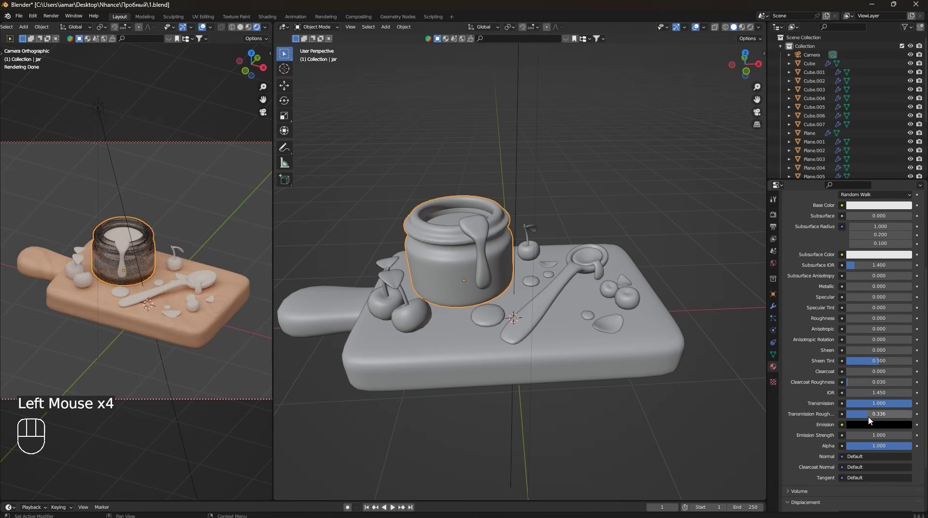
scroll(down, 3)
drag(574, 434, 566, 374)
scroll(up, 3)
drag(523, 251, 577, 334)
drag(577, 346, 558, 351)
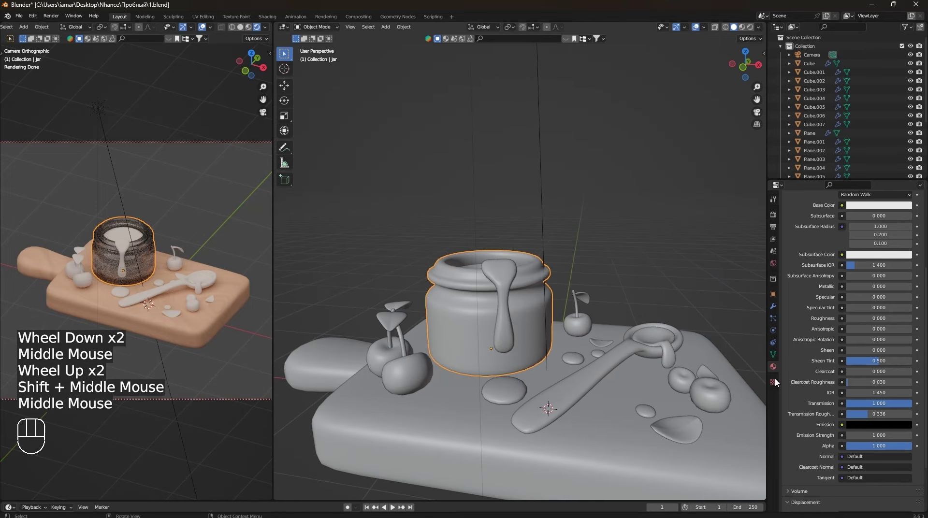
drag(867, 414, 868, 412)
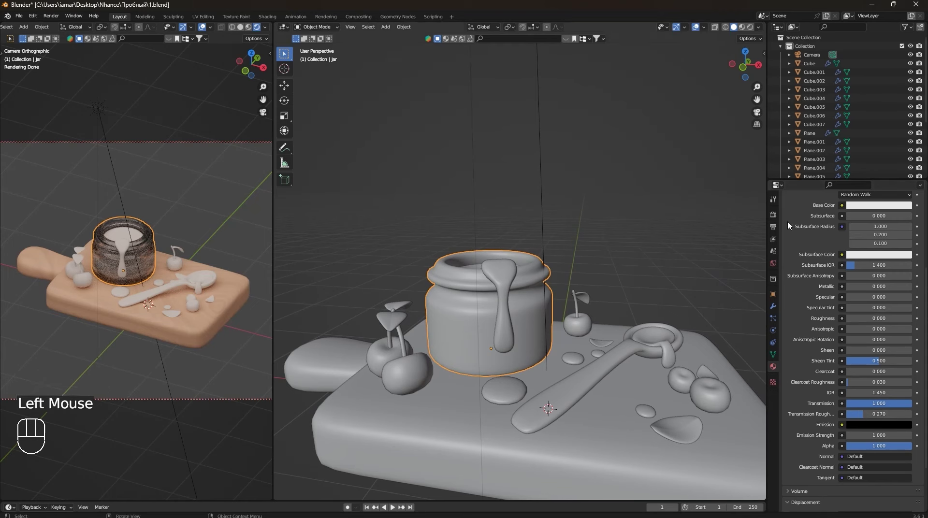
scroll(up, 3)
drag(879, 267, 870, 174)
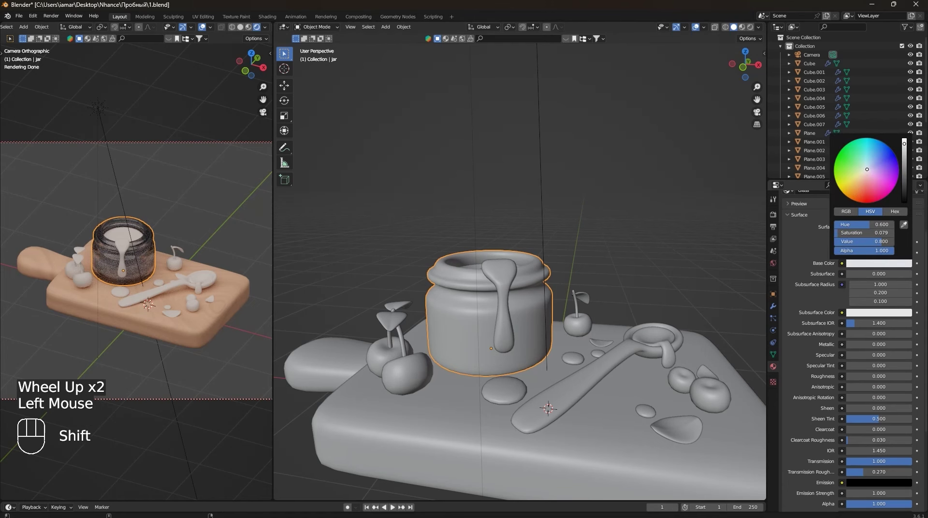
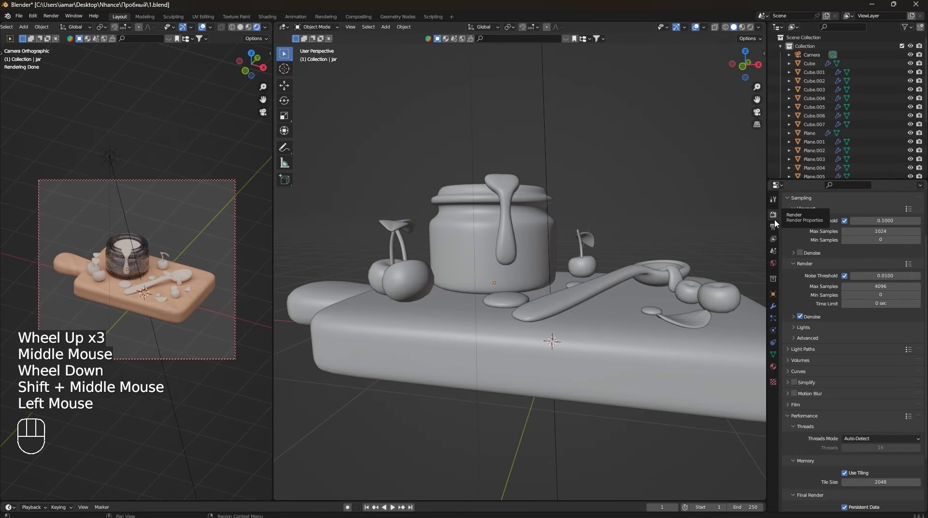
Select the jam filling inside the jar, showing its -0.093 m Solidify and level-2 Subdivision modifiers.
click(805, 259)
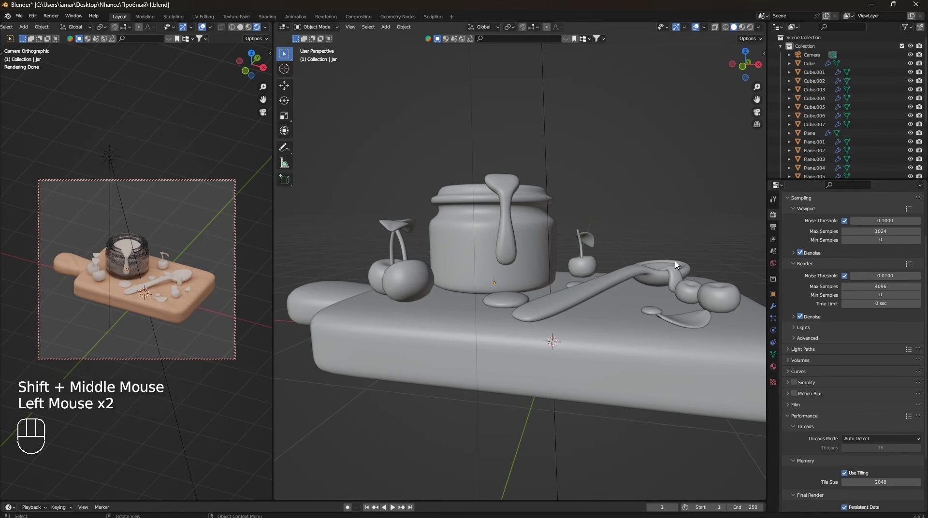
scroll(up, 3)
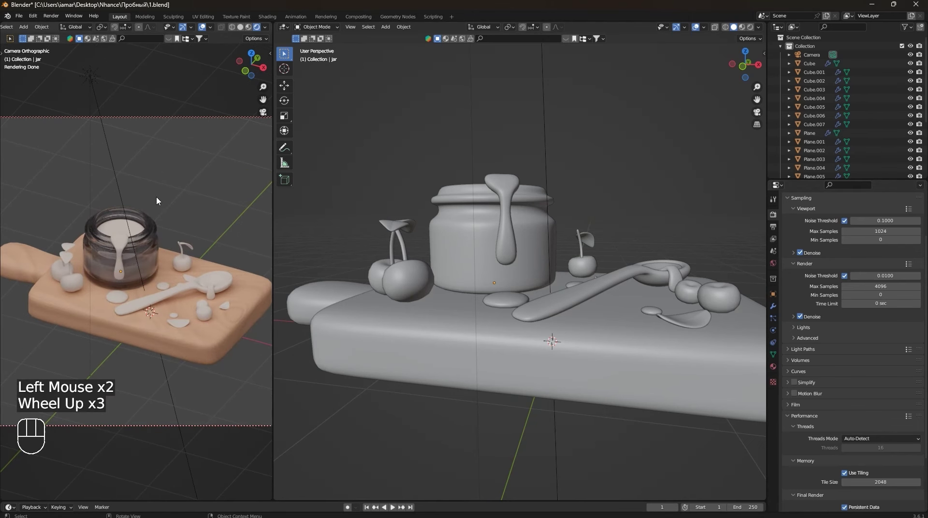
scroll(down, 3)
drag(574, 211, 559, 243)
scroll(up, 3)
drag(544, 242, 551, 269)
scroll(up, 3)
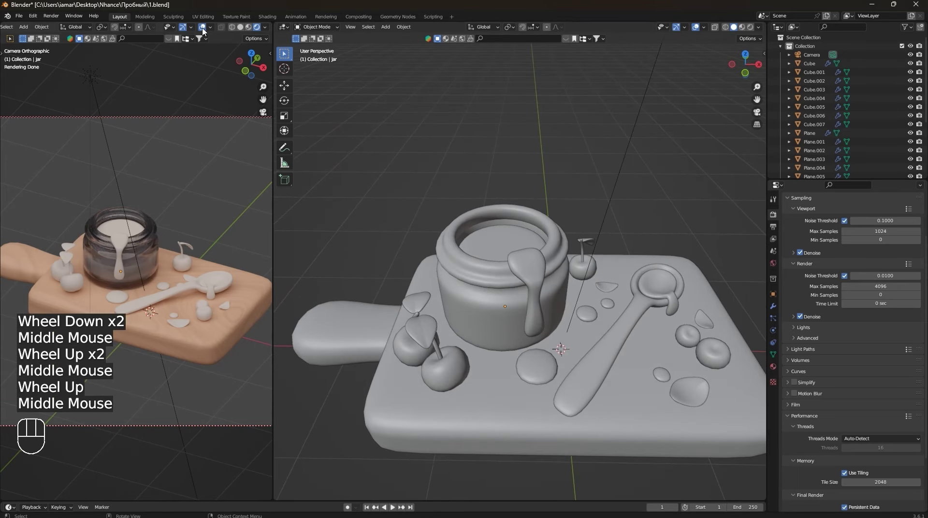
click(485, 237)
Rename the jam filling's material to Jam and pick a muted red Base Color for it.
click(777, 309)
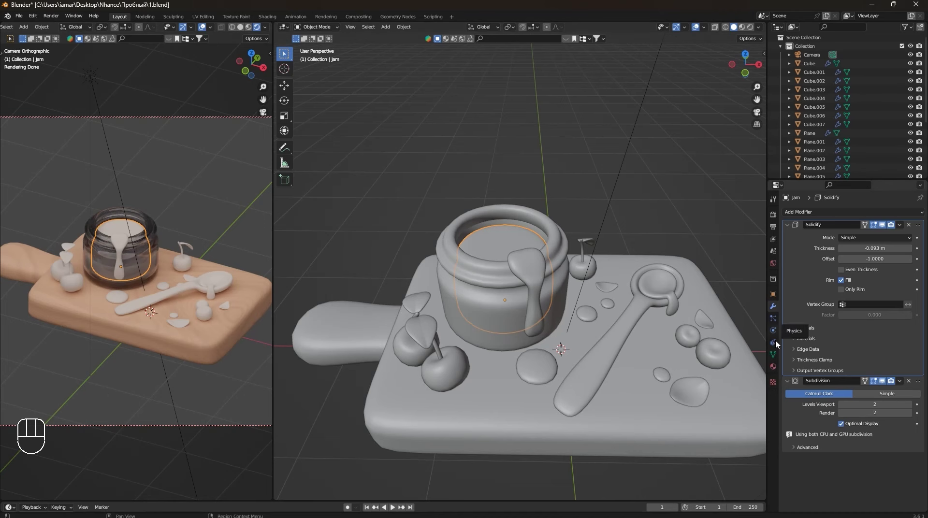
drag(774, 372, 630, 321)
scroll(down, 3)
middle_click(629, 360)
click(803, 252)
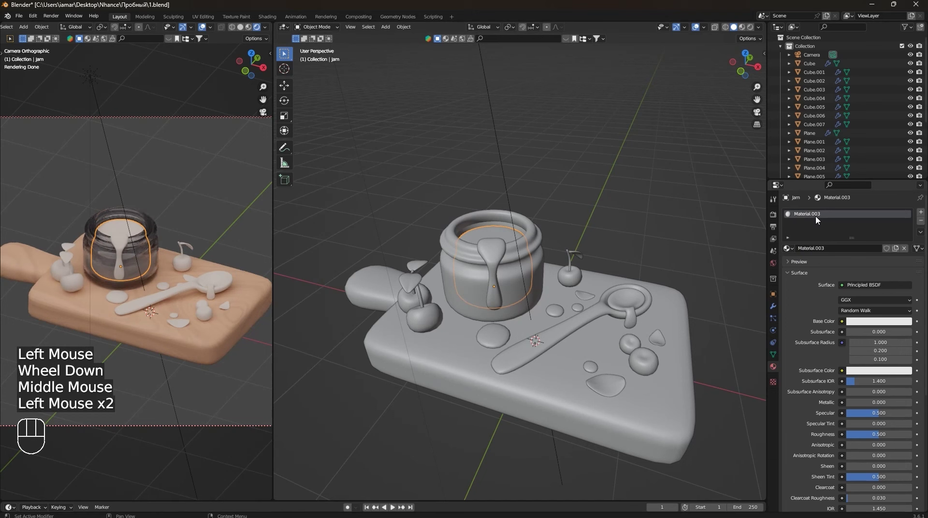
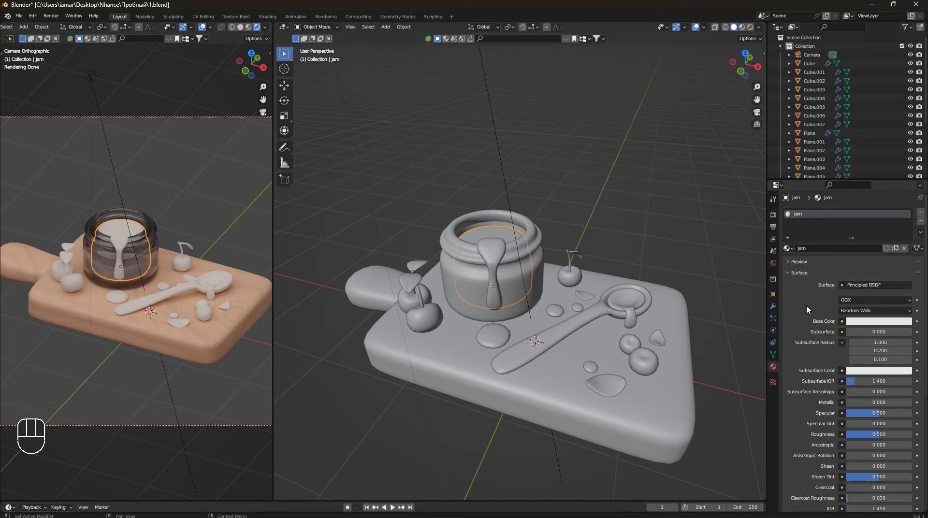
scroll(down, 3)
click(877, 289)
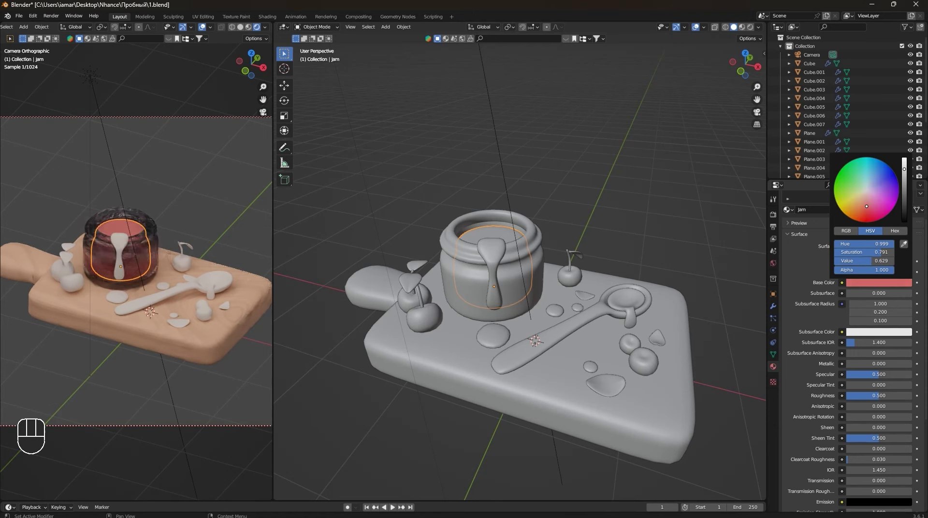
Confirm the Jam's red base colour and set its Specular and Roughness to 0.
click(818, 316)
scroll(down, 3)
scroll(up, 3)
middle_click(561, 282)
scroll(down, 3)
click(884, 282)
click(880, 301)
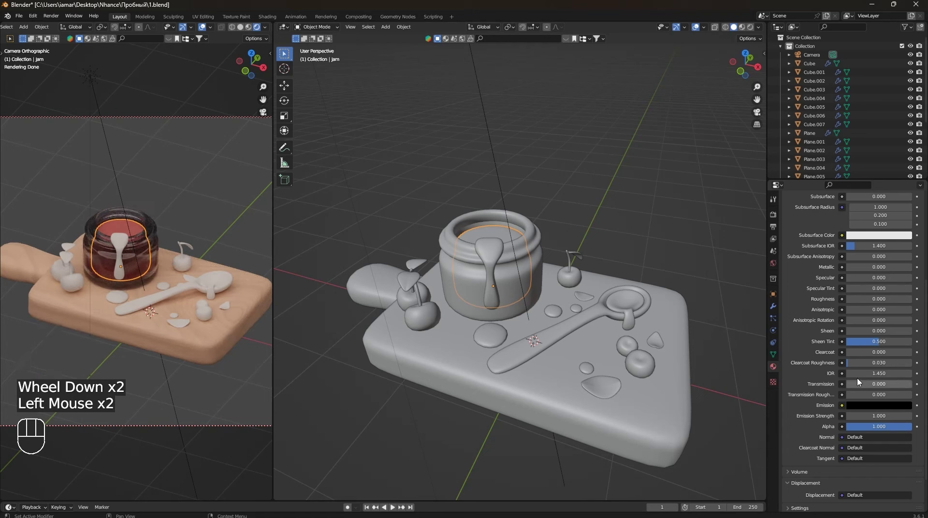
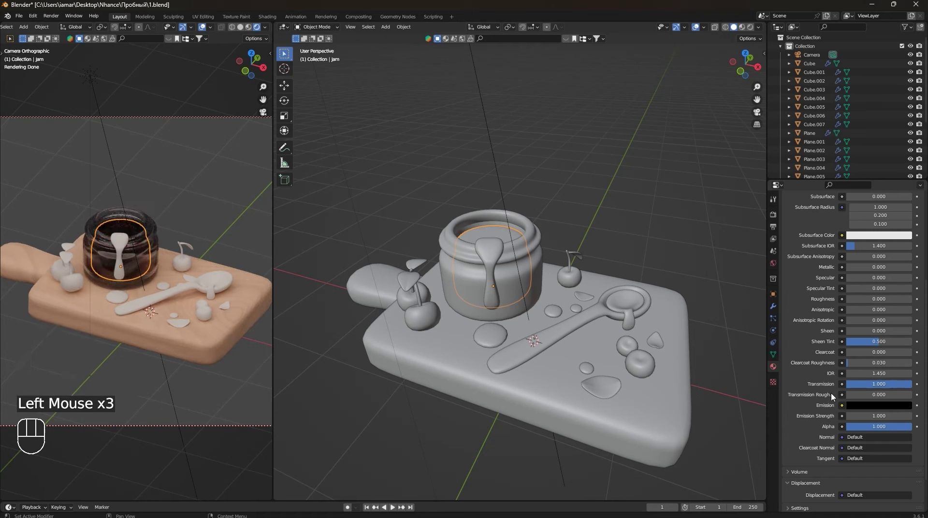
Raise the Jam's Transmission to 1 and brighten its base colour to a saturated red of value 1.
drag(861, 395, 859, 382)
scroll(up, 3)
click(876, 323)
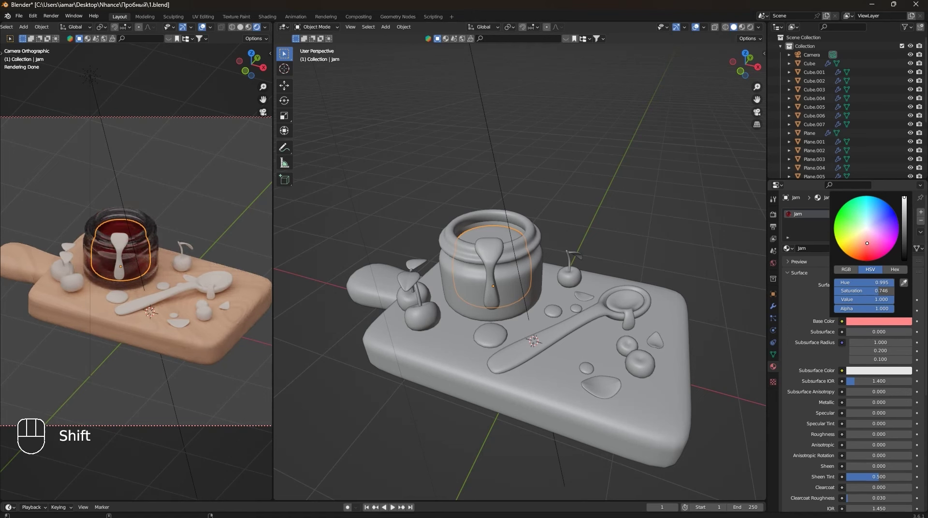
click(501, 255)
Shift-select the jam drips lying on the cutting board.
click(496, 339)
click(554, 315)
drag(580, 309, 585, 360)
drag(589, 371, 627, 298)
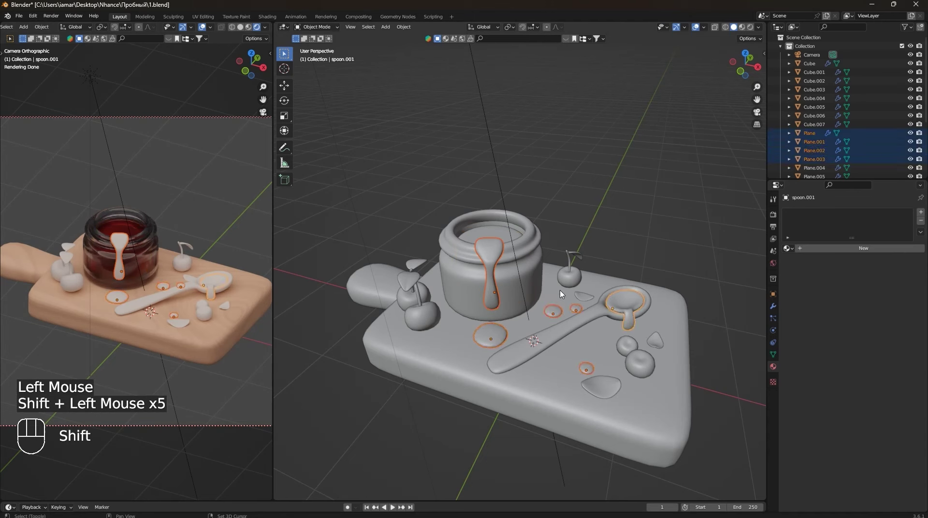
Add the jar drip, make the jam filling active and link the Jam material to all selected drips with Ctrl+L.
click(497, 252)
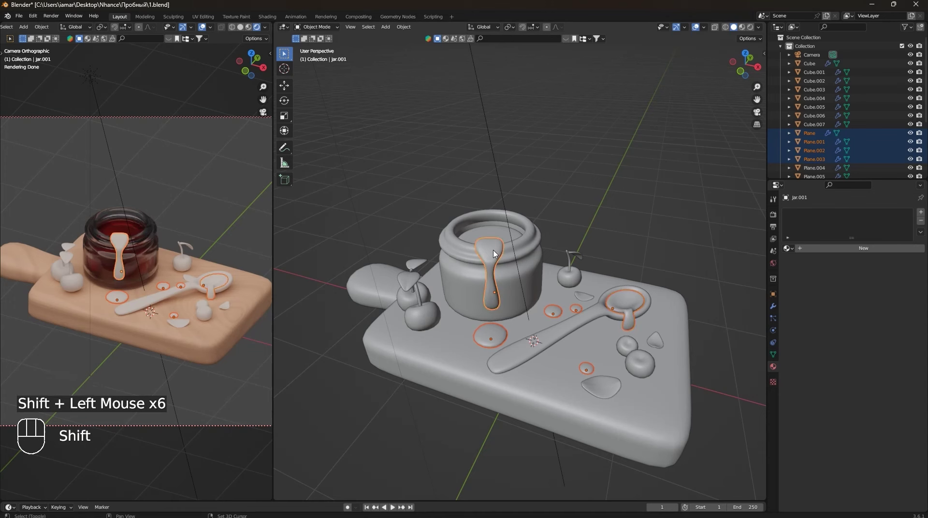
click(496, 229)
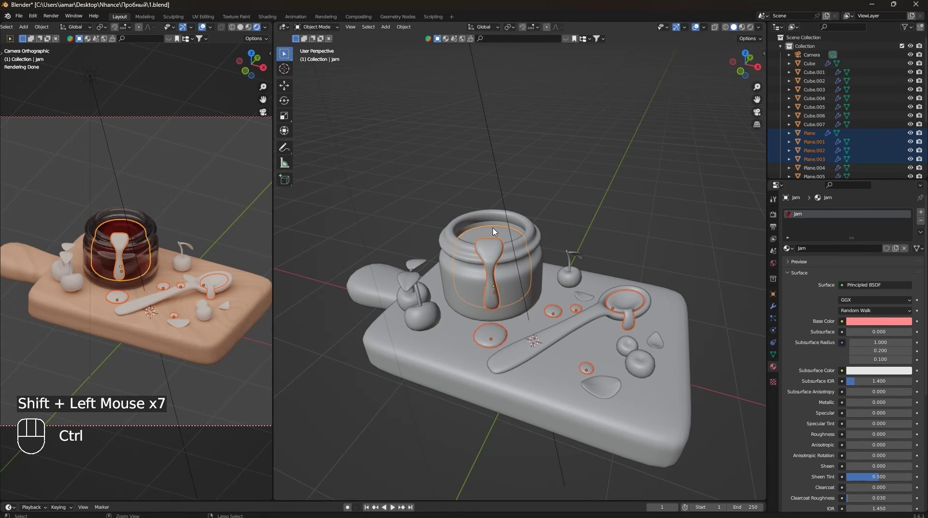
key(ctrl+l)
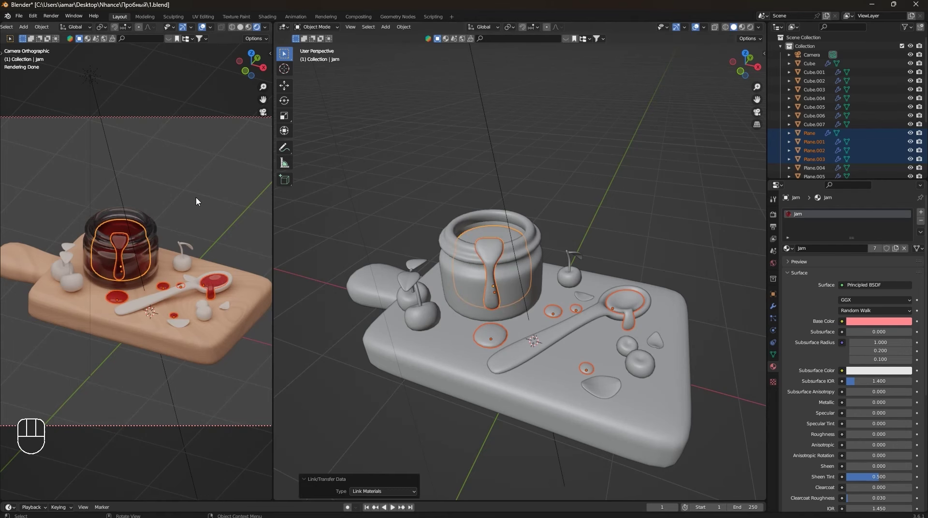
drag(399, 196, 172, 311)
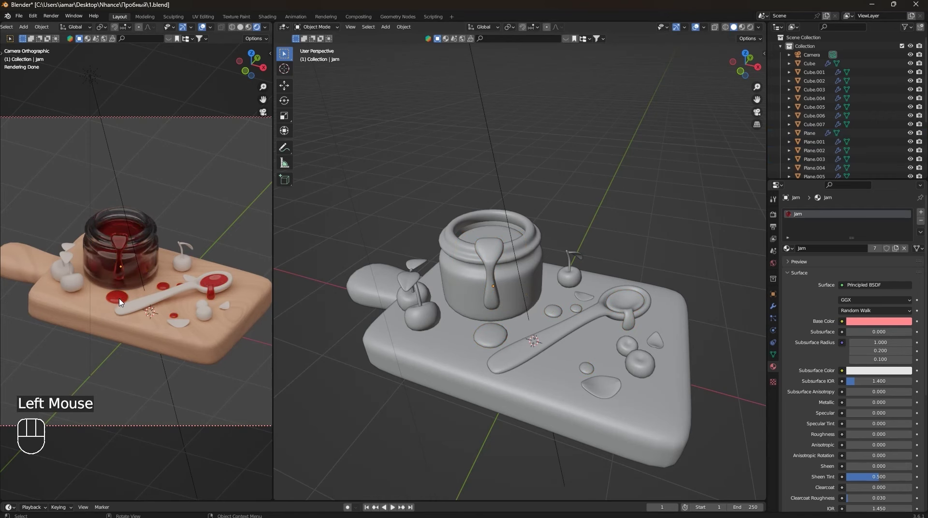
scroll(up, 3)
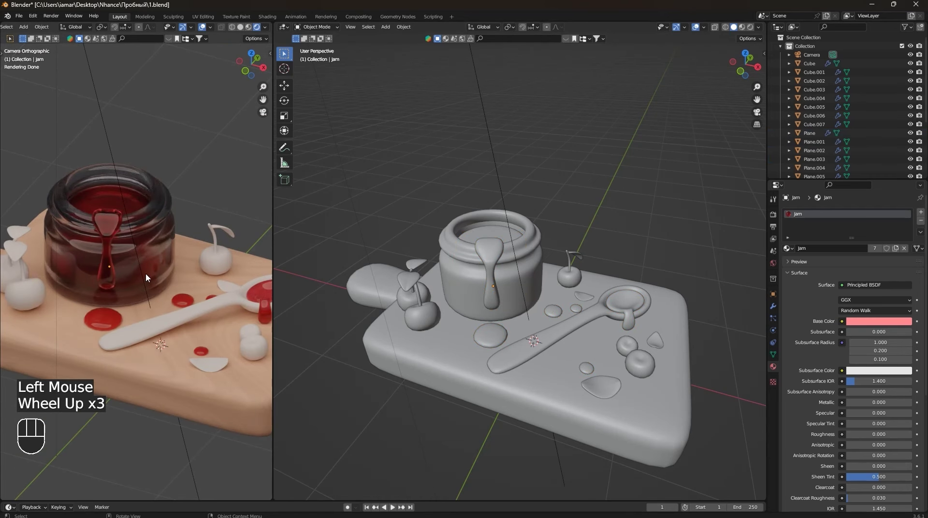
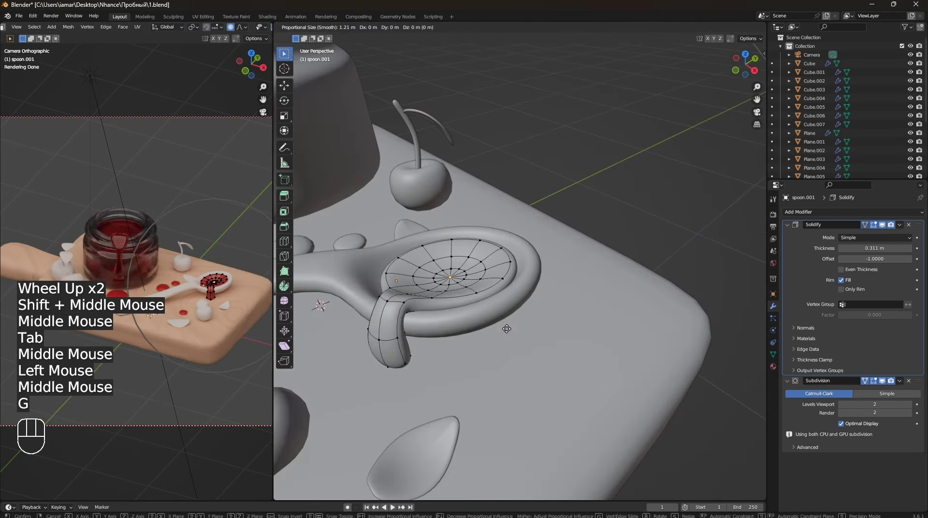
Zoom the view in and out over the spoon's bowl while reshaping it.
scroll(up, 3)
scroll(down, 3)
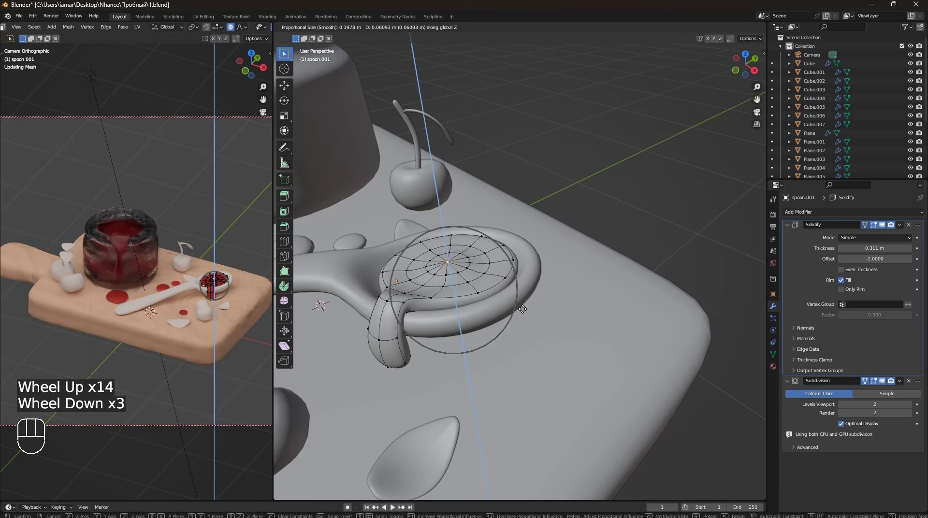
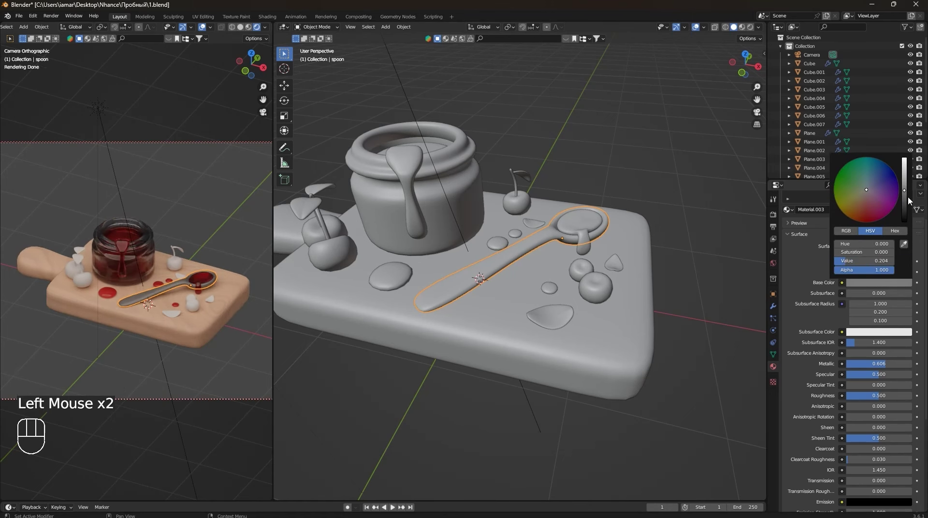
Drop the spoon material's roughness to about 0.18 and slightly brighten its dark grey base colour.
drag(878, 397, 876, 385)
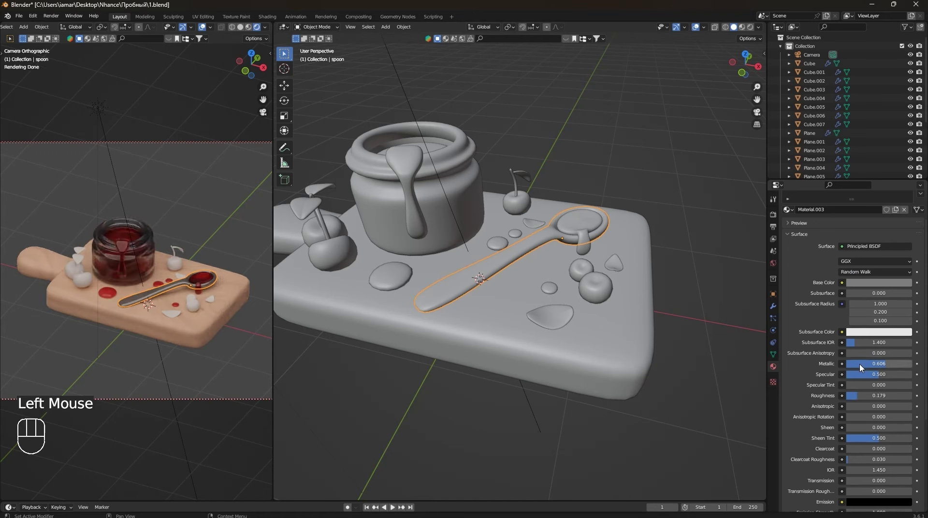
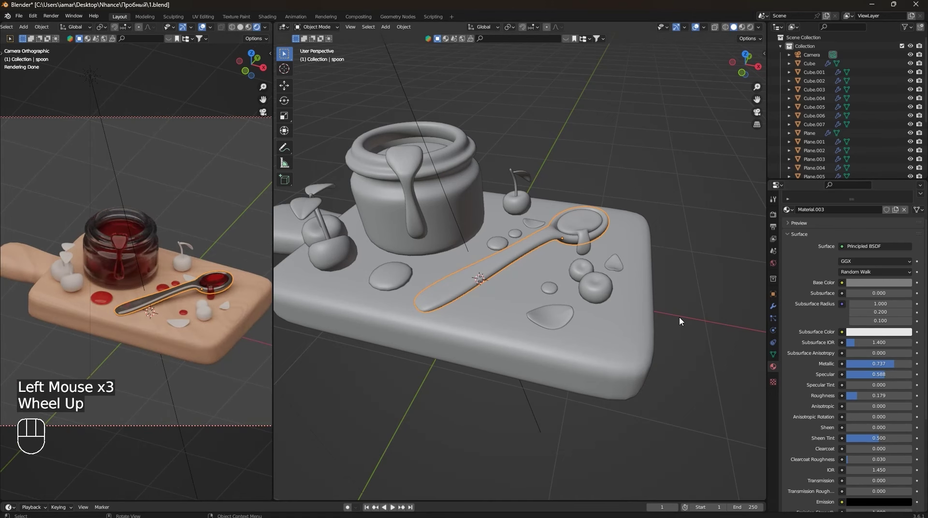
drag(862, 284, 904, 197)
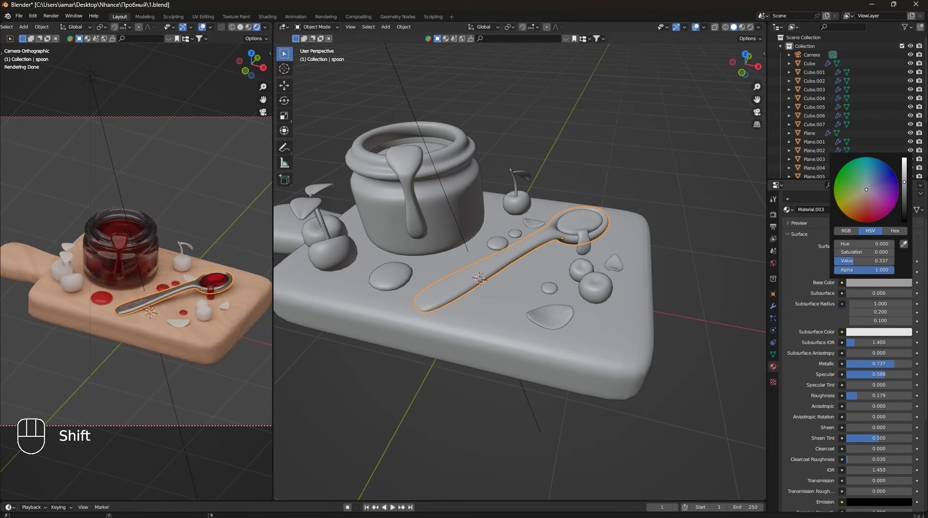
click(569, 389)
drag(690, 388, 669, 364)
Move the view over the board and select the round berry droplet.
scroll(up, 3)
drag(609, 303, 596, 312)
middle_click(585, 291)
middle_click(583, 307)
click(666, 313)
Create a new material for the berry with a deep red base colour.
drag(695, 383, 685, 373)
click(827, 253)
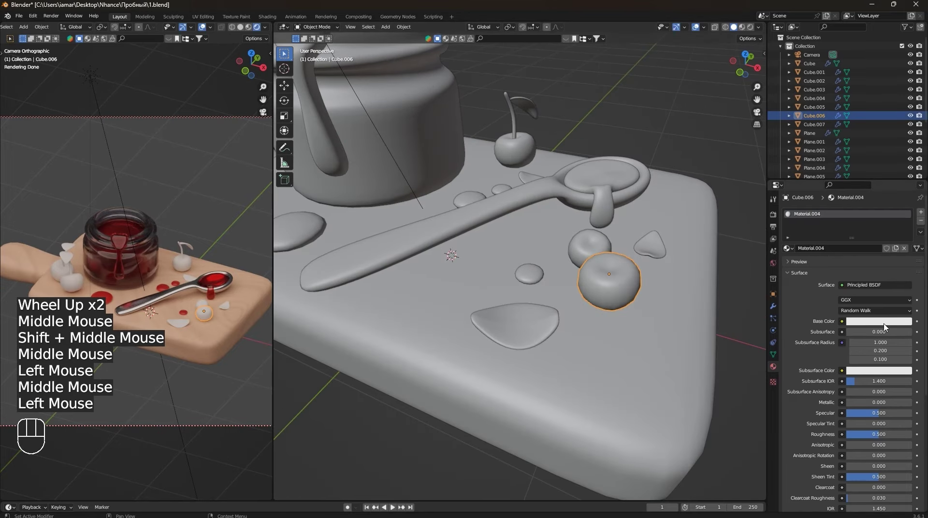
drag(878, 321, 877, 259)
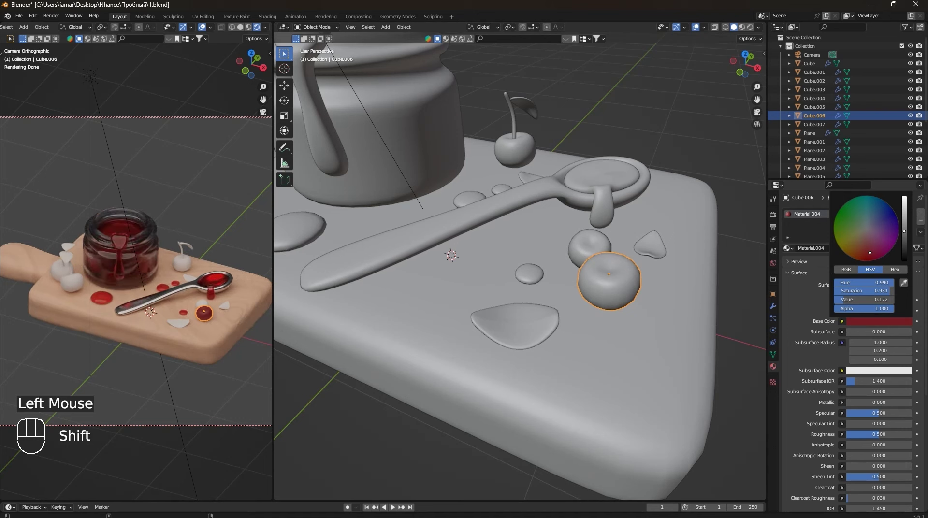
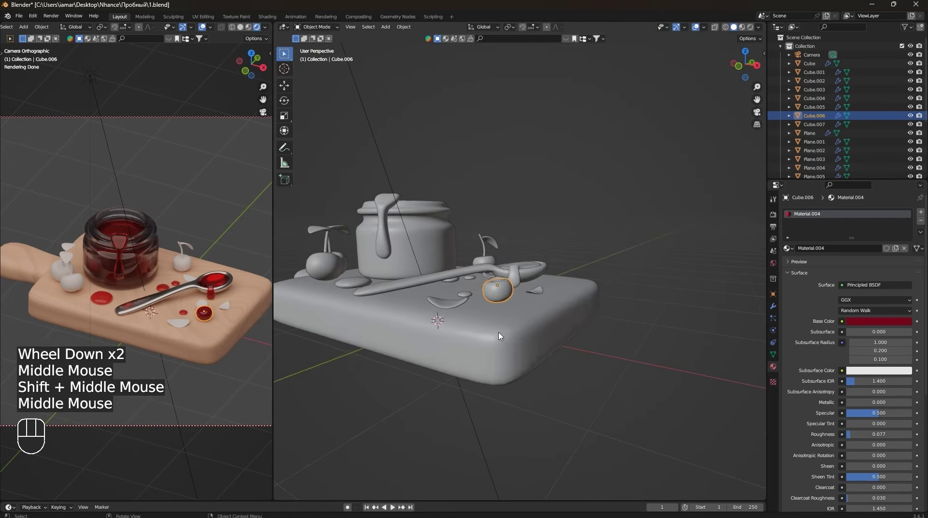
Tune the red shade of a Color Ramp stop driving the berry's colour along its height via Separate XYZ.
scroll(up, 3)
drag(491, 311, 502, 269)
middle_click(514, 285)
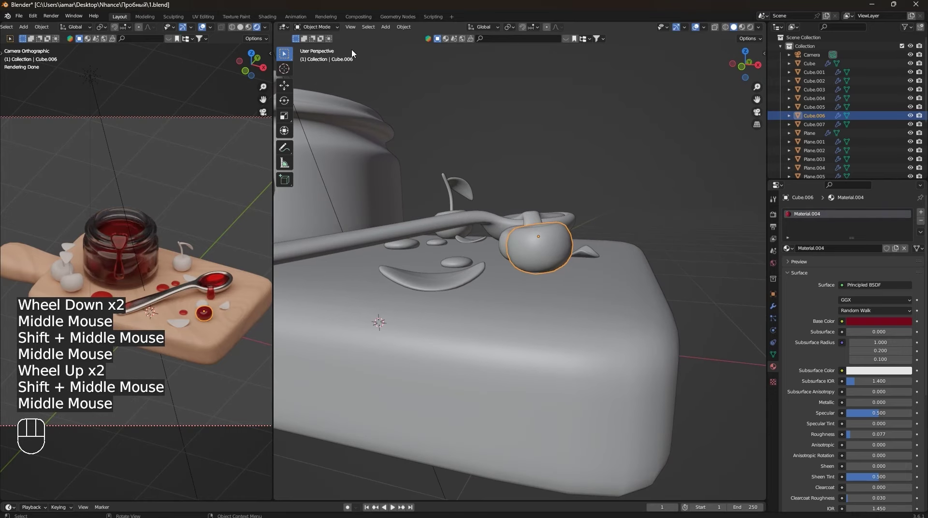
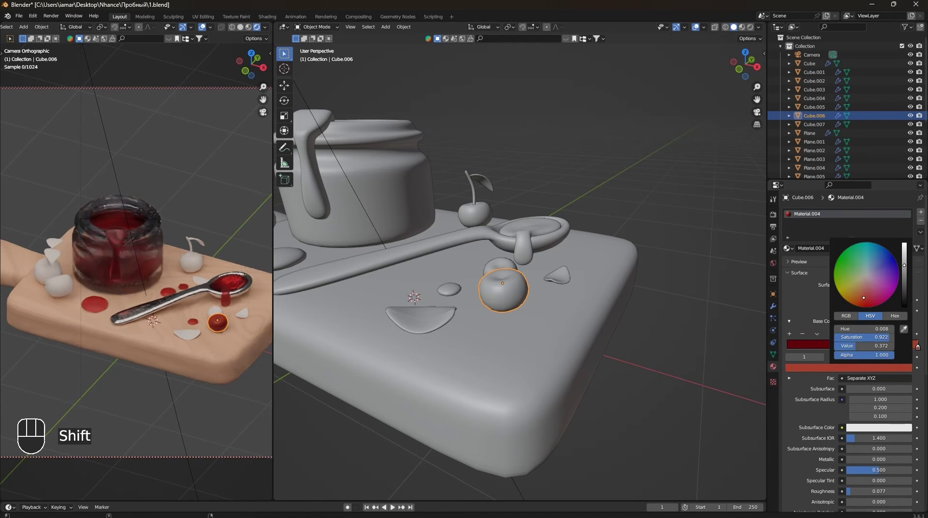
drag(807, 386, 476, 312)
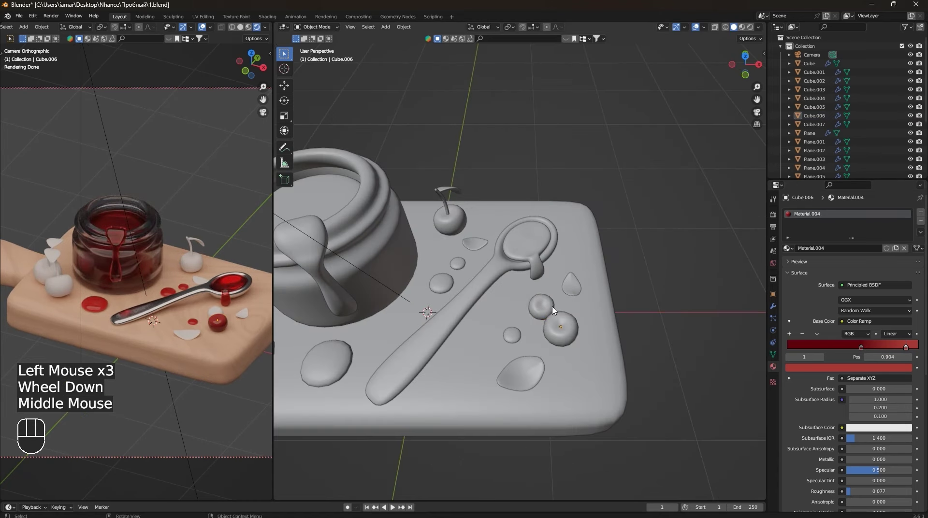
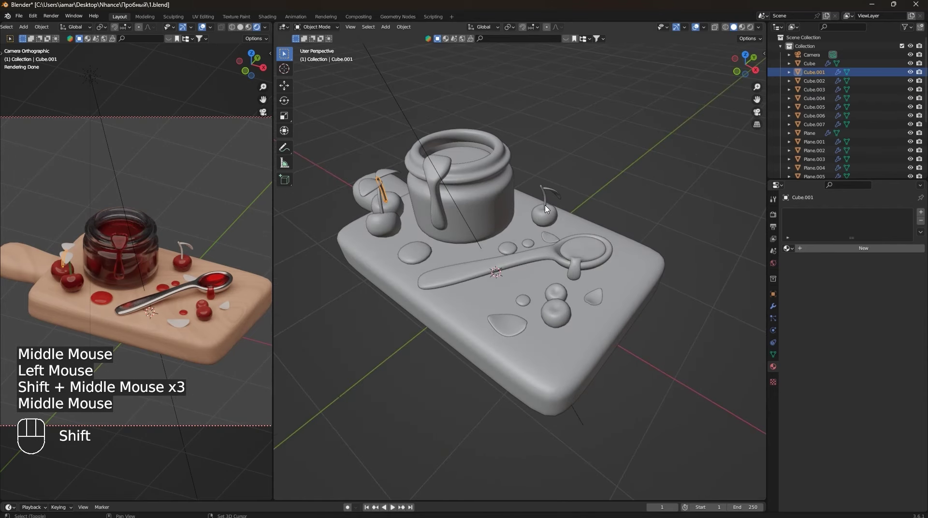
Select the cherry stems with the green one active and link its material to them with Ctrl+L.
click(548, 202)
drag(449, 267, 430, 281)
drag(437, 283, 471, 274)
scroll(up, 3)
drag(454, 307, 497, 294)
click(452, 312)
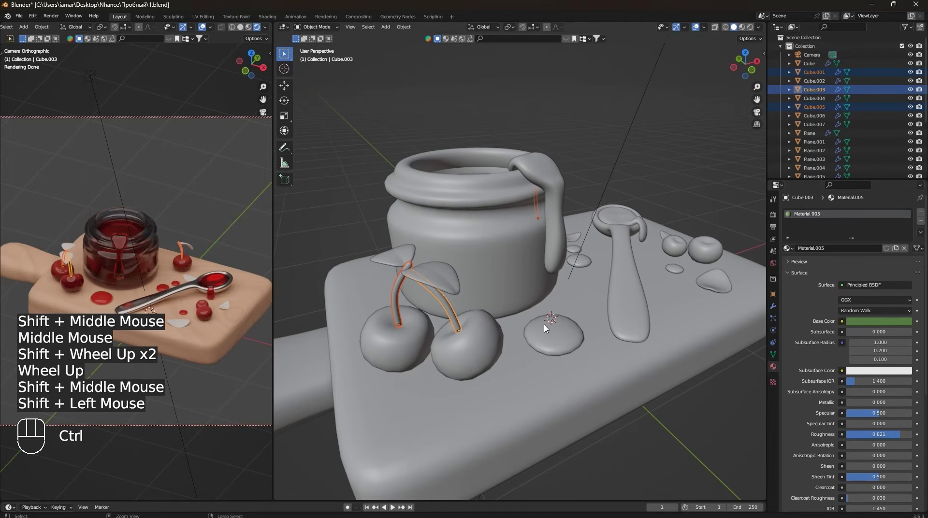
key(ctrl+l)
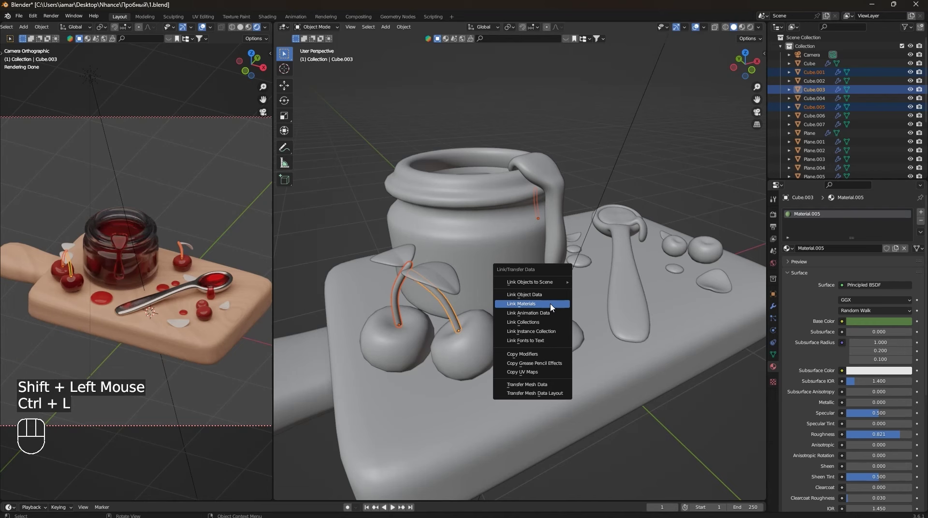
Link the green material to the remaining stems, then pick the leaf on the cherries.
scroll(up, 3)
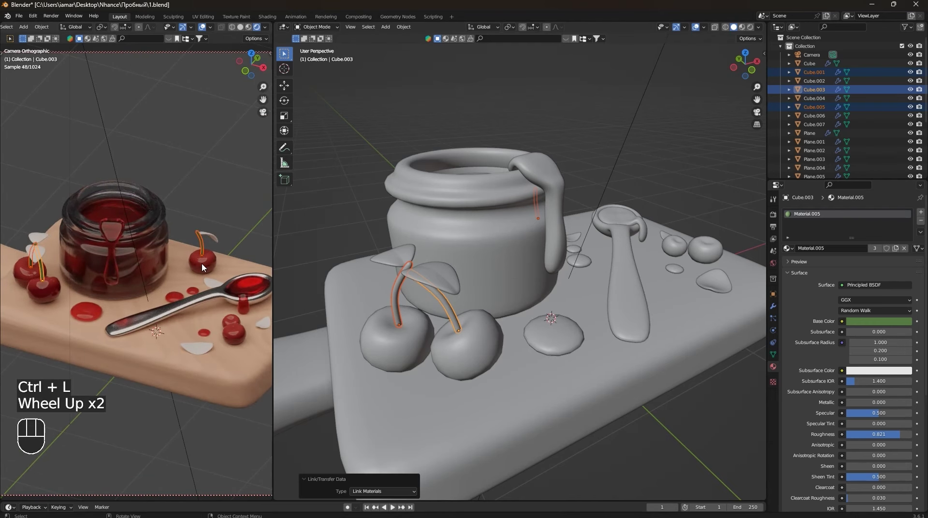
scroll(down, 3)
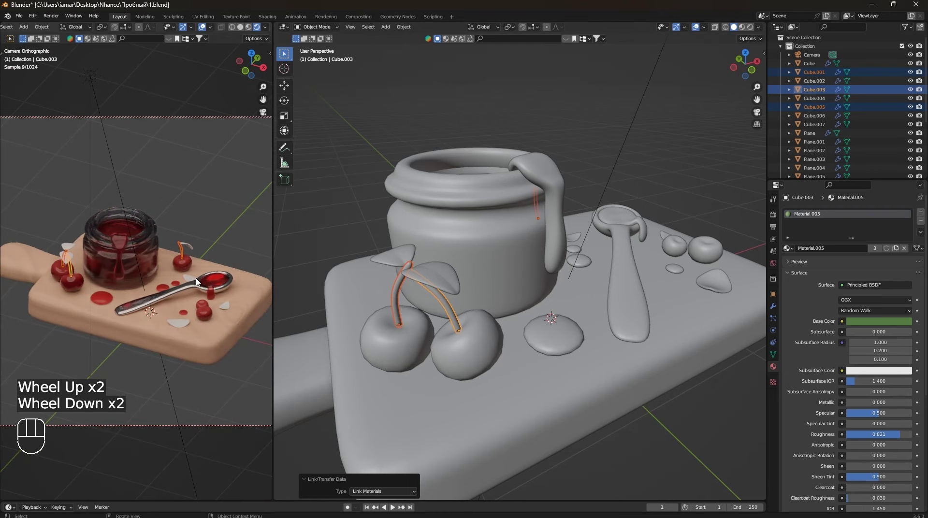
scroll(down, 3)
middle_click(496, 338)
click(443, 310)
click(429, 275)
click(440, 305)
key(ctrl+l)
click(413, 269)
click(901, 251)
Set the dark green leaf material's roughness to about 0.821 and select the leaves with the green leaf active.
drag(884, 325, 906, 241)
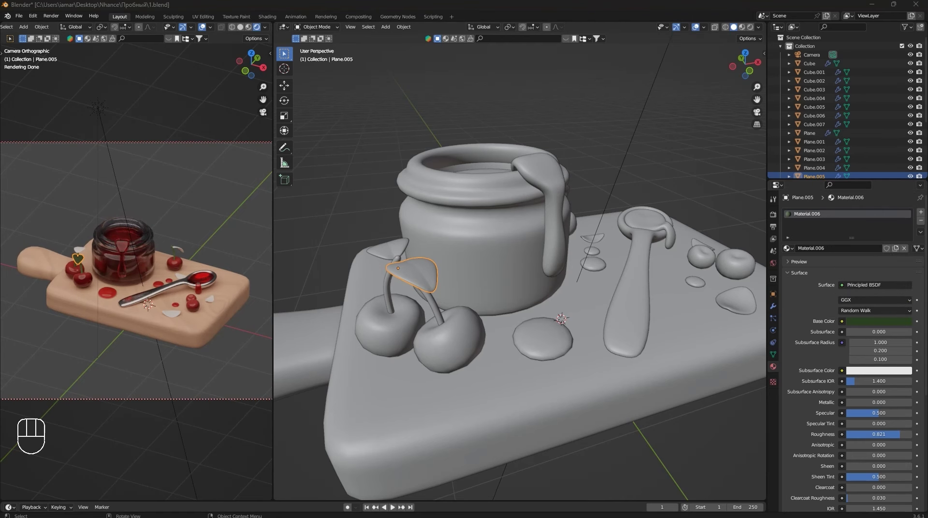
scroll(up, 3)
click(357, 241)
drag(573, 302, 620, 327)
drag(593, 343, 620, 244)
drag(650, 194, 653, 263)
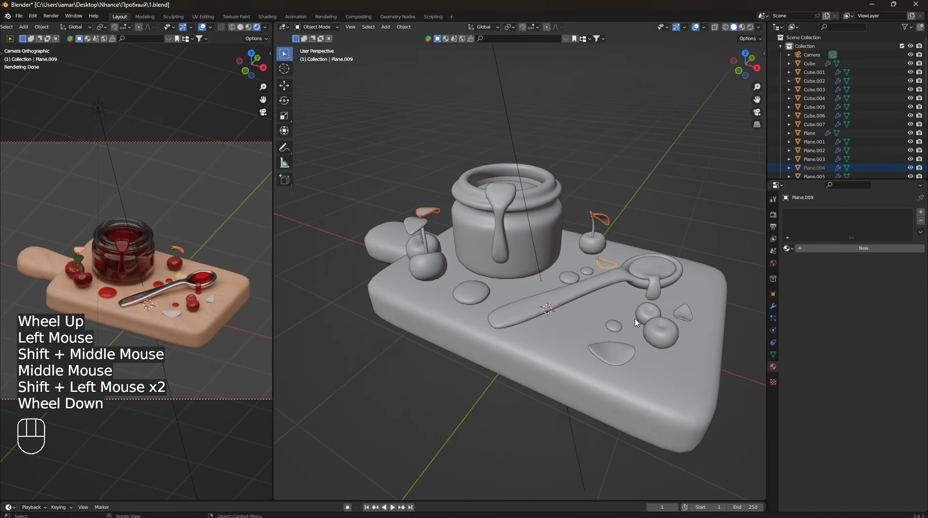
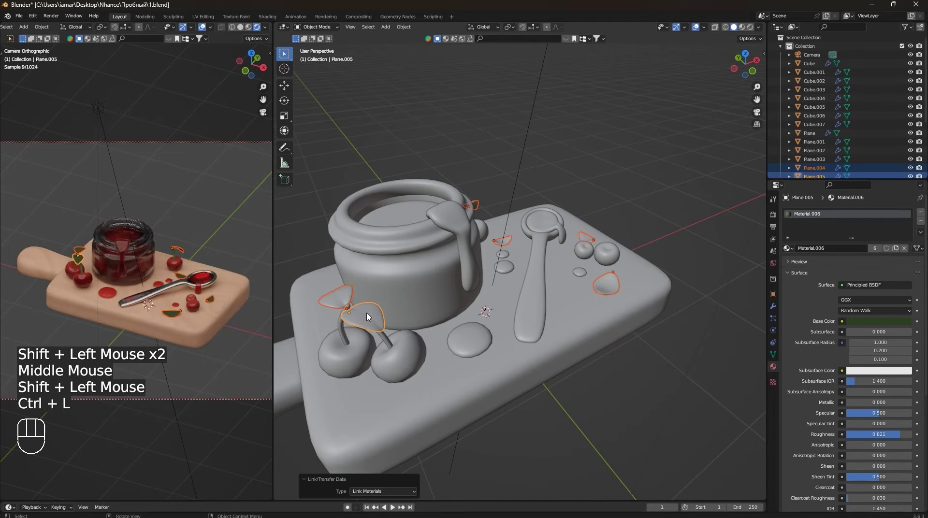
click(469, 168)
From top view duplicate a leaf with Shift+D, then scale and rotate the copy.
scroll(down, 3)
drag(611, 370, 543, 359)
scroll(up, 3)
middle_click(552, 360)
scroll(down, 3)
key(KP_7)
scroll(up, 3)
middle_click(558, 369)
key(shift+d)
click(525, 377)
key(s)
key(r)
drag(543, 313, 602, 349)
key(r)
click(489, 376)
Move the duplicated leaf into place on the board and lower it along Z.
key(g)
drag(572, 402, 527, 366)
scroll(down, 3)
drag(554, 413, 524, 348)
scroll(up, 3)
drag(536, 346, 557, 344)
key(g)
key(z)
click(560, 379)
View the fully coloured still life through the camera with rendered shading until the preview finishes.
middle_click(565, 382)
scroll(down, 3)
middle_click(536, 393)
click(647, 368)
middle_click(532, 335)
scroll(down, 3)
middle_click(485, 336)
scroll(up, 3)
scroll(down, 3)
middle_click(507, 375)
scroll(down, 3)
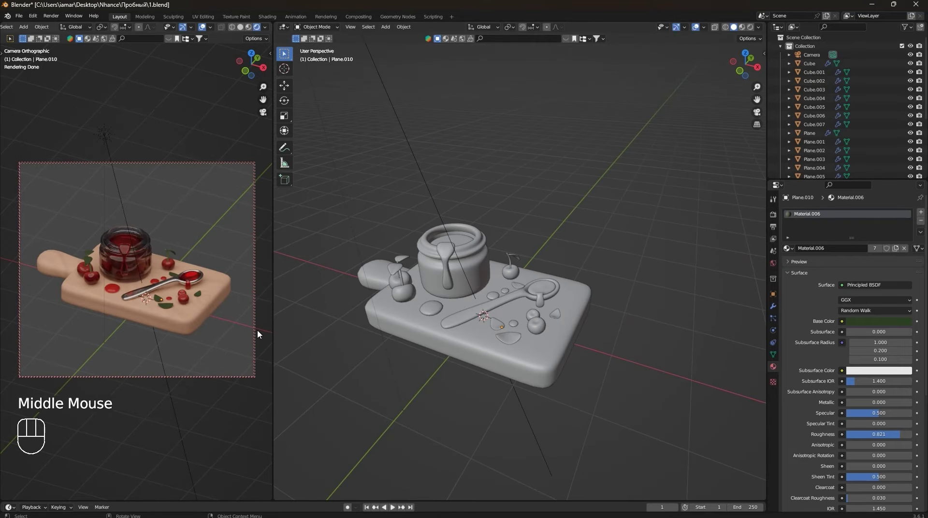
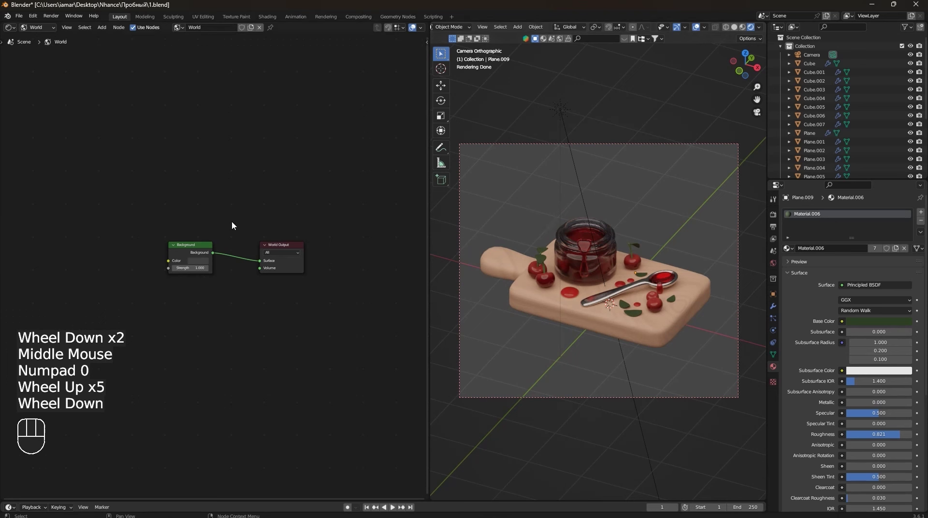
scroll(up, 3)
Switch the left Shader Editor to World shading and frame the world nodes.
click(182, 230)
click(192, 246)
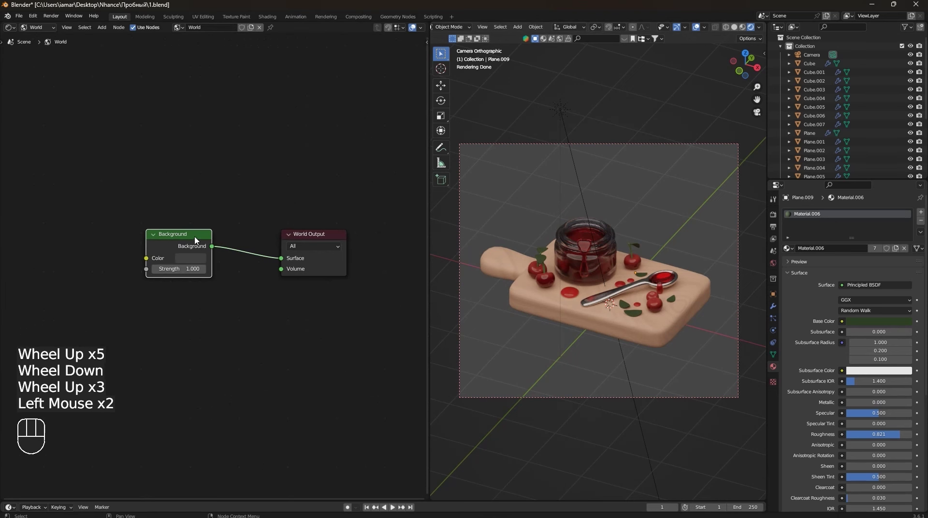
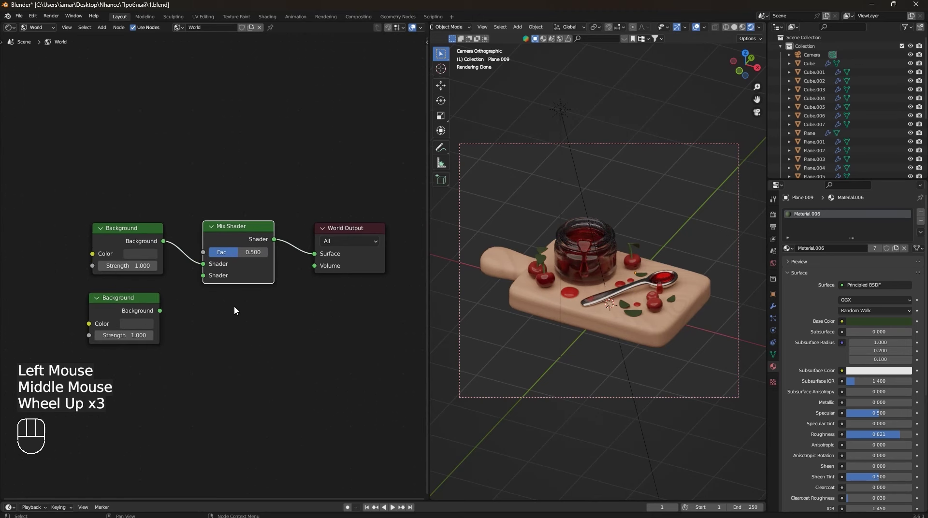
middle_click(284, 326)
drag(199, 332, 243, 309)
scroll(down, 3)
drag(243, 354, 207, 389)
middle_click(207, 388)
Add a Mix Shader node into the world graph between Background and World Output.
key(shift+a)
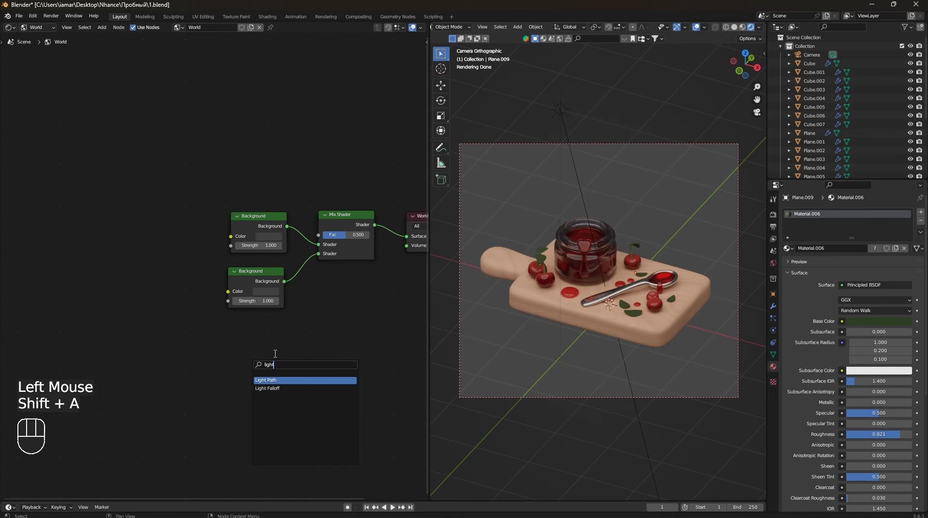
click(259, 355)
drag(283, 347, 320, 239)
click(357, 354)
scroll(down, 3)
key(shift+a)
middle_click(313, 324)
click(313, 325)
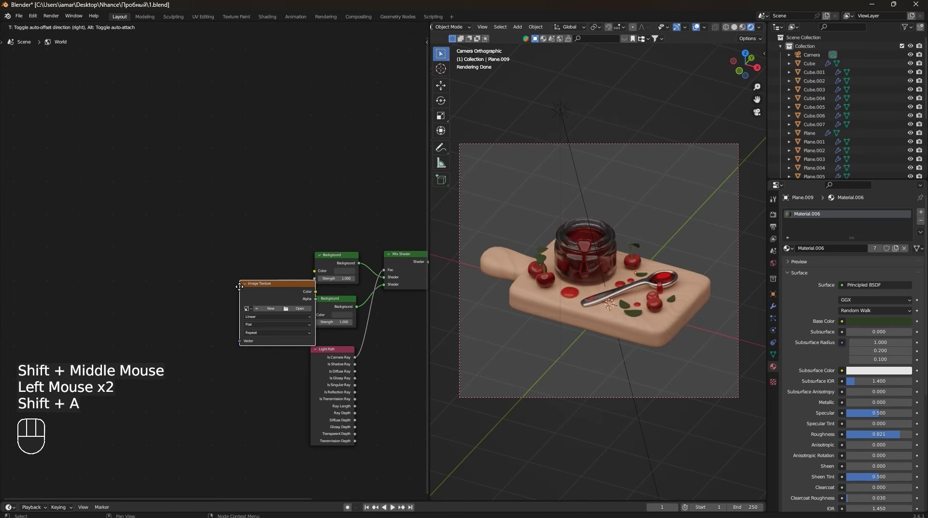
Add an Environment Texture with an HDRI image via Ctrl+T and wire it in, tinting the render pink.
click(216, 263)
click(241, 266)
key(ctrl+t)
scroll(up, 3)
drag(226, 295, 184, 268)
drag(182, 262, 215, 305)
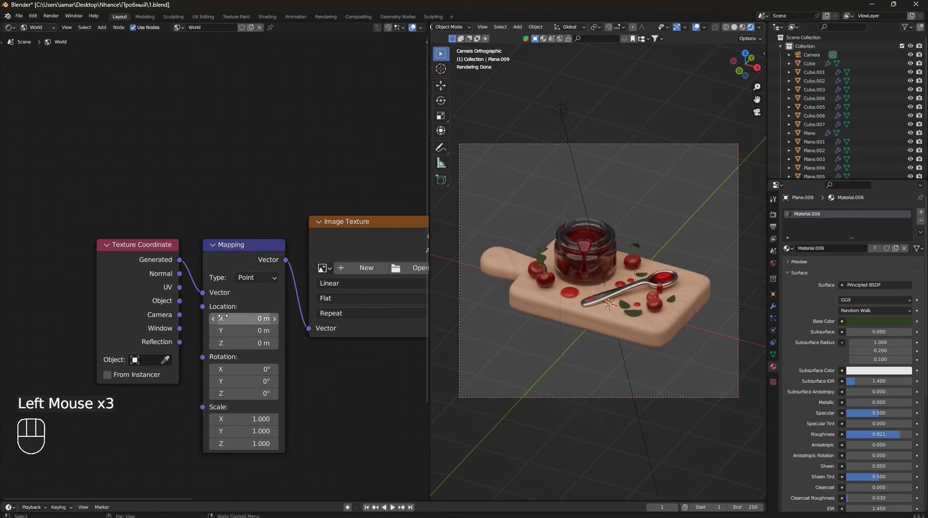
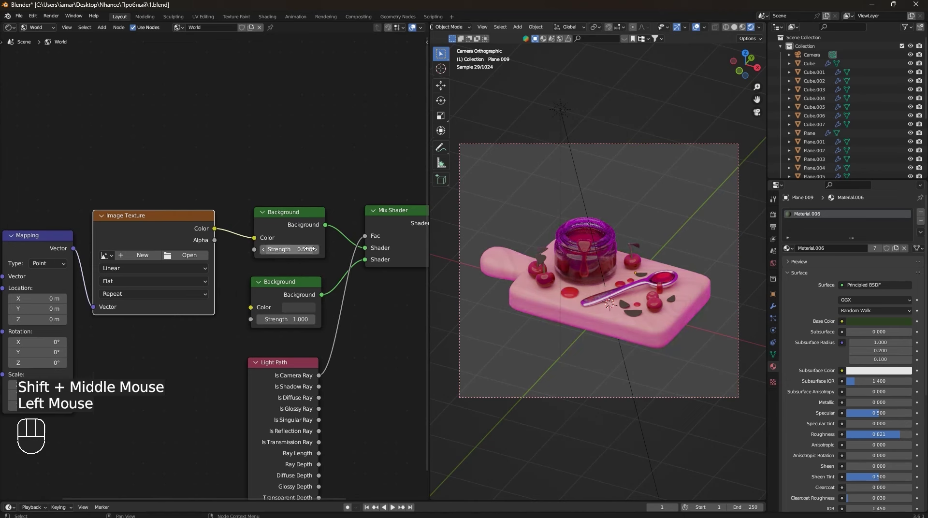
scroll(up, 3)
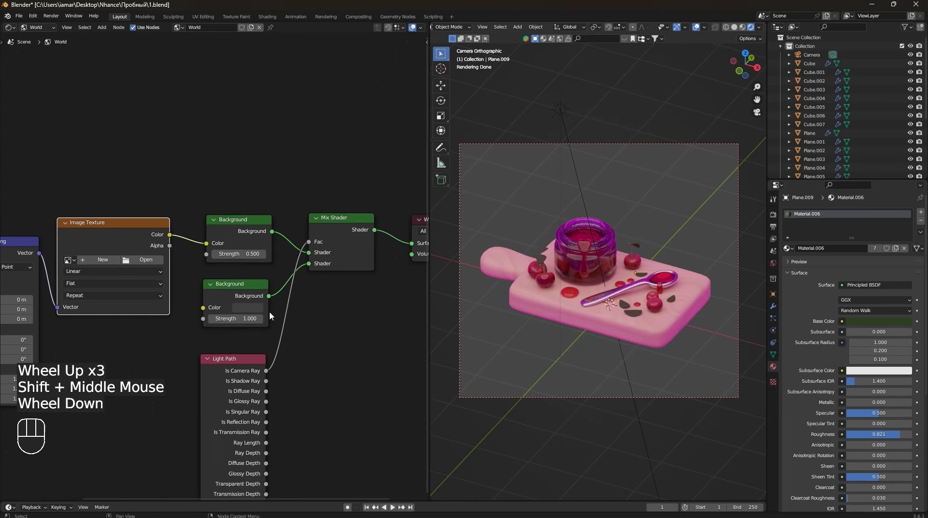
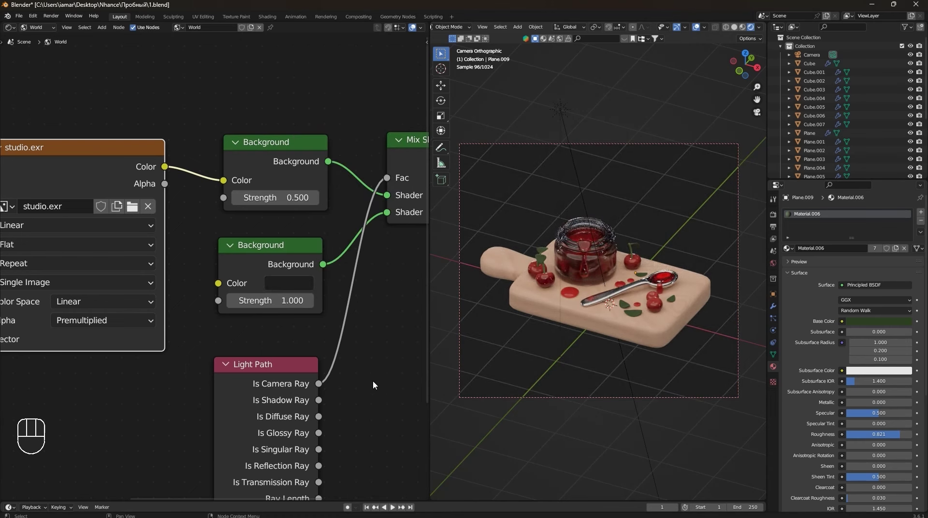
Bring up the Editor Type list for the Shader Editor showing the studio HDRI world nodes.
click(345, 372)
scroll(down, 3)
scroll(up, 3)
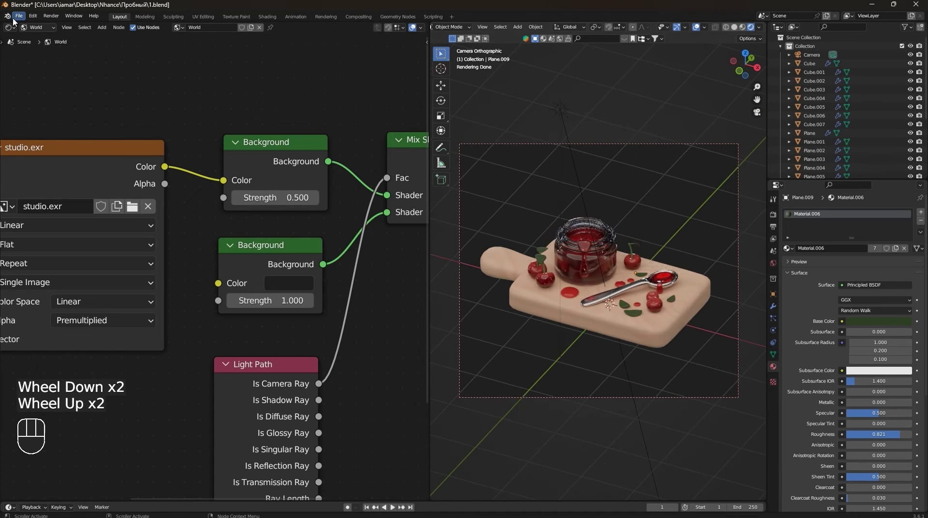
Turn the world node editor into a second 3D view and show the enlarged main view in solid shading.
drag(18, 29, 176, 151)
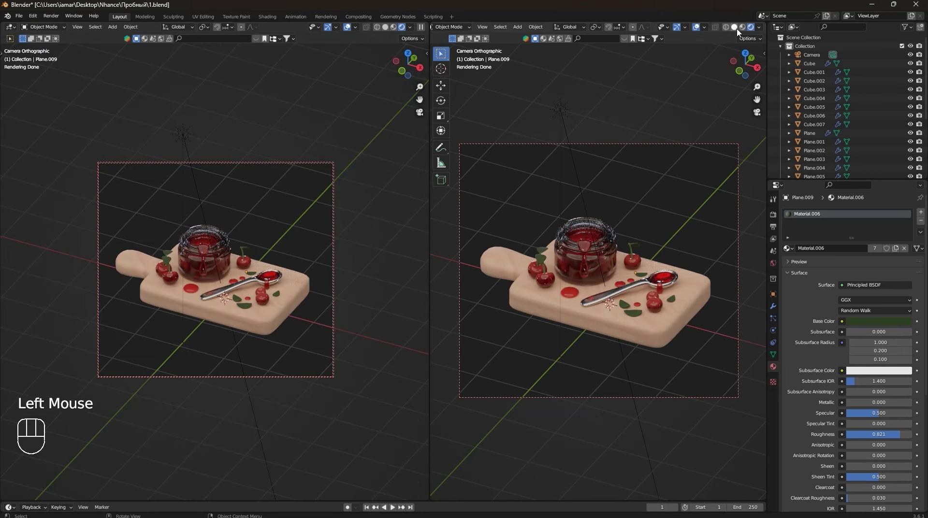
click(735, 30)
scroll(down, 3)
drag(647, 161, 538, 278)
click(512, 265)
scroll(down, 3)
Add a new point light (Shift+A) and place it over the board from the top view.
drag(546, 289, 462, 295)
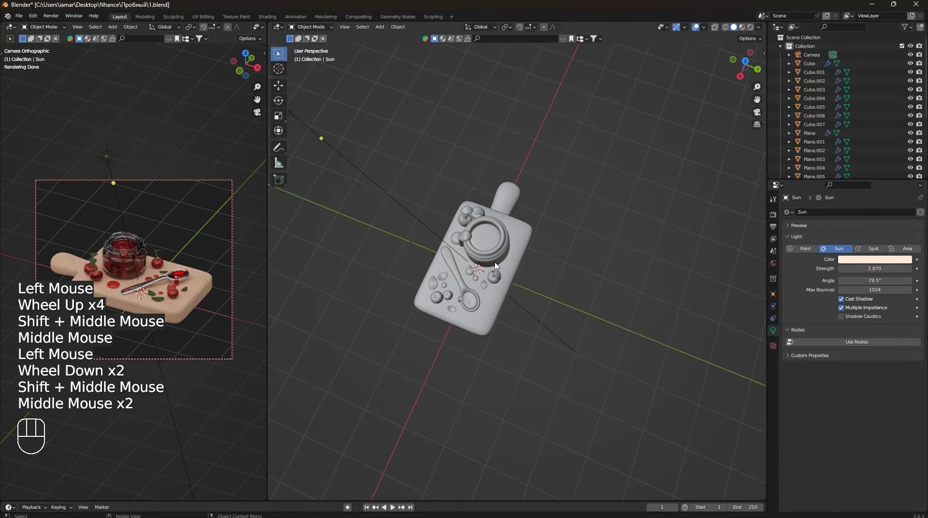
middle_click(541, 274)
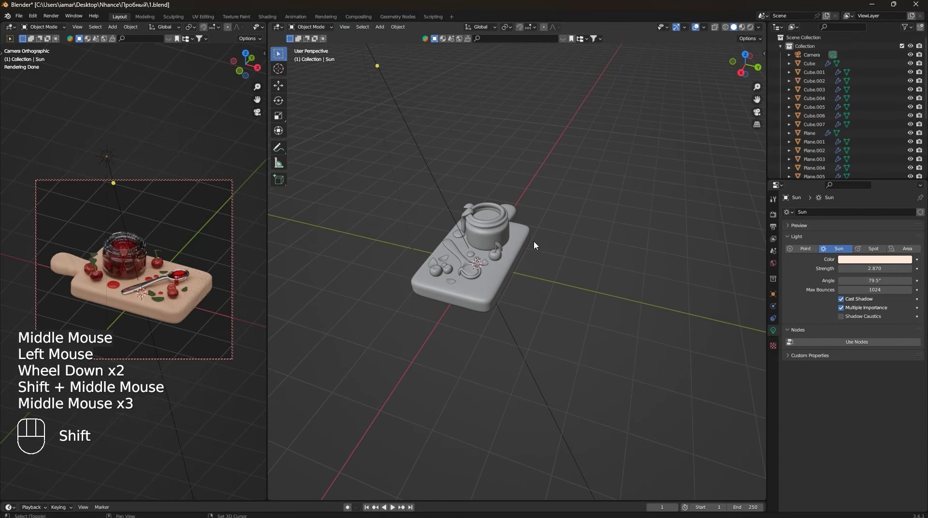
key(shift+a)
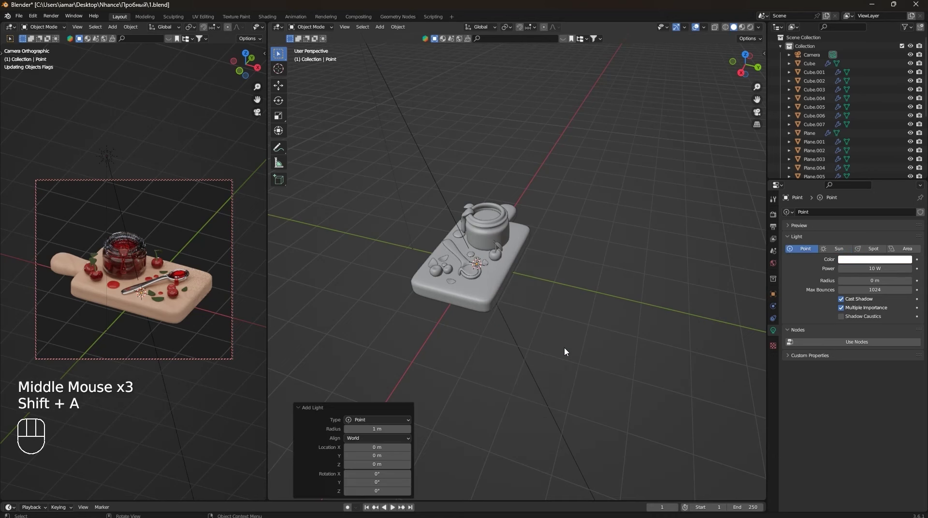
scroll(up, 3)
drag(533, 288, 561, 296)
key(KP_7)
key(g)
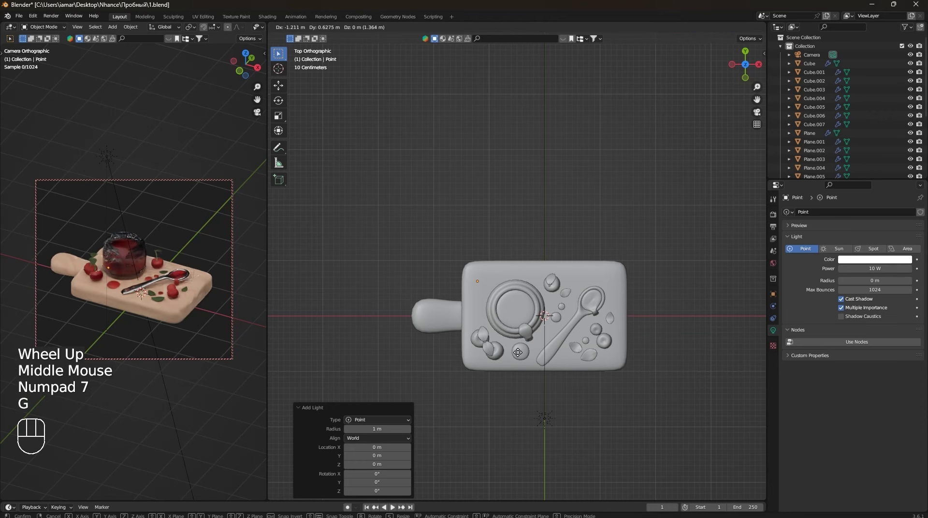
click(521, 354)
Raise the light straight up above the board and shift it toward the jam jar corner.
drag(559, 362, 591, 298)
key(g)
key(z)
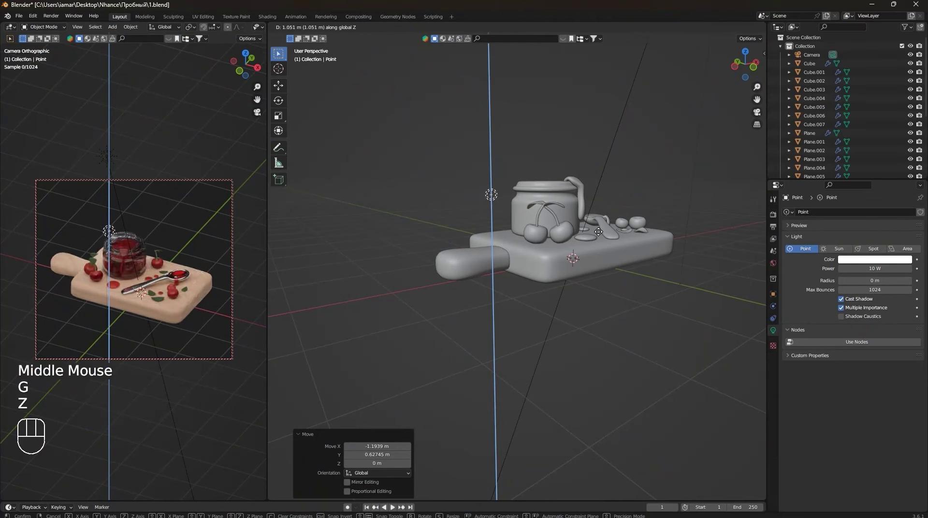
click(602, 242)
drag(596, 257, 600, 271)
key(KP_7)
key(g)
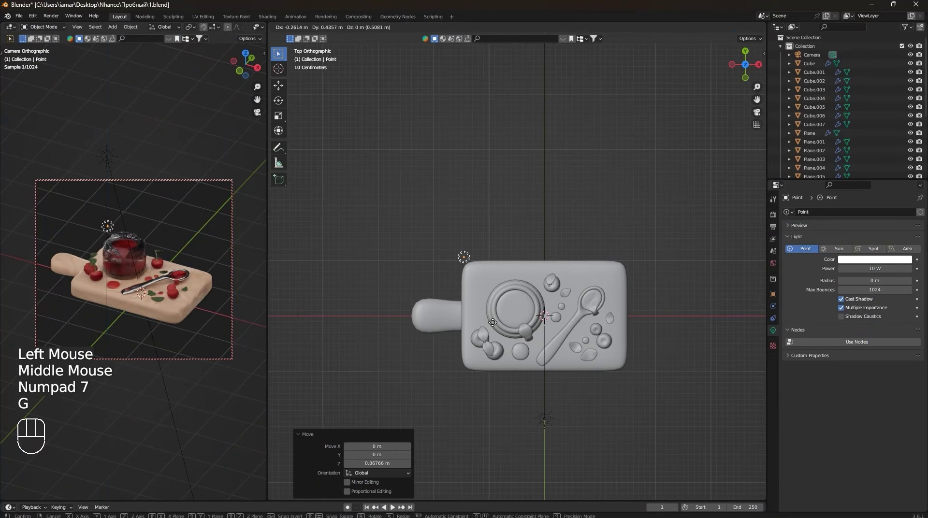
click(487, 318)
scroll(up, 3)
drag(589, 318, 595, 270)
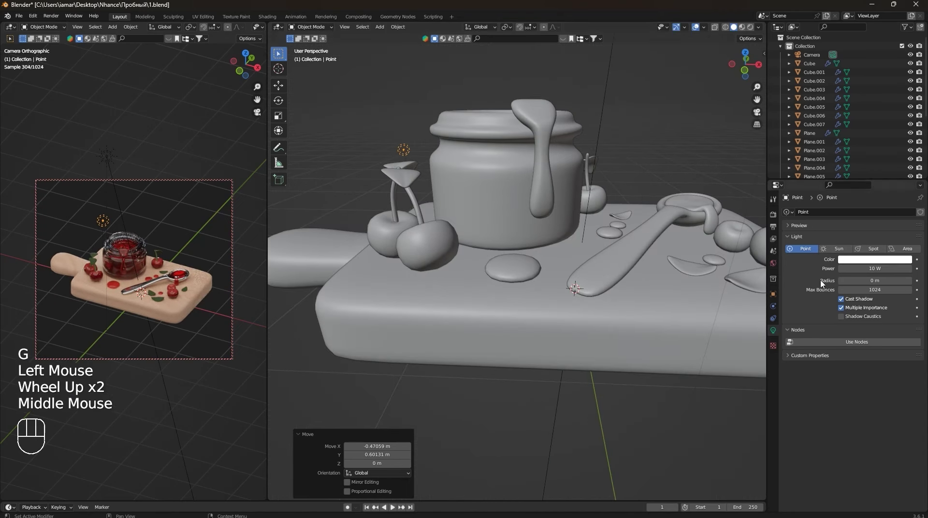
scroll(up, 3)
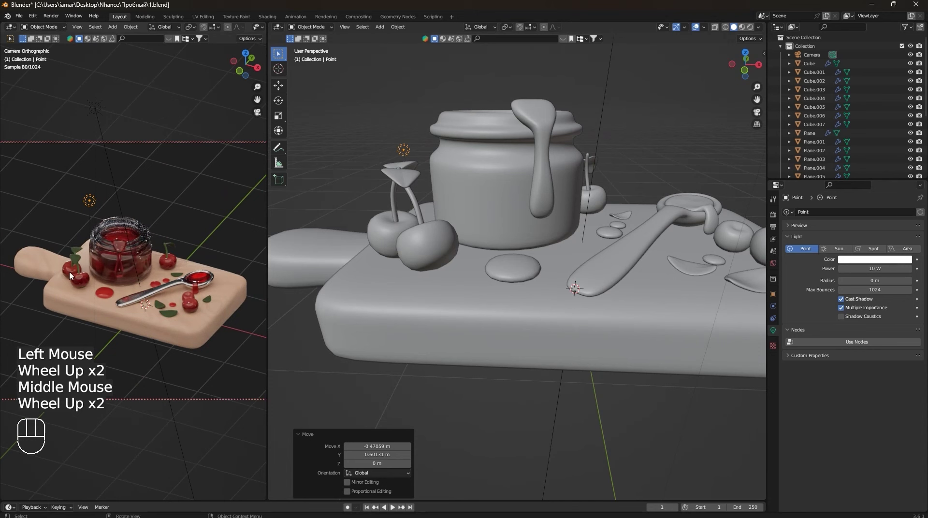
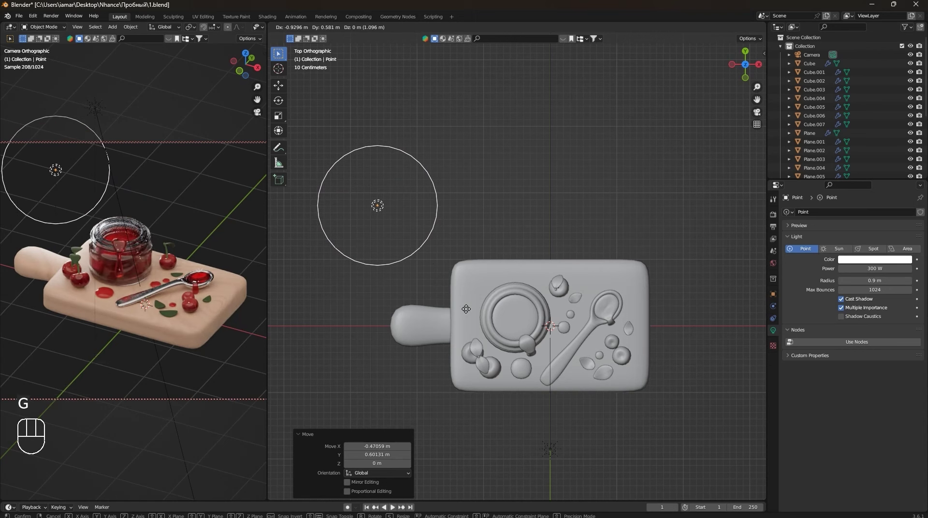
Give the point light a warm orange colour and nudge its position beside the board.
click(474, 316)
click(888, 262)
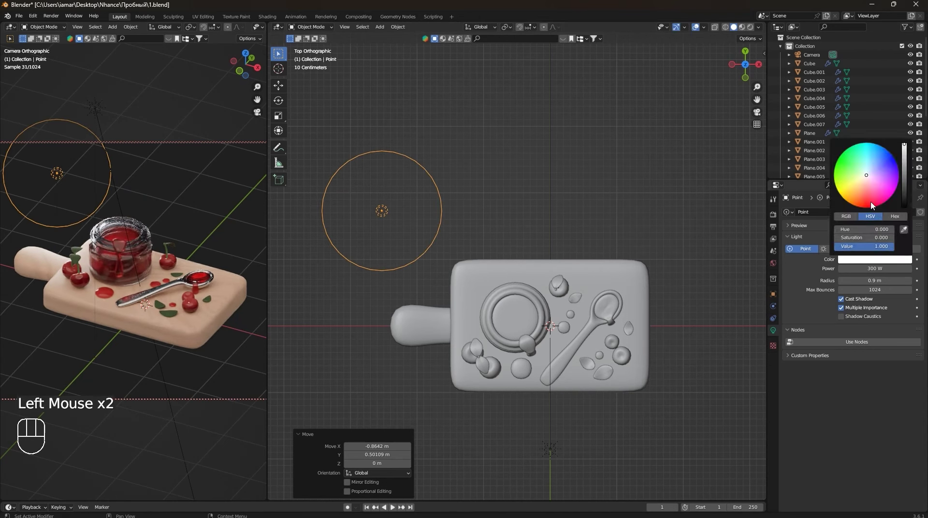
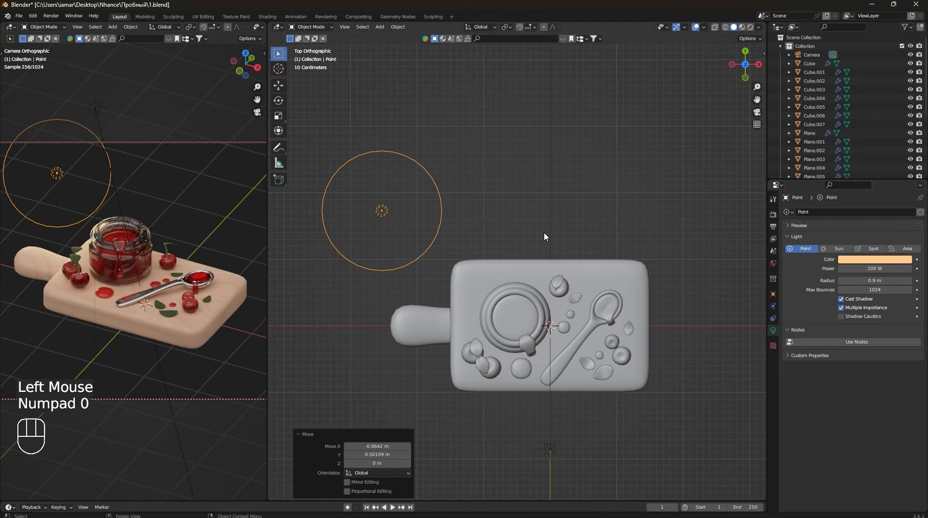
key(g)
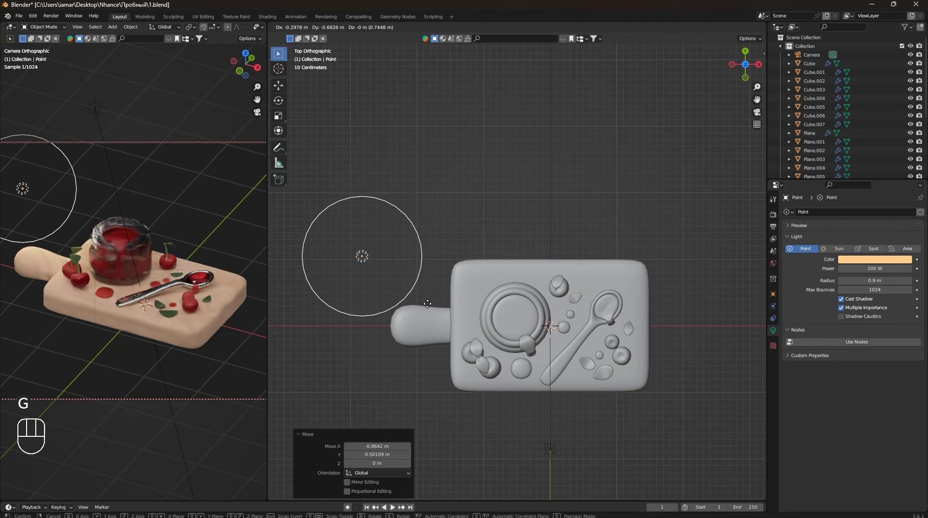
click(437, 296)
scroll(down, 3)
middle_click(567, 286)
Duplicate the orange light (Shift+D) as a 0.65 m radius copy below the board's right corner.
key(shift+d)
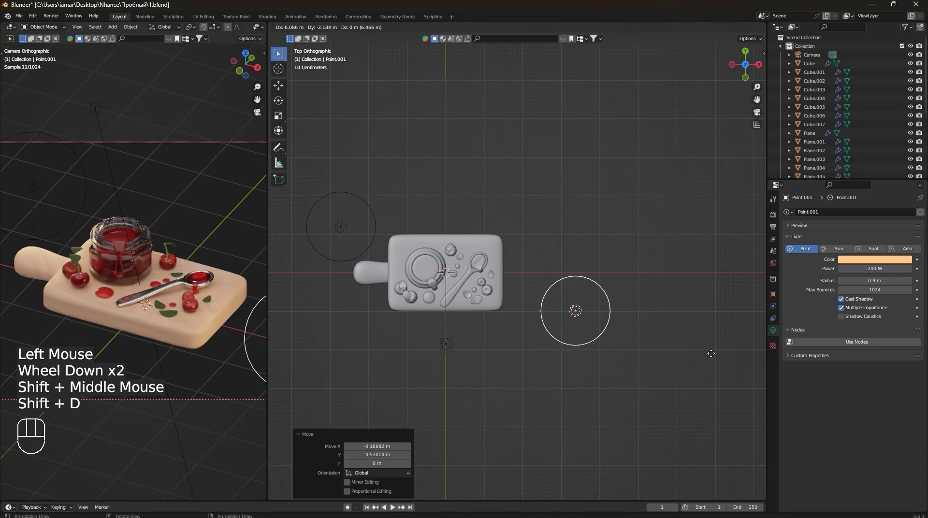
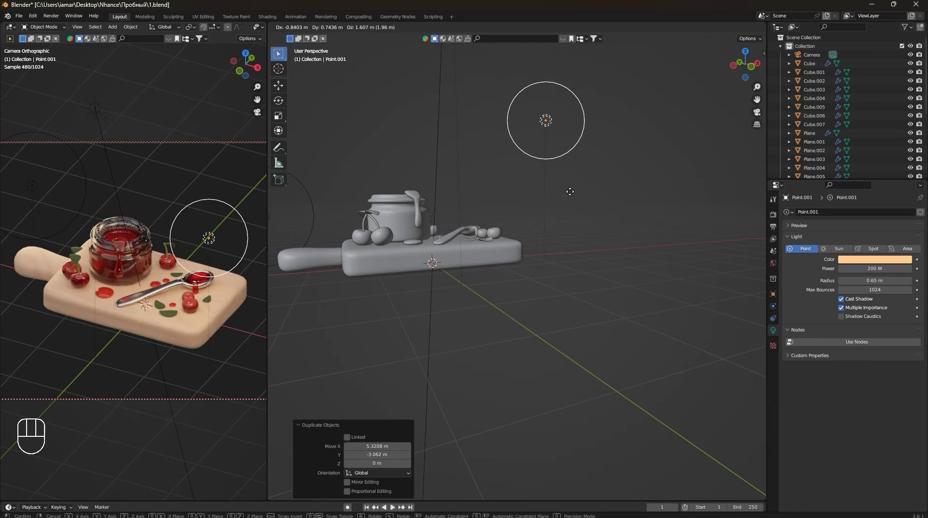
click(573, 195)
scroll(down, 3)
drag(619, 311, 564, 325)
drag(583, 322, 506, 260)
scroll(down, 3)
drag(512, 294, 483, 293)
drag(430, 274, 455, 263)
Raise the duplicated light above the board and return to the top-down view.
scroll(up, 3)
scroll(down, 3)
drag(475, 335, 483, 311)
scroll(up, 3)
drag(511, 361, 526, 380)
key(KP_7)
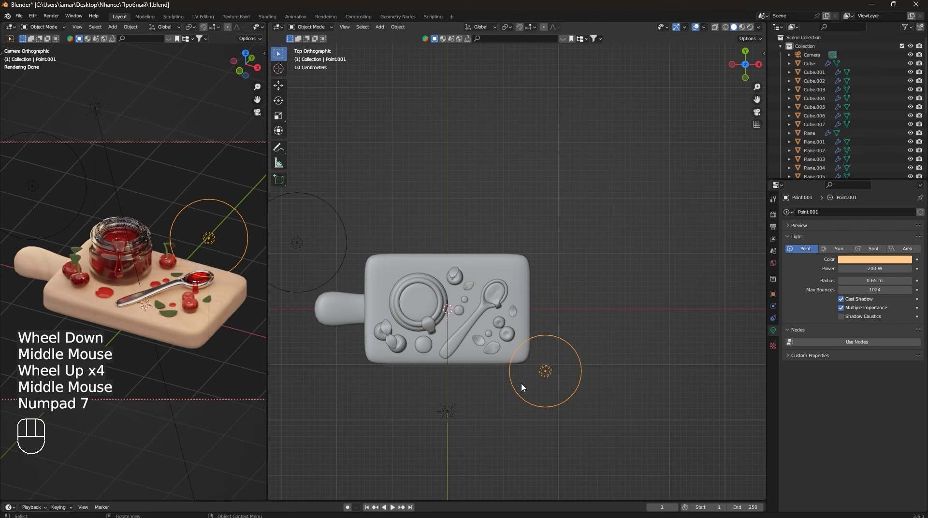
Duplicate the light again, shrink its radius to 0.23 m and raise it above the jar.
key(shift+d)
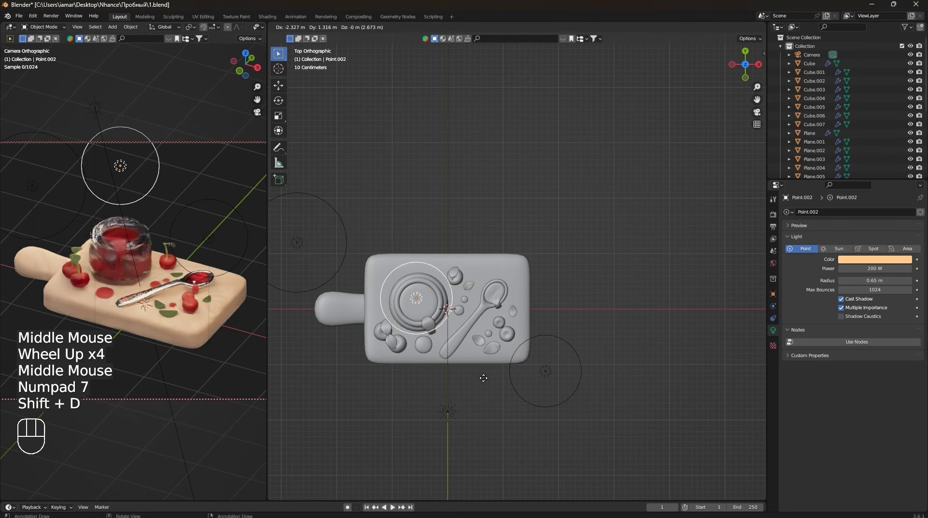
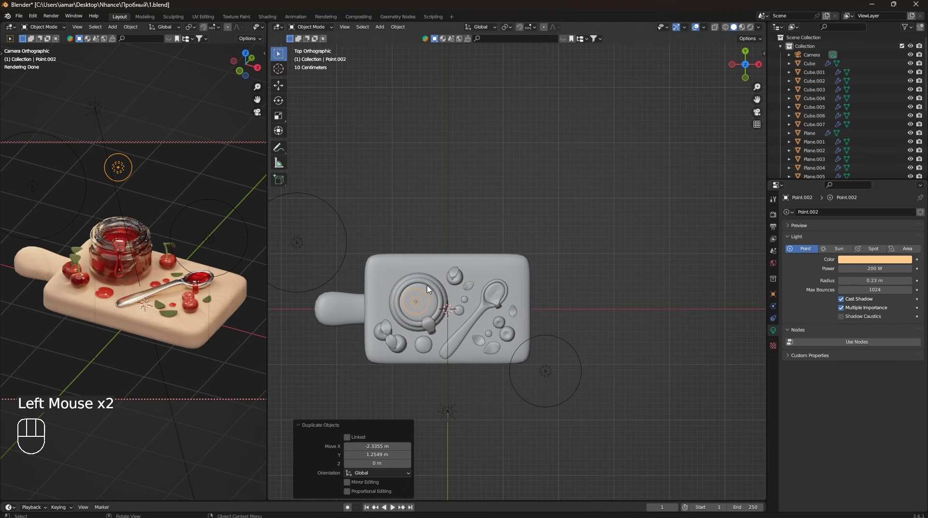
scroll(down, 3)
drag(505, 376, 558, 304)
drag(444, 283, 479, 281)
key(g)
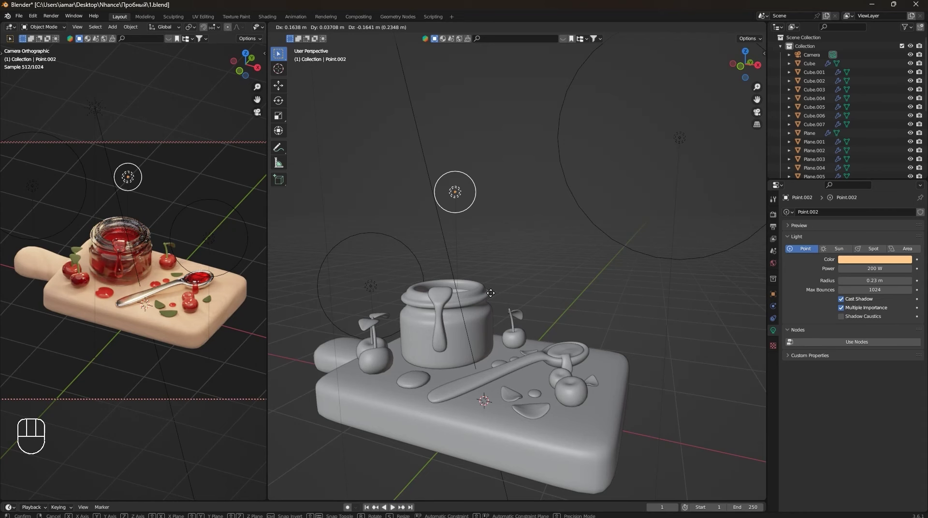
click(531, 240)
Deepen the new light's colour to orange and orbit out to check all the lights.
scroll(down, 3)
drag(575, 296, 754, 308)
scroll(up, 3)
drag(859, 261, 863, 190)
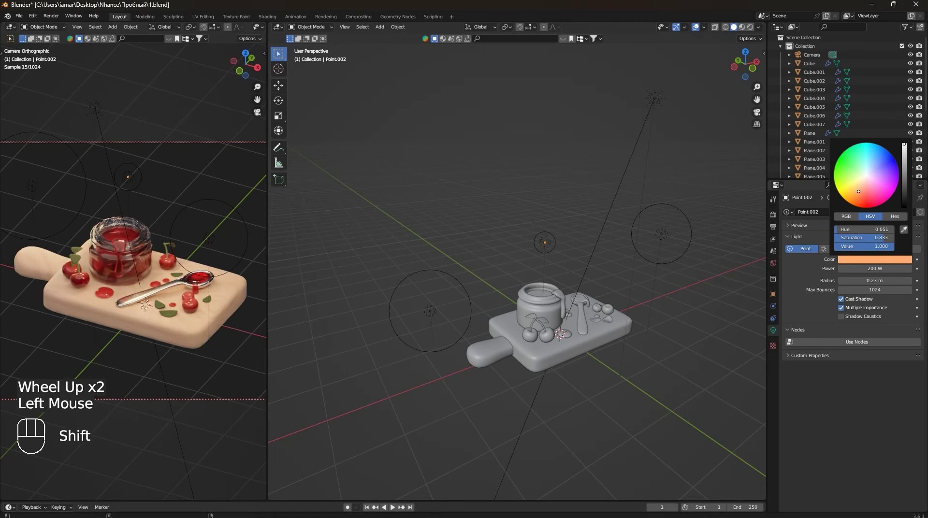
click(478, 253)
scroll(down, 3)
drag(616, 305, 549, 300)
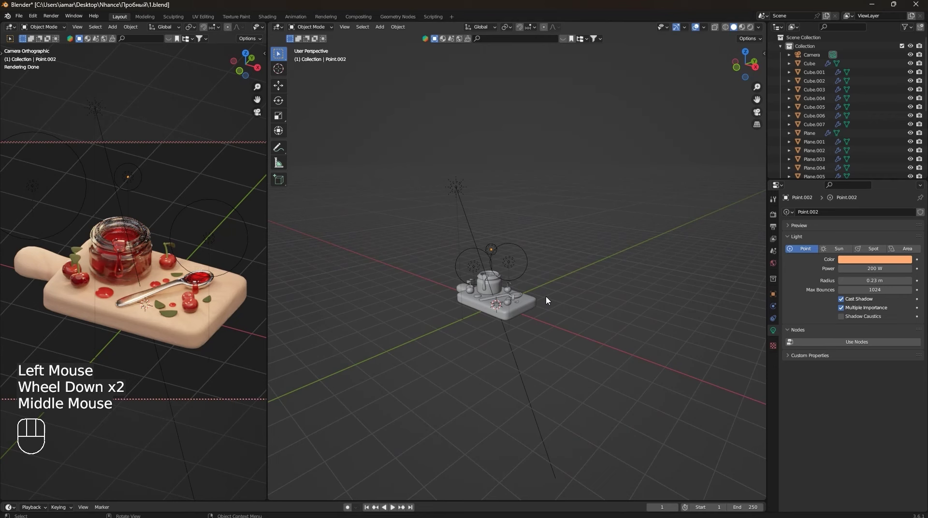